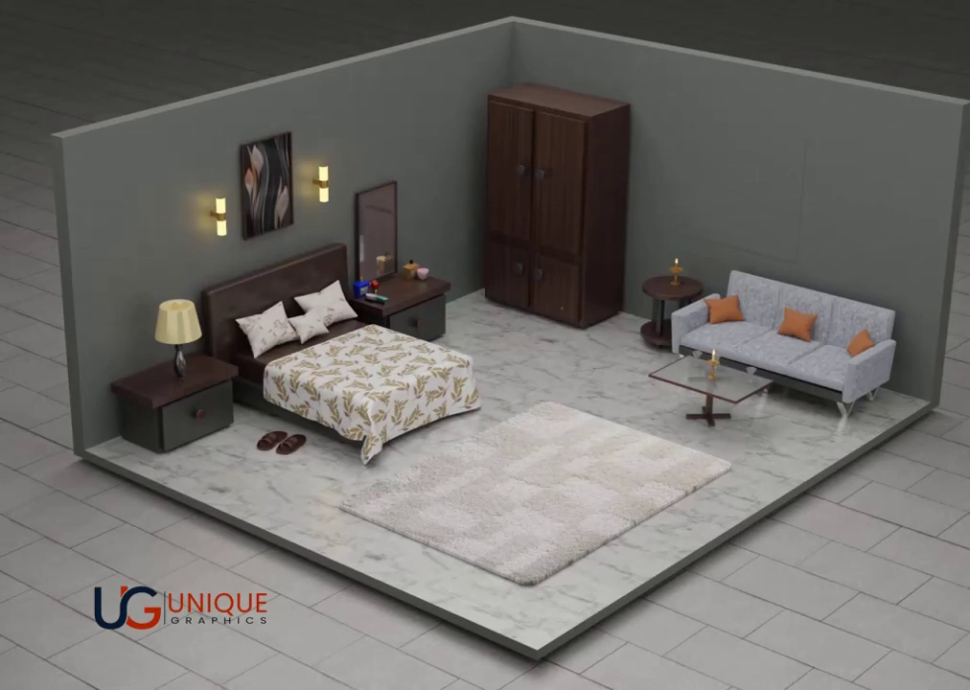
Step: Focus the 3D viewport and bring up the Add menu's list of objects for the room scene
left_click(534, 524)
key("a")
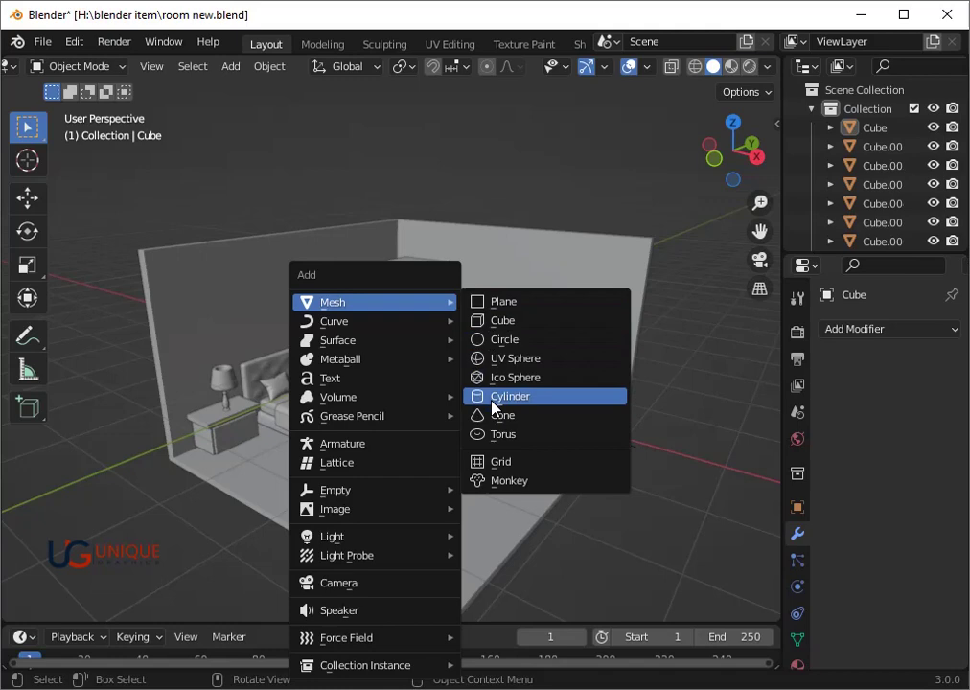
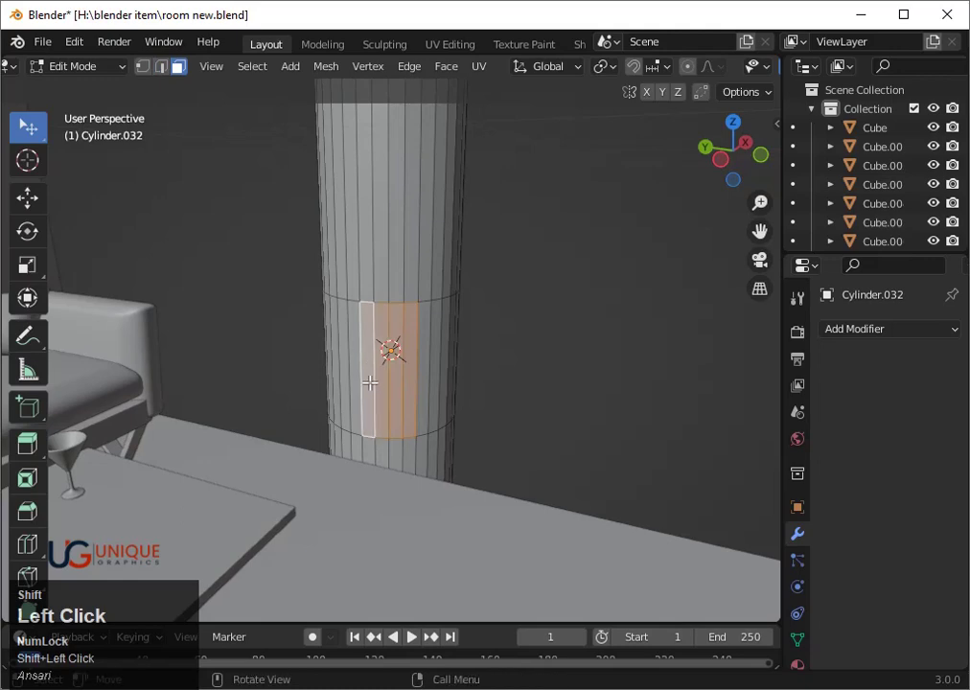
Step: Add a cylinder and extrude a short arm outward from its middle side faces
scroll("down", 3)
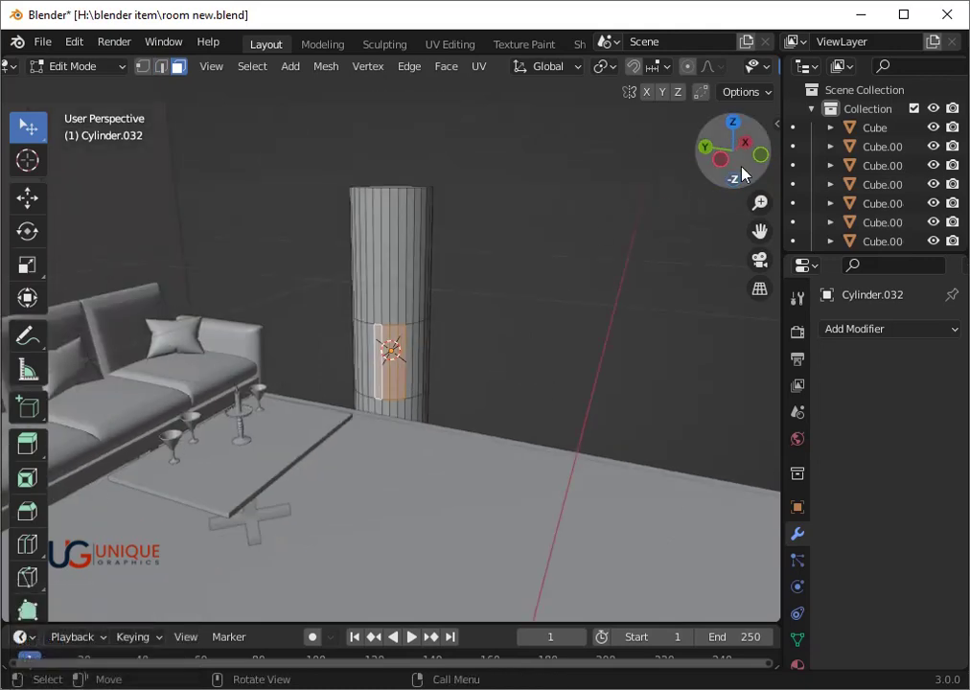
left_click(770, 160)
key("e")
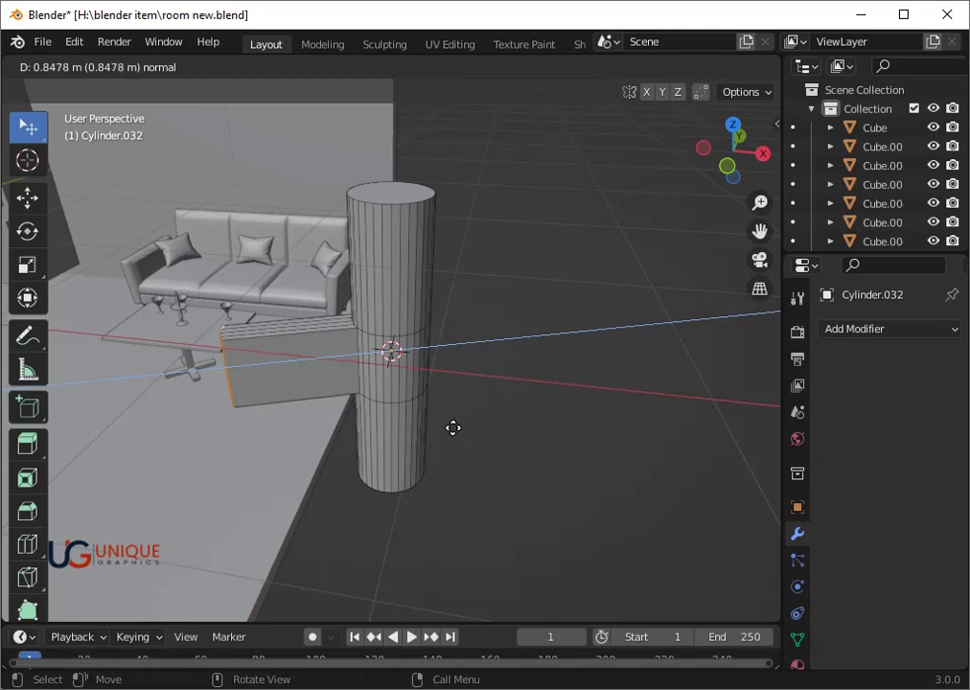
left_click(392, 347)
Step: Undo the extrusion and instead cut new horizontal edge loops around the cylinder
key("ctrl+z")
scroll("up", 3)
key("ctrl+z")
key("ctrl+r")
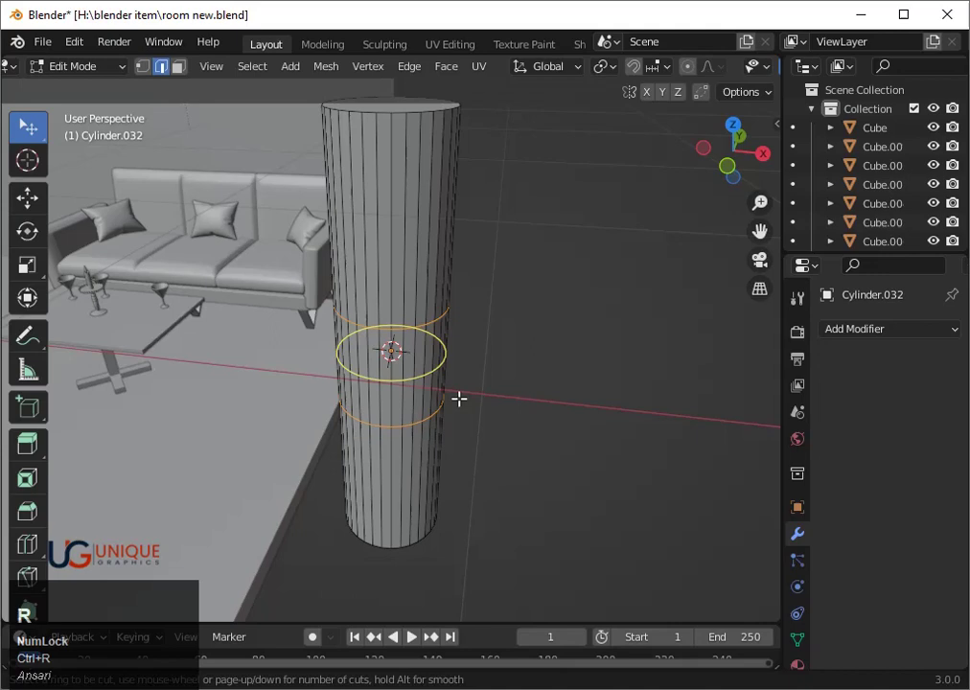
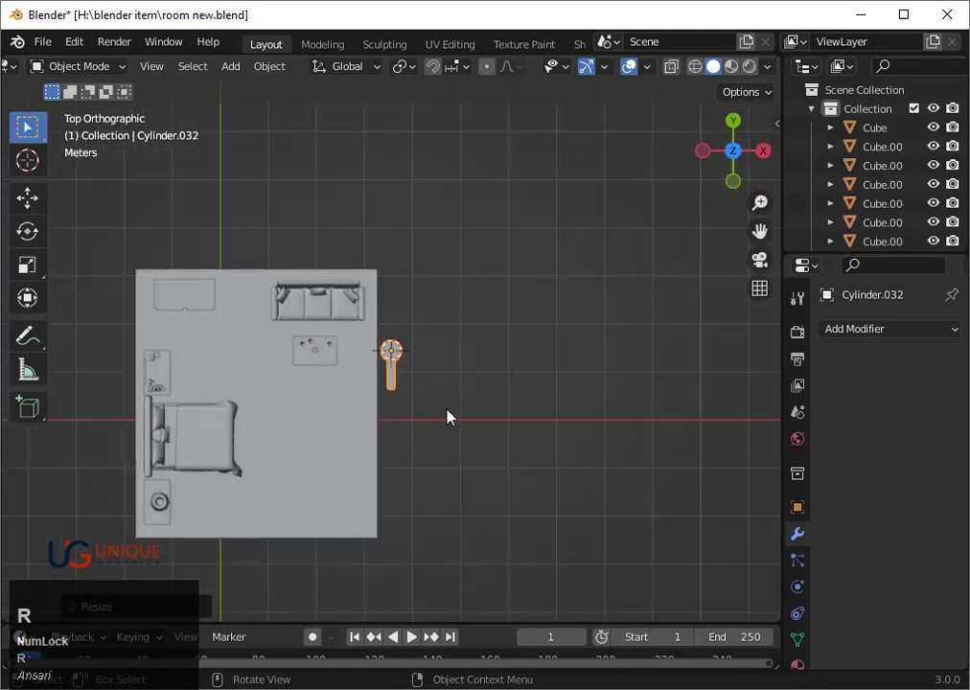
Step: Rotate the lamp fixture around its vertical axis, checking it from the side view
key("r")
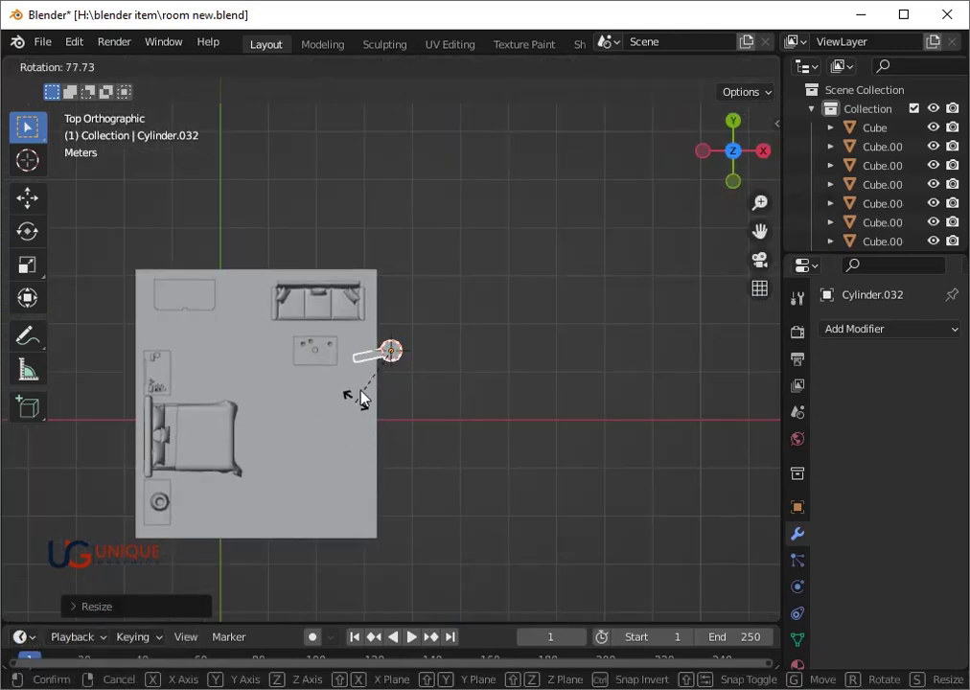
left_click(369, 380)
key("`")
key("3")
key("r")
left_click(523, 475)
scroll("down", 3)
Step: Move the fixture toward the bed side and give it a first size reduction
key("g")
left_click(275, 575)
key("s")
left_click(334, 553)
scroll("down", 3)
left_click_drag(335, 554, 292, 421)
key("`")
key("`")
left_click(736, 129)
scroll("up", 3)
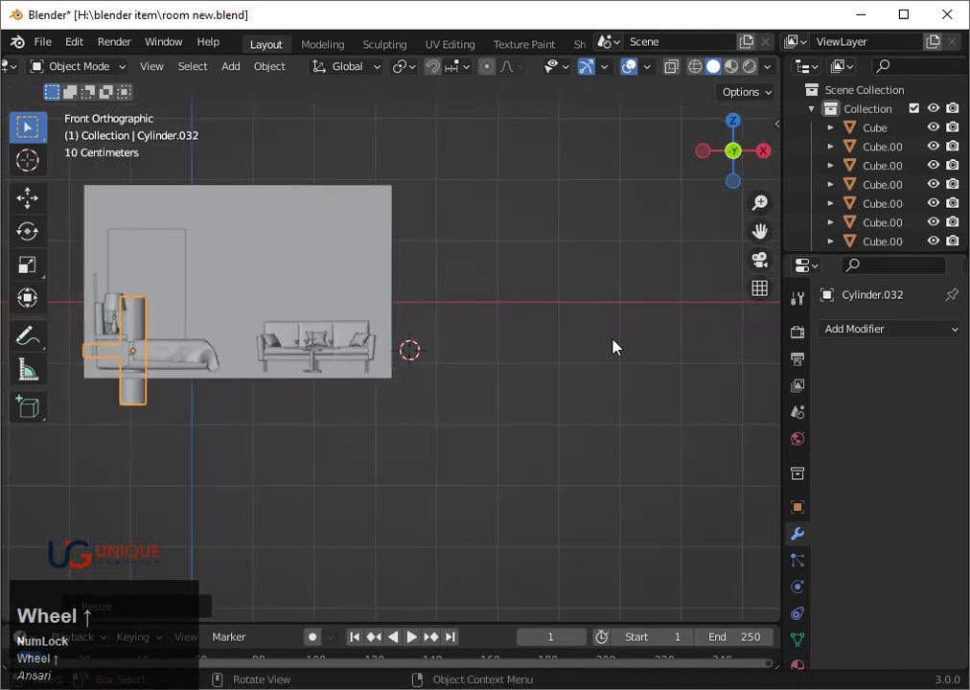
left_click(97, 311)
scroll("down", 3)
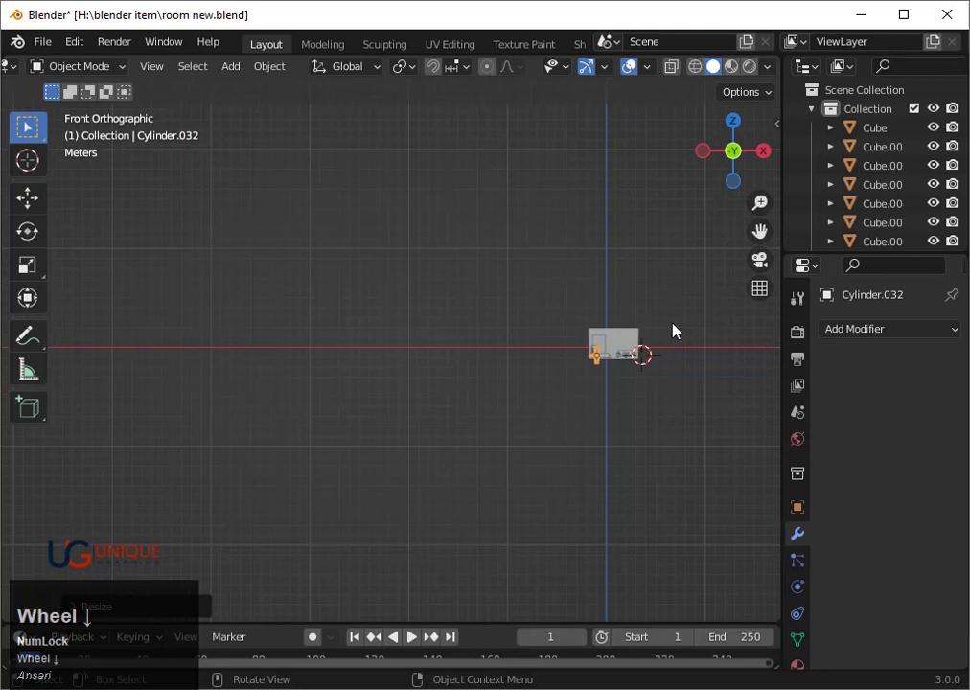
Step: Shrink the fixture to about 0.6 and lift it up the wall along Z above the nightstand lamp
key("`")
key("3")
scroll("down", 3)
left_click_drag(606, 375, 561, 418)
key("s")
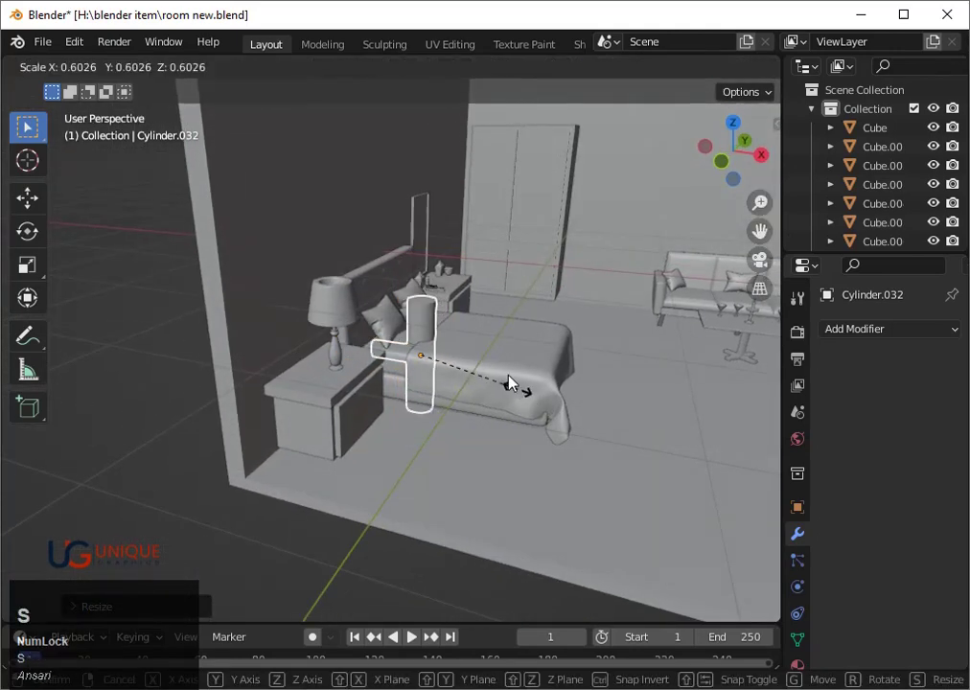
left_click(509, 371)
key("g")
left_click(509, 370)
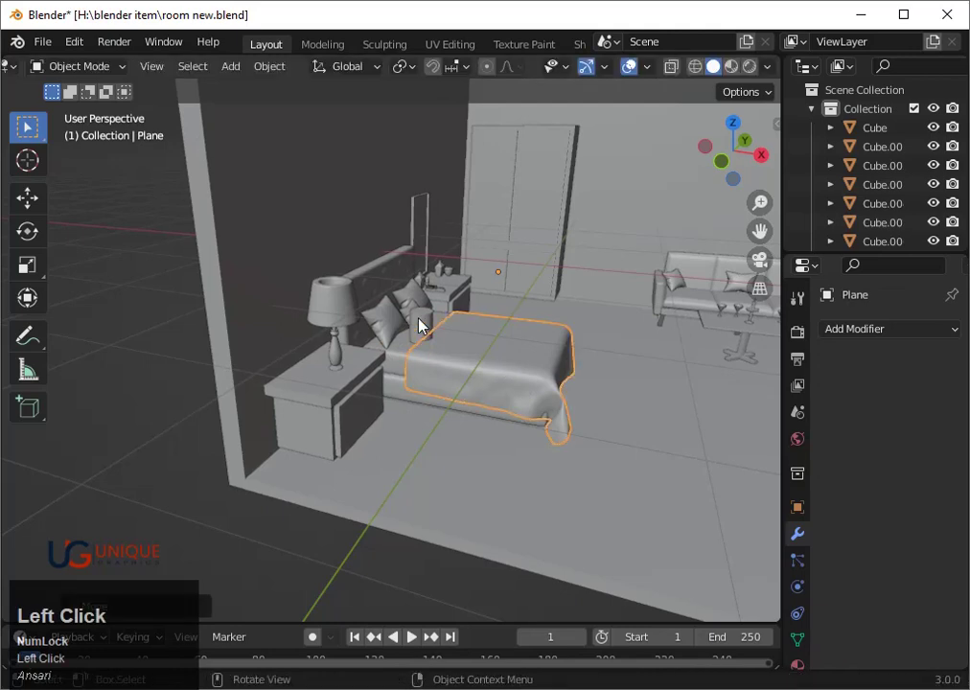
key("g")
key("z")
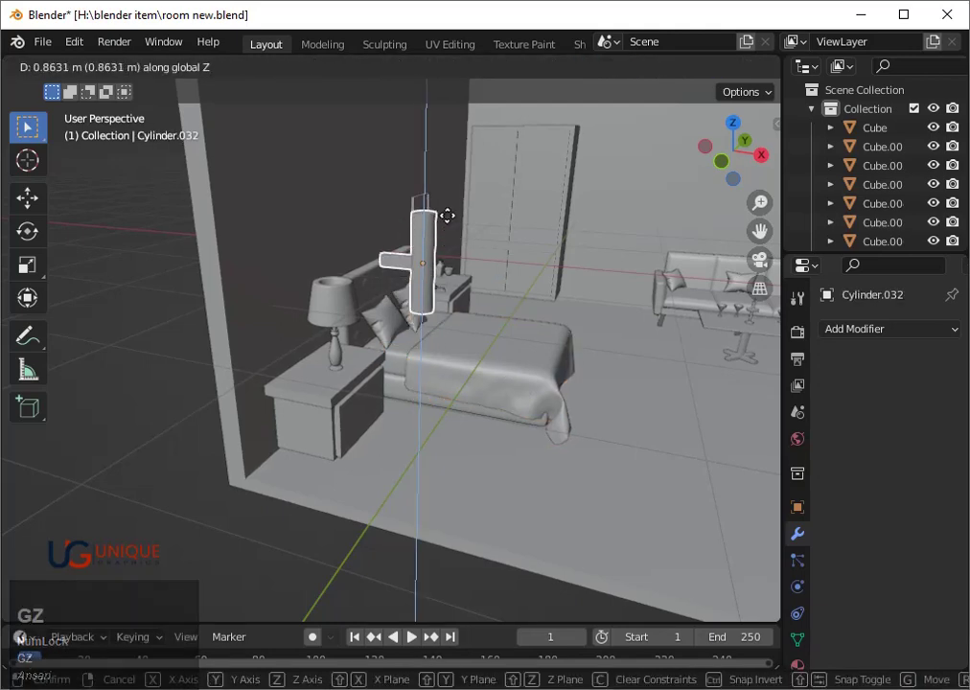
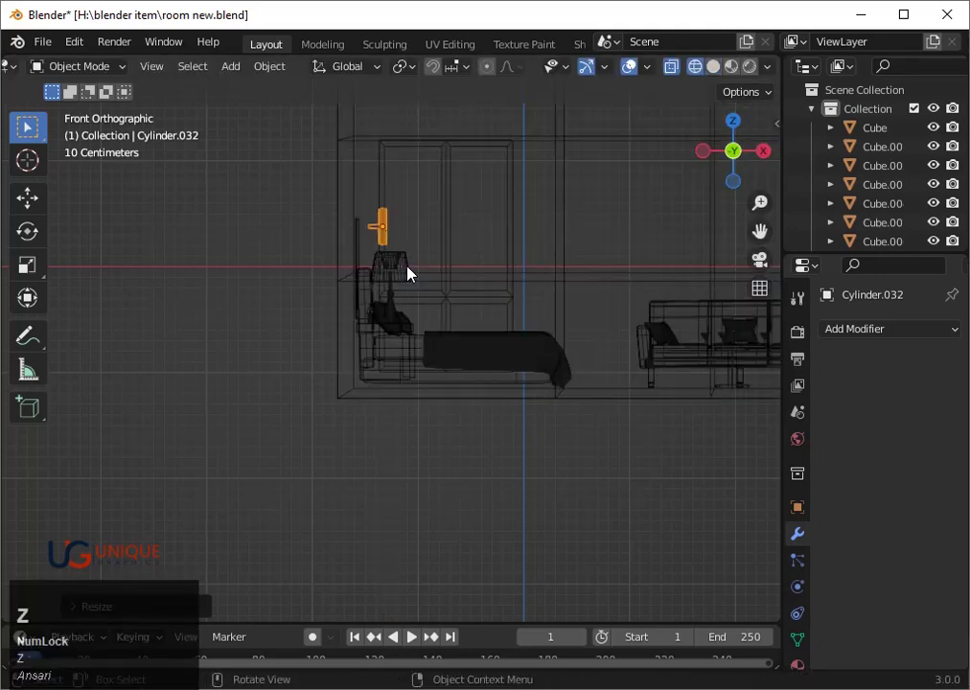
Step: Nudge the fixture vertically and along X, then view the room from the side in Right Orthographic
key("g")
key("z")
left_click(413, 243)
key("g")
key("z")
key("x")
key("Left")
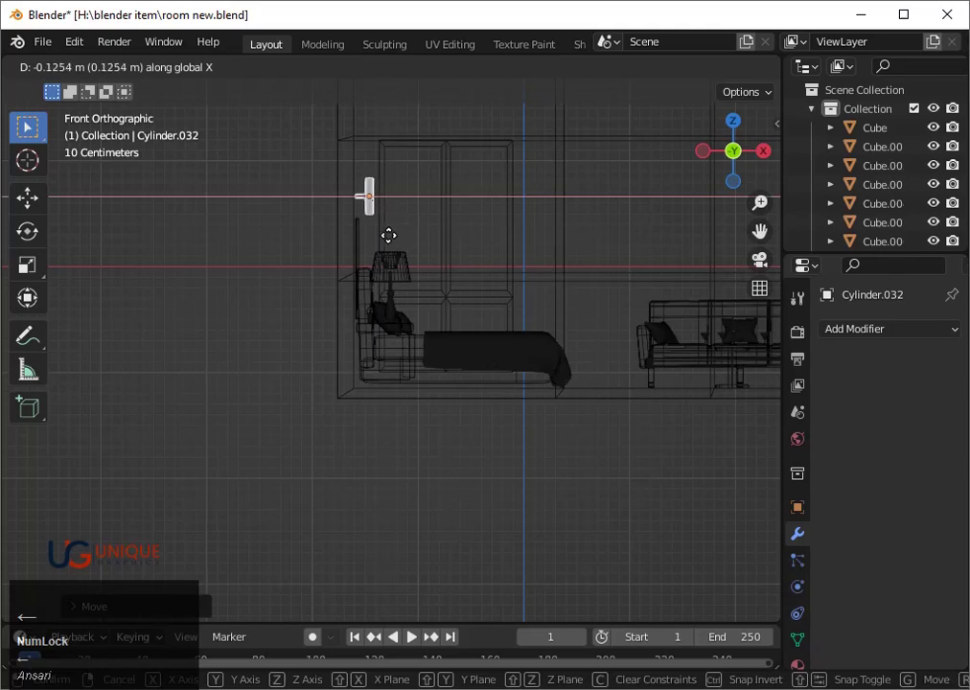
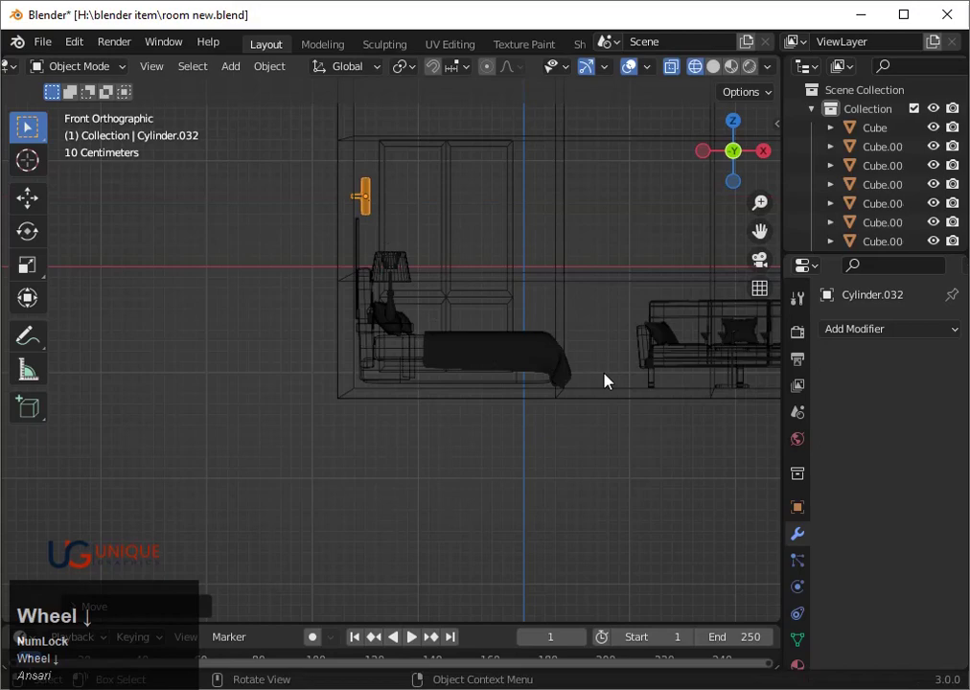
left_click_drag(612, 389, 483, 415)
key("shift+z")
left_click(755, 164)
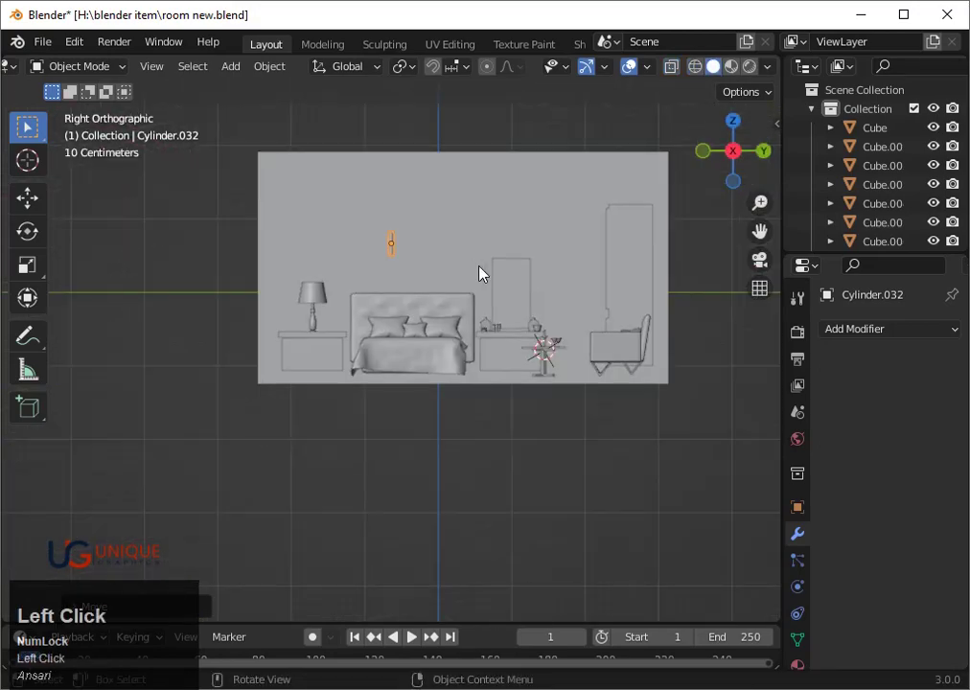
Step: Raise the fixture along Z and slide it along Y until it sits just above one end of the headboard
key("g")
key("z")
key("Up")
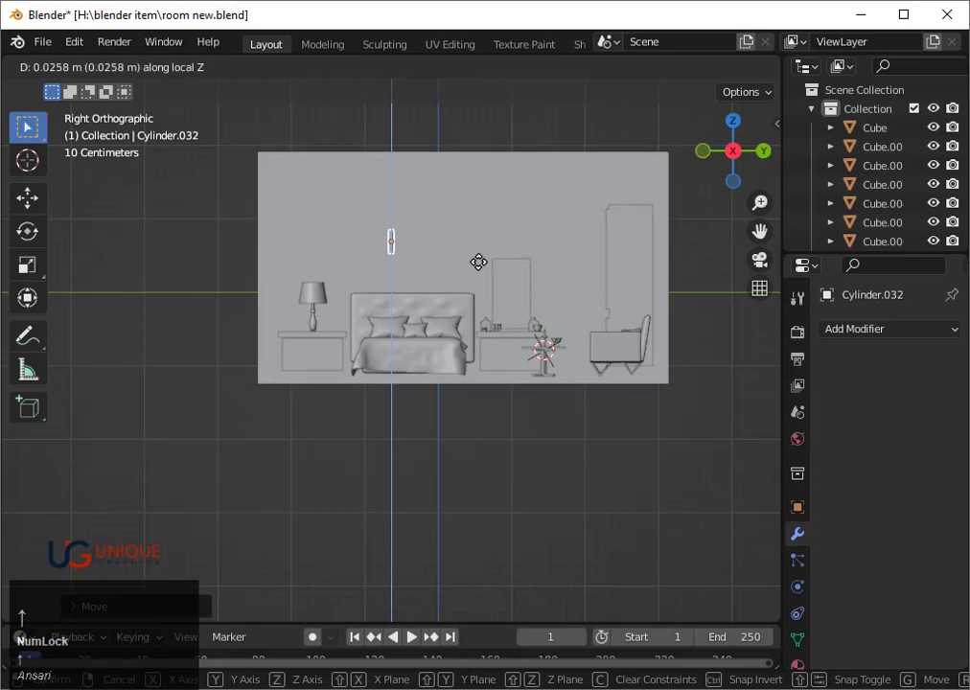
key("space")
key("g")
key("y")
key("Left")
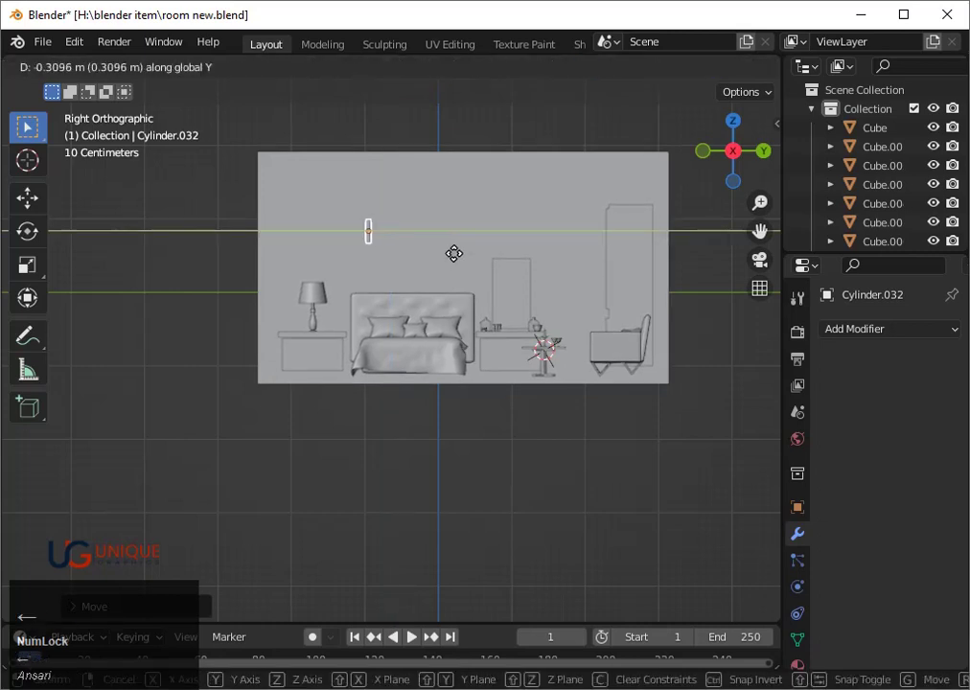
key("shift+d")
key("y")
key("Right")
key("Right")
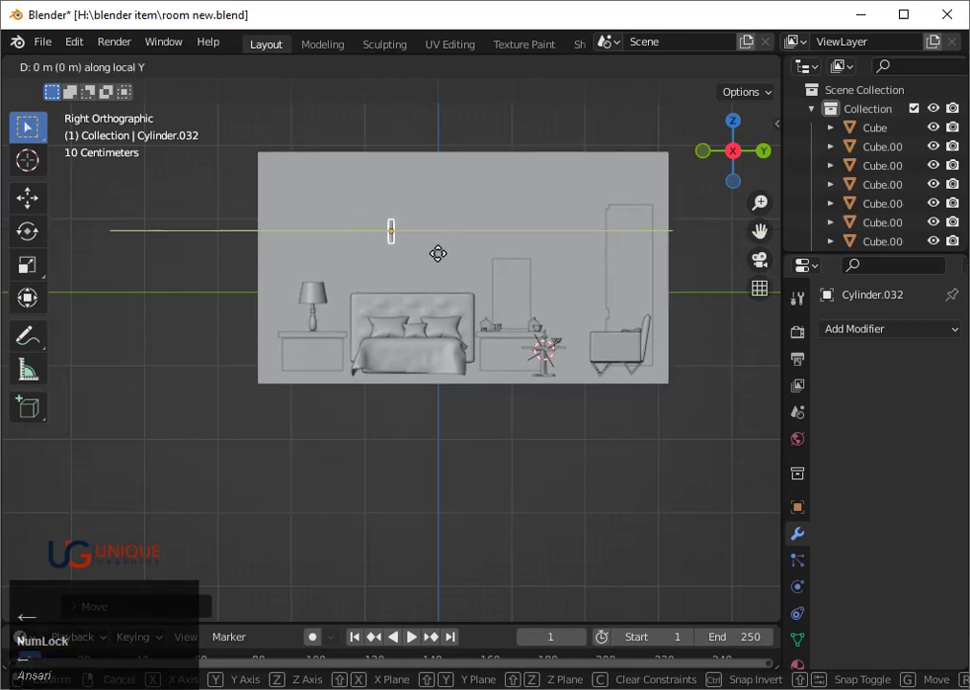
key("g")
key("y")
key("Left")
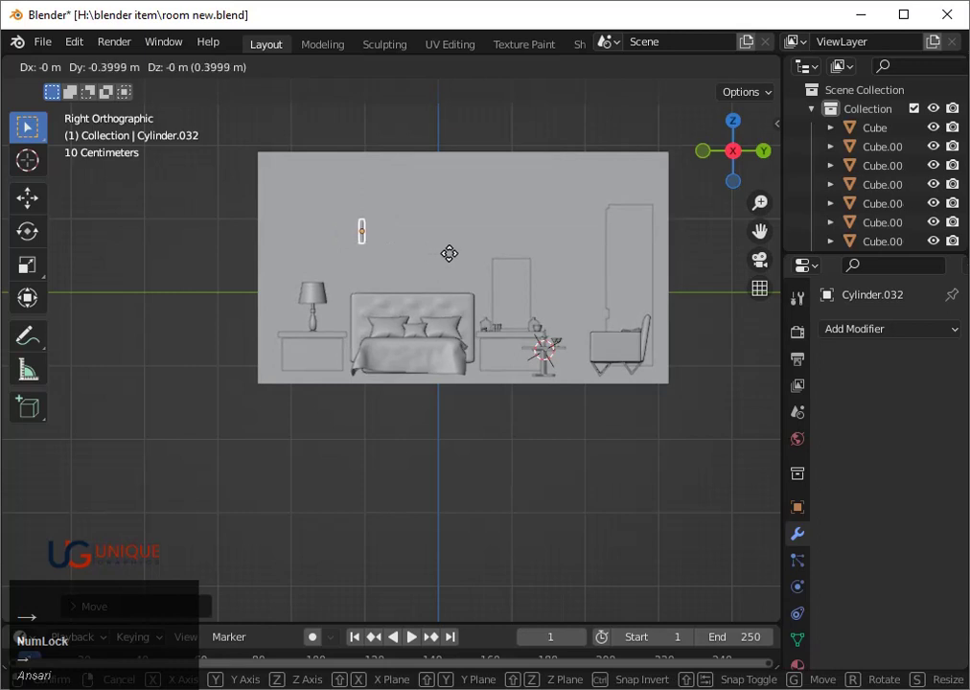
Step: Duplicate the wall lamp and slide the copy along Y to hang above the headboard's other end
key("space")
key("shift+d")
key("y")
key("Right")
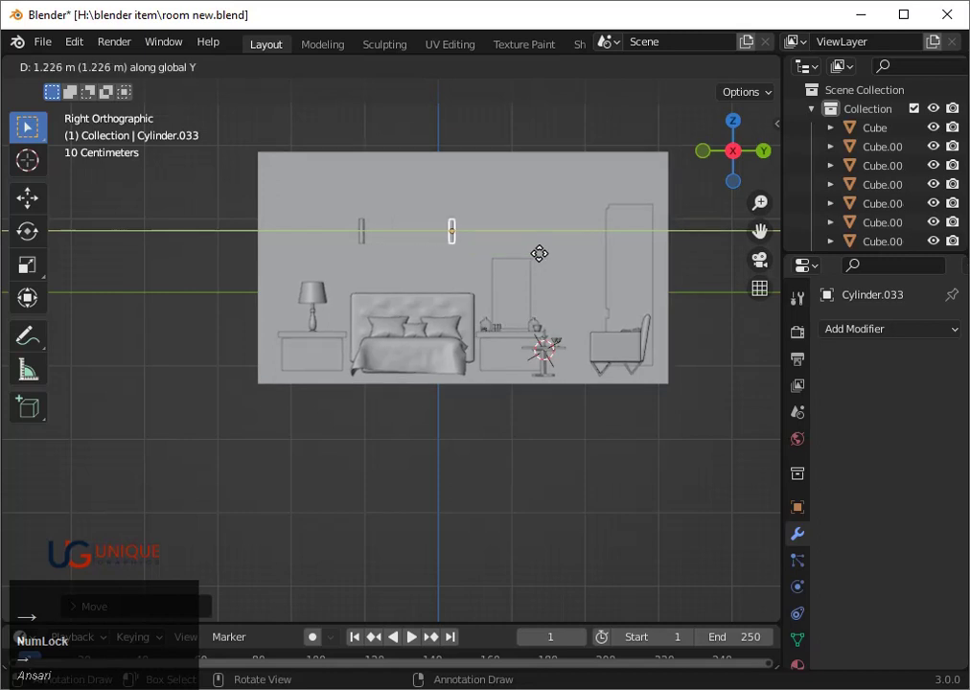
key("space")
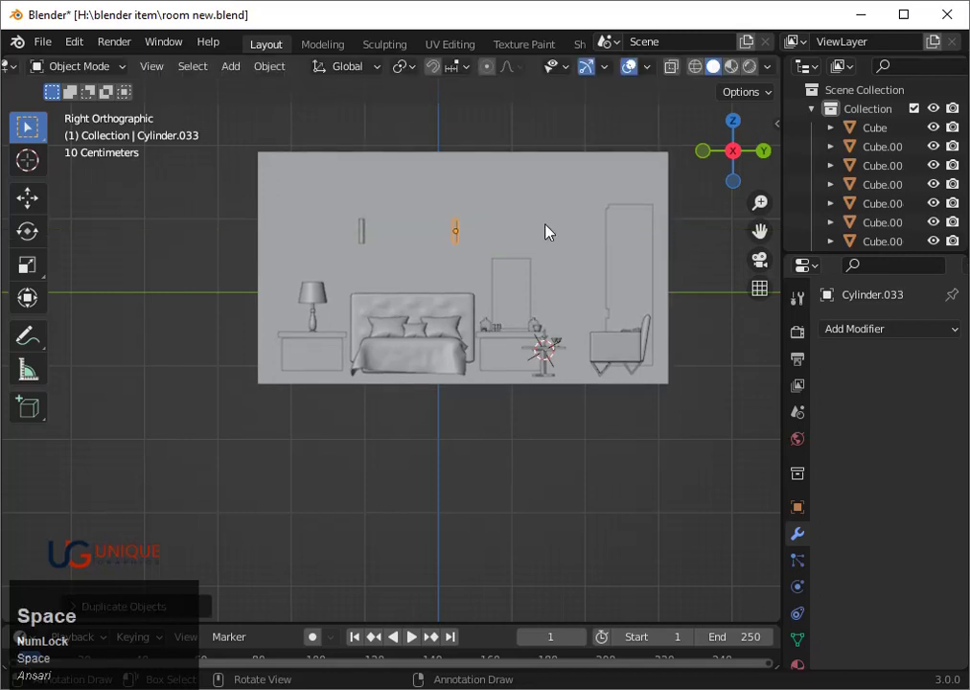
left_click(567, 146)
scroll("down", 3)
middle_click(397, 293)
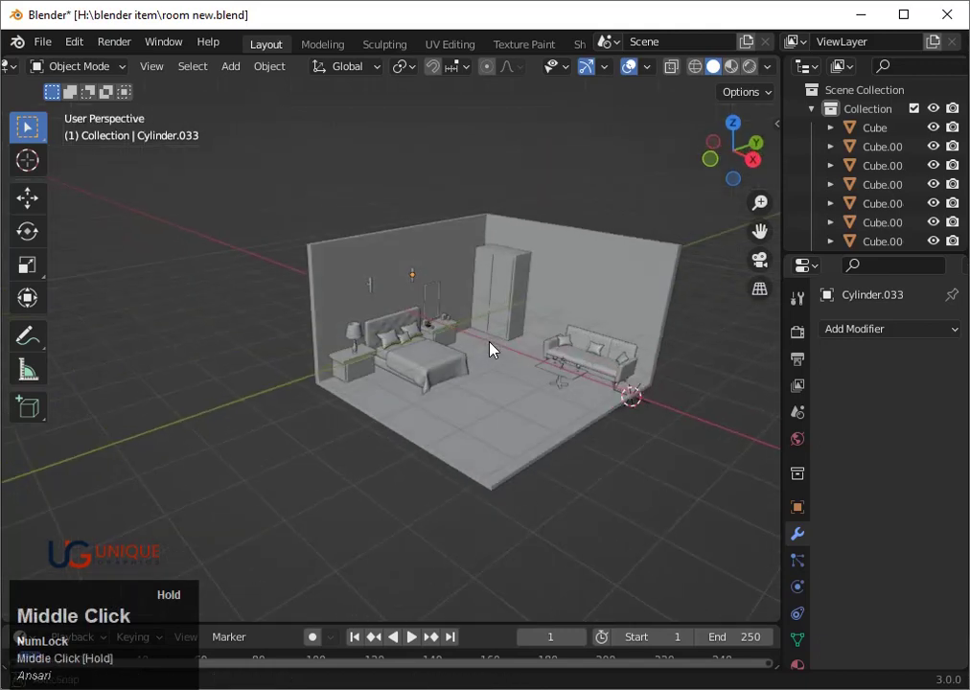
Step: Duplicate the nightstand mirror frame and place the copy on the wall between the two lamps
scroll("up", 3)
scroll("down", 3)
left_click(467, 256)
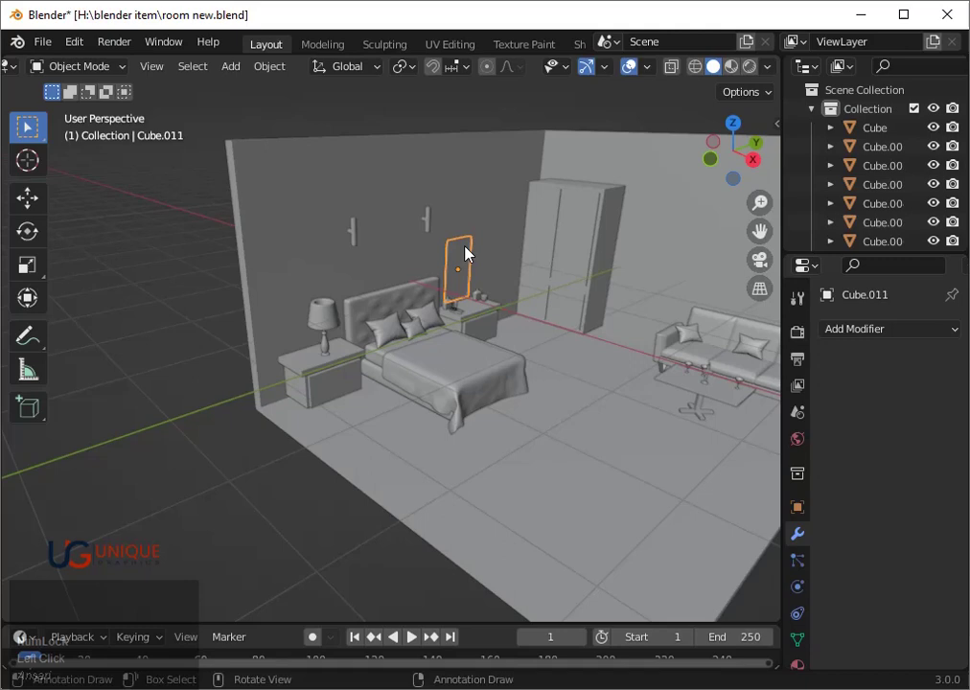
left_click(756, 172)
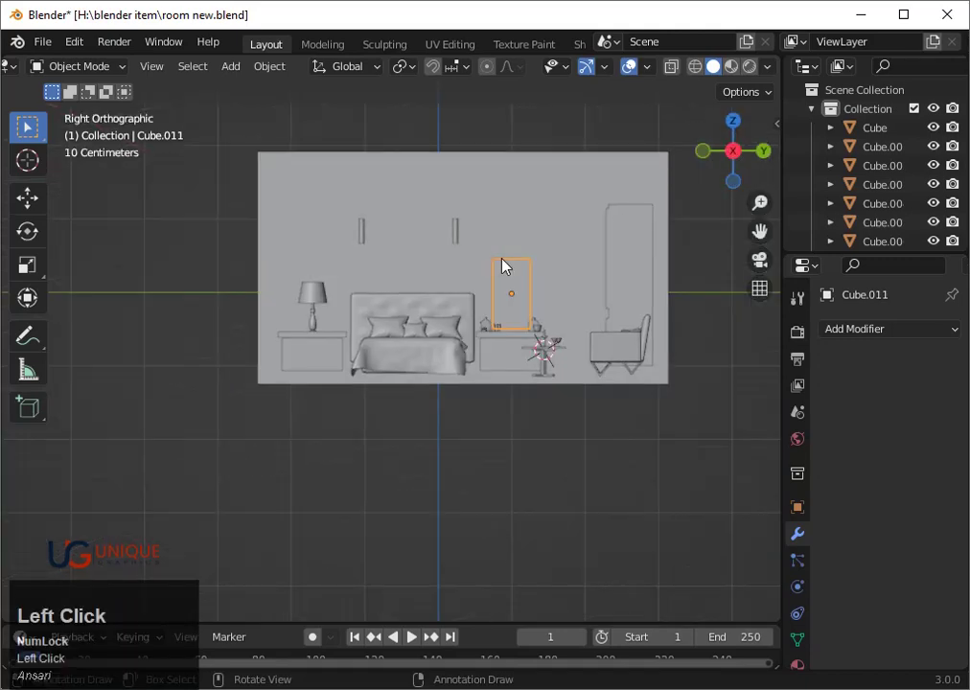
key("shift+d")
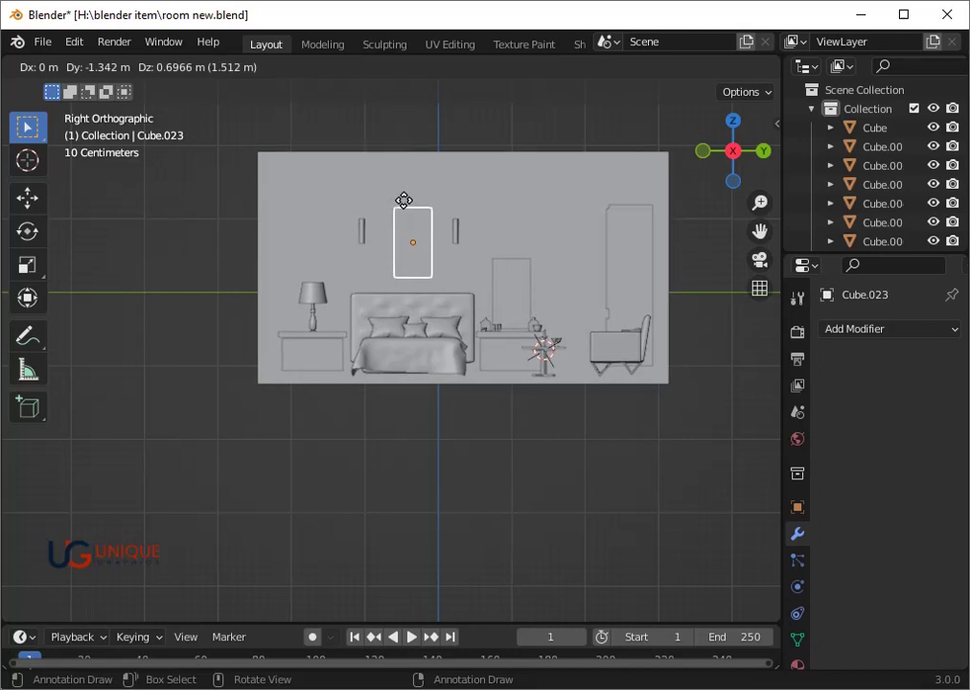
left_click(409, 204)
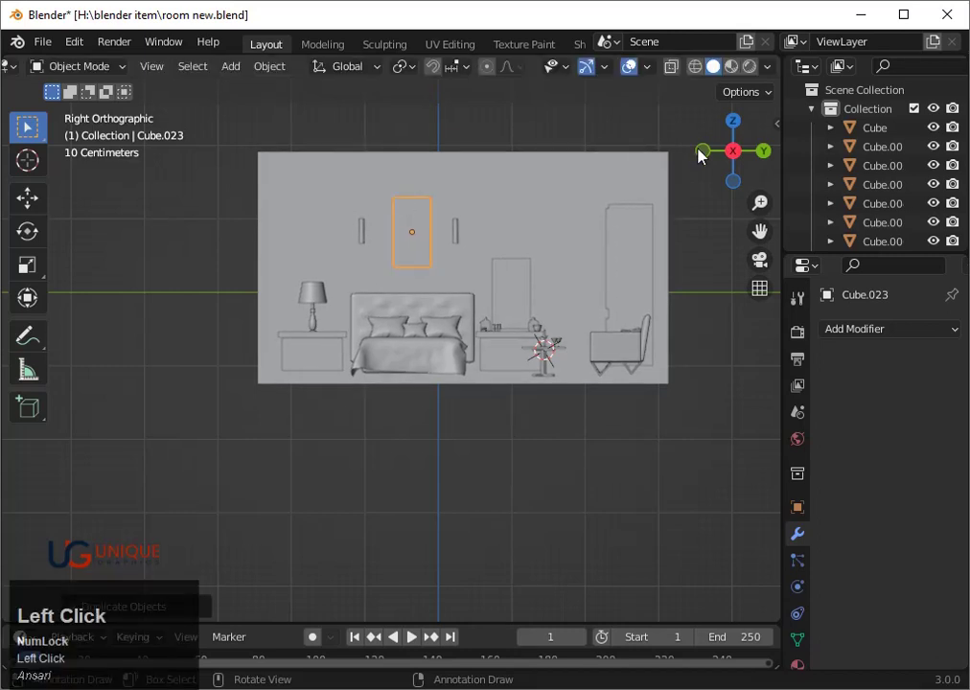
scroll("up", 3)
key("3")
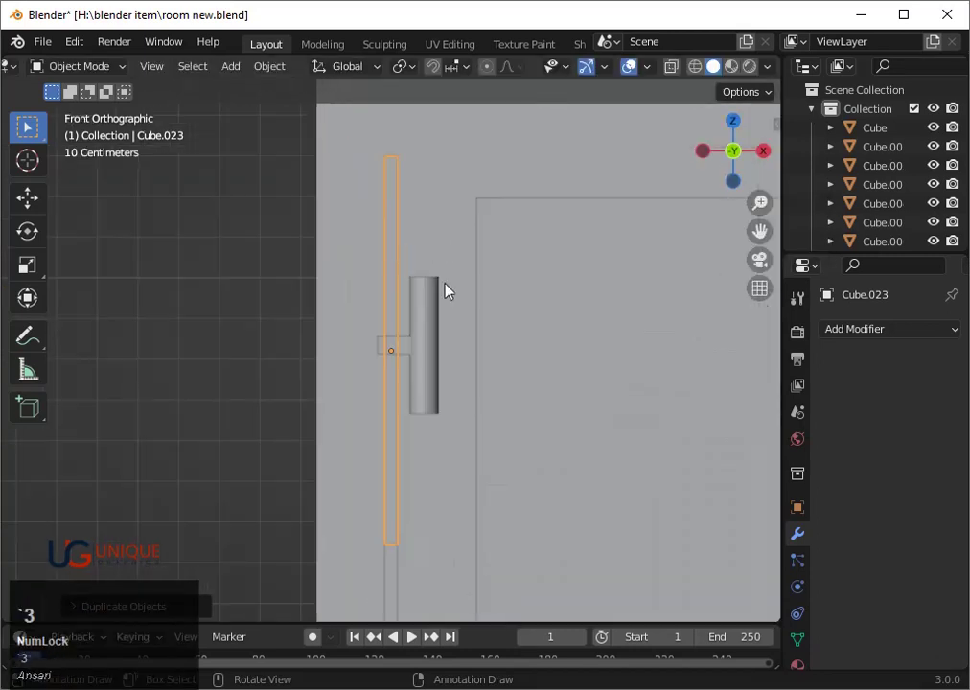
Step: Scale the copied frame thinner along X and nudge it sideways, checking it in wireframe
key("s")
key("x")
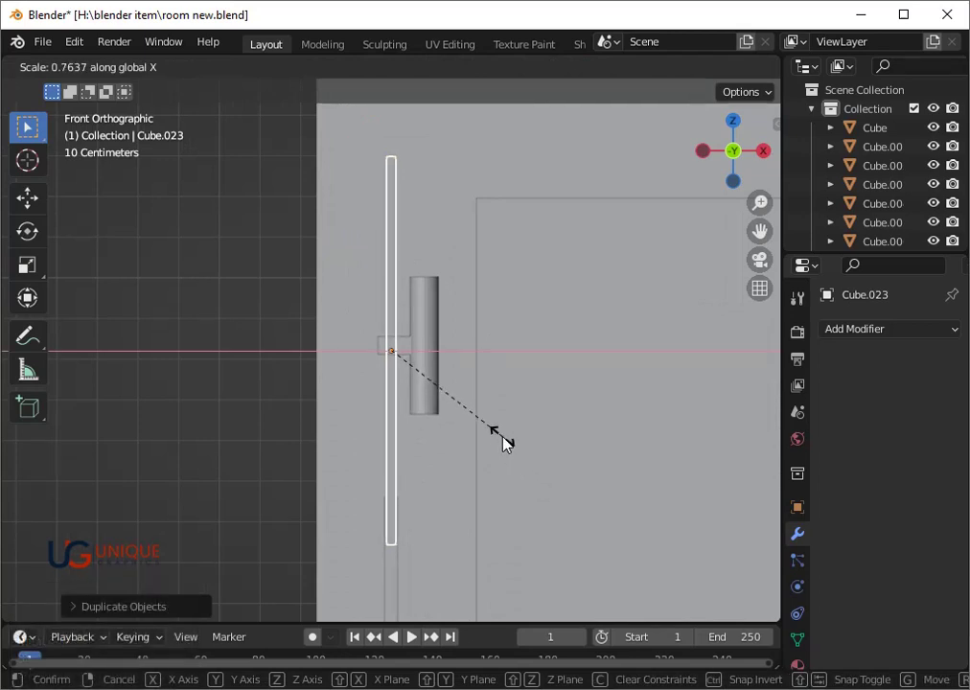
left_click(511, 445)
key("g")
key("x")
key("Left")
key("shift+z")
key("space")
key("shift+z")
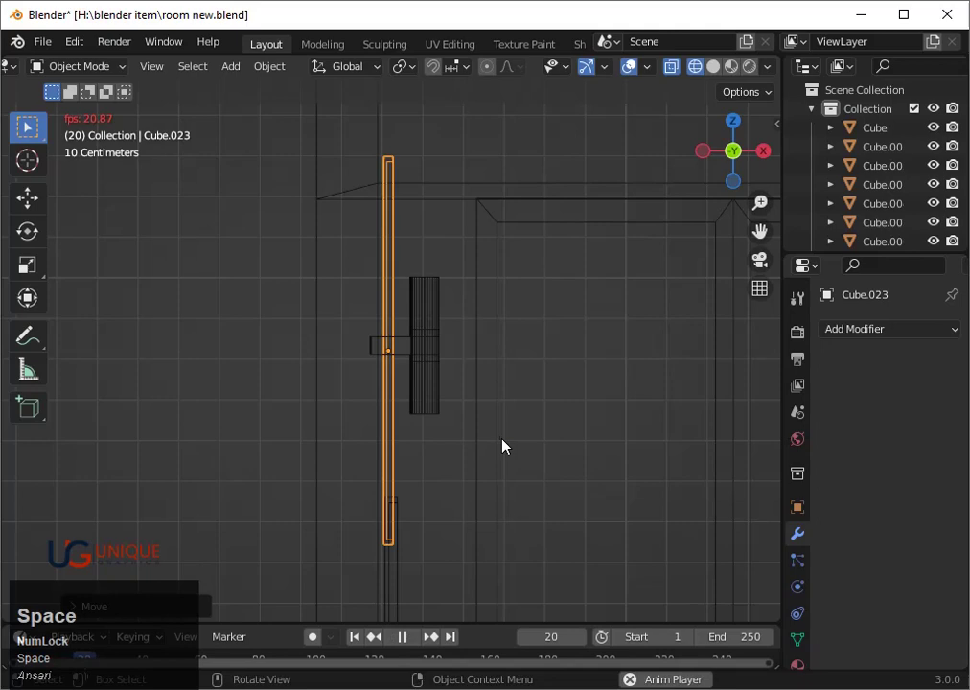
Step: Adjust the panel (Cube.023) in front orthographic wireframe and return to the perspective room view
left_click(660, 483)
key("space")
left_click(363, 648)
key("shift+z")
key("shift+z")
scroll("down", 3)
left_click_drag(686, 453, 386, 359)
left_click(386, 360)
Step: Trim the tall panel's Y and Z size slightly, then select the room's walls
key("s")
key("y")
left_click(455, 434)
key("s")
key("z")
left_click(450, 429)
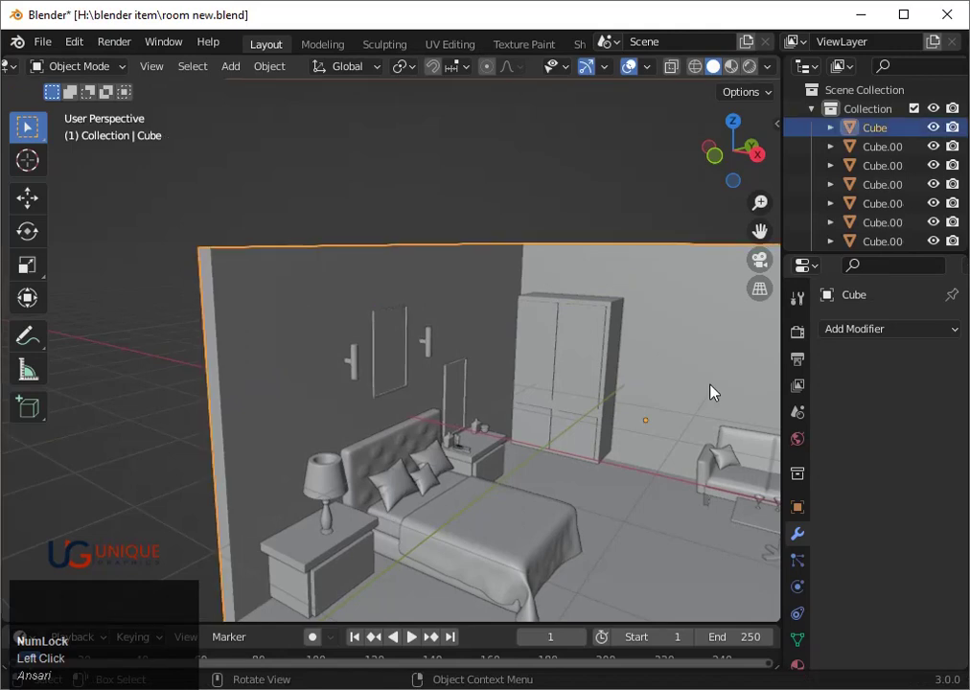
Step: Add a new cylinder via Shift+A and start sliding it along the X axis toward the room's right side
scroll("down", 3)
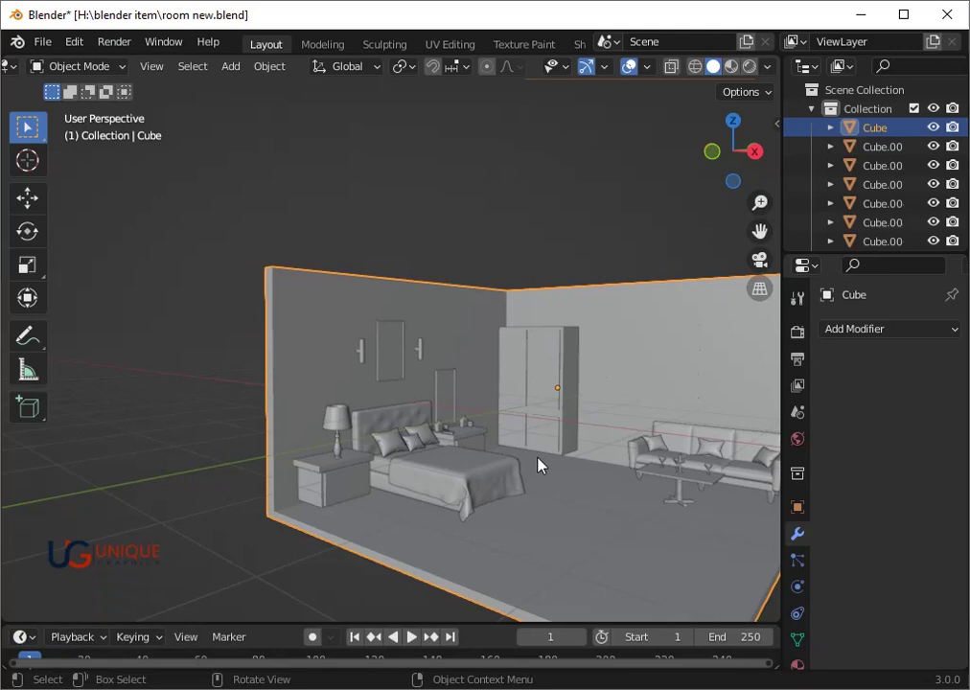
key("shift+a")
left_click(619, 405)
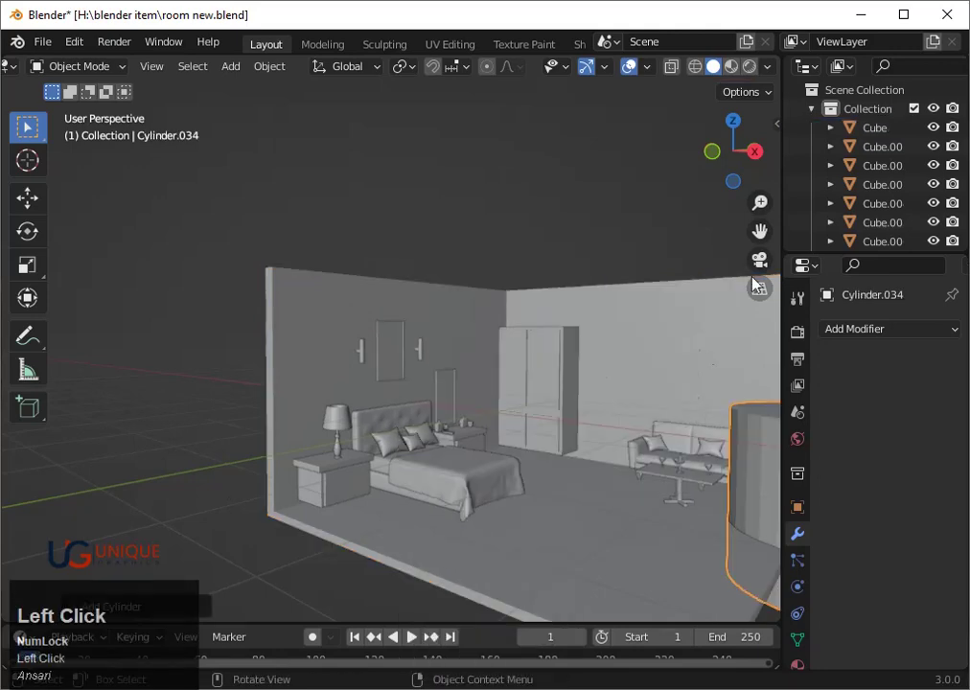
key("g")
key("y")
key("x")
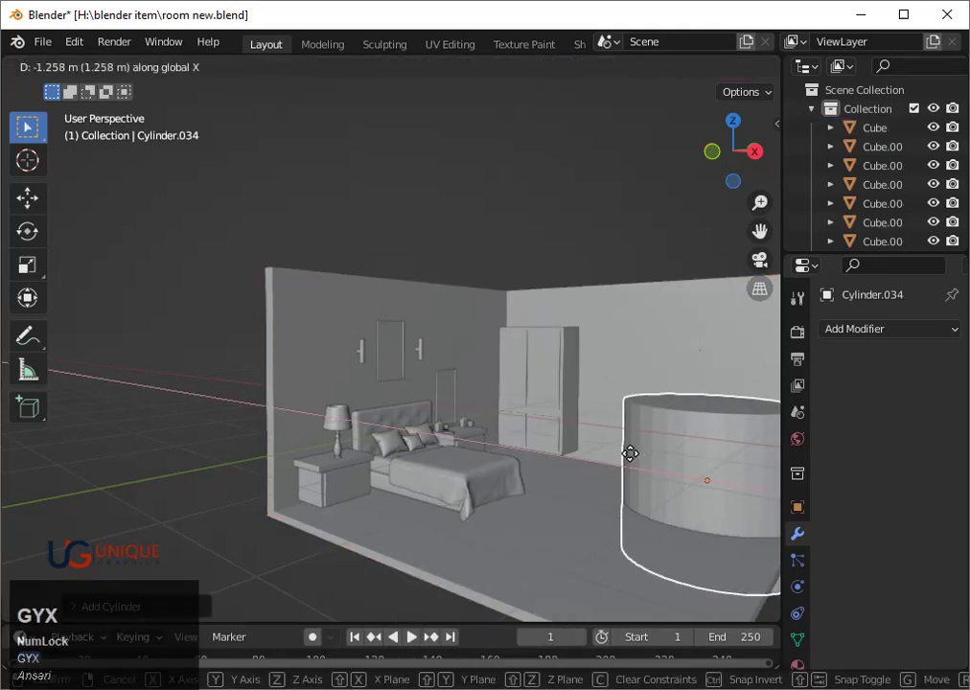
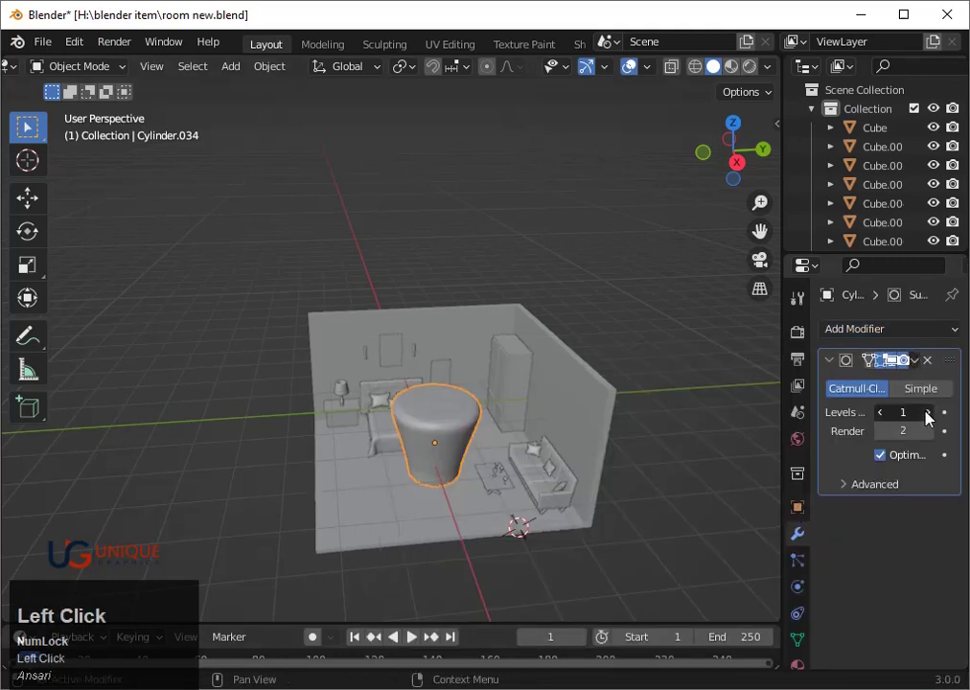
Step: Set the shape's subdivision levels to 3 and try a 90° rotation, then undo it
scroll("up", 3)
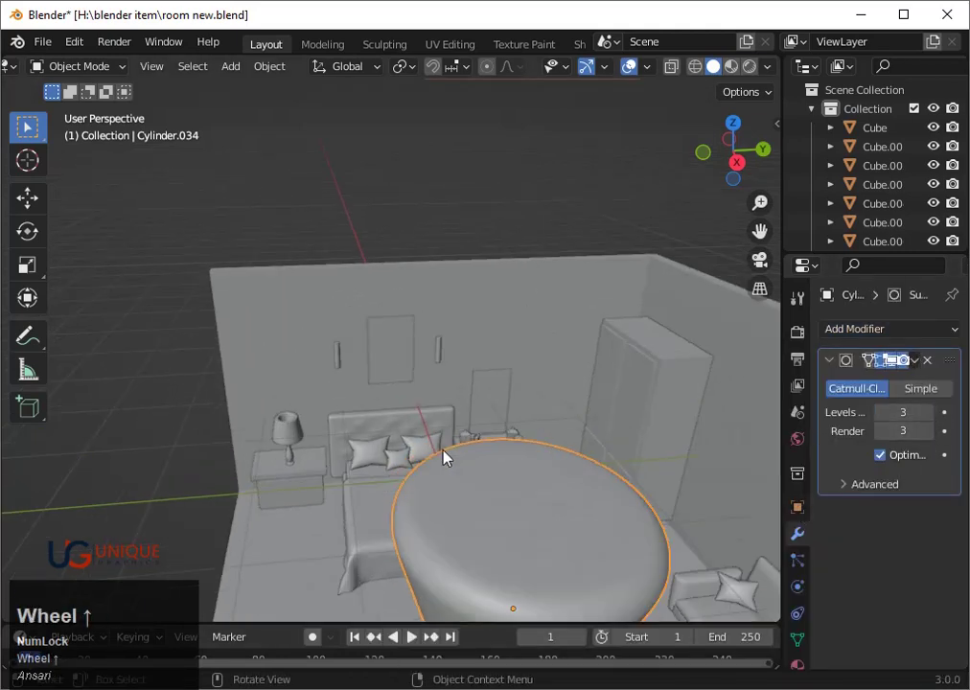
scroll("down", 3)
left_click(708, 165)
left_click(702, 158)
key("r")
type("r9-0")
left_click(623, 419)
key("ctrl+z")
scroll("up", 3)
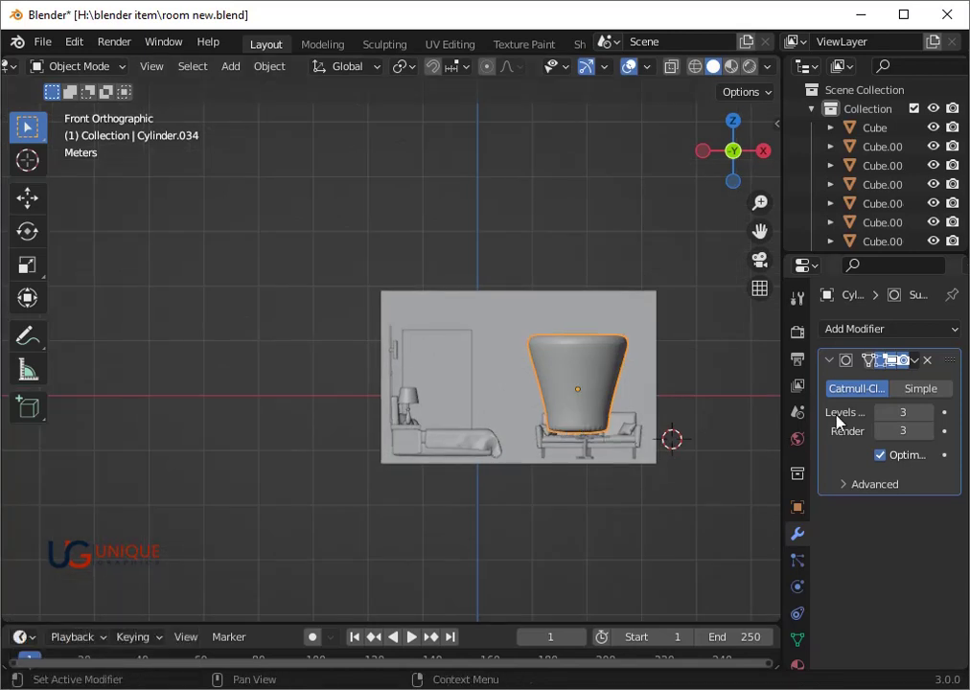
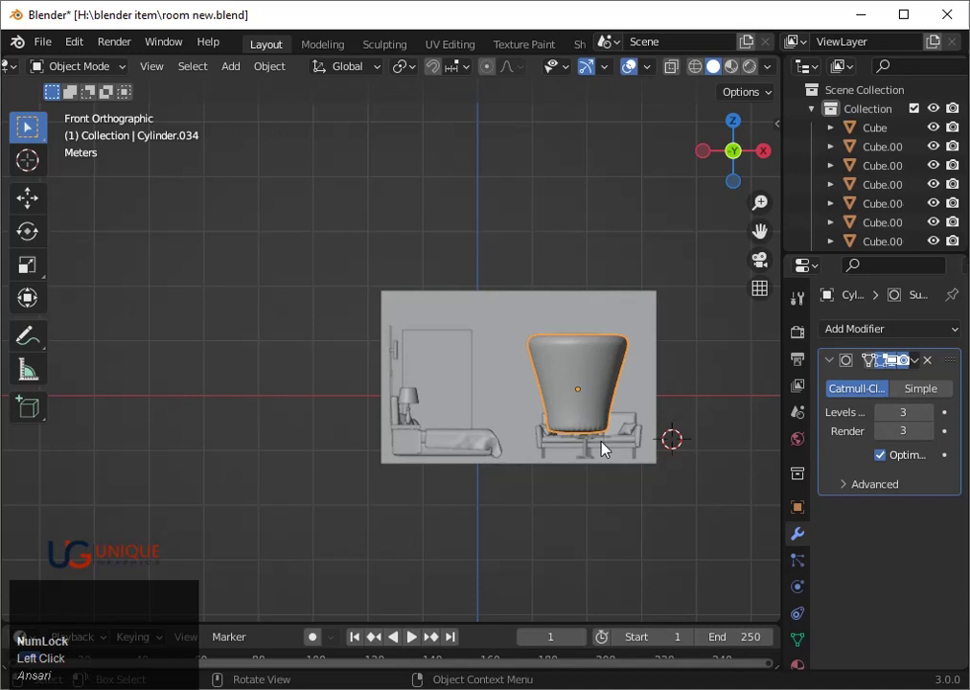
Step: Rotate the smoothed shape to face outward and shrink it to knob size
key("r")
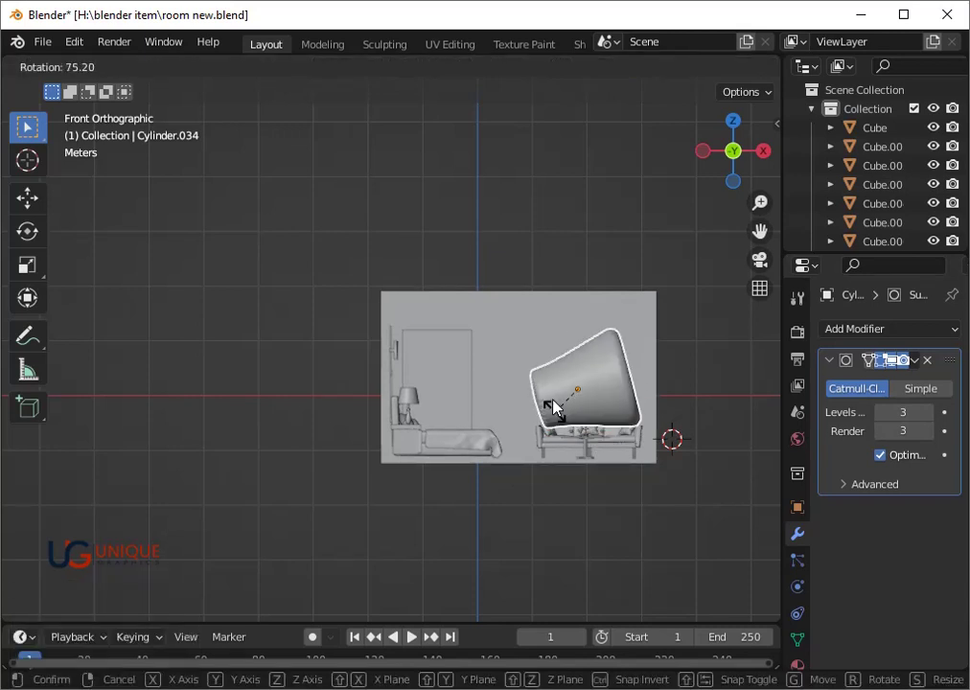
key("Right")
left_click(554, 417)
key("s")
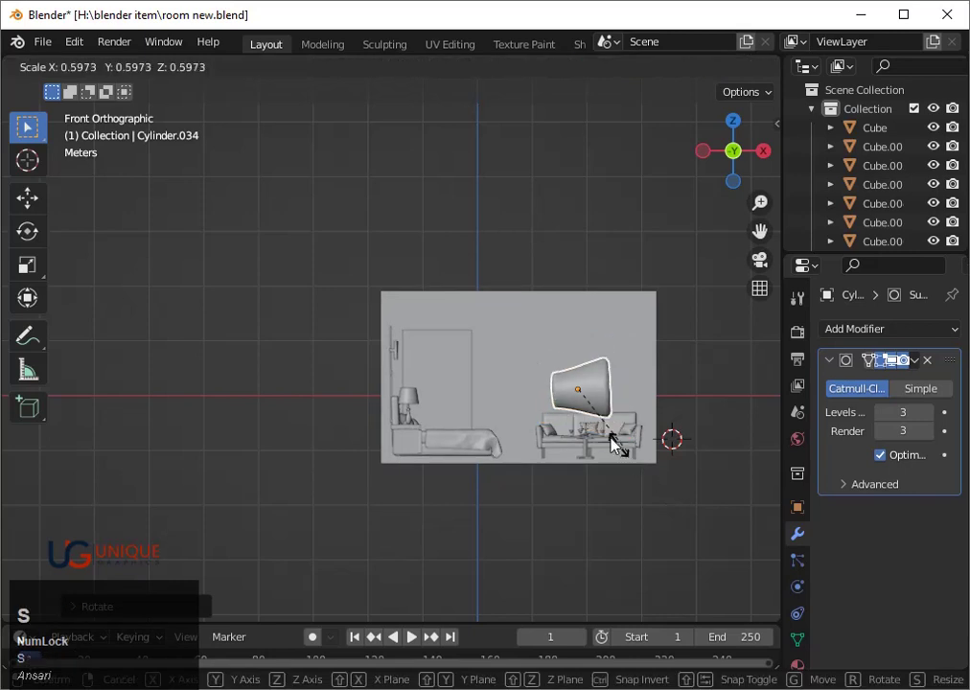
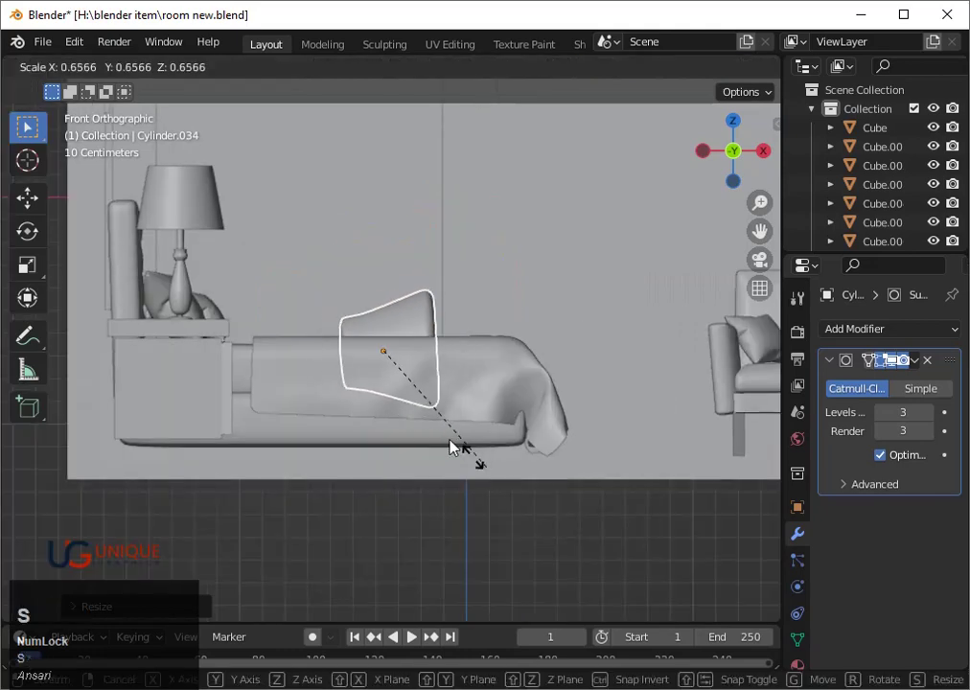
left_click(437, 425)
Step: Move the knob along Y and Z onto the right nightstand's drawer front and shrink it further
key("g")
key("y")
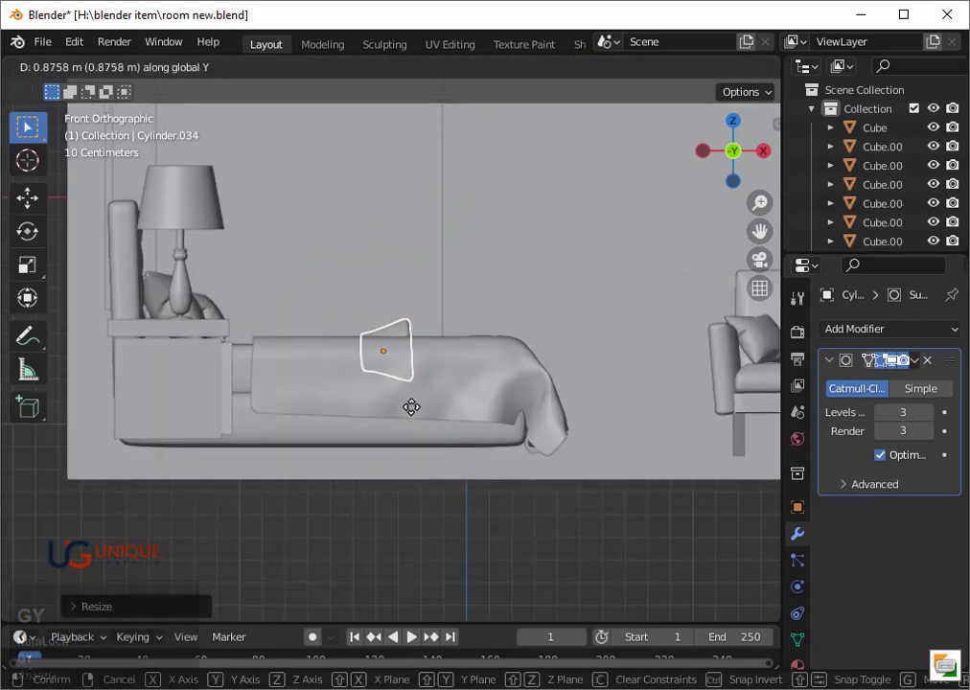
left_click(459, 376)
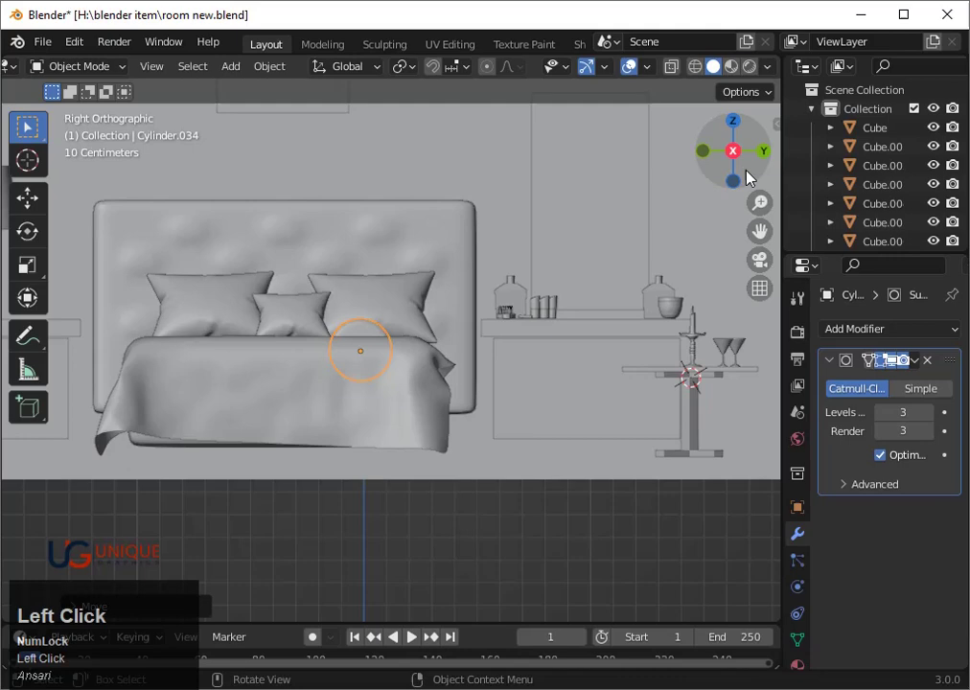
key("g")
key("y")
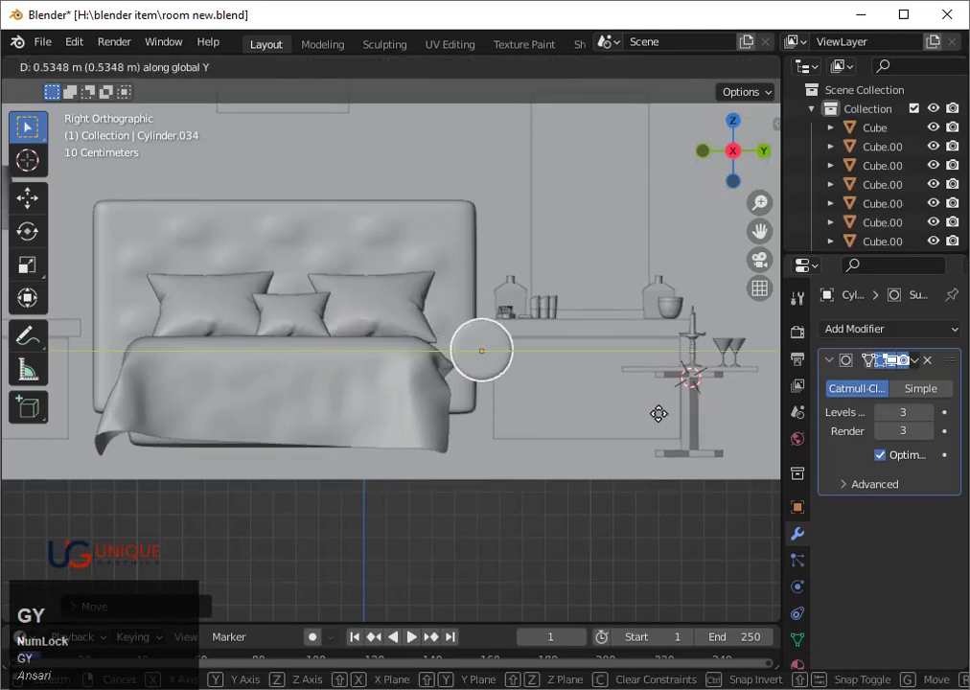
left_click(739, 440)
key("g")
key("z")
key("z")
left_click(636, 488)
key("s")
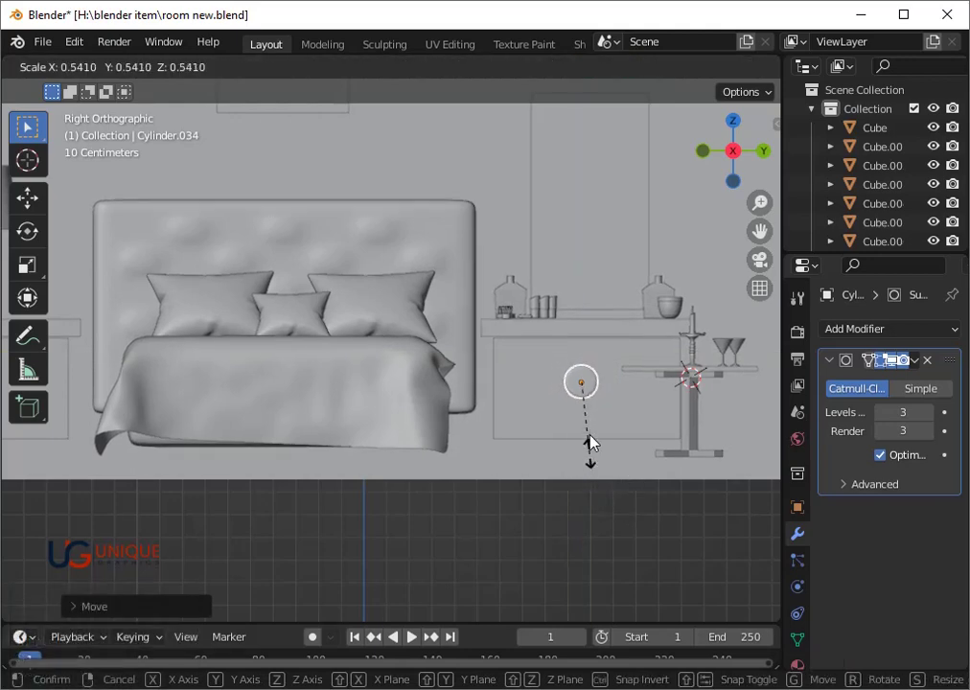
left_click(598, 441)
Step: In top view, slide the knob along X so it sits against the nightstand drawer
scroll("down", 3)
left_click(736, 128)
key("3")
scroll("down", 3)
key("g")
key("x")
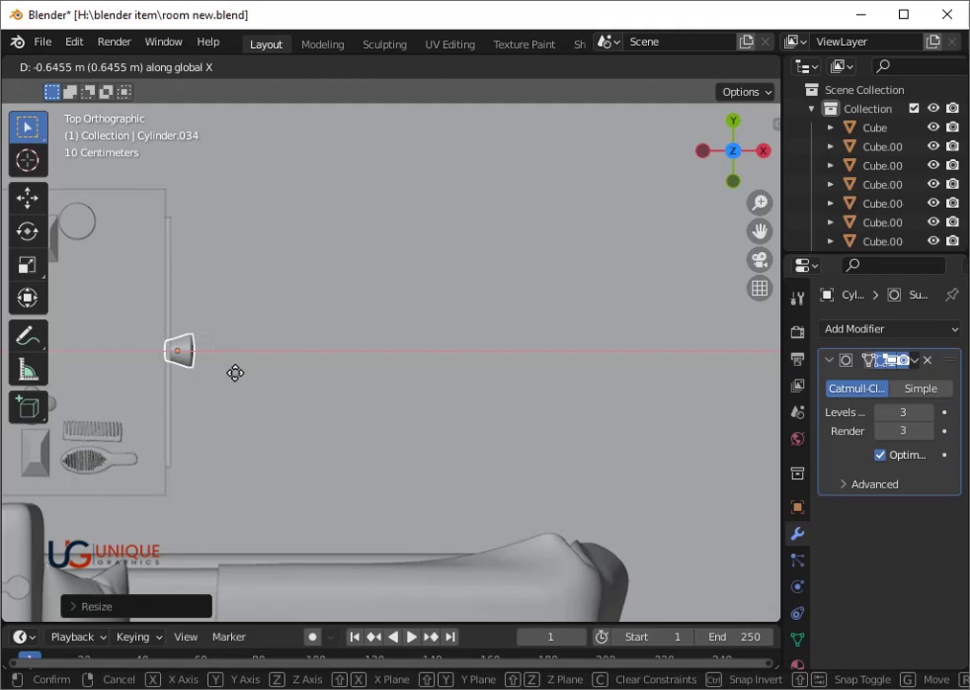
left_click(242, 380)
Step: Duplicate the knob along Y onto the left nightstand's drawer
scroll("down", 3)
left_click_drag(413, 518, 433, 387)
left_click(433, 387)
scroll("down", 3)
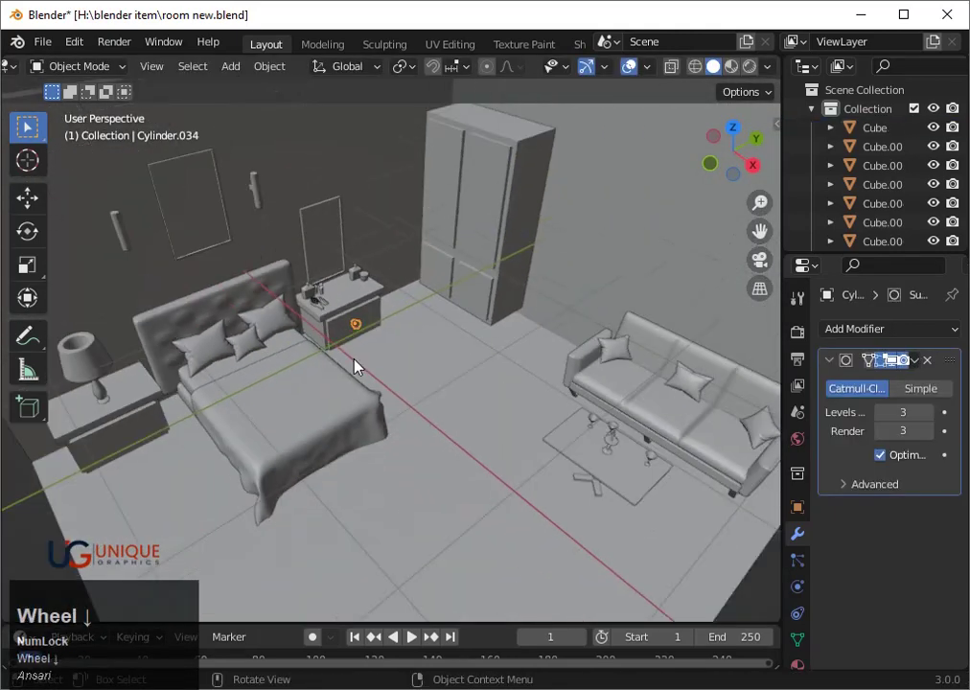
key("shift+d")
key("y")
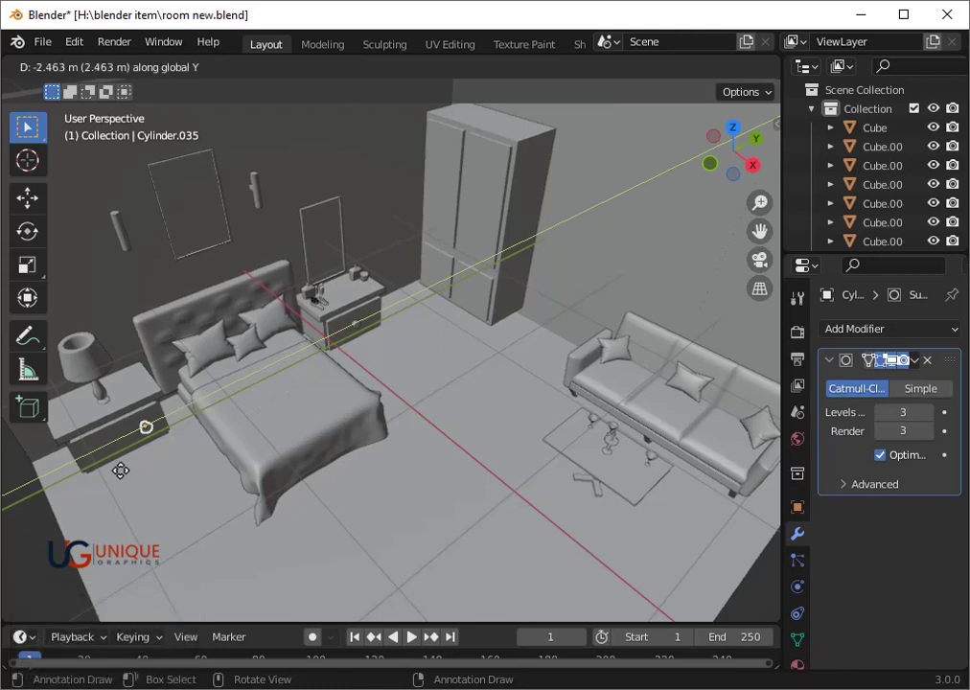
key("Right")
left_click(124, 478)
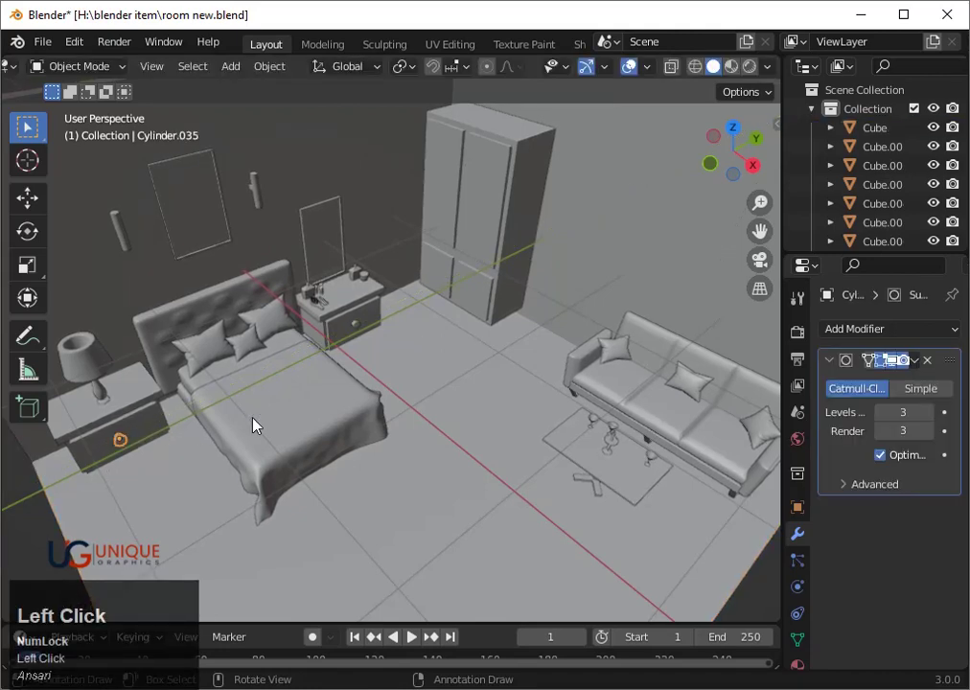
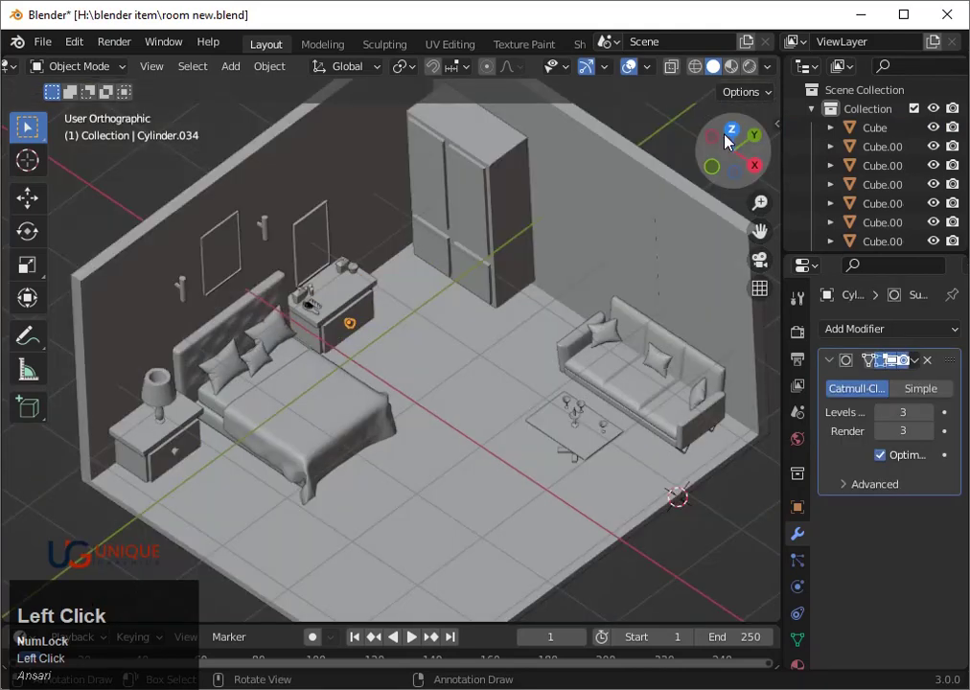
Step: Duplicate the knob and rotate the copy 90° to face the wardrobe front
scroll("up", 3)
key("shift+d")
type("90")
left_click(381, 244)
key("ctrl+z")
scroll("up", 3)
key("shift+d")
key("r")
type("r90")
left_click(321, 369)
key("g")
left_click(376, 246)
Step: Move the copy to the wardrobe front and check its placement in wireframe side view
scroll("down", 3)
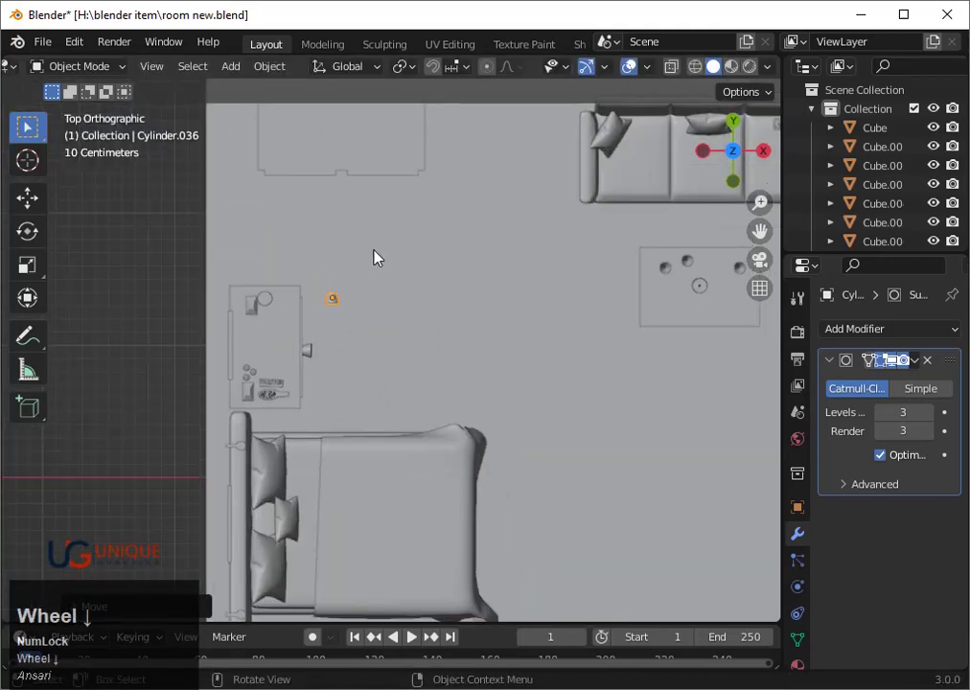
key("g")
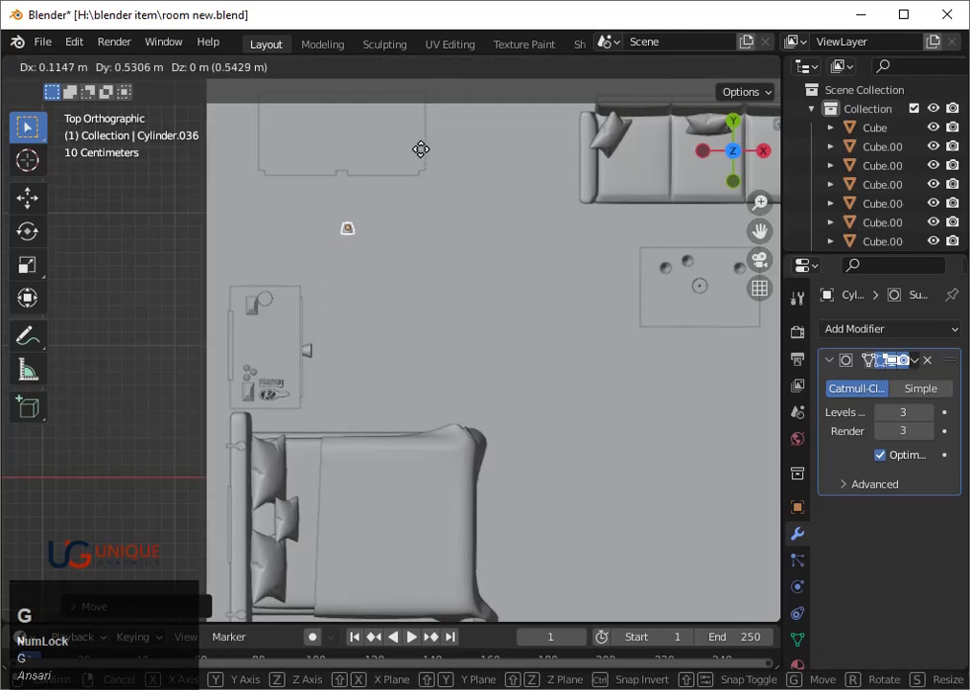
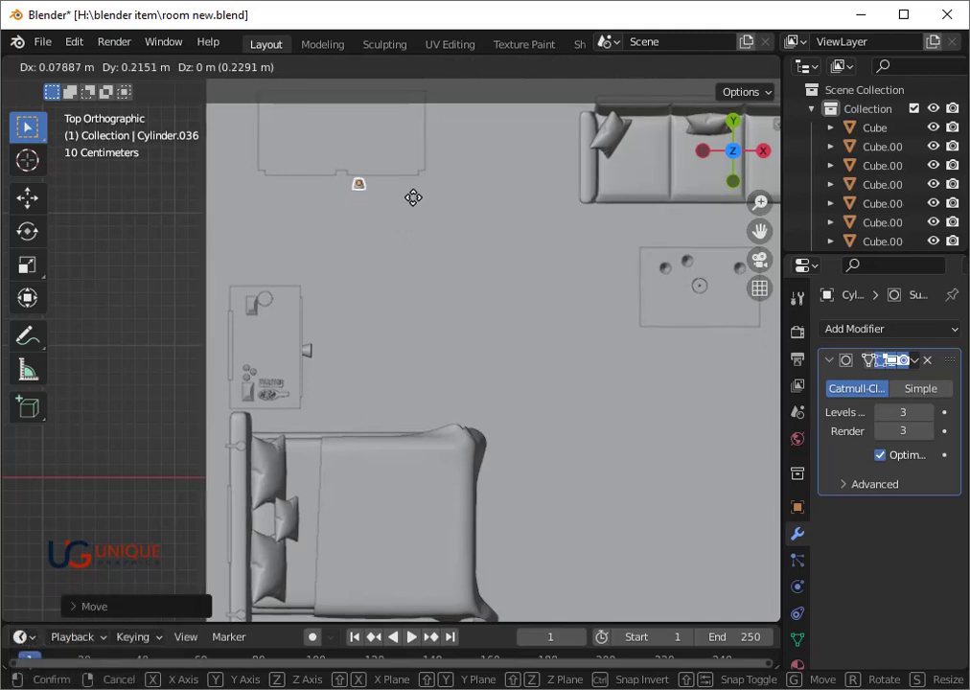
left_click(419, 204)
key("`")
key("3")
scroll("down", 3)
left_click(743, 186)
scroll("down", 3)
key("shift+z")
key("shift+z")
scroll("down", 3)
middle_click(495, 306)
scroll("down", 3)
middle_click(463, 308)
scroll("up", 3)
left_click_drag(532, 374, 461, 364)
Step: Set the lower wardrobe knob's height along Z, then duplicate it about a metre higher
key("g")
key("z")
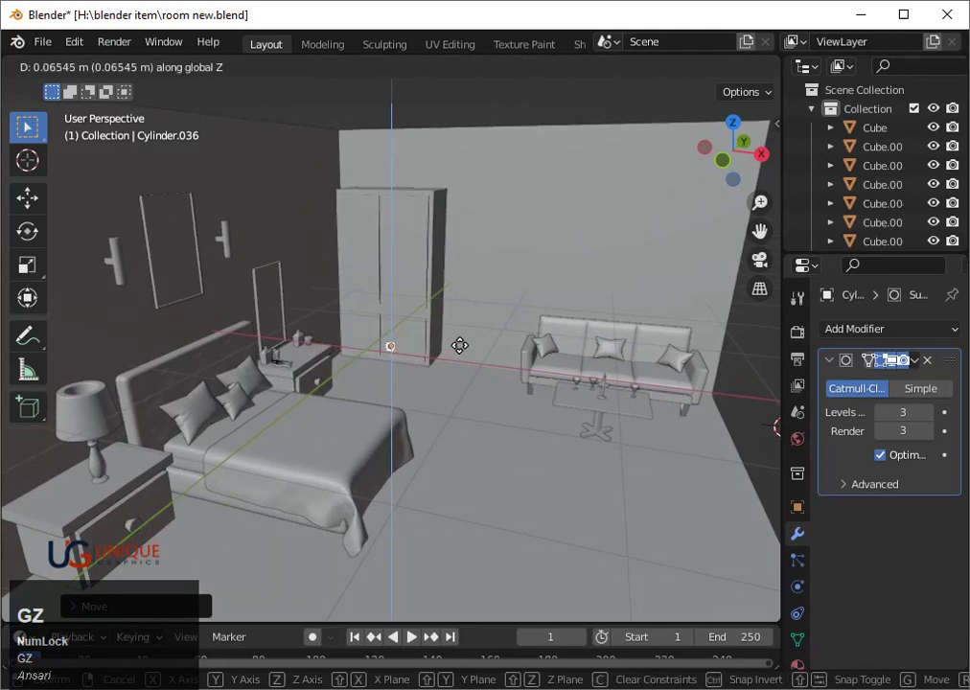
left_click(466, 340)
key("shift+d")
key("z")
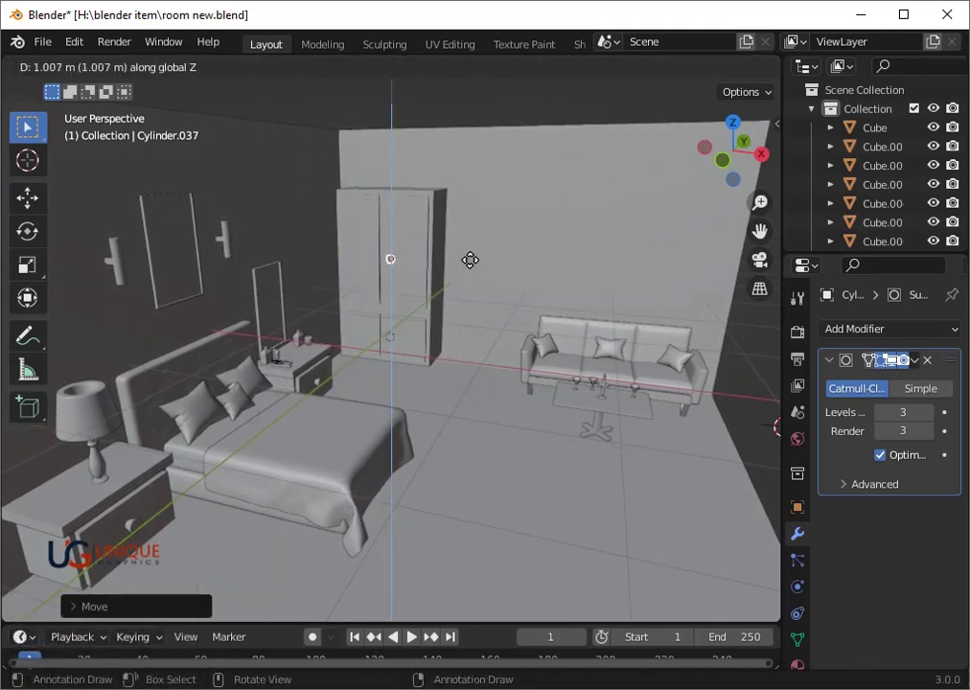
left_click(476, 259)
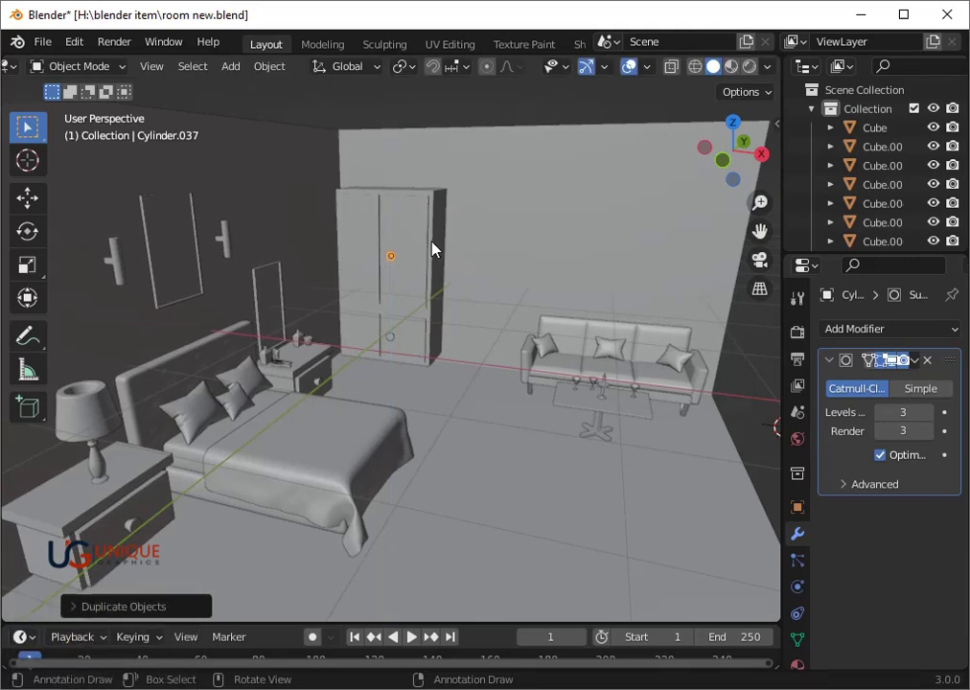
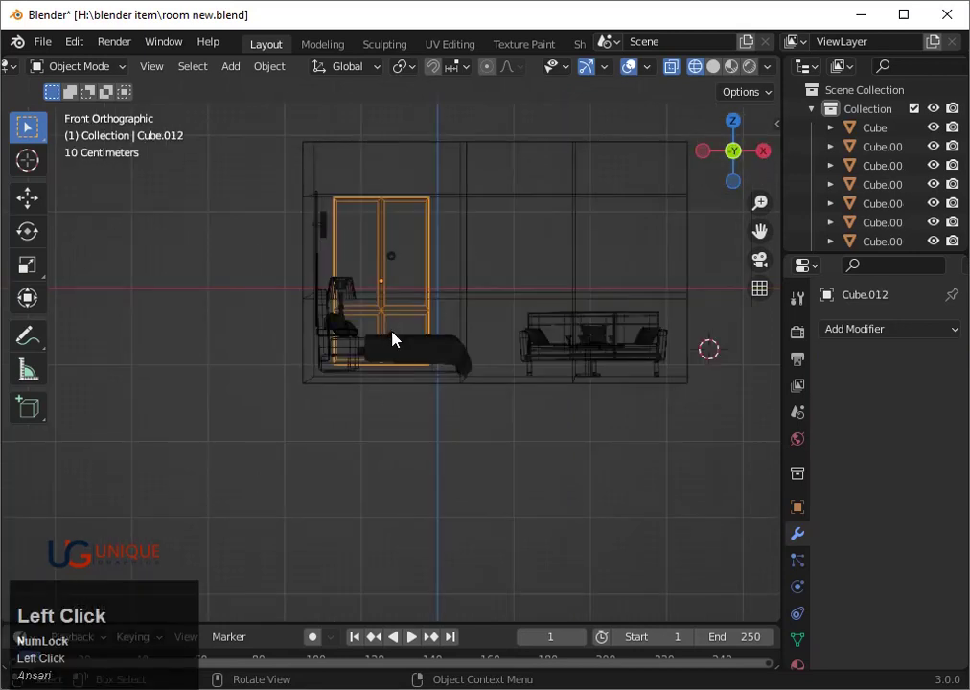
Step: Box-select both wardrobe knobs and duplicate them along X toward the other door
left_click(396, 267)
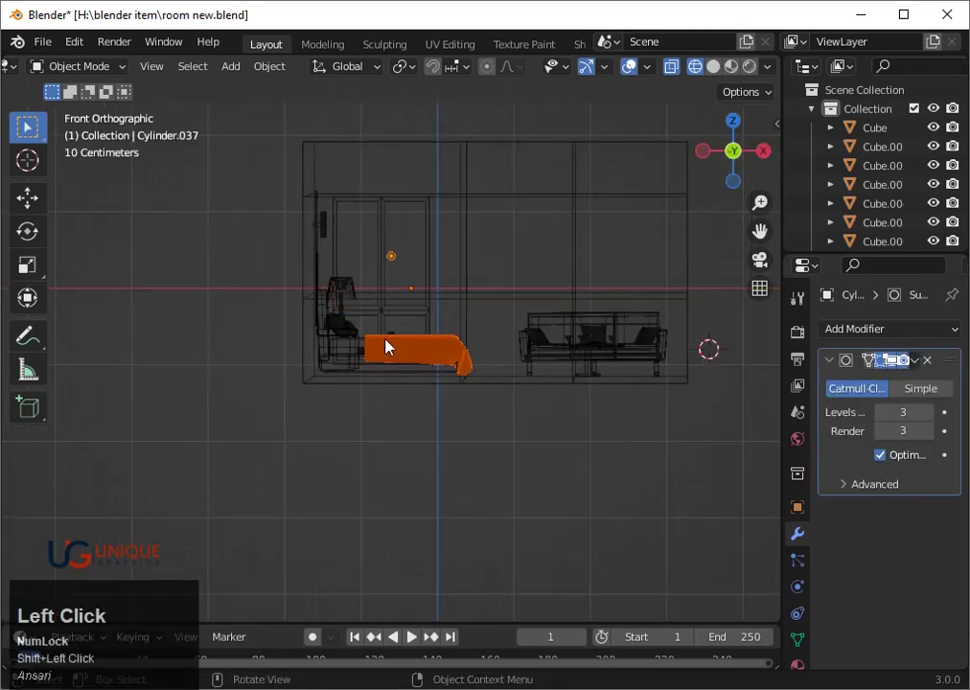
left_click_drag(461, 422, 398, 348)
left_click(399, 348)
left_click(399, 271)
key("shift+d")
key("x")
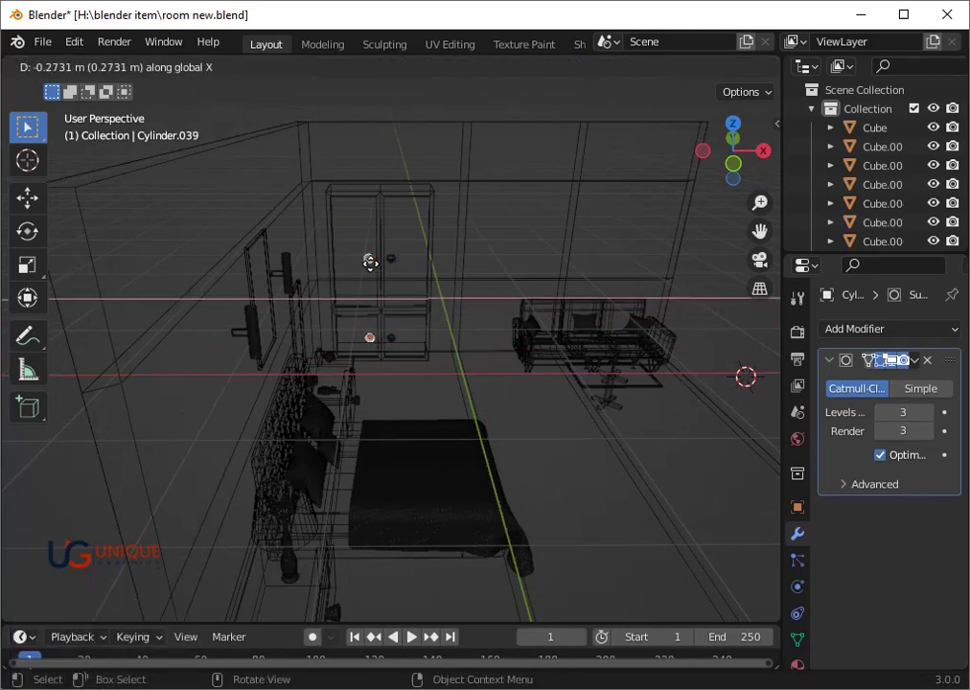
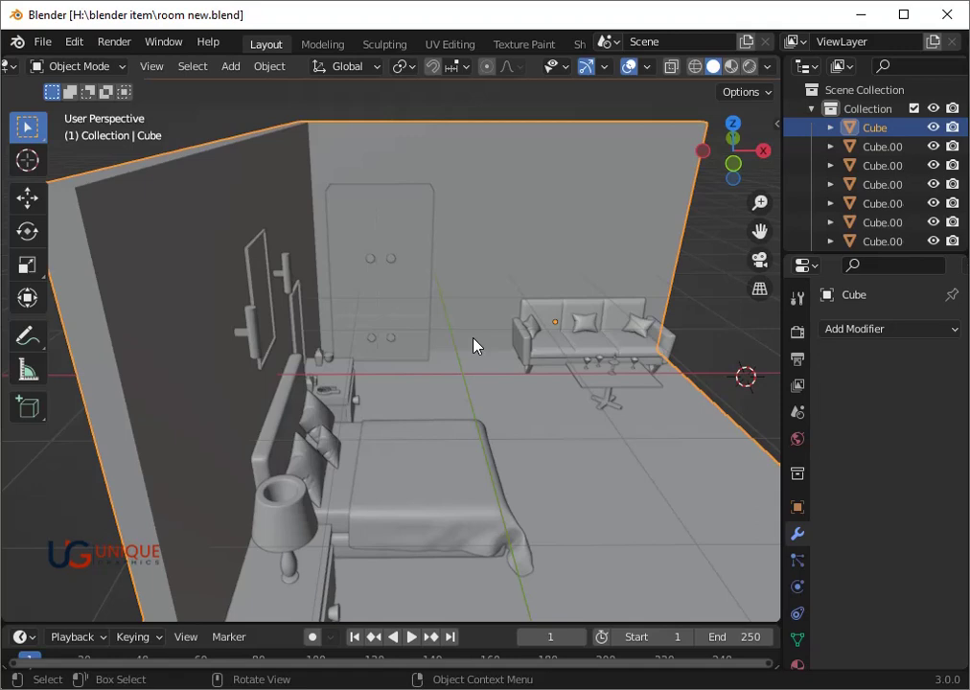
Step: Zoom around the finished bedroom to inspect the furniture
scroll("down", 3)
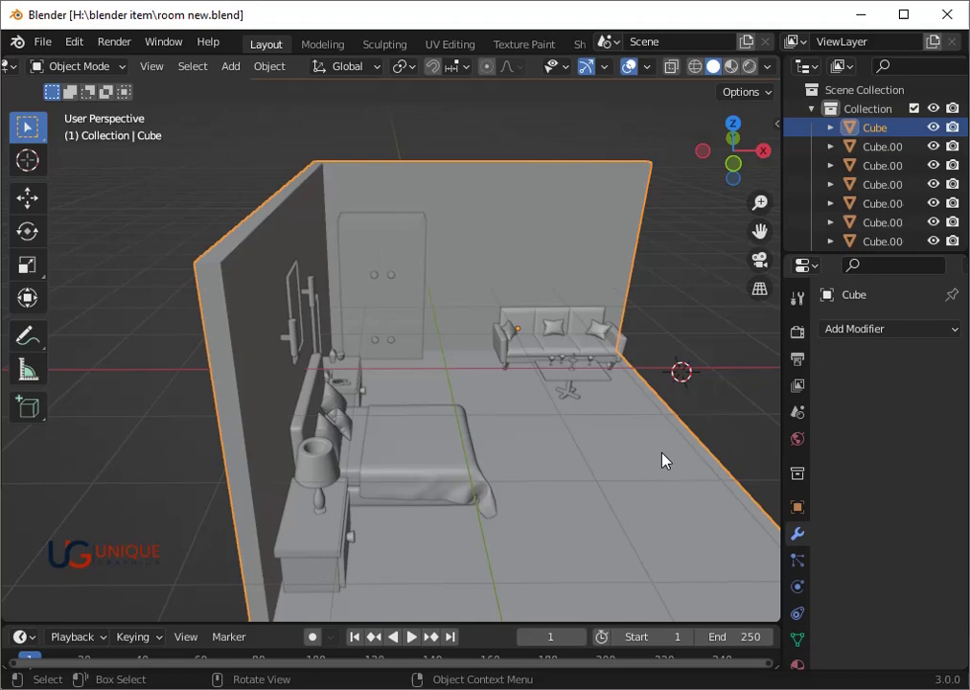
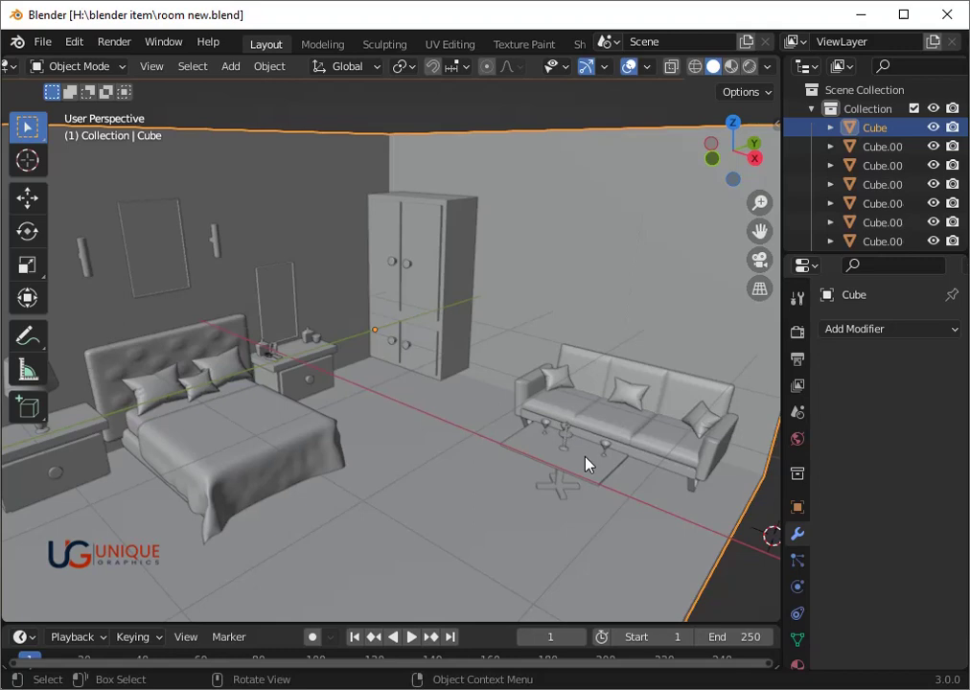
scroll("down", 3)
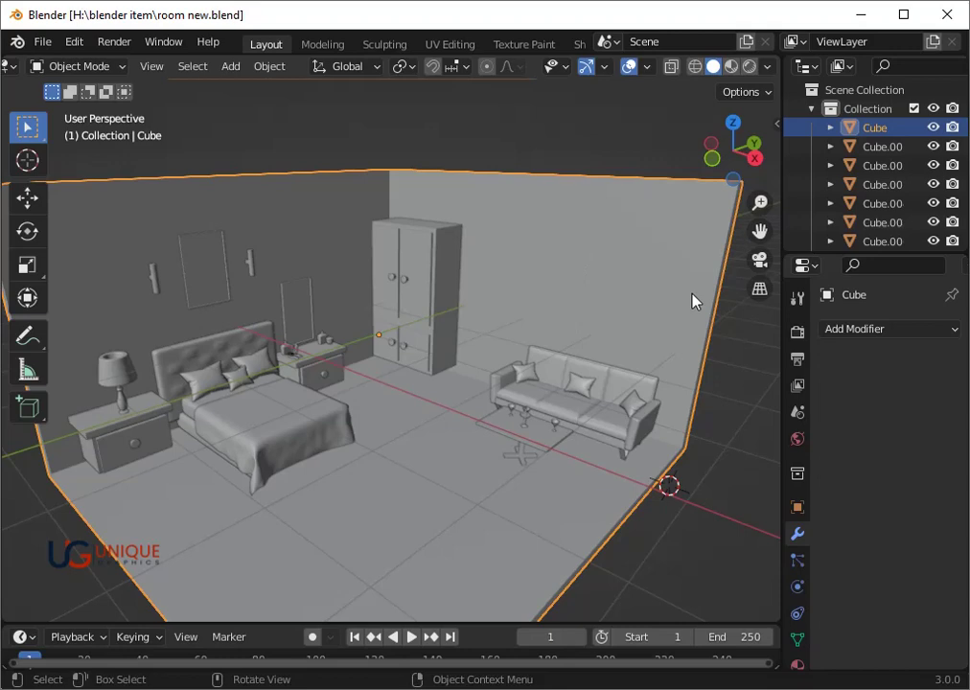
scroll("down", 3)
scroll("down", 3)
Step: Add a plane, enlarge it, stretch it along Y and drop it on the floor in front of the bed
key("a")
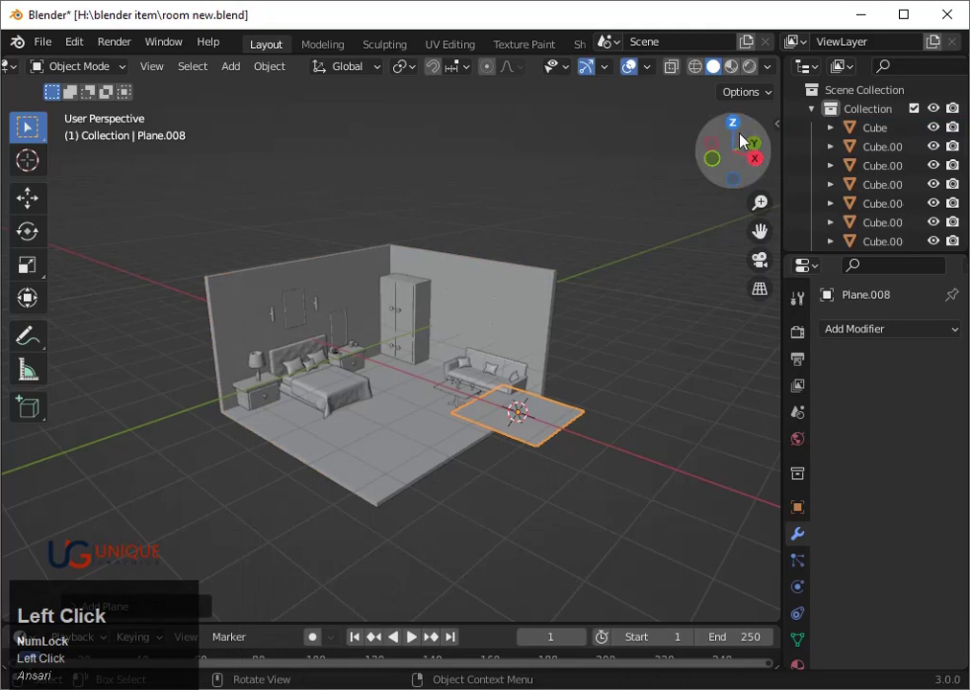
key("g")
left_click(447, 431)
key("s")
key("y")
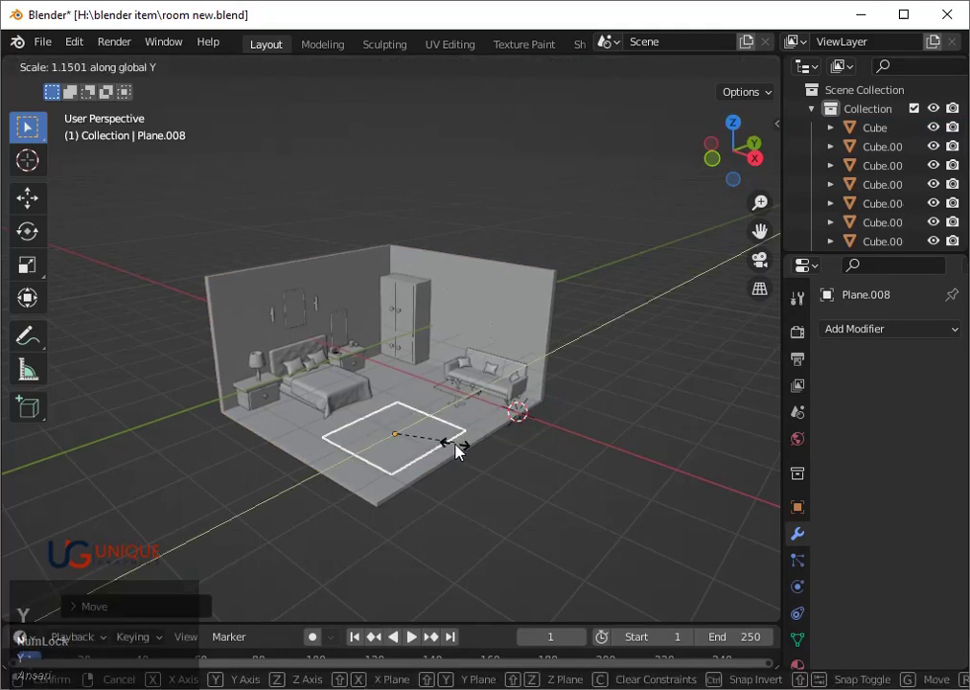
left_click(462, 453)
key("g")
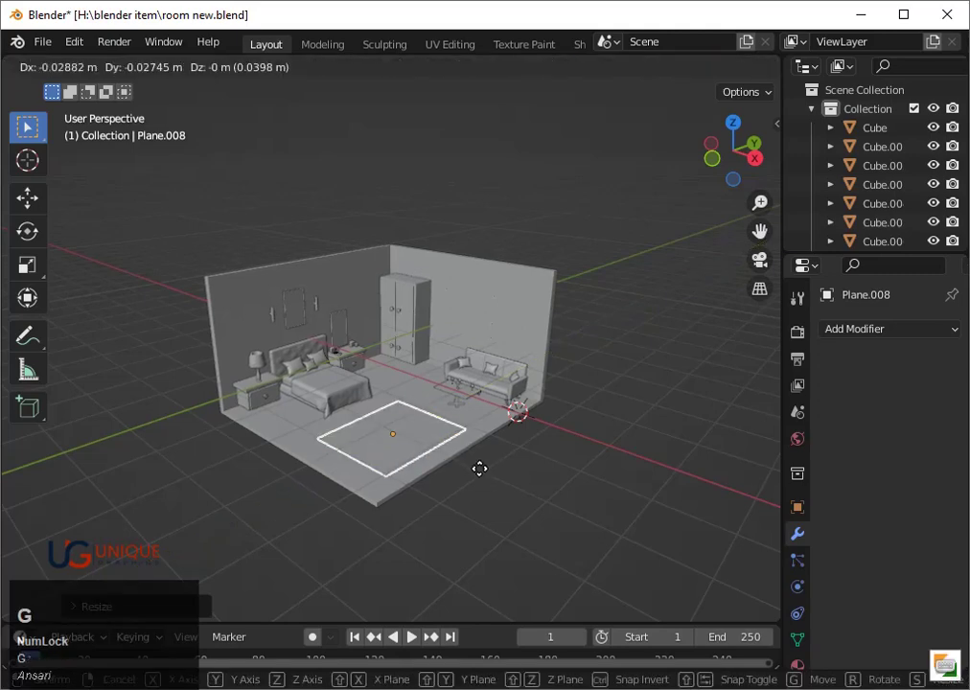
left_click(486, 476)
Step: Check the rug's floor height from the side in wireframe view
key("s")
left_click(488, 476)
key("shift+z")
left_click_drag(511, 512, 394, 378)
left_click(394, 379)
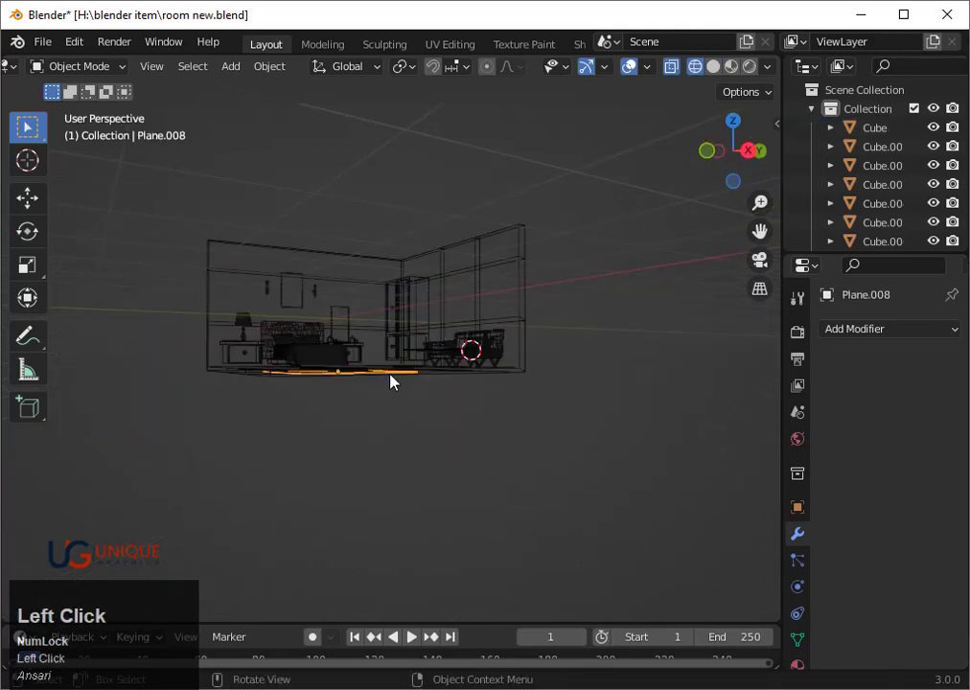
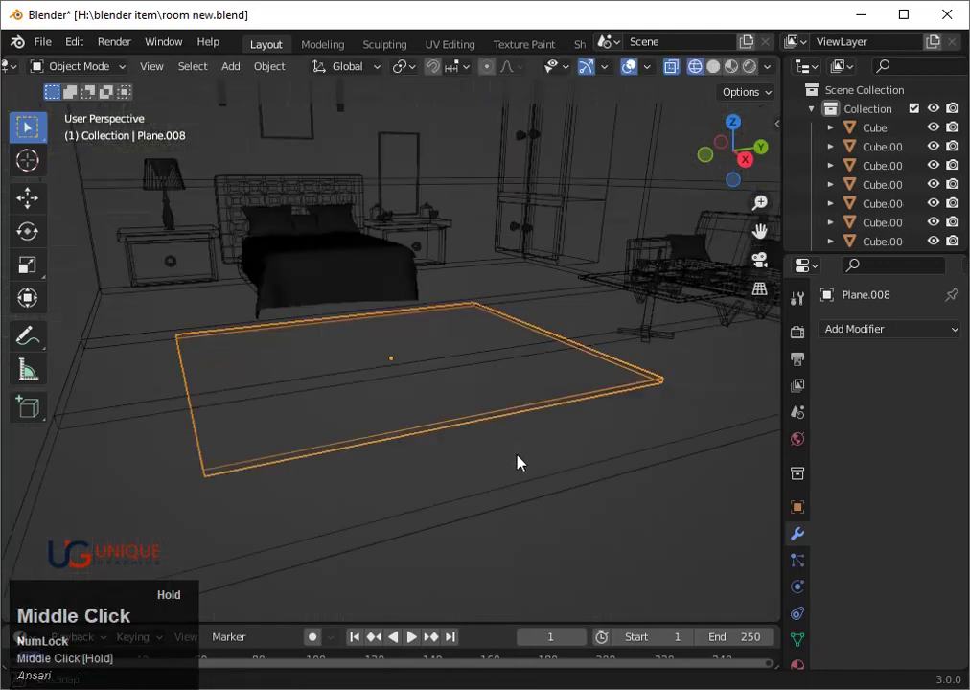
Step: Return to solid shading and select the rug plane
key("shift+z")
left_click(526, 458)
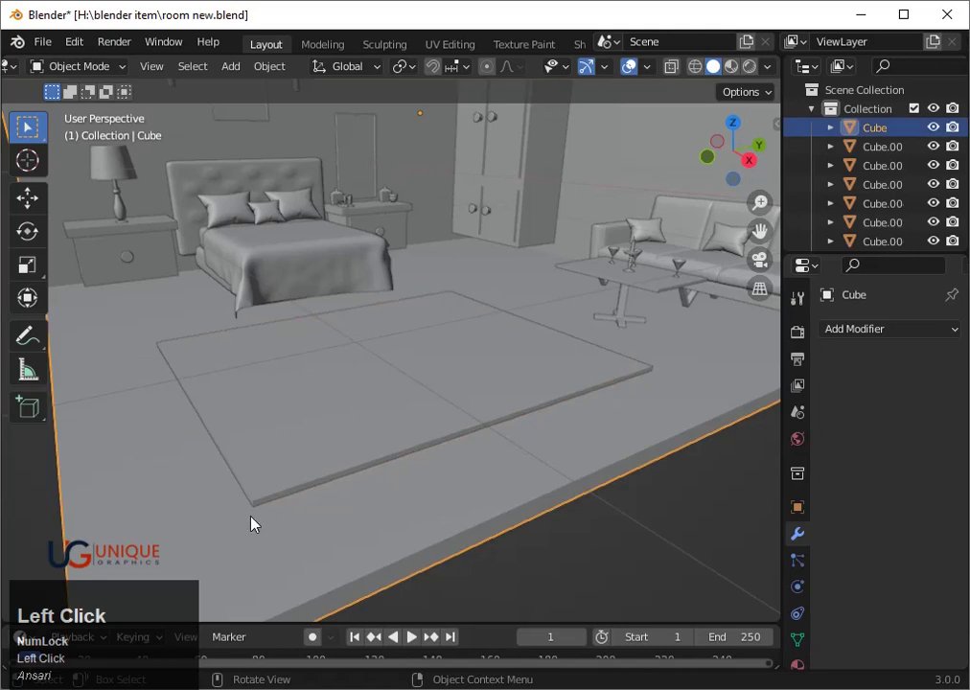
left_click(268, 512)
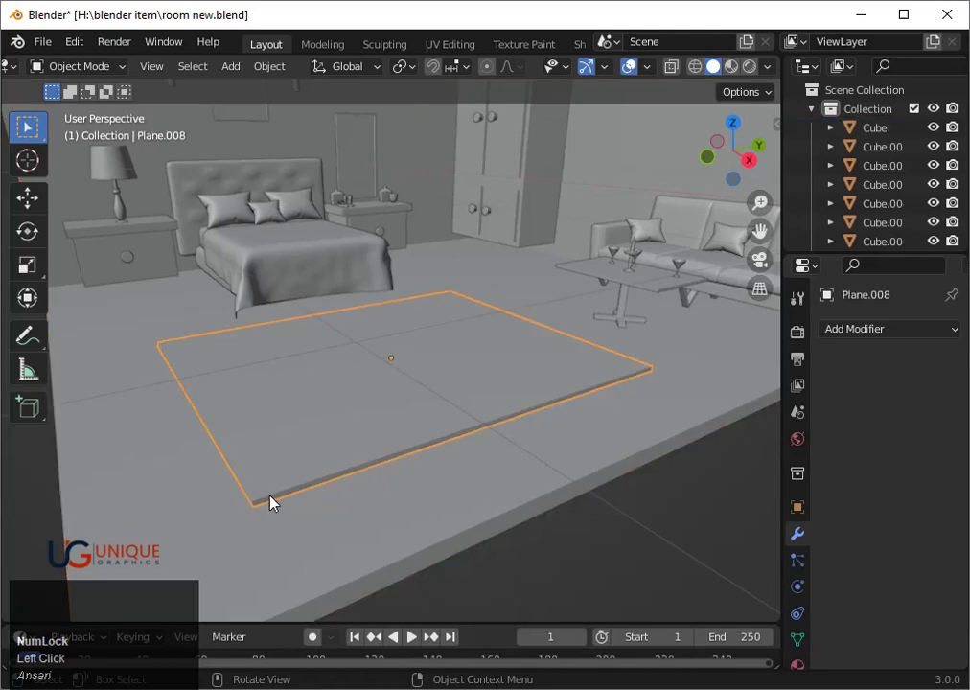
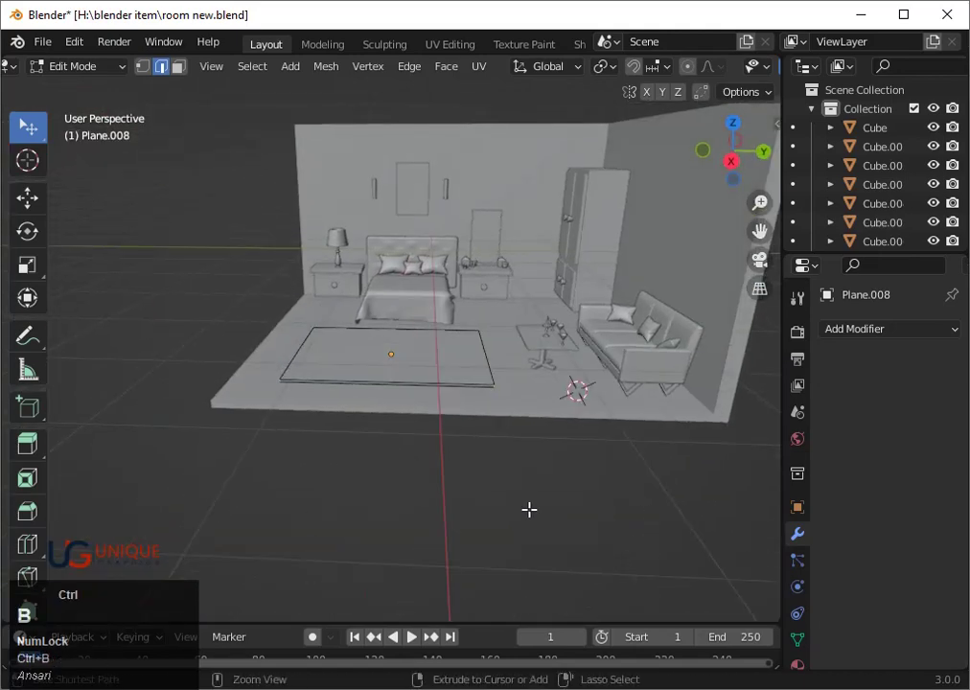
scroll("up", 3)
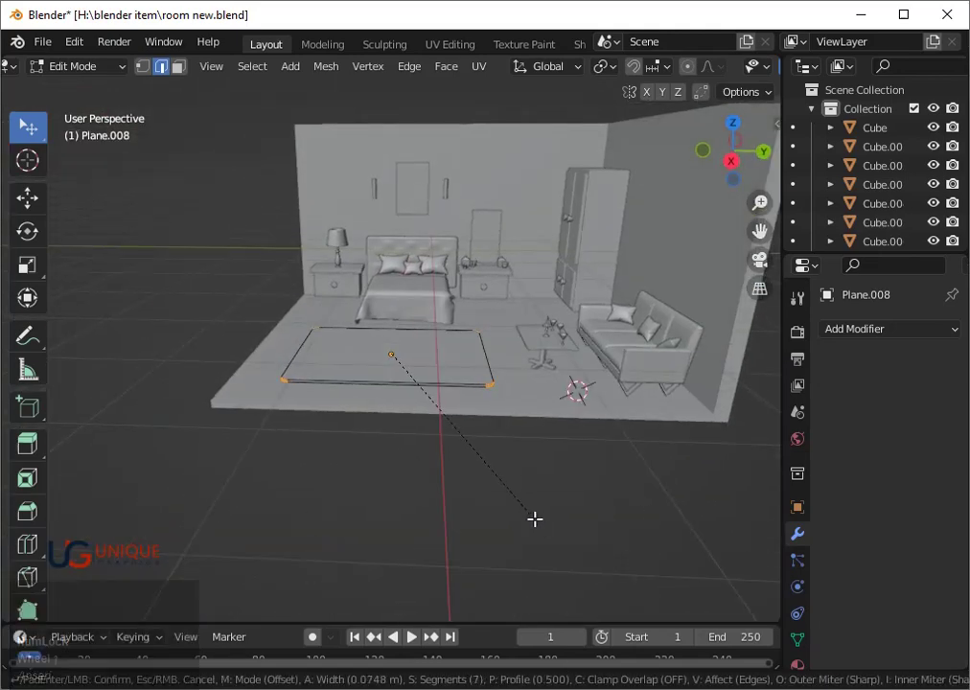
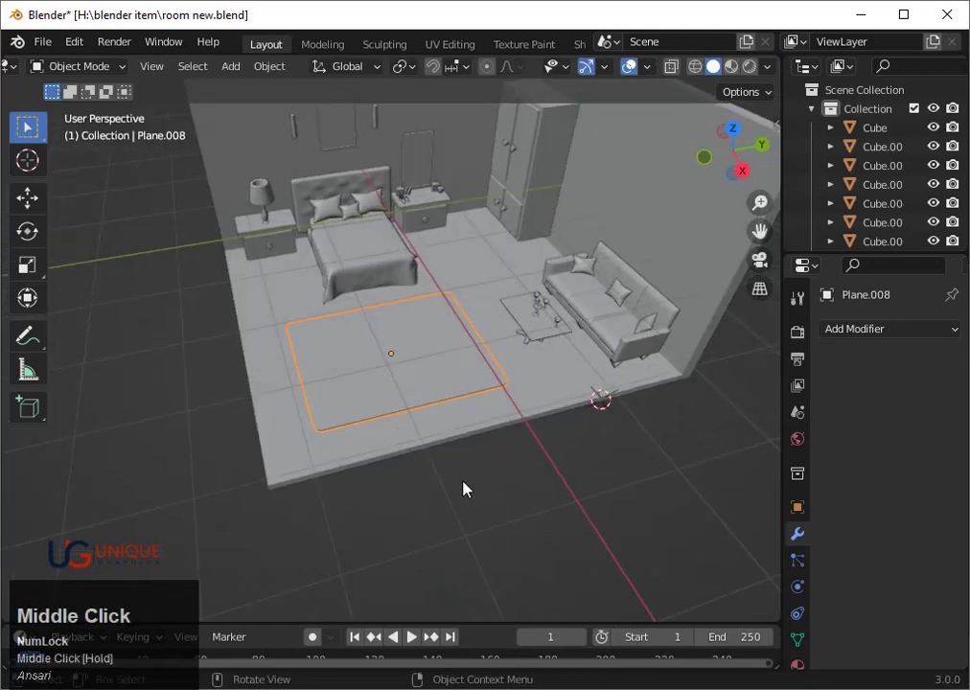
Step: Adjust the rug's proportions along Y and X, then deselect it to inspect the rounded corners
key("s")
key("y")
left_click(472, 494)
key("s")
key("x")
left_click(472, 499)
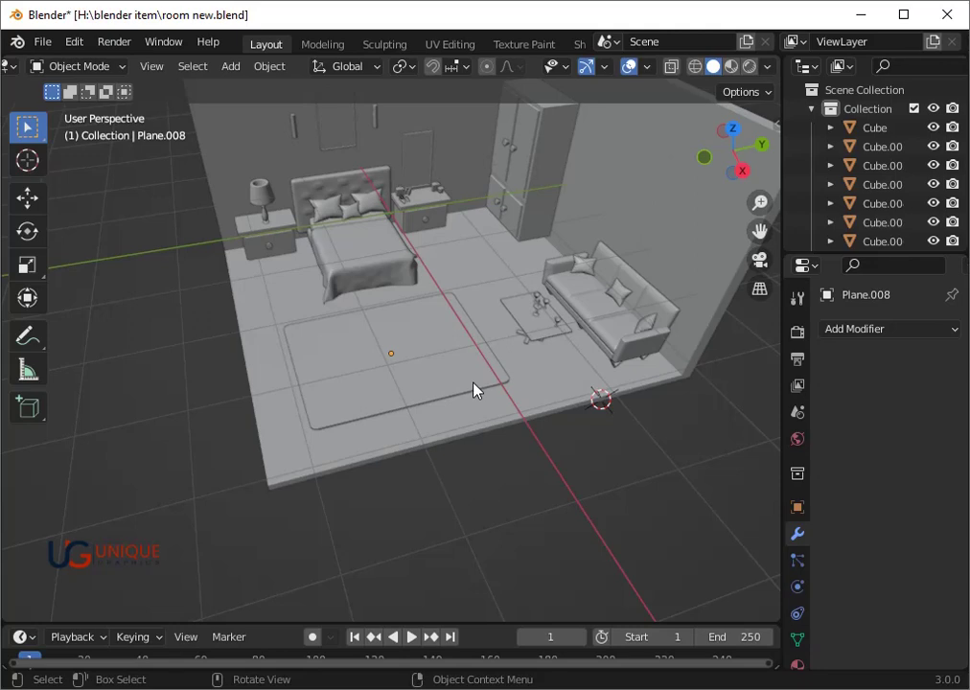
Step: Select every object in the room and hide them all with H
scroll("down", 3)
middle_click(465, 412)
scroll("up", 3)
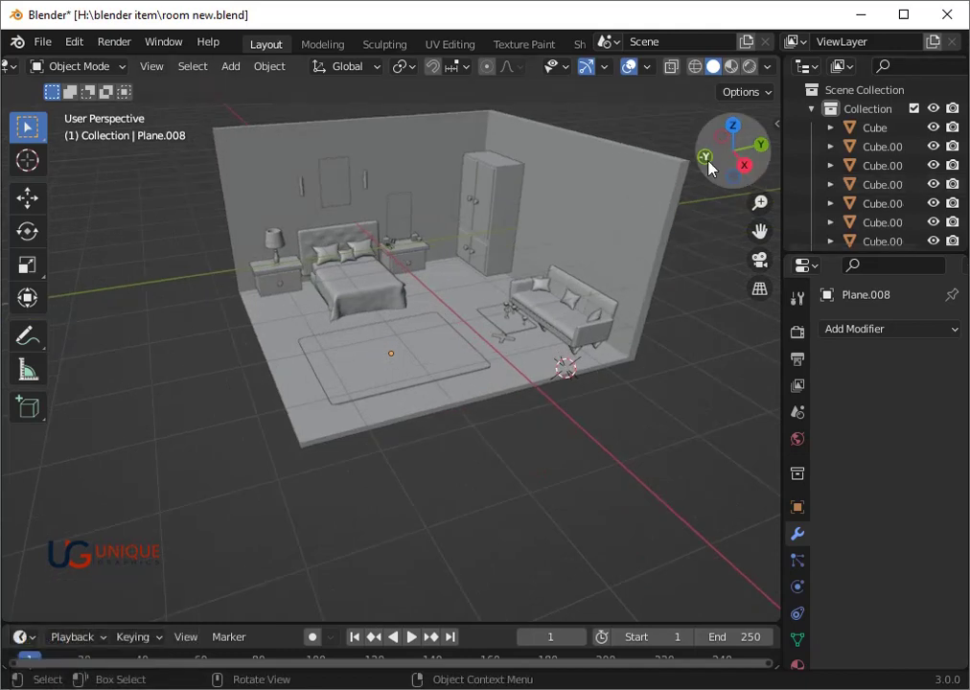
scroll("up", 3)
key("a")
key("g")
left_click(569, 366)
key("h")
Step: Reframe the empty scene and bring up the Add menu's mesh list
scroll("down", 3)
middle_click(438, 407)
scroll("up", 3)
middle_click(477, 400)
scroll("down", 3)
middle_click(452, 410)
key("shift+a")
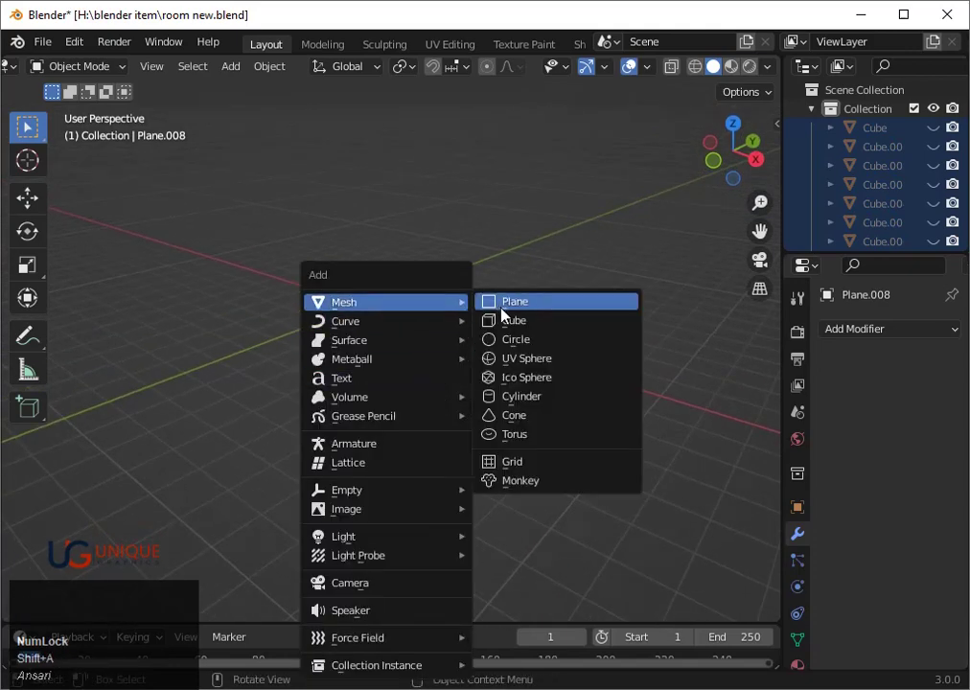
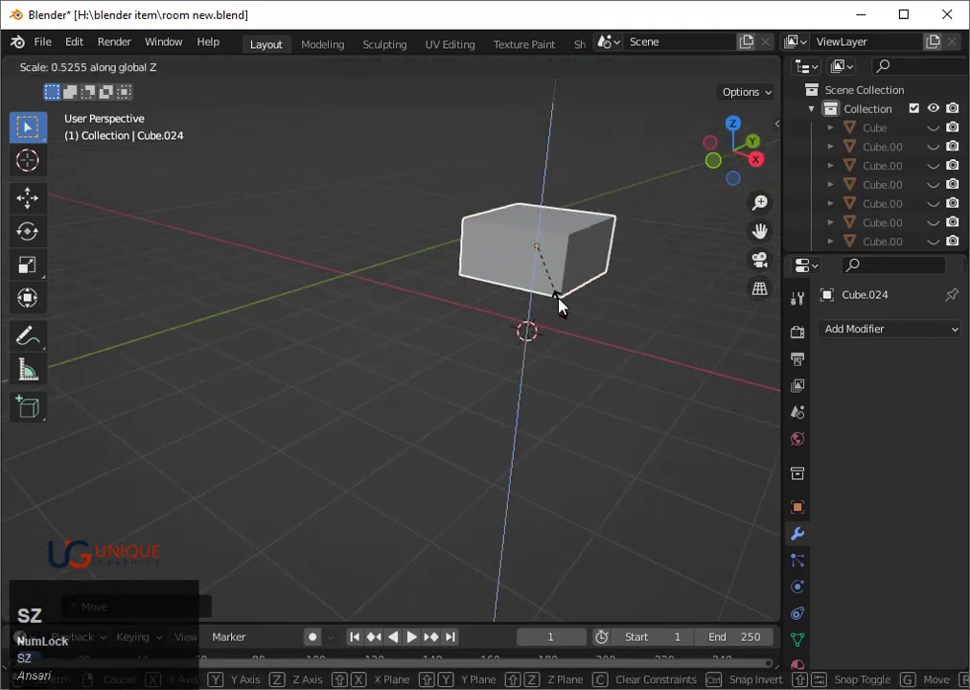
Step: Flatten the new cube along Z into a slab and add a loop cut across it
left_click(553, 258)
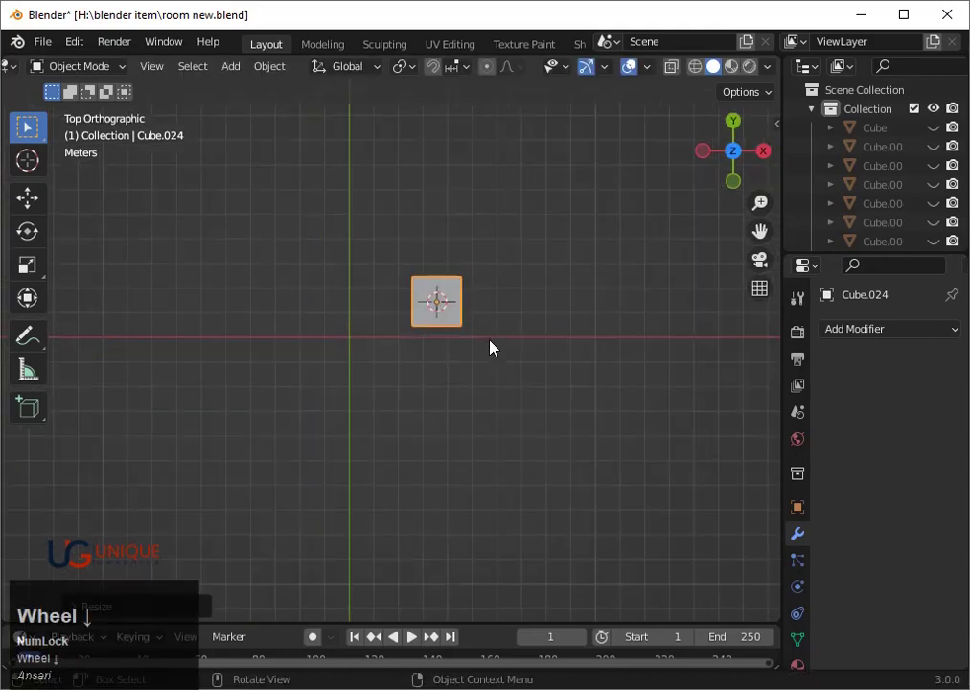
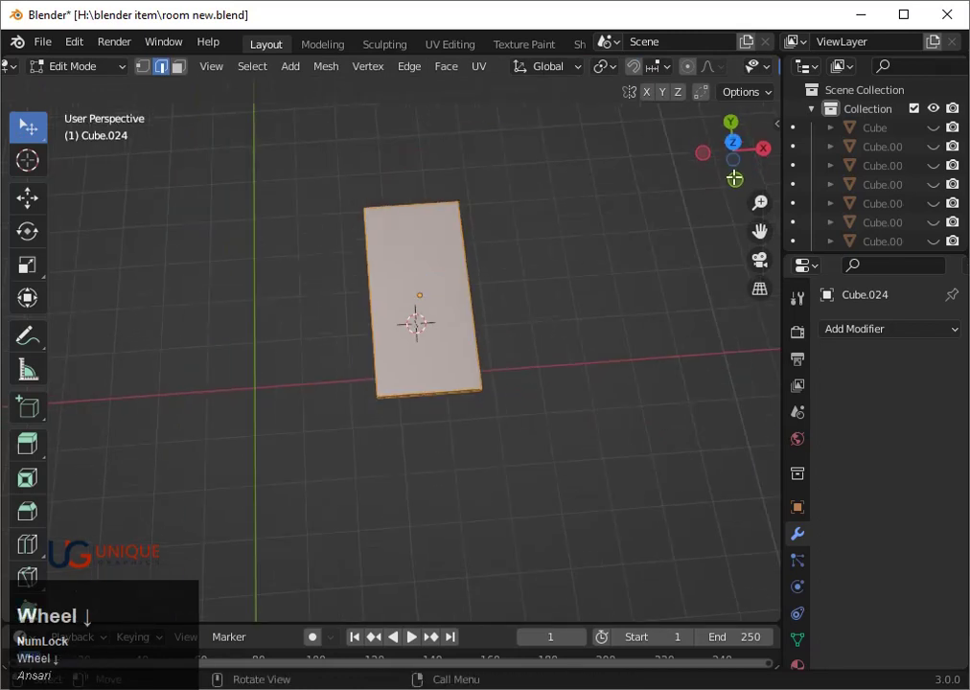
left_click(738, 143)
scroll("up", 3)
key("ctrl+r")
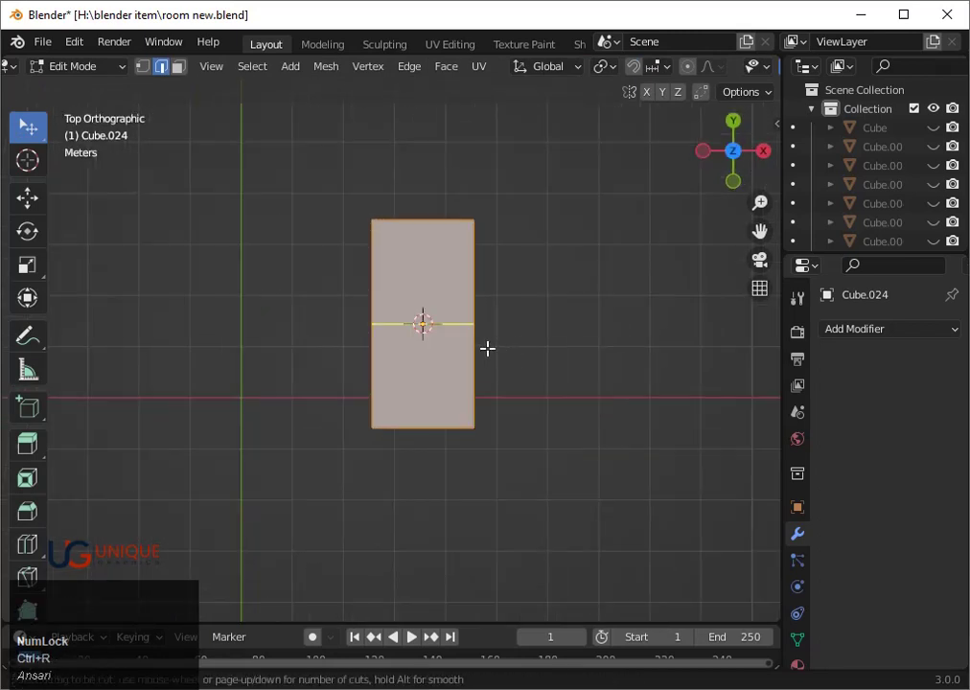
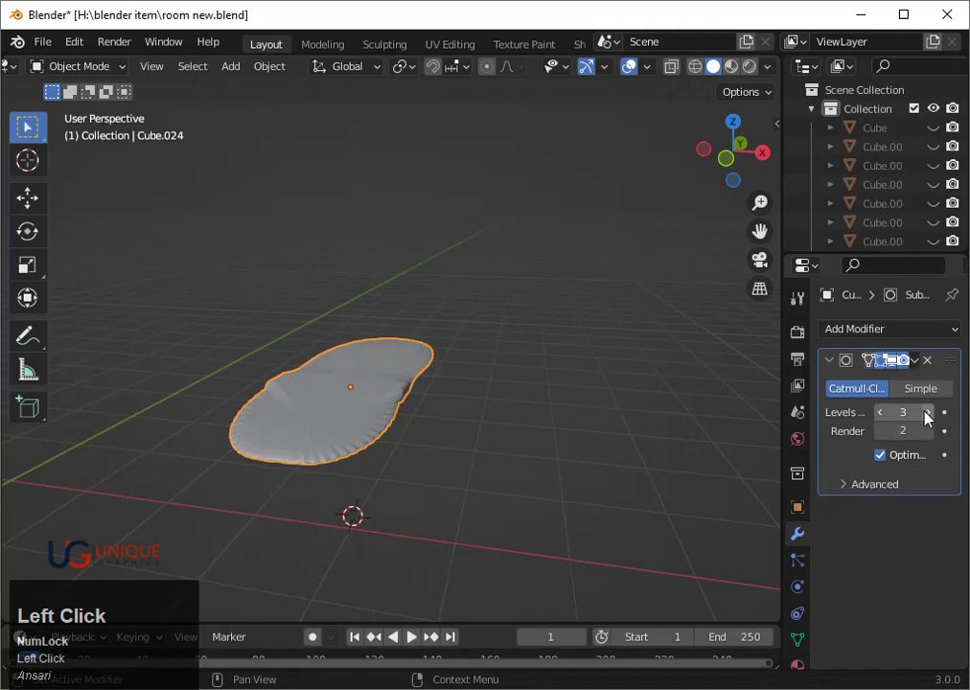
Step: Inspect the subdivision-smoothed slab from around and switch to a front view
right_click(343, 442)
left_click(340, 348)
scroll("up", 3)
scroll("down", 3)
left_click_drag(536, 473, 376, 421)
scroll("up", 3)
middle_click(412, 377)
key("ctrl+z")
middle_click(397, 389)
scroll("down", 3)
middle_click(375, 421)
key("shift+a")
Step: Add a circle and rotate it 90 degrees so it stands upright
left_click(451, 349)
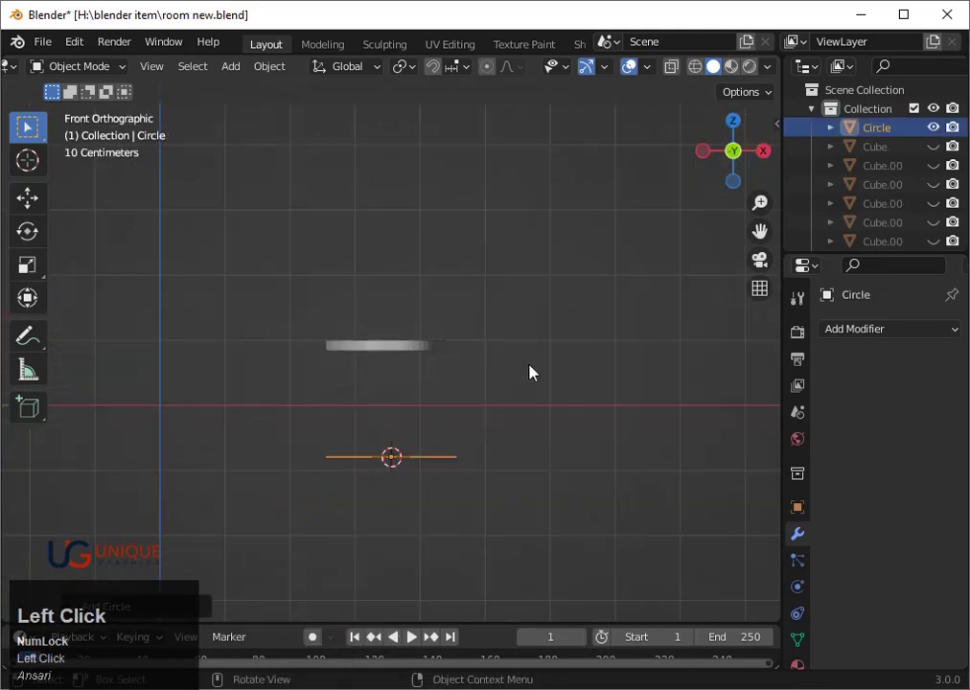
key("r")
type("r90")
left_click(526, 413)
middle_click(594, 365)
Step: In Edit Mode, select and delete the lower half of the circle, leaving an arch
key("Tab")
type("12")
key("1")
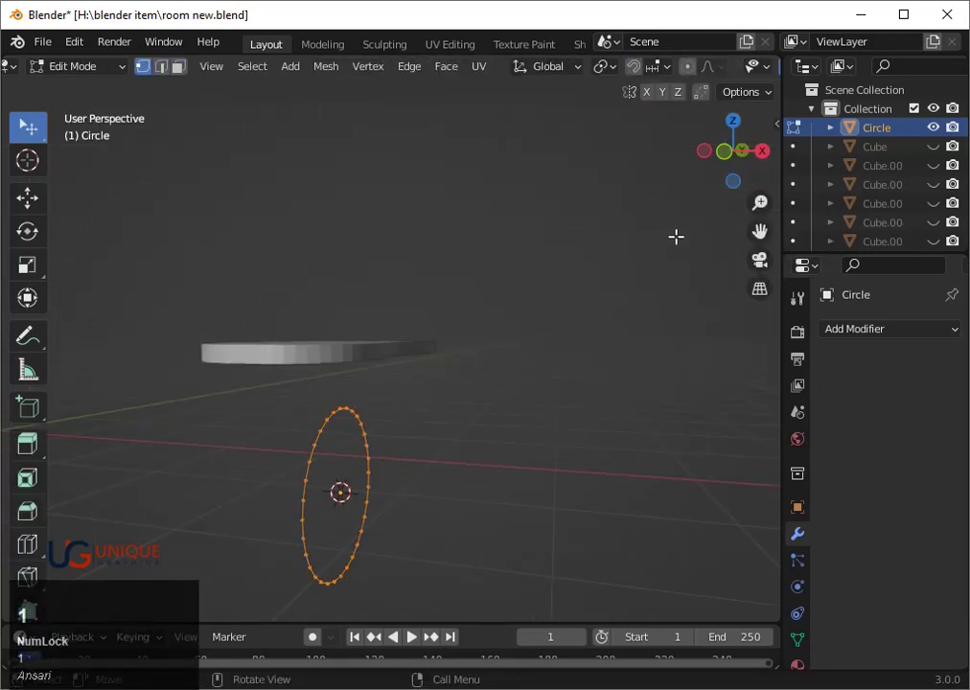
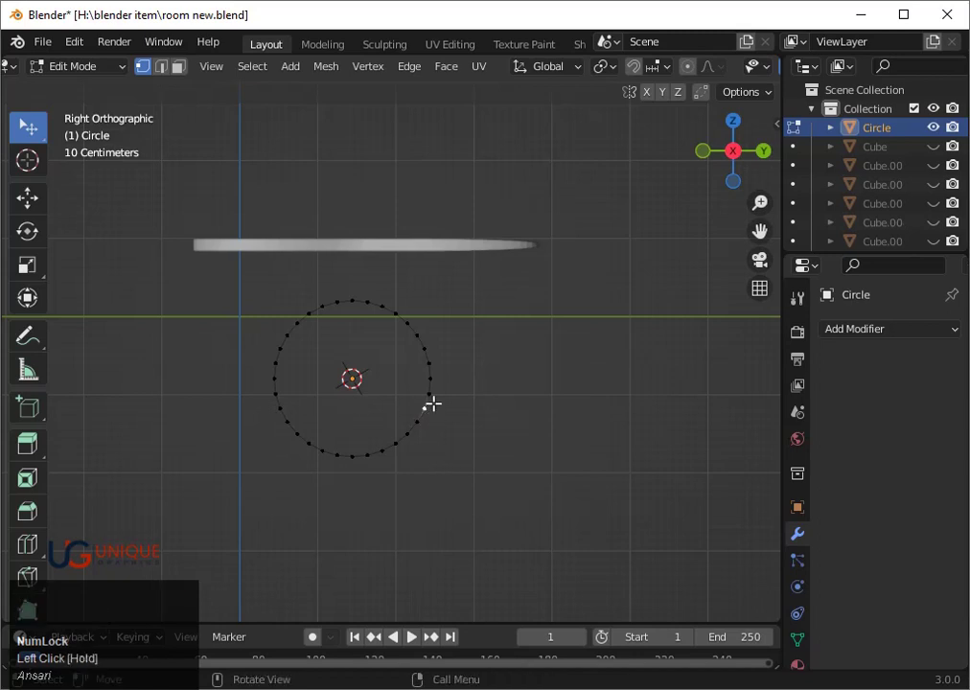
key("ctrl+z")
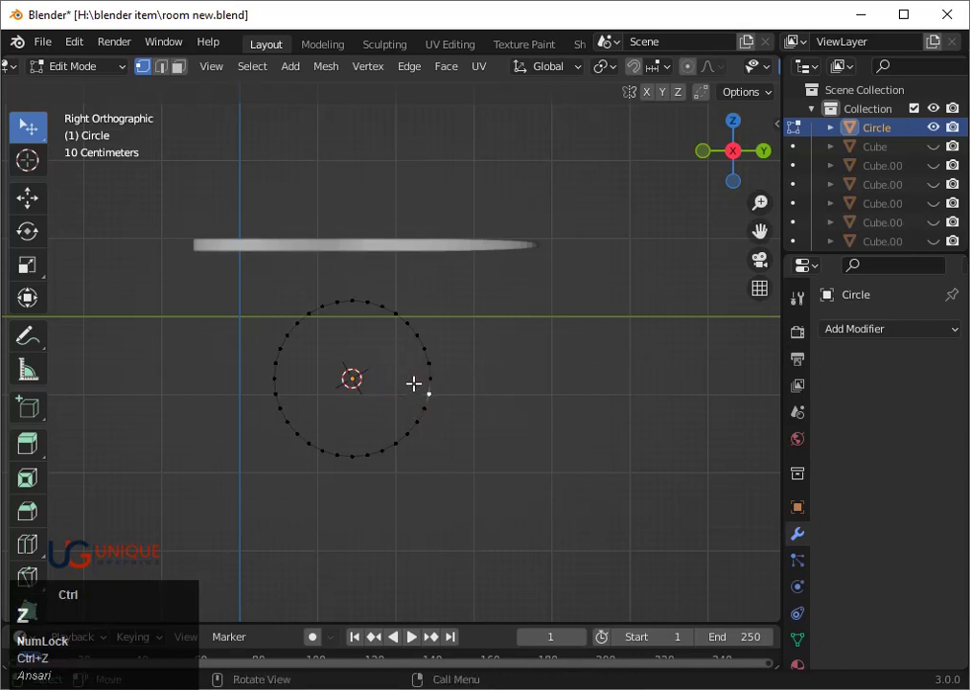
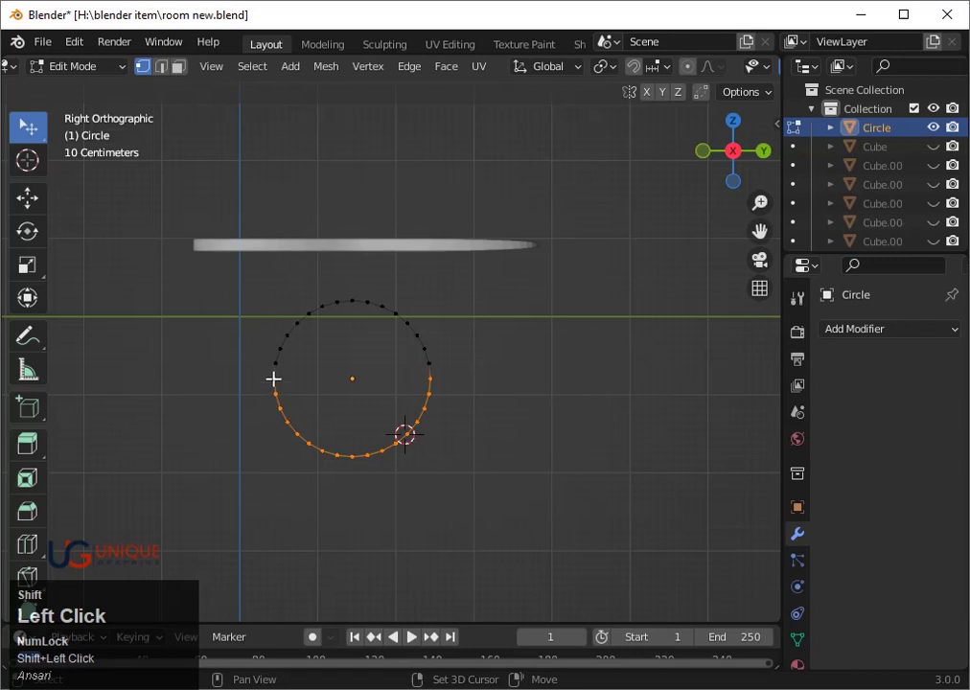
key("x")
left_click(391, 461)
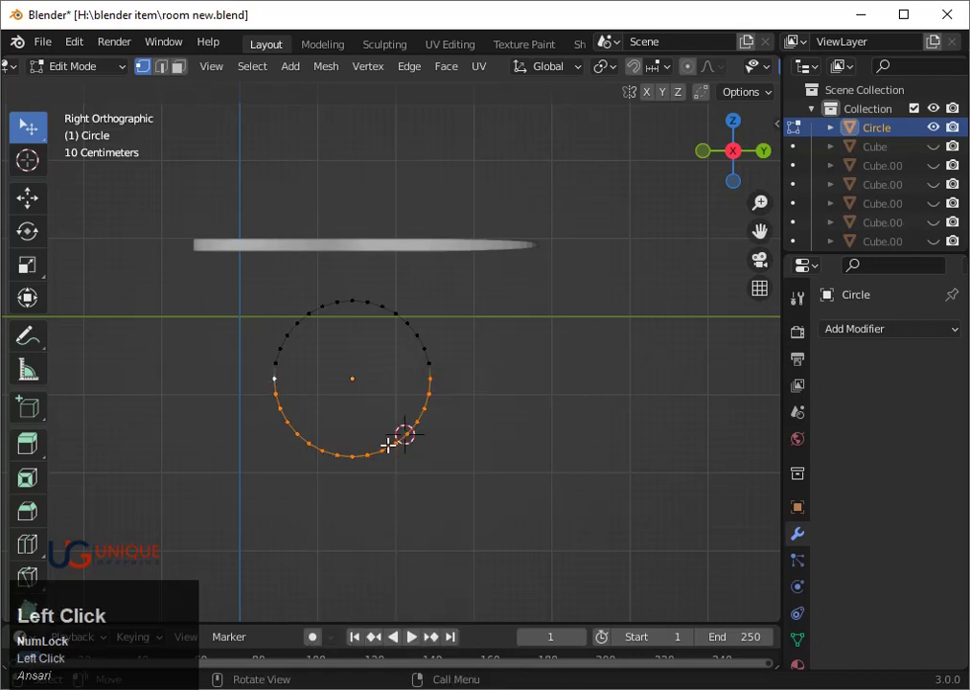
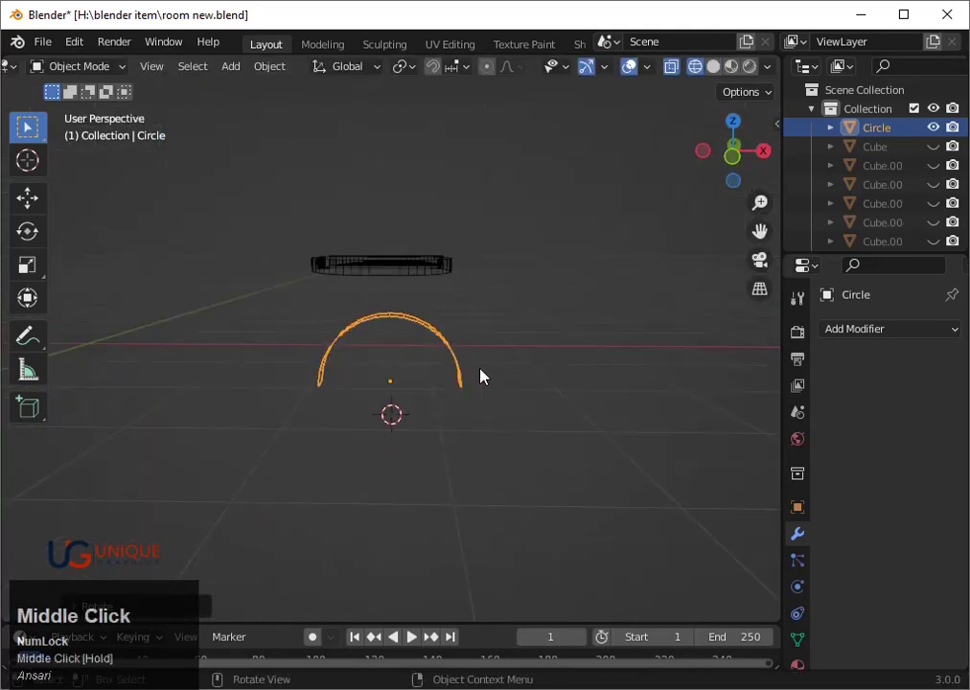
key("alt+e")
key("alt+e")
Step: Extrude the whole arc outward to thicken it into a half-ring strap
key("Tab")
key("a")
key("alt+e")
left_click(459, 382)
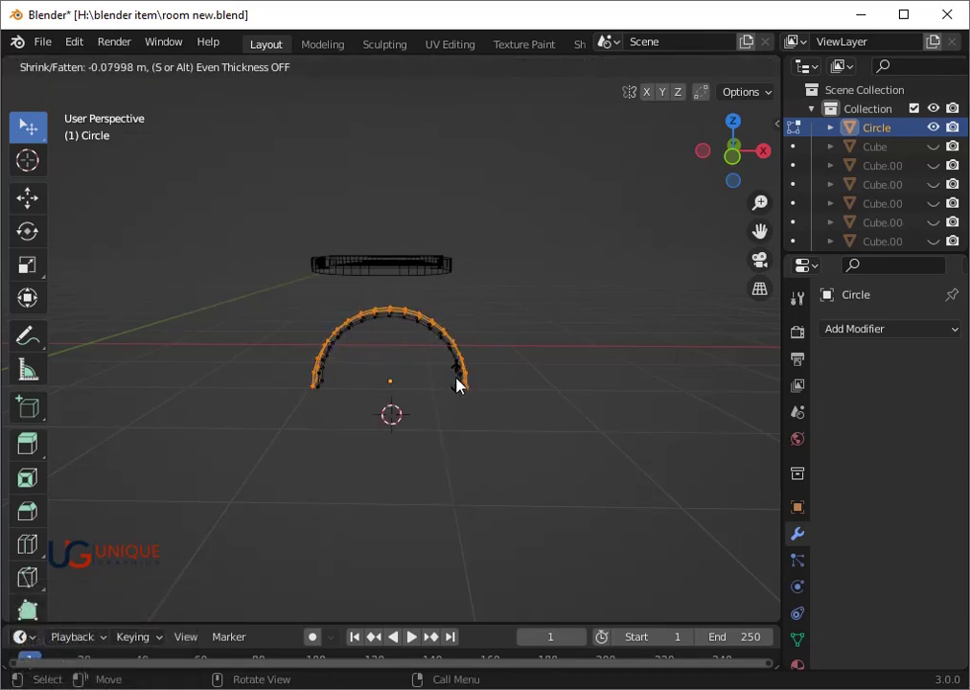
left_click(460, 385)
key("Tab")
Step: Scale the arched strap down and adjust its width and height to fit the sole
left_click(737, 170)
scroll("up", 3)
key("s")
key("x")
left_click(521, 368)
key("g")
key("z")
left_click(496, 261)
key("s")
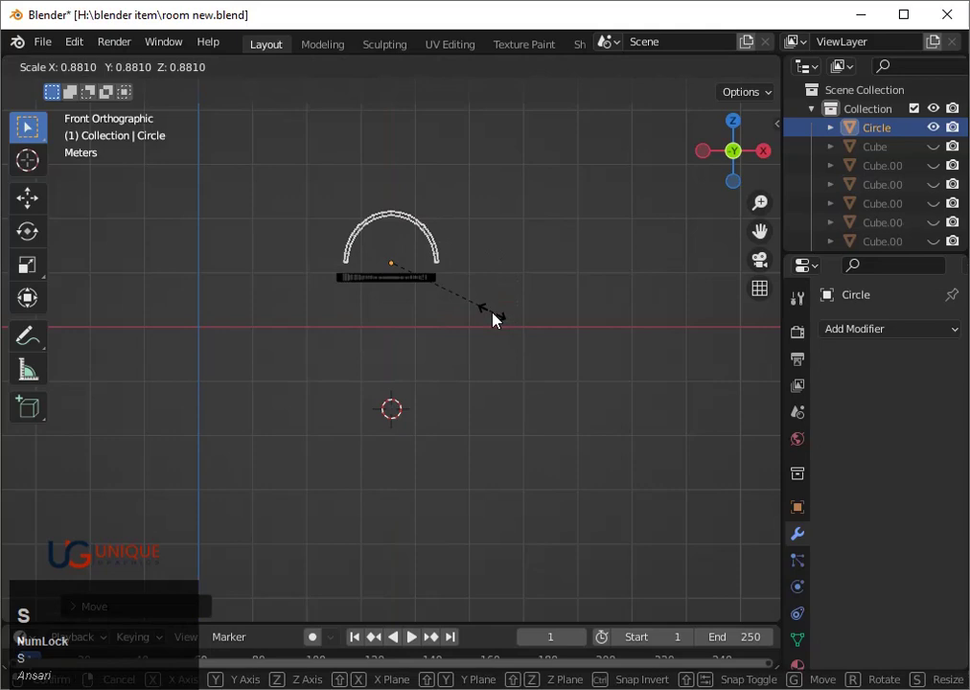
left_click(478, 320)
Step: From top view, slide the strap down across the lower part of the sandal sole
key("g")
left_click(475, 331)
key("s")
key("x")
left_click(479, 340)
scroll("up", 3)
middle_click(546, 231)
left_click(735, 145)
scroll("down", 3)
key("g")
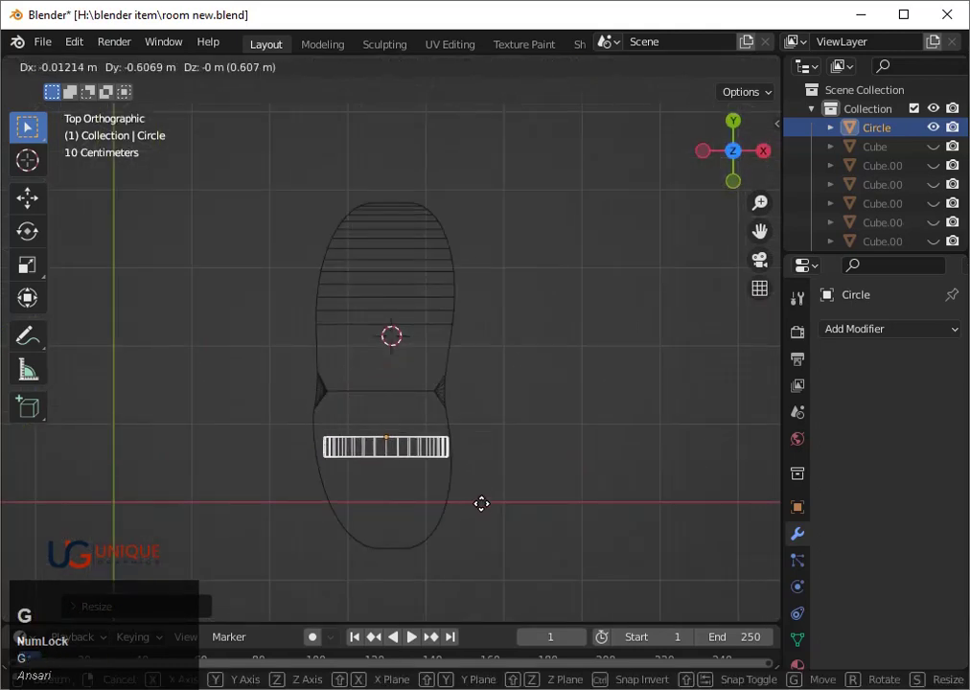
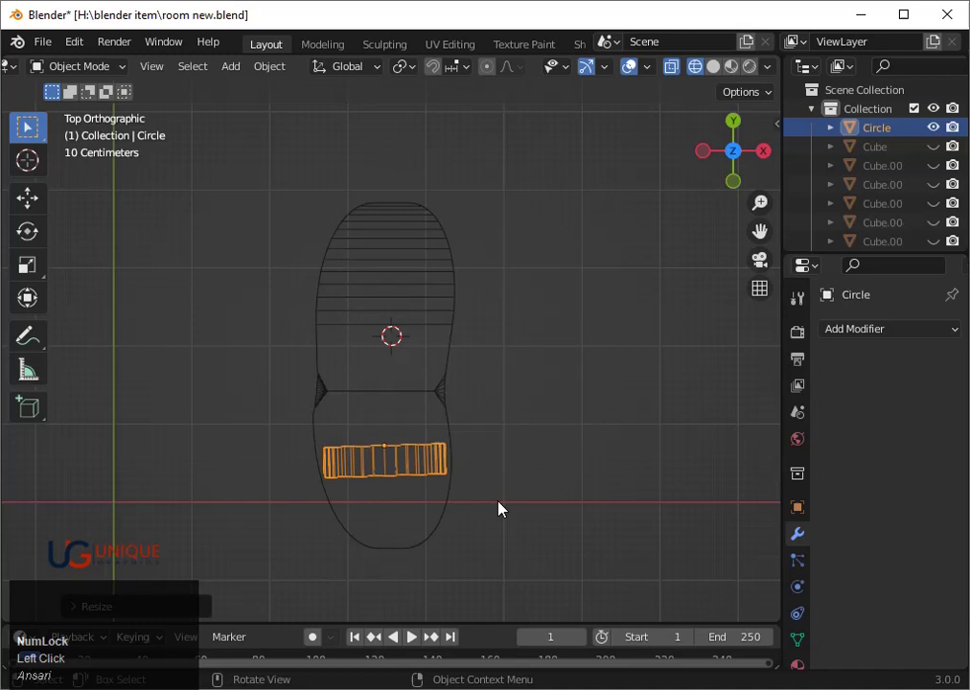
Step: Duplicate the strap along Y further up the sole, turn it slightly and stretch it wider
key("d")
key("y")
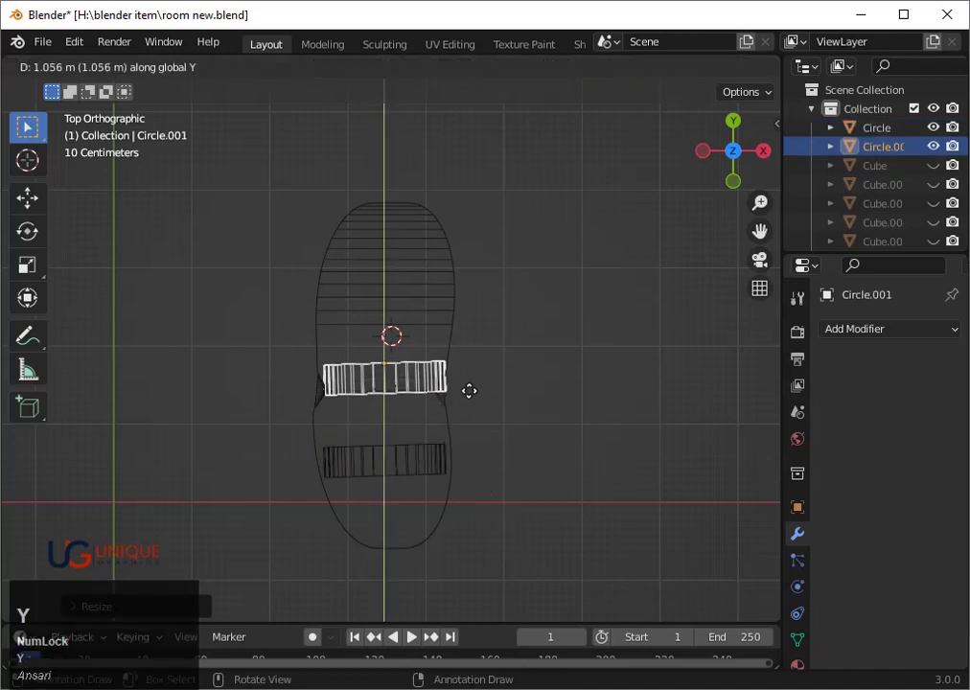
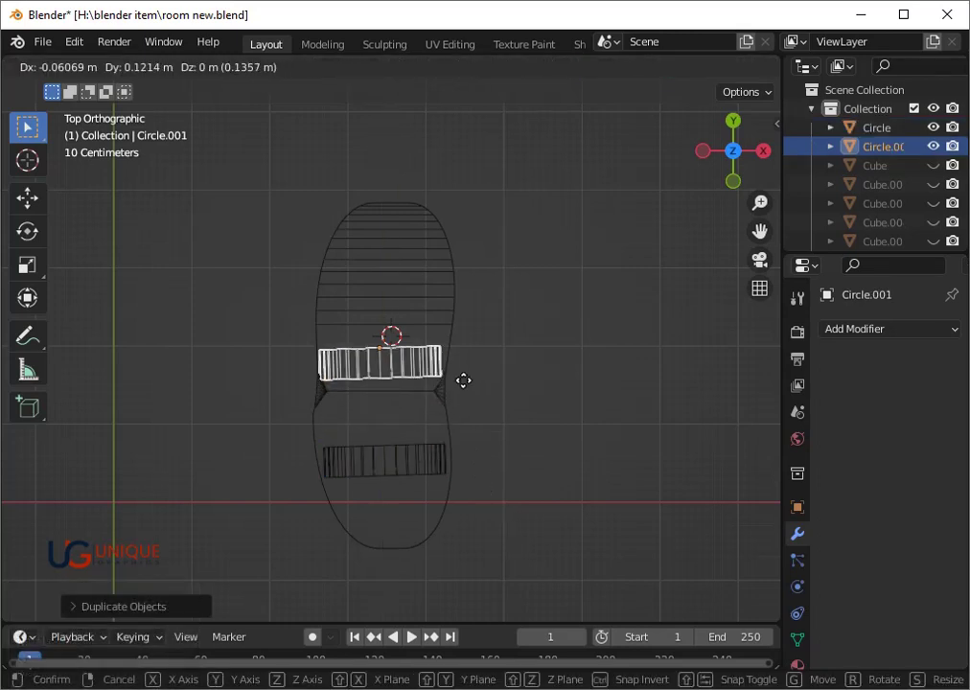
left_click(476, 386)
key("r")
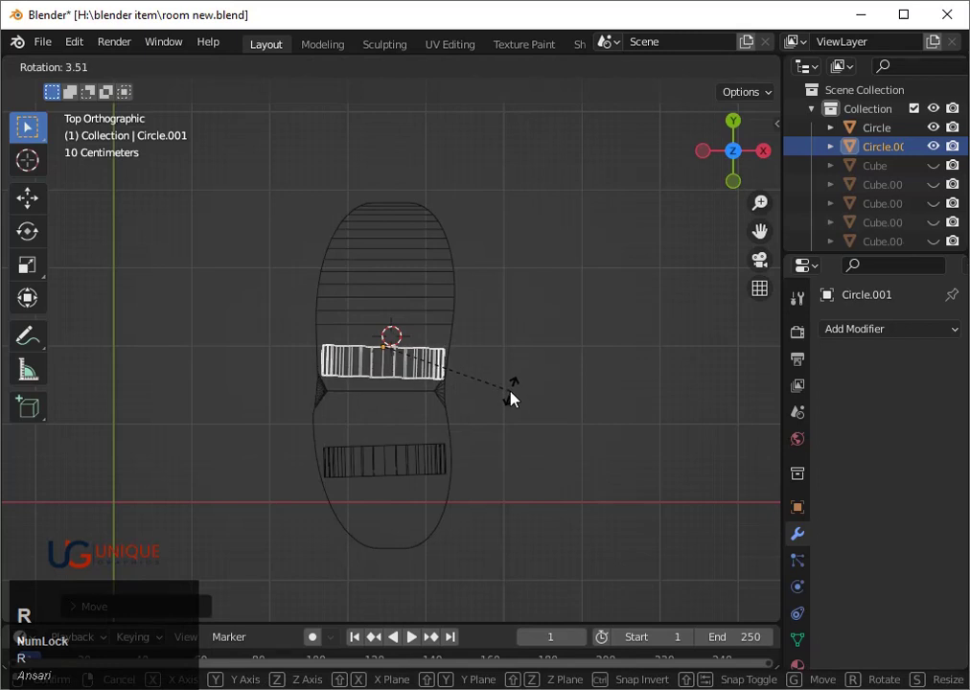
left_click(516, 398)
key("g")
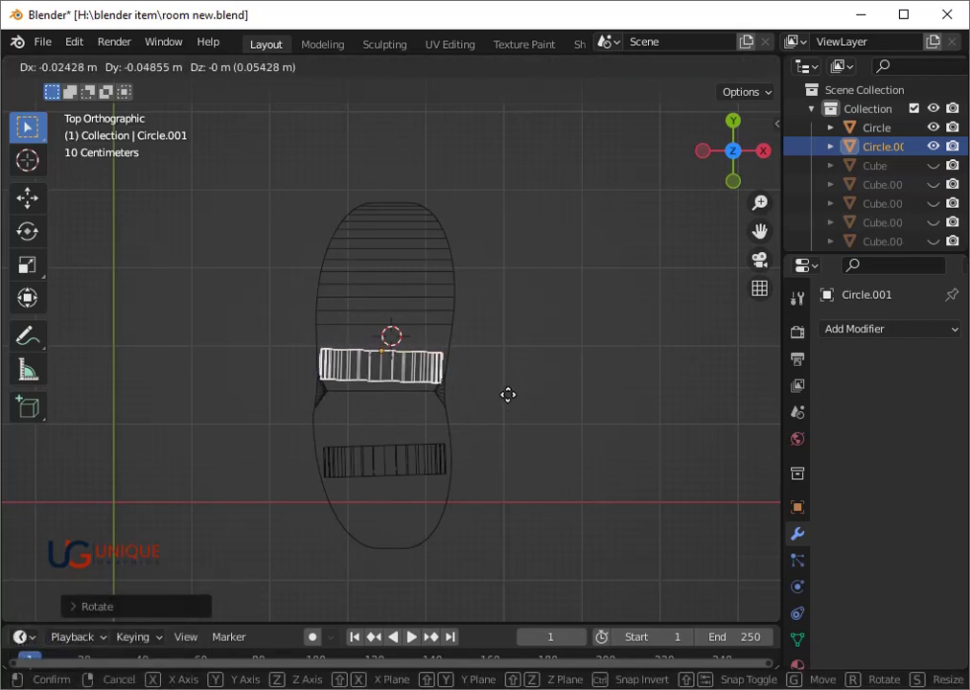
left_click(516, 398)
key("s")
key("y")
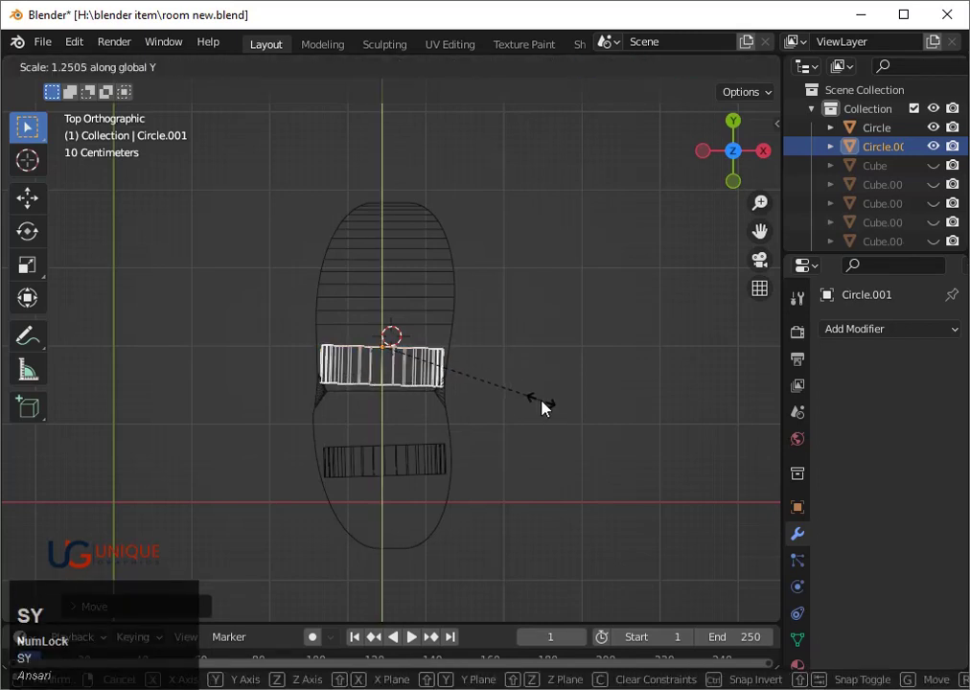
left_click(609, 432)
Step: Select both straps and set them to Shade Smooth
scroll("down", 3)
left_click_drag(511, 558, 292, 410)
scroll("up", 3)
middle_click(353, 429)
key("shift+z")
scroll("down", 3)
middle_click(365, 432)
scroll("up", 3)
left_click(300, 263)
left_click(372, 234)
right_click(373, 237)
left_click(380, 231)
Step: Add a subdivision modifier to both straps with render level 3
scroll("down", 3)
scroll("up", 3)
key("ctrl+z")
key("ctrl+z")
key("ctrl+2")
left_click(934, 420)
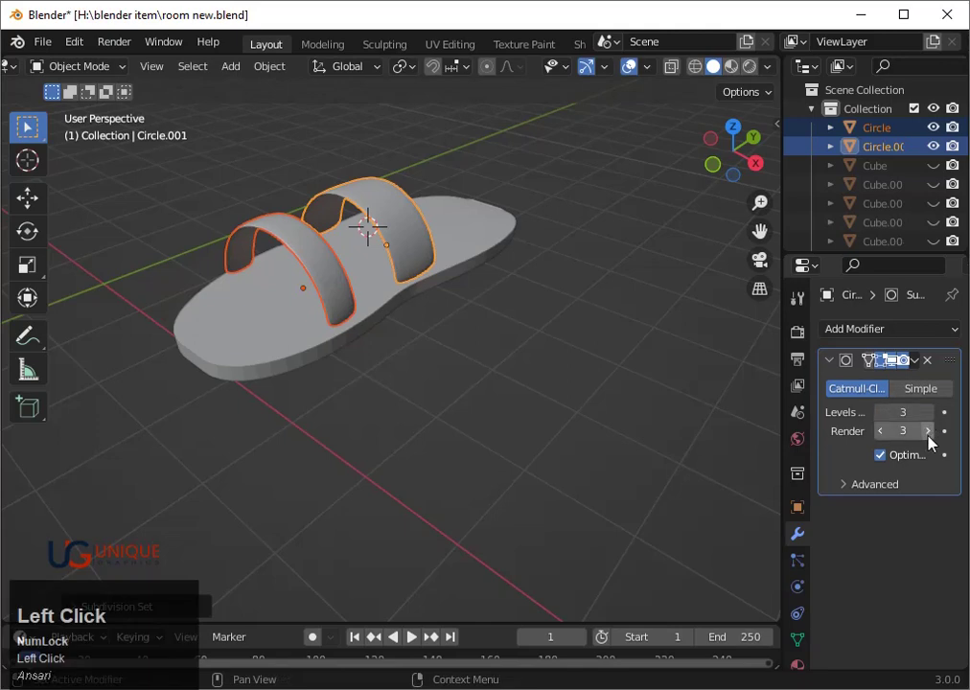
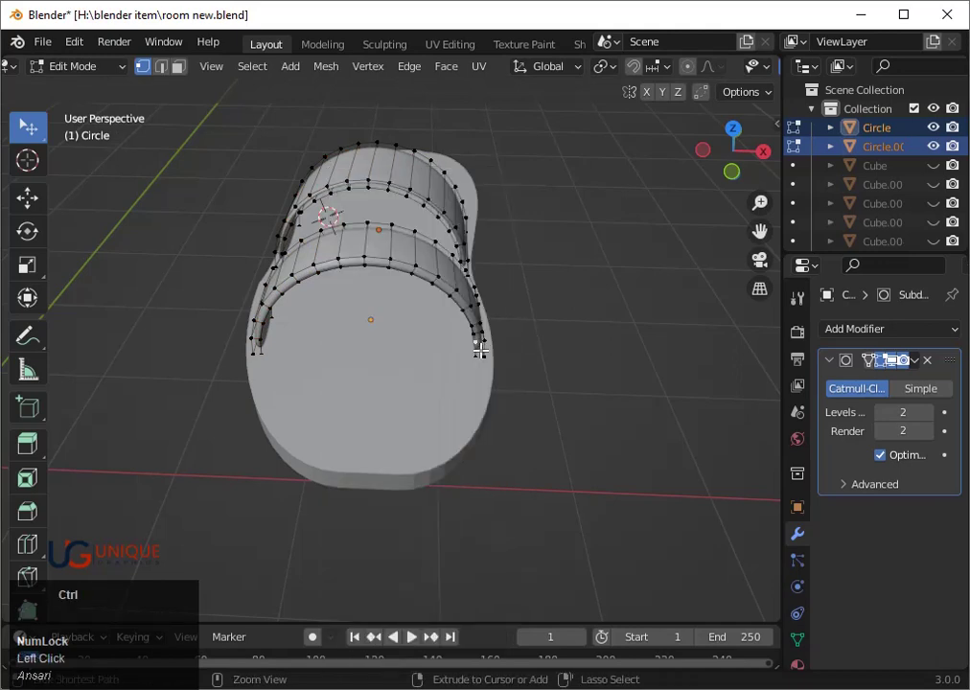
Step: Insert an extra edge loop around the straps with Ctrl+R and return to Object Mode
key("ctrl+z")
key("ctrl+r")
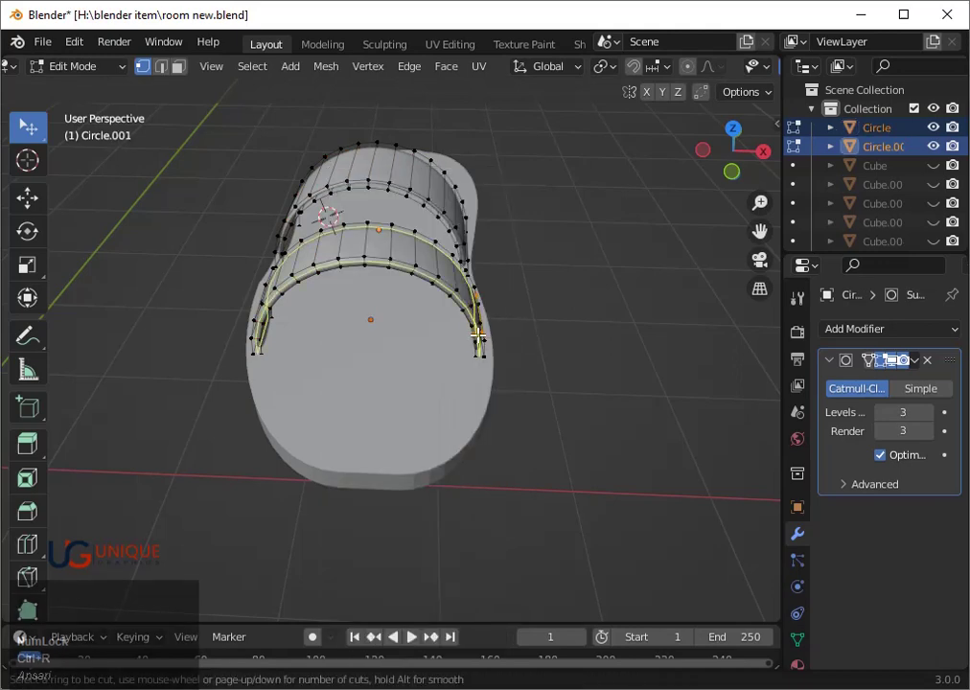
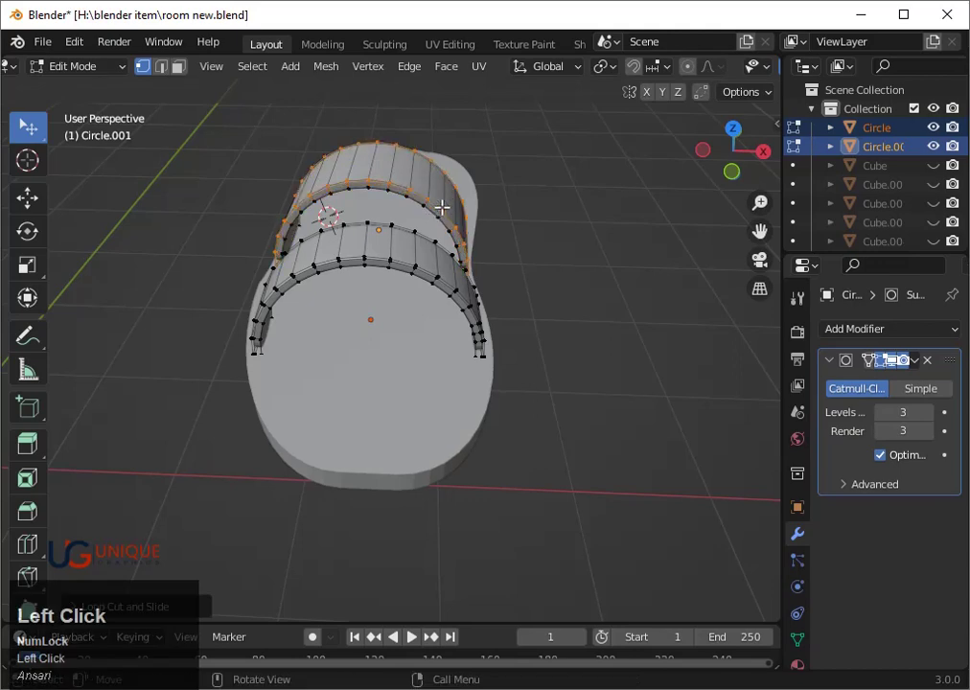
key("Tab")
scroll("down", 3)
left_click(497, 336)
scroll("up", 3)
middle_click(566, 369)
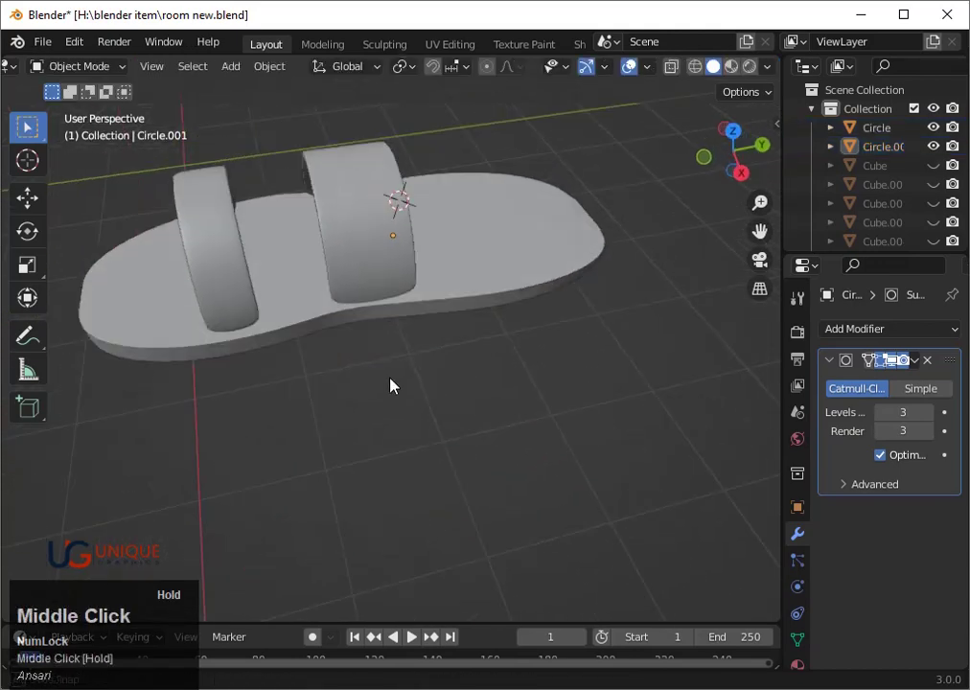
Step: Select the front strap in top view and slide it about 0.07 m along Y across the sole
scroll("down", 3)
left_click(342, 324)
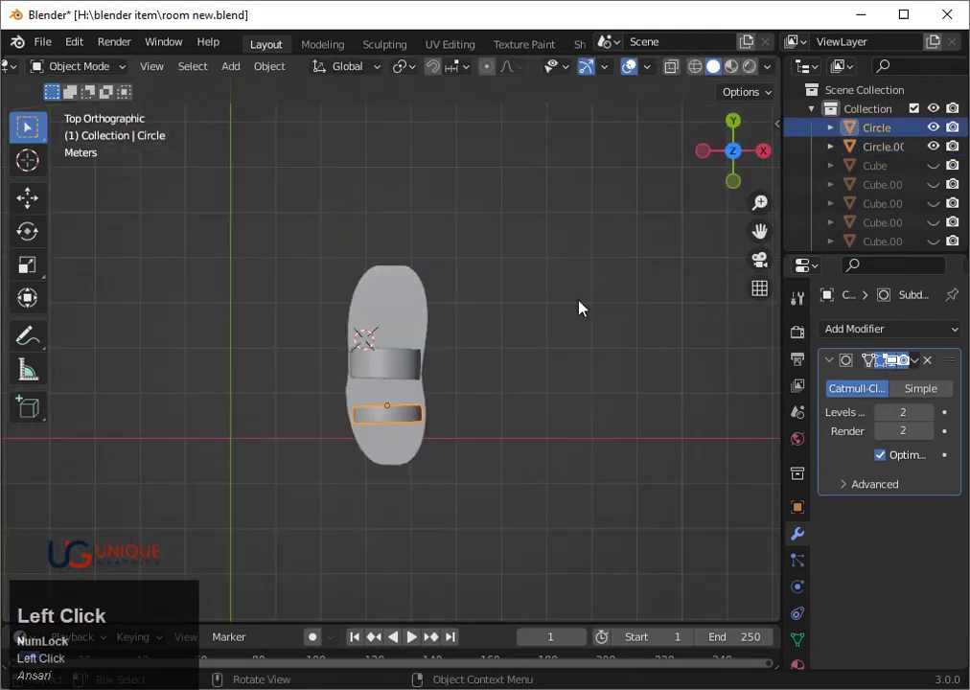
scroll("up", 3)
key("g")
key("x")
key("y")
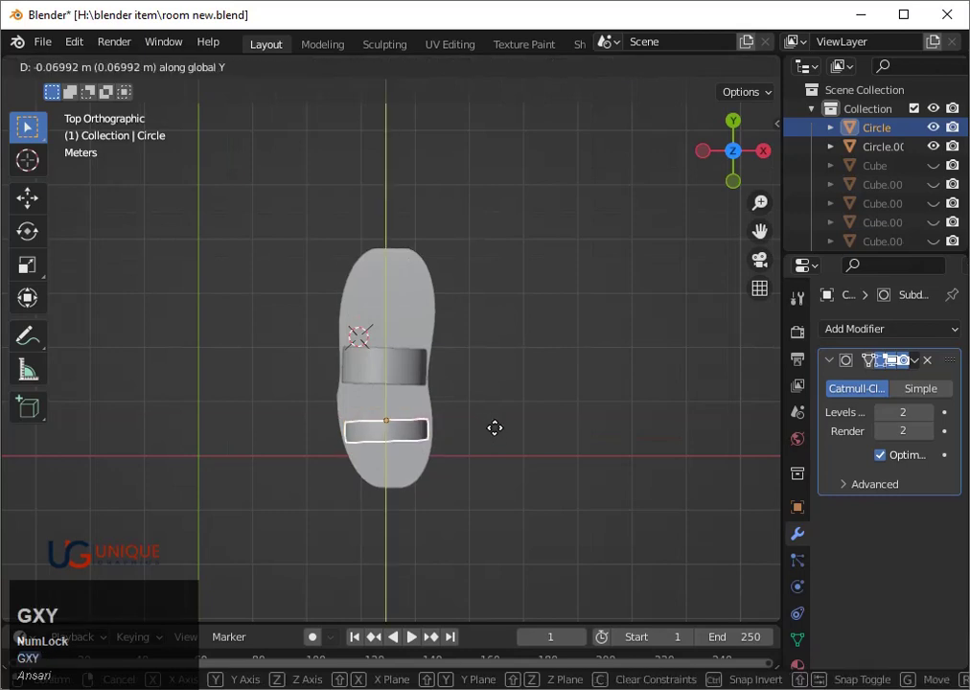
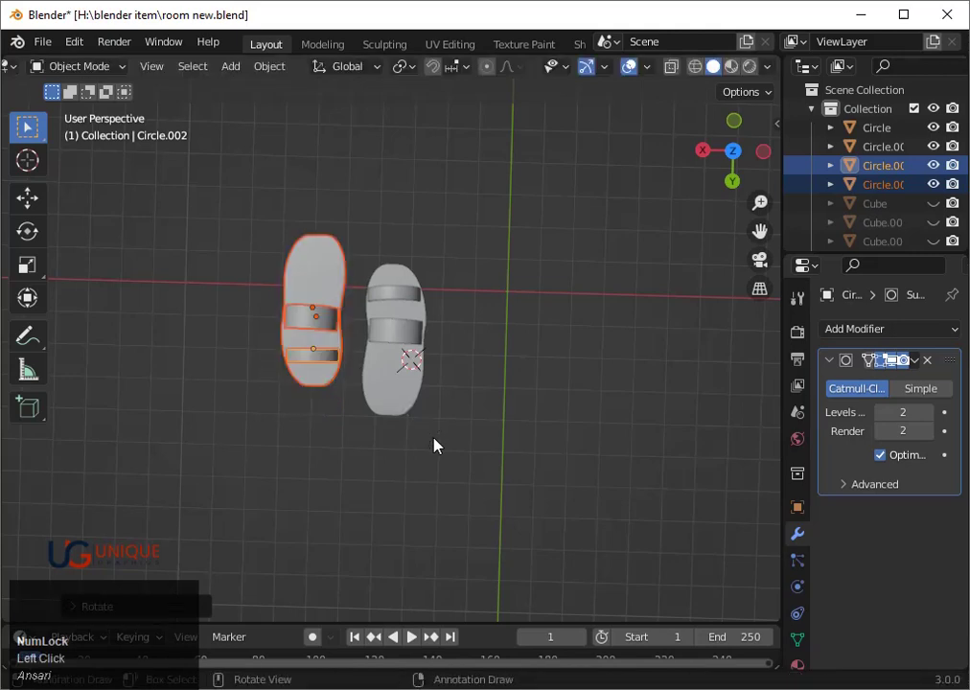
Step: Rotate the copied sandal parts 90 degrees and adjust the straps' angle
key("g")
left_click(324, 364)
left_click(332, 383)
key("r")
type("90")
left_click(385, 380)
key("r")
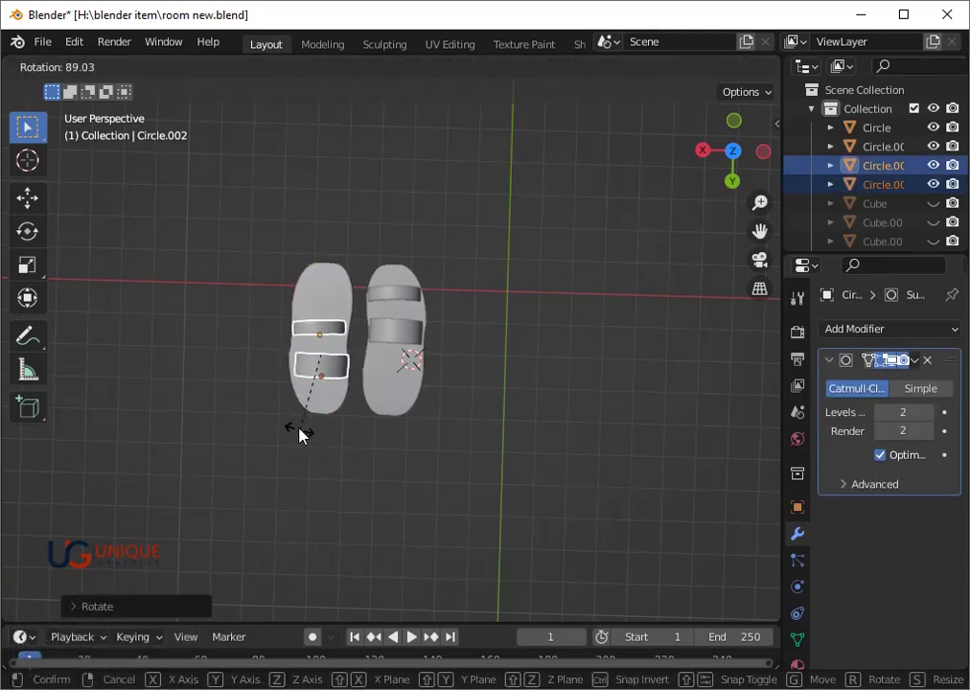
left_click(303, 438)
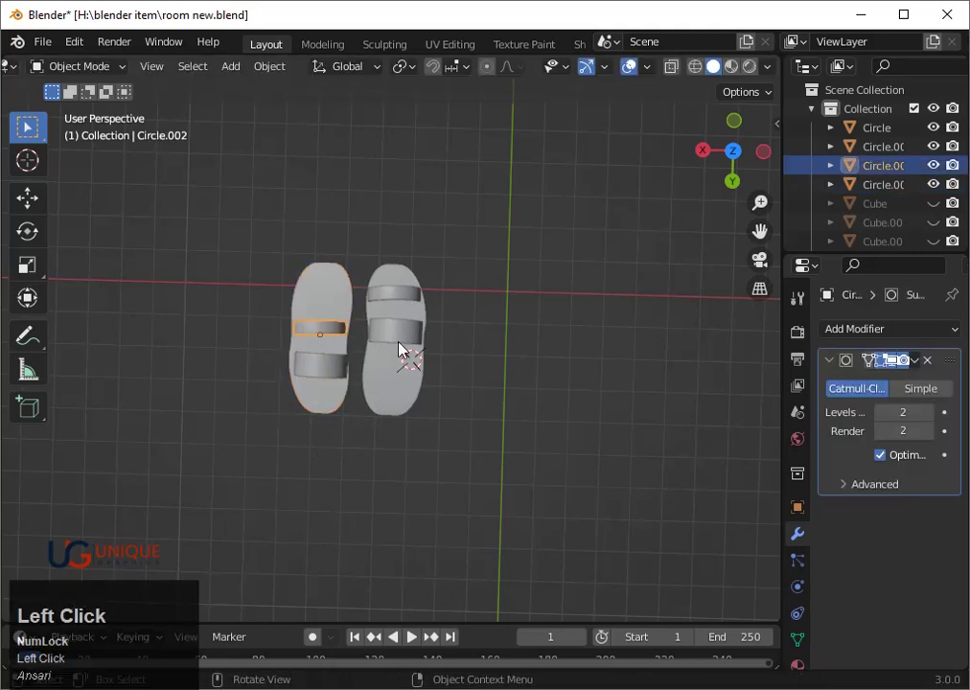
Step: Reposition and re-angle the straps along the copied sole to match the first sandal
key("r")
left_click(398, 363)
left_click(322, 343)
key("g")
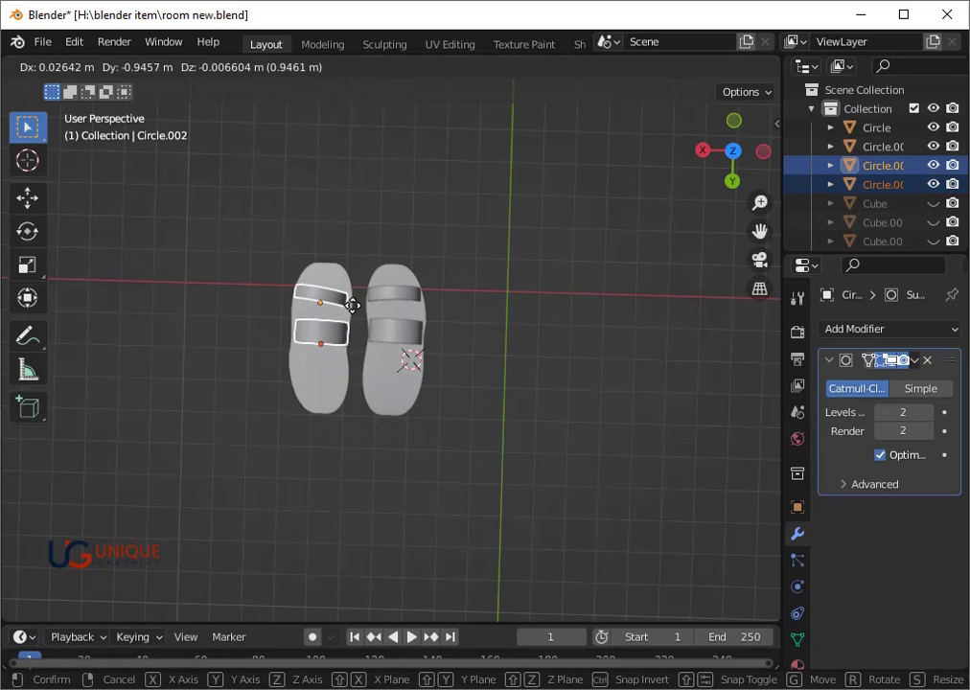
left_click(356, 313)
key("f")
key("g")
left_click(355, 314)
key("r")
left_click(377, 322)
key("g")
left_click(375, 312)
Step: Unhide the bedroom furniture with Alt+H so the room shows around the two sandals
scroll("down", 3)
middle_click(471, 434)
scroll("up", 3)
middle_click(240, 398)
scroll("up", 3)
left_click(522, 444)
scroll("down", 3)
left_click(242, 257)
key("alt+h")
scroll("down", 3)
left_click(462, 352)
left_click(374, 269)
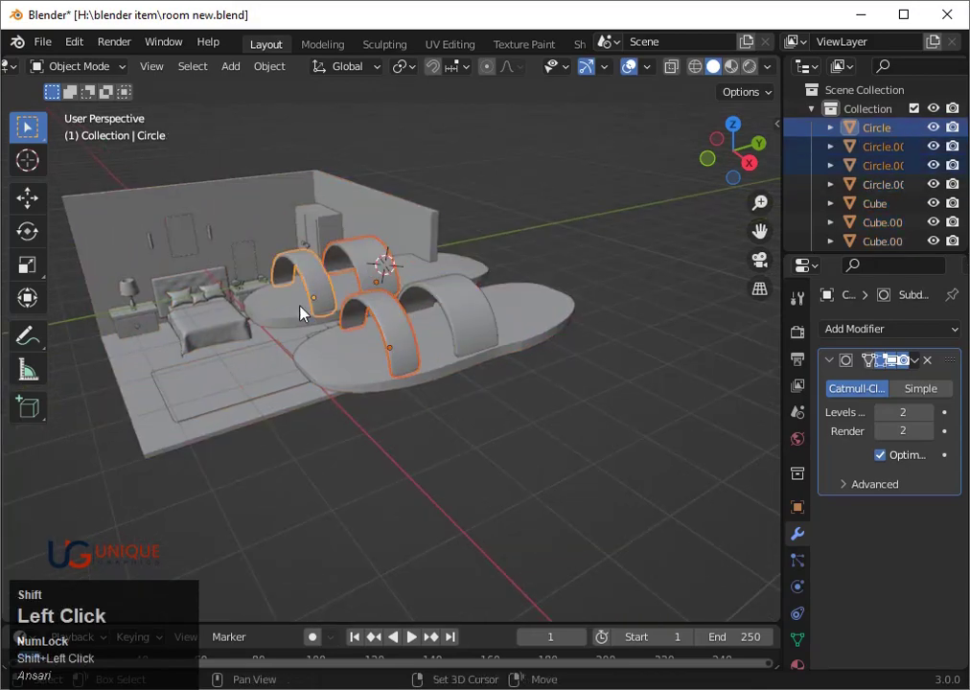
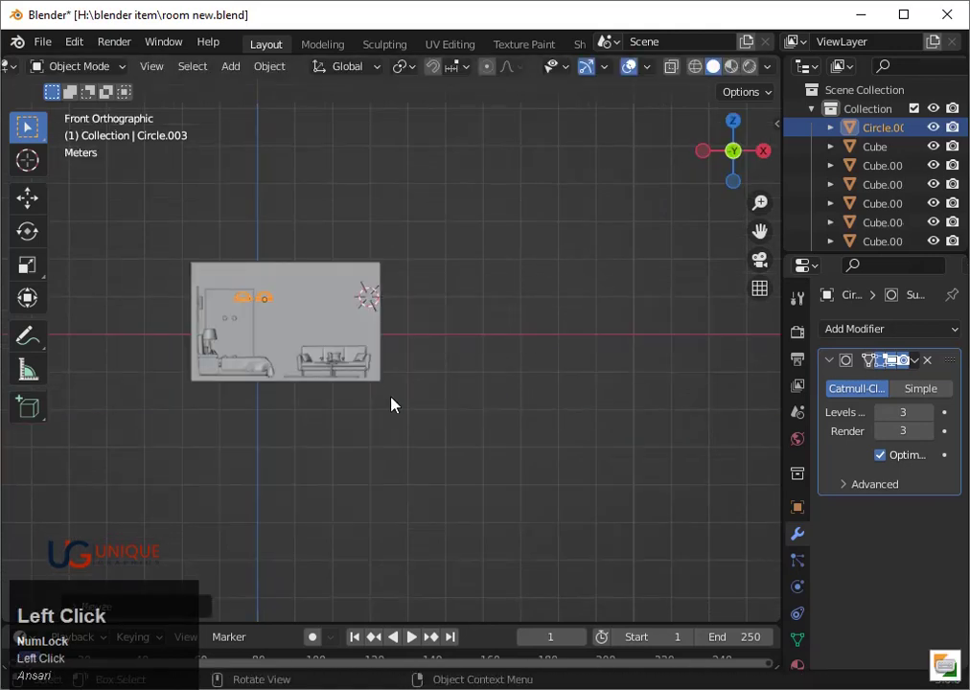
Step: Move the sandal pair into the bedroom, turn it slightly, scale to about 0.75 and slide it beside the bed
key("3")
scroll("down", 3)
middle_click(573, 425)
scroll("down", 3)
key("s")
left_click(527, 452)
key("g")
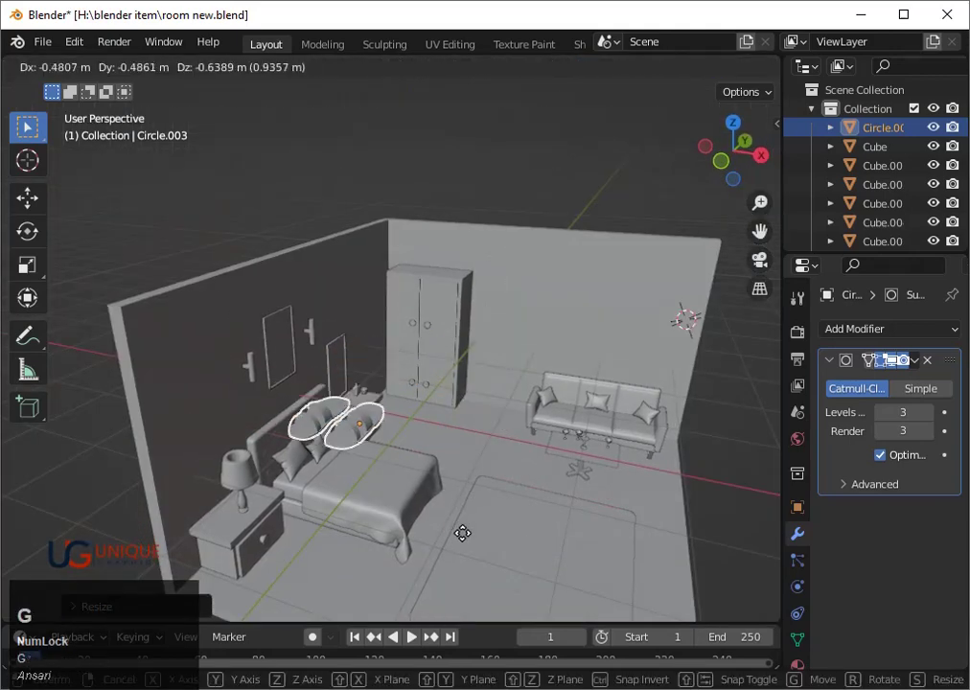
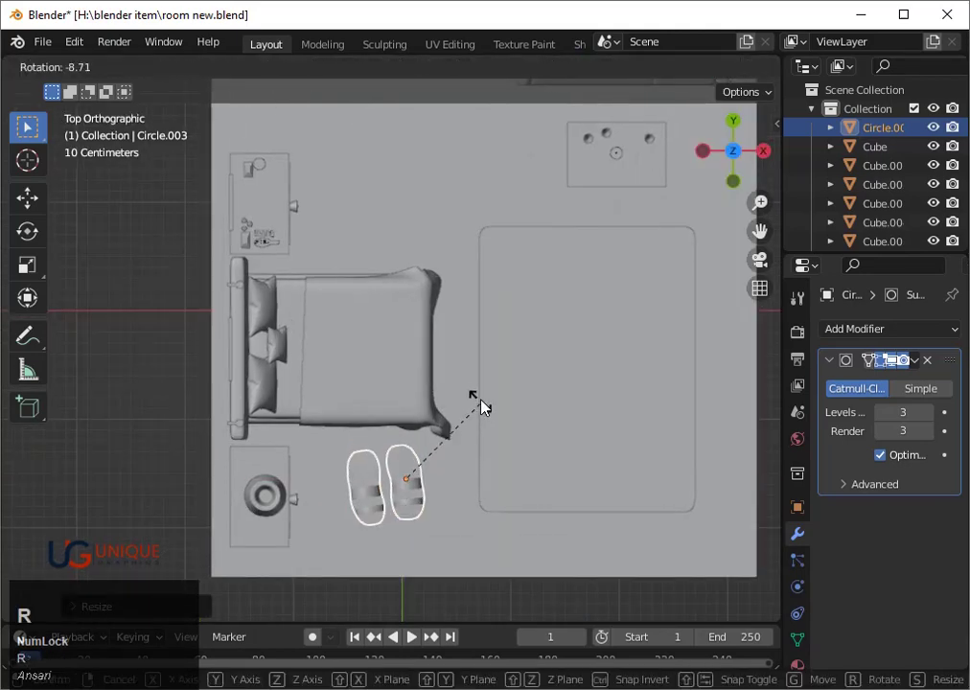
left_click(497, 369)
key("s")
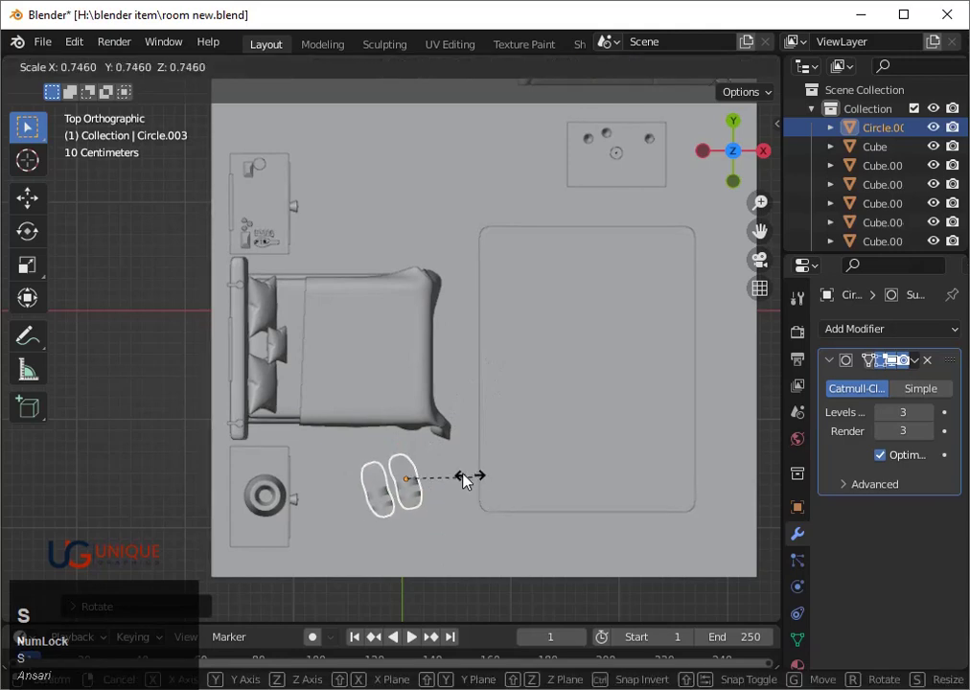
left_click(459, 481)
key("g")
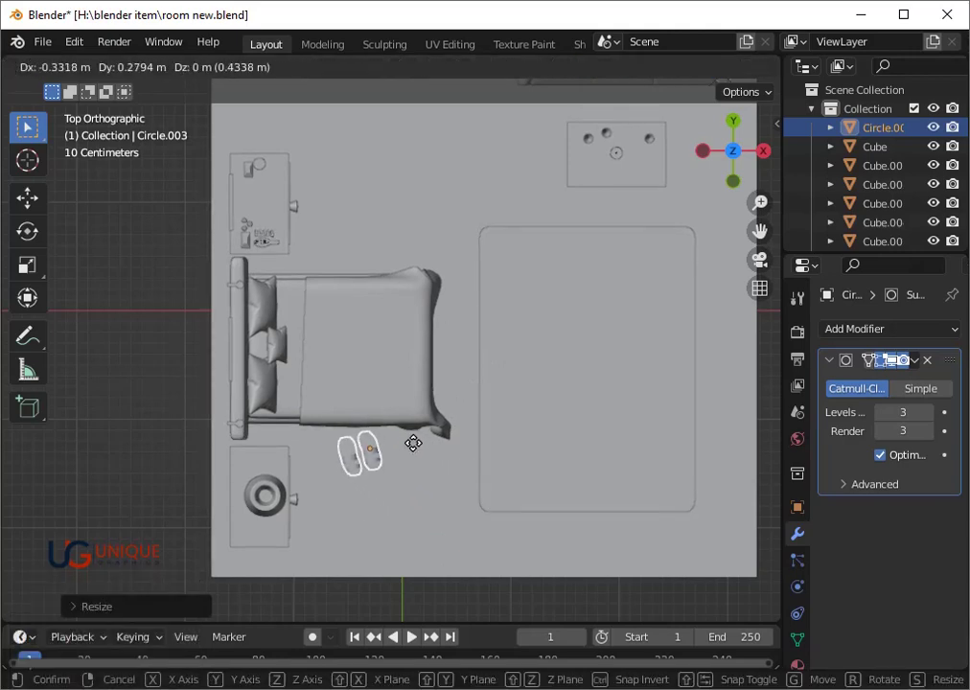
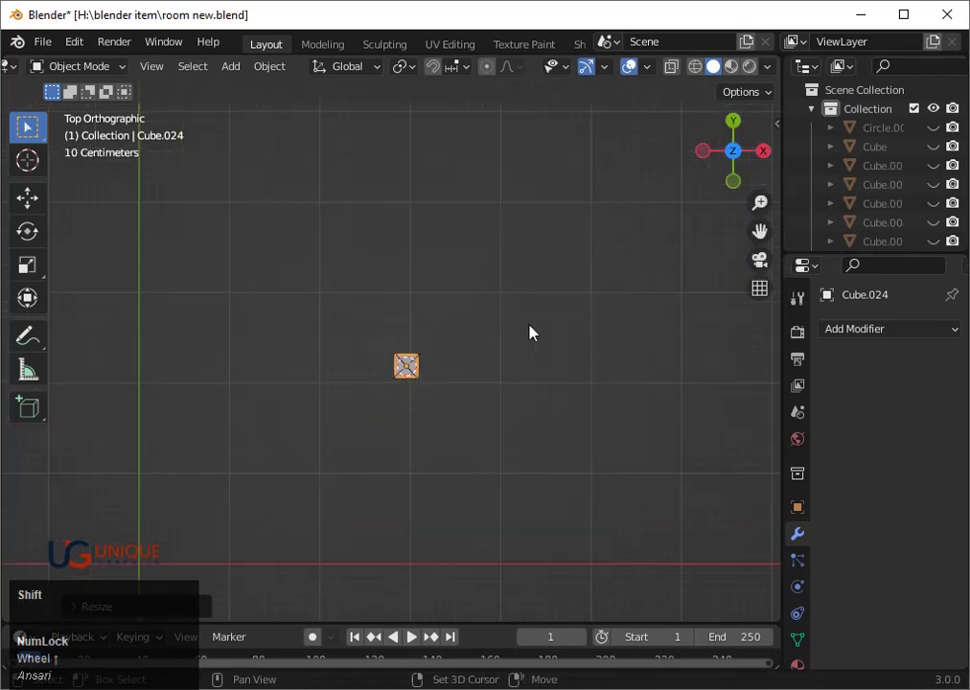
Step: Duplicate the cube along X to place a second block to the right
key("shift+d")
key("x")
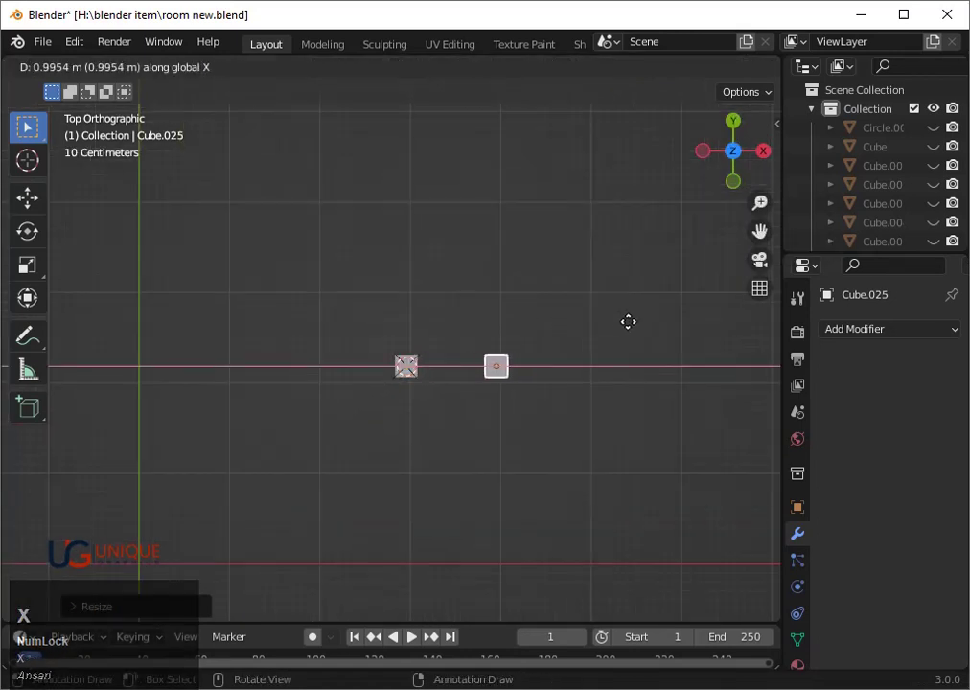
left_click(649, 329)
left_click(425, 366)
Step: Duplicate both blocks and rotate the copies 90 degrees to form four corner posts
key("shift+d")
key("r")
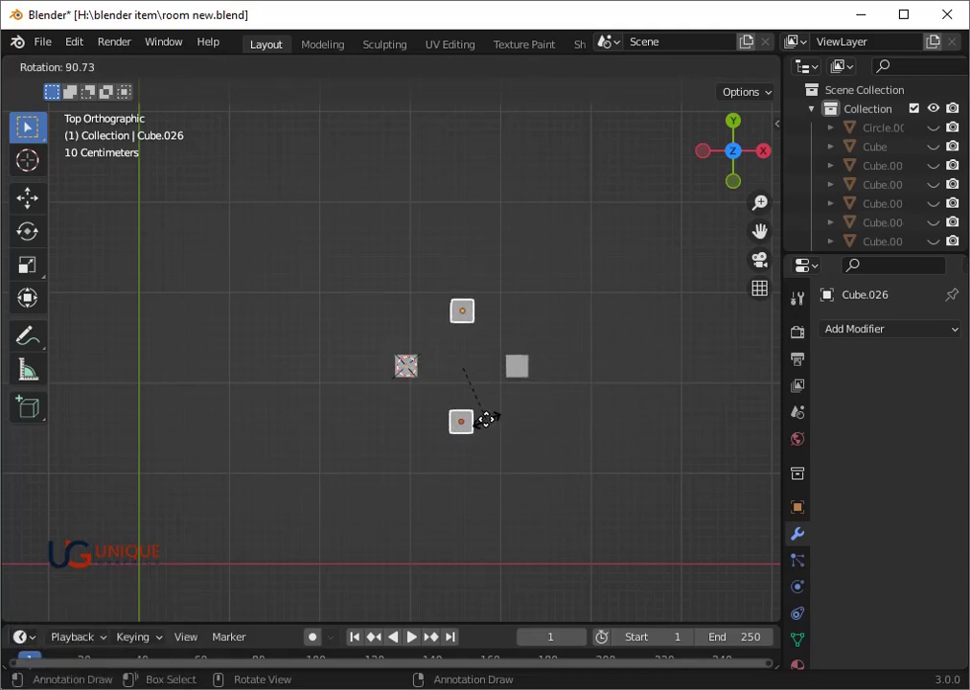
left_click(493, 427)
scroll("down", 3)
left_click_drag(529, 450, 395, 287)
left_click(395, 287)
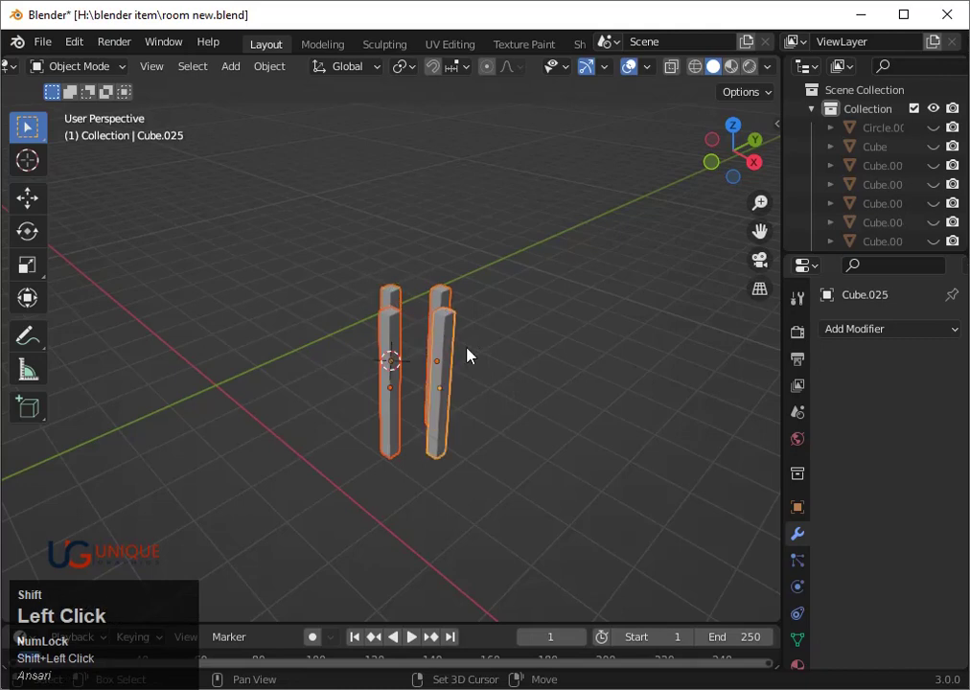
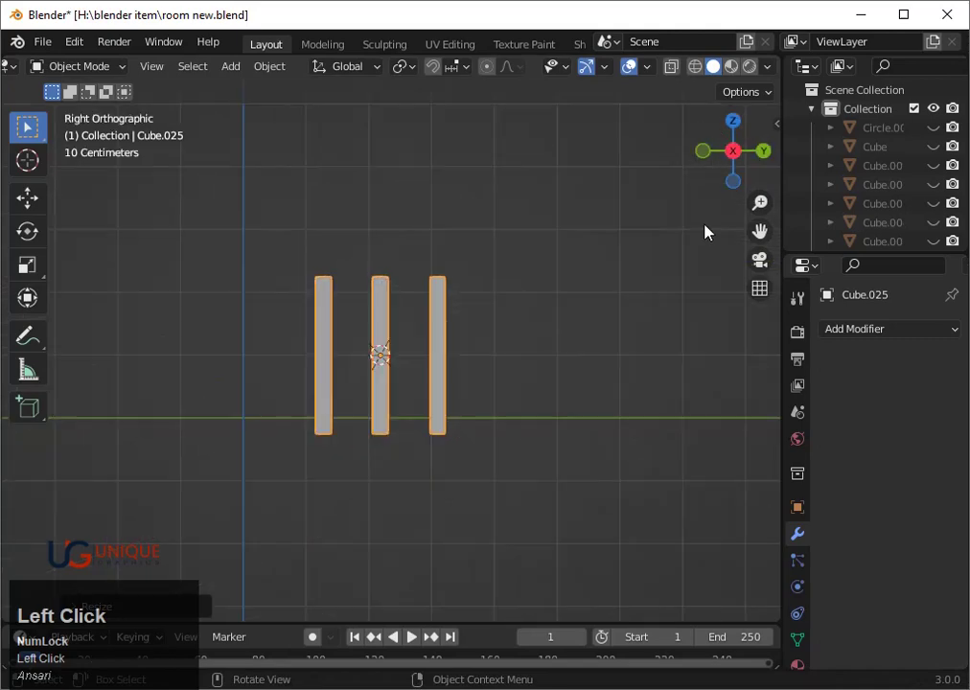
Step: Add a new cylinder and flatten it into a thin round disc for the tabletop
scroll("down", 3)
right_click(389, 314)
key("shift+a")
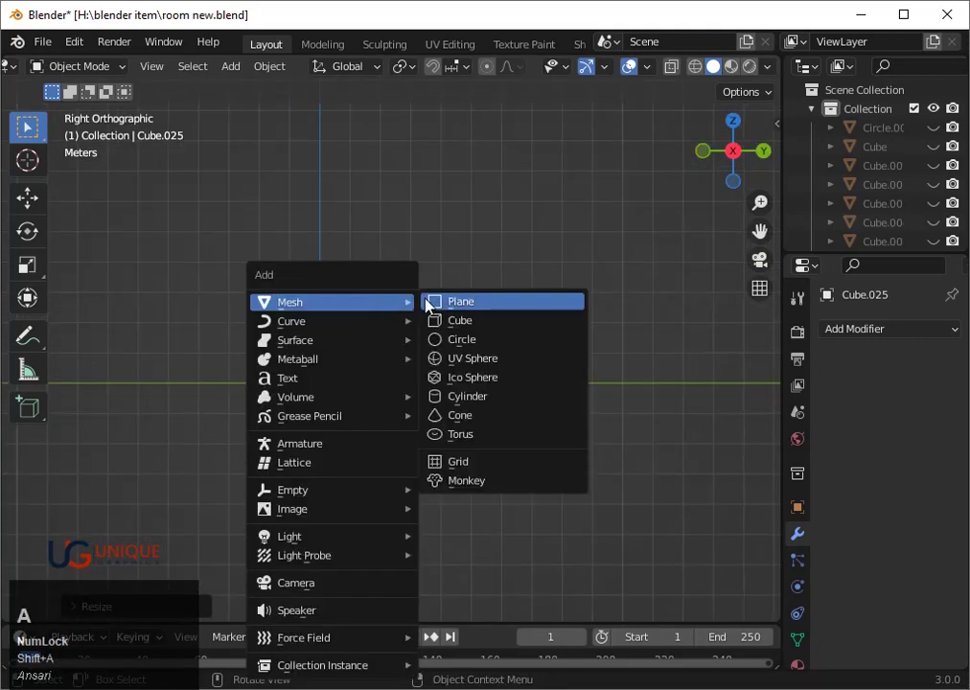
left_click(456, 406)
scroll("up", 3)
key("s")
left_click(533, 404)
key("g")
key("Right")
left_click(536, 398)
Step: Lift the disc vertically onto the legs and begin centring it over them from top view
key("s")
key("z")
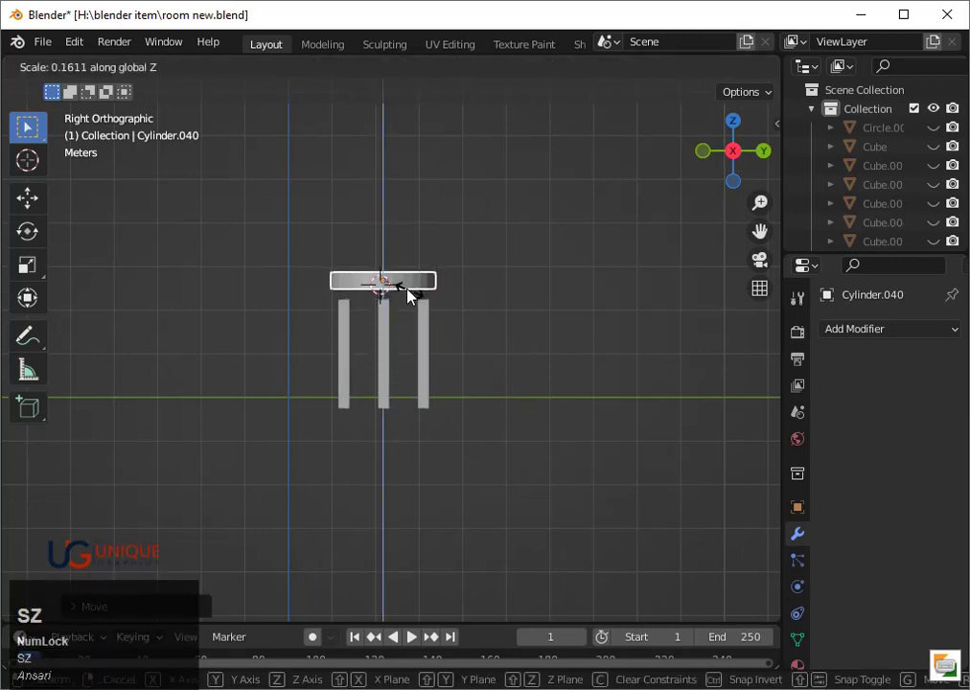
left_click(406, 287)
key("g")
key("z")
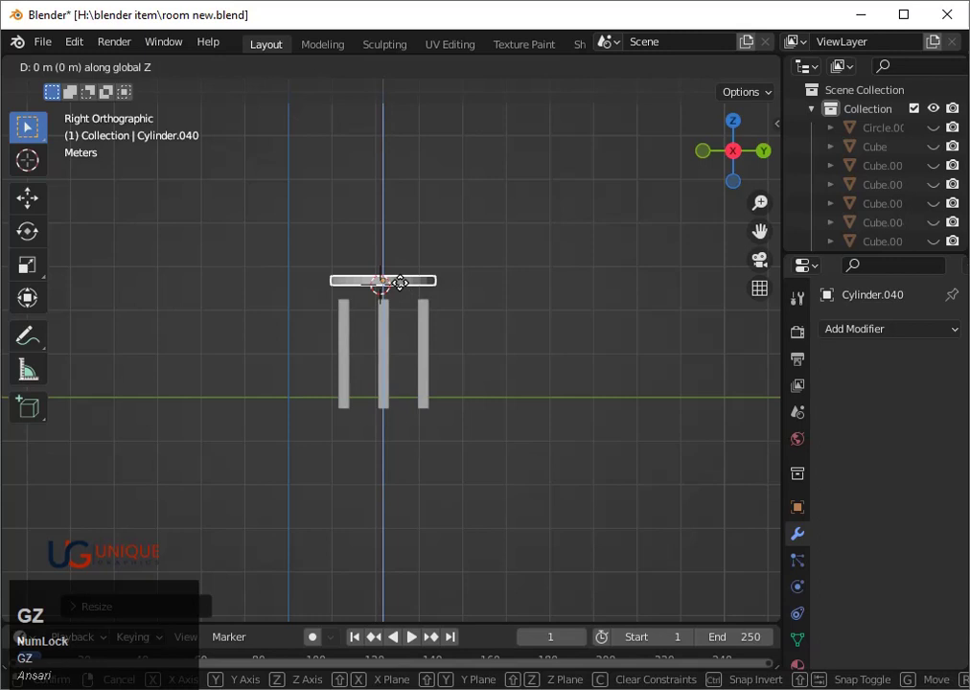
left_click(406, 304)
scroll("up", 3)
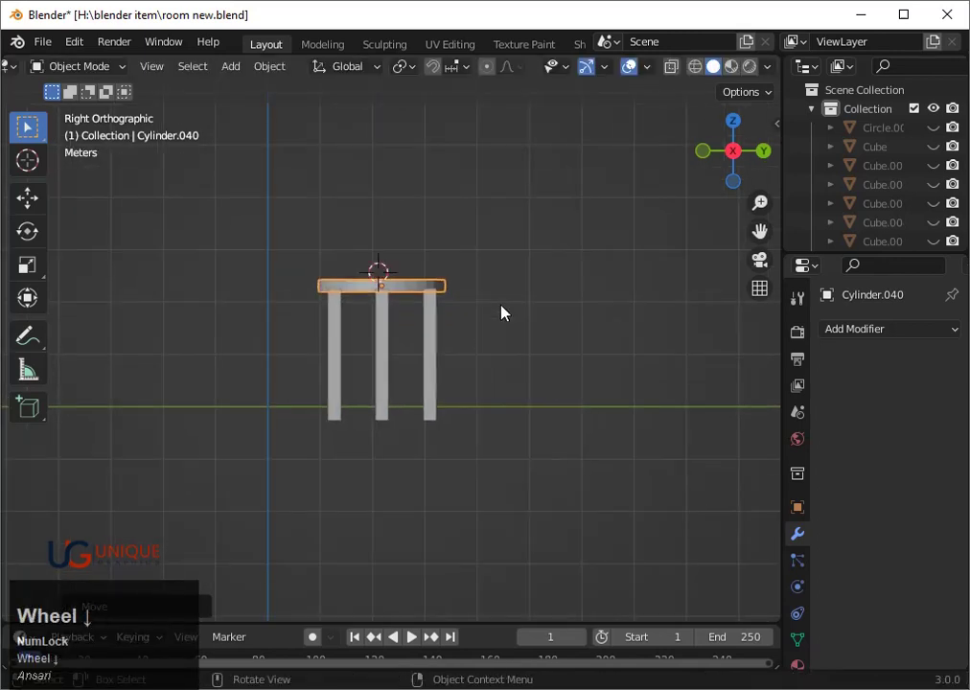
left_click(739, 129)
scroll("up", 3)
key("shift+z")
key("g")
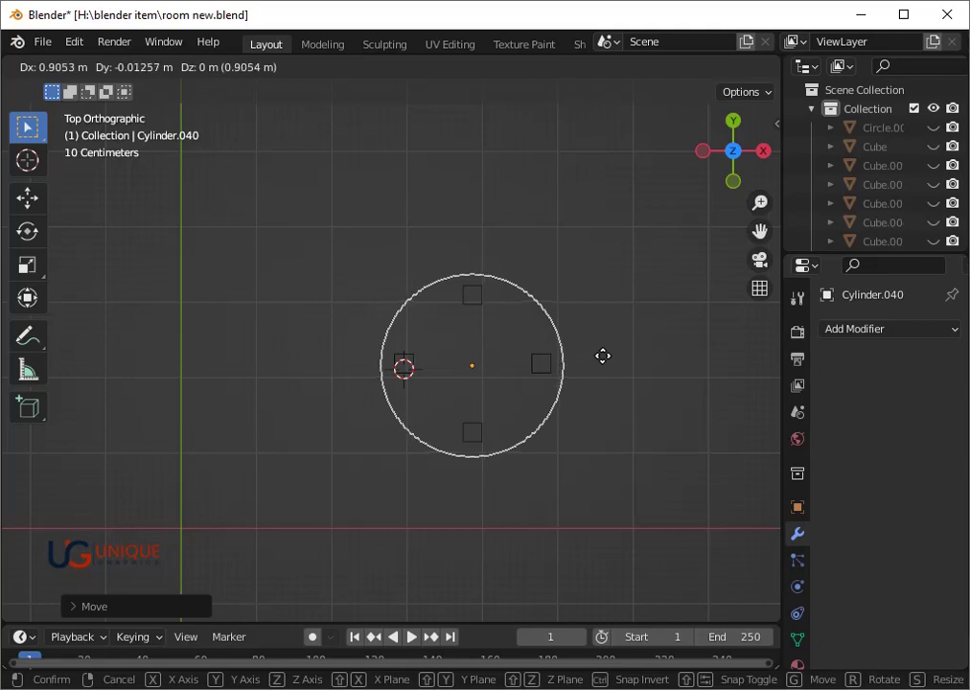
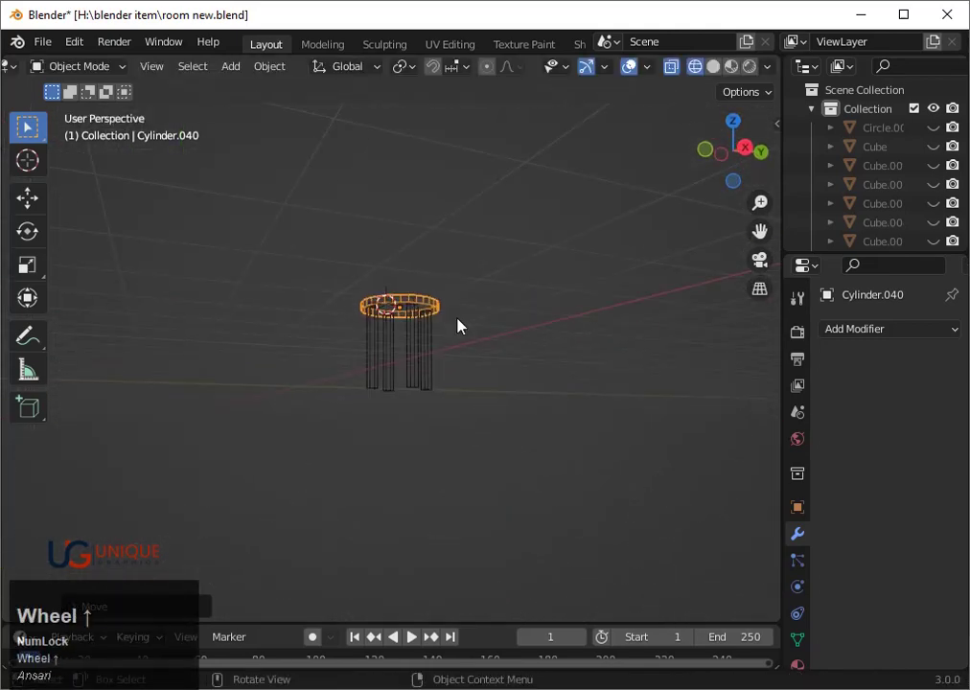
Step: Duplicate the round top and drop the copy down to the legs' base as a lower shelf
key("s")
left_click(612, 359)
scroll("up", 3)
key("shift+d")
key("z")
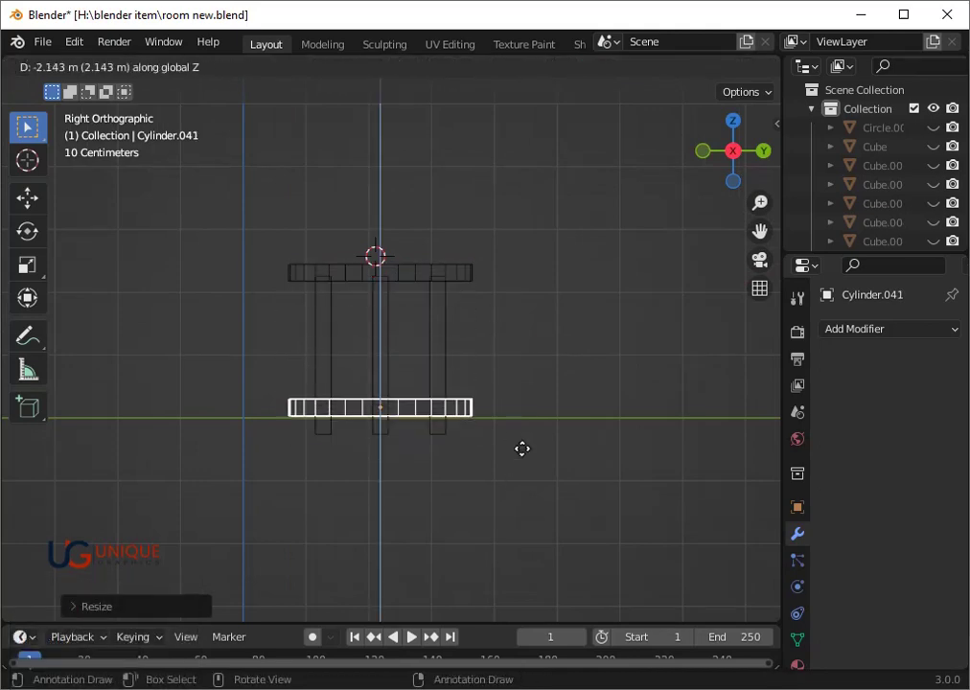
left_click(531, 453)
Step: Select the table legs and add a Bevel modifier, starting to edit its Amount
scroll("down", 3)
middle_click(505, 391)
left_click(581, 457)
key("shift+z")
left_click_drag(547, 450, 586, 438)
scroll("up", 3)
left_click(462, 362)
scroll("up", 3)
left_click(494, 513)
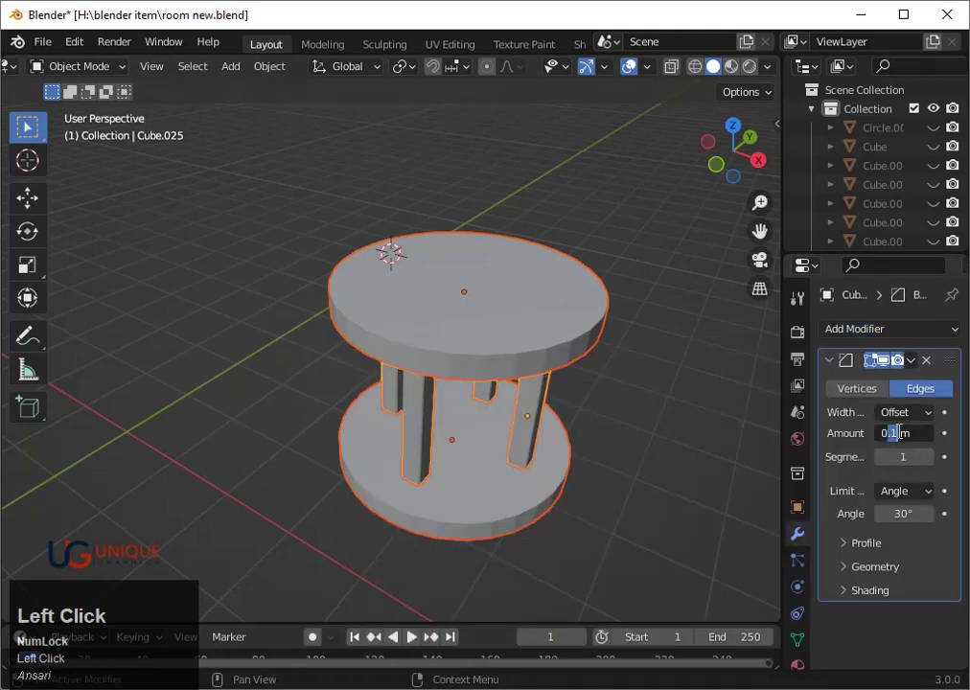
Step: Retype the legs' bevel amount to a very small value
type("00")
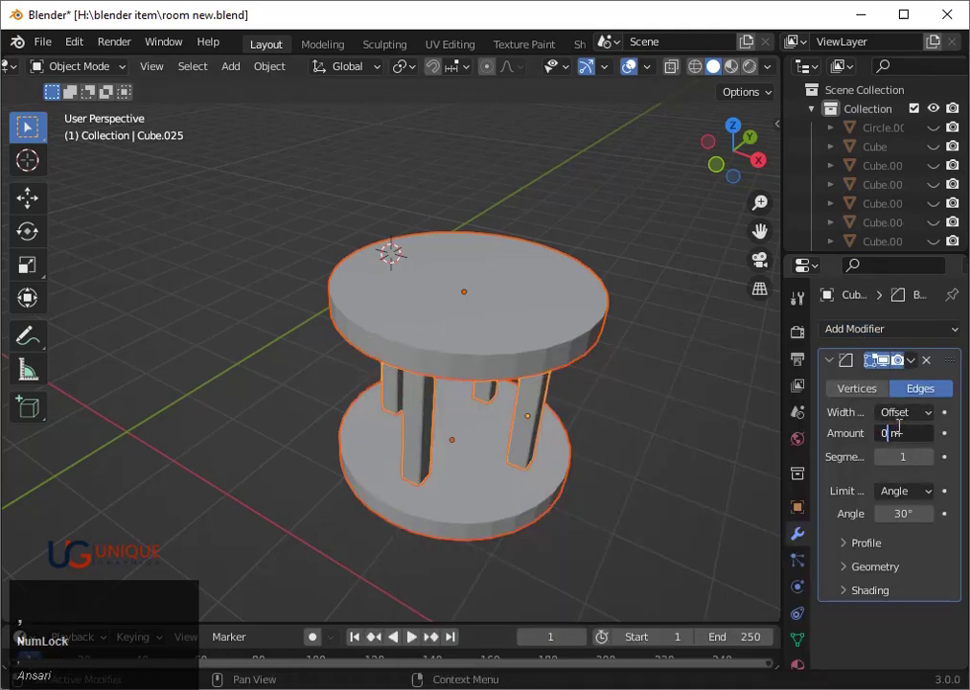
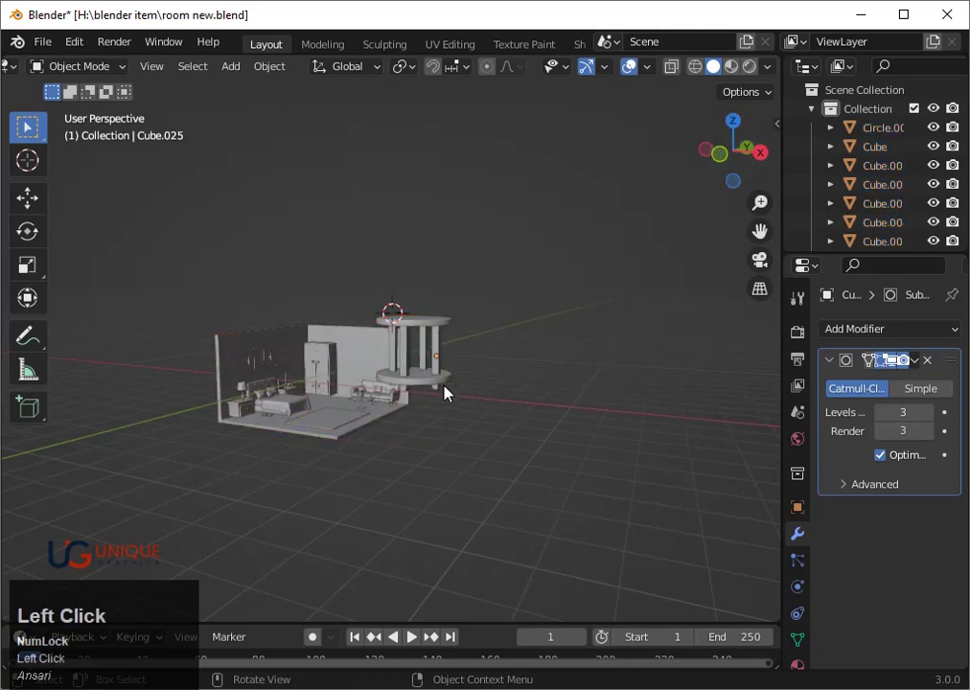
Step: Drop the small round table down inside the room and scale it slightly smaller, about 0.87
scroll("up", 3)
left_click(479, 363)
left_click(464, 299)
key("s")
left_click(513, 420)
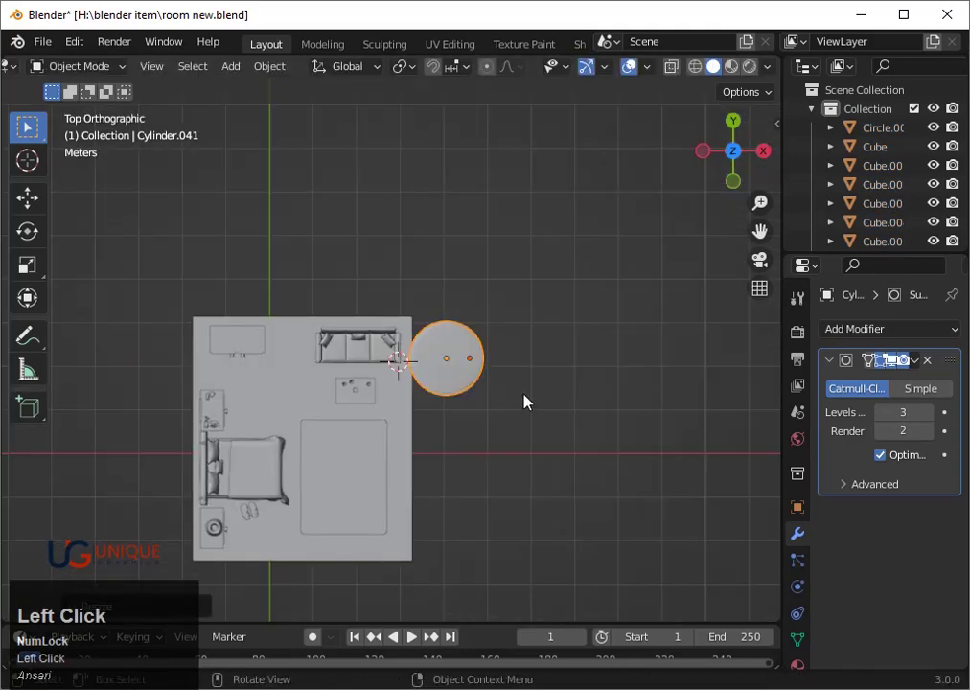
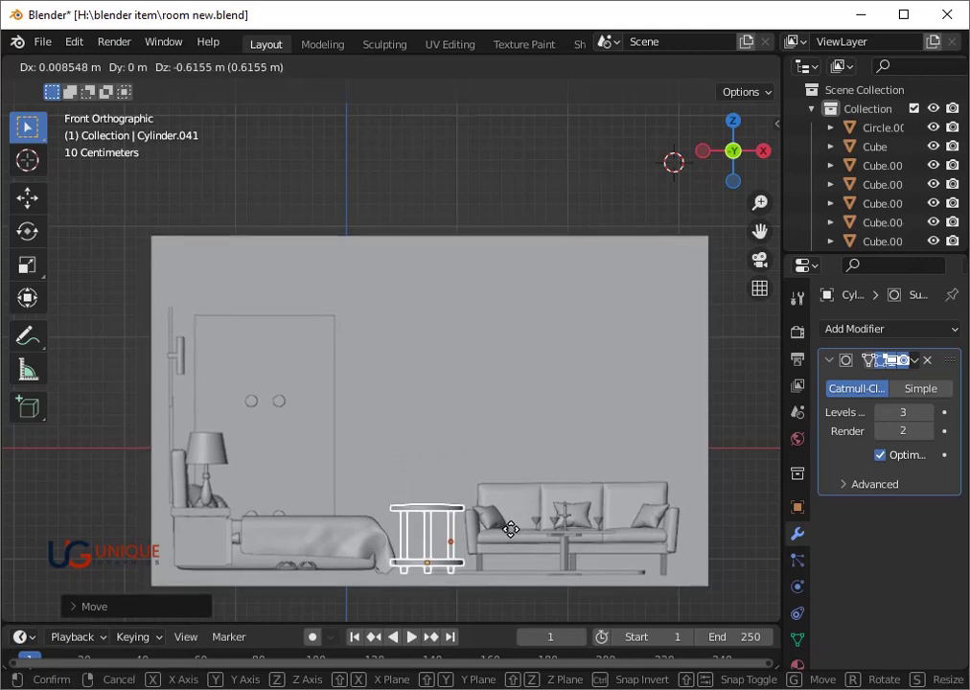
left_click(518, 536)
key("s")
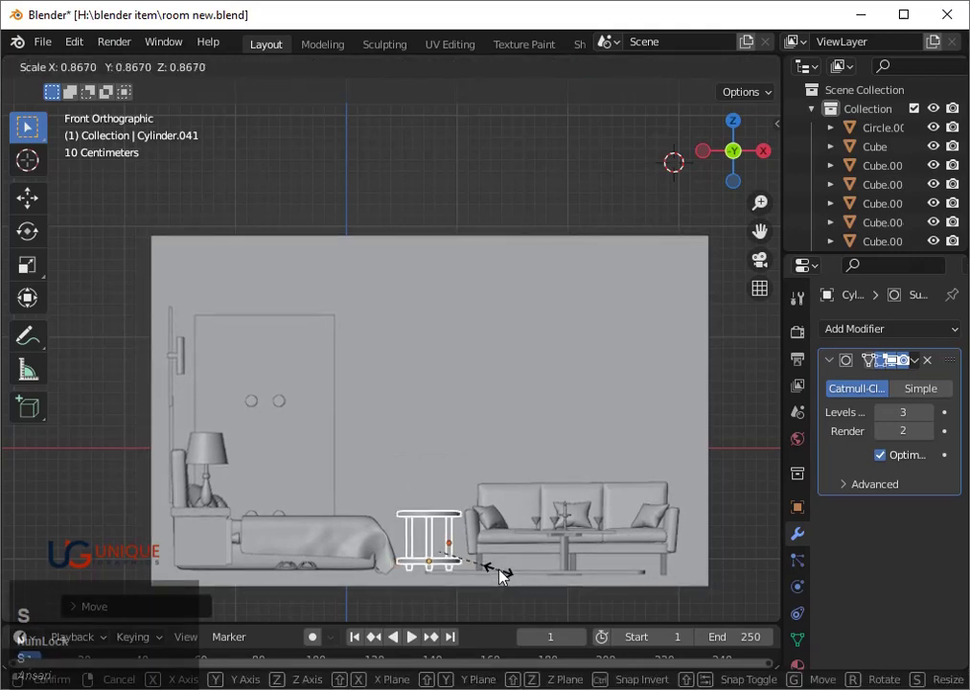
key("s")
key("z")
left_click(506, 580)
Step: Move the round table beside the sofa and check its placement from around the room
scroll("down", 3)
middle_click(586, 422)
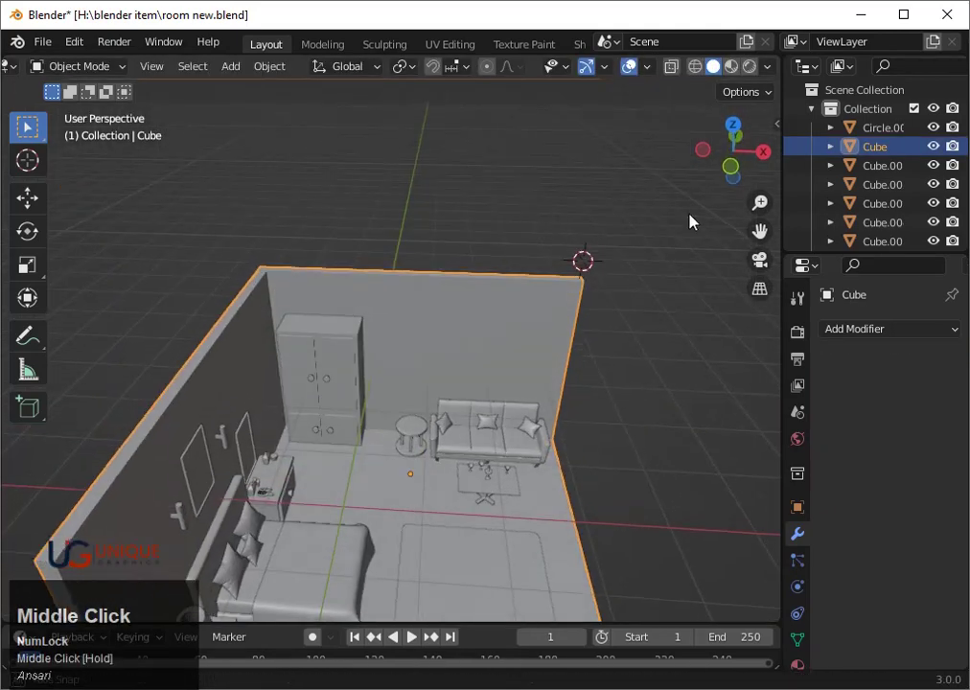
left_click(739, 130)
scroll("up", 3)
key("shift+z")
left_click(524, 366)
key("shift+z")
key("g")
left_click(524, 335)
key("s")
left_click(540, 377)
scroll("down", 3)
middle_click(550, 439)
scroll("down", 3)
left_click_drag(544, 432, 540, 412)
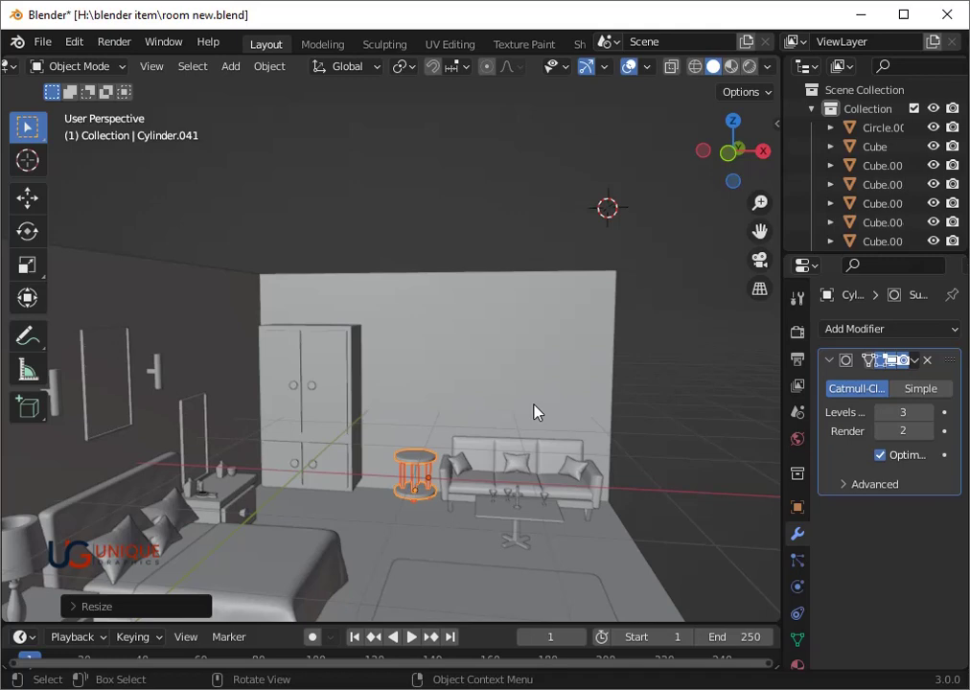
Step: Move the candlestick from the coffee table onto the round side table in top x-ray view
left_click(520, 505)
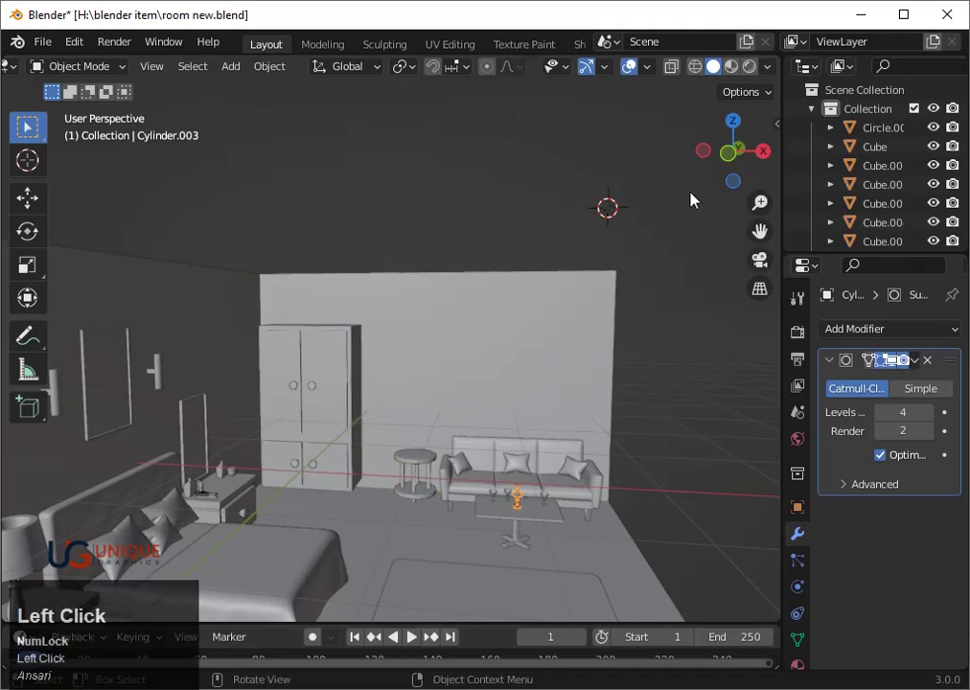
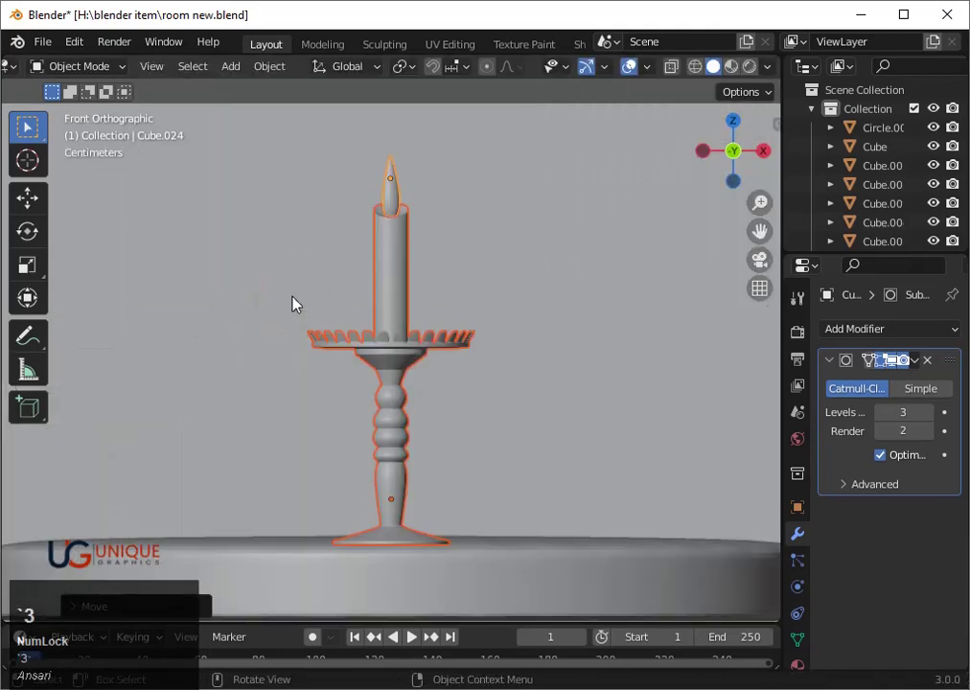
scroll("down", 3)
left_click(750, 121)
scroll("down", 3)
key("shift+z")
scroll("down", 3)
key("g")
key("x")
key("g")
key("y")
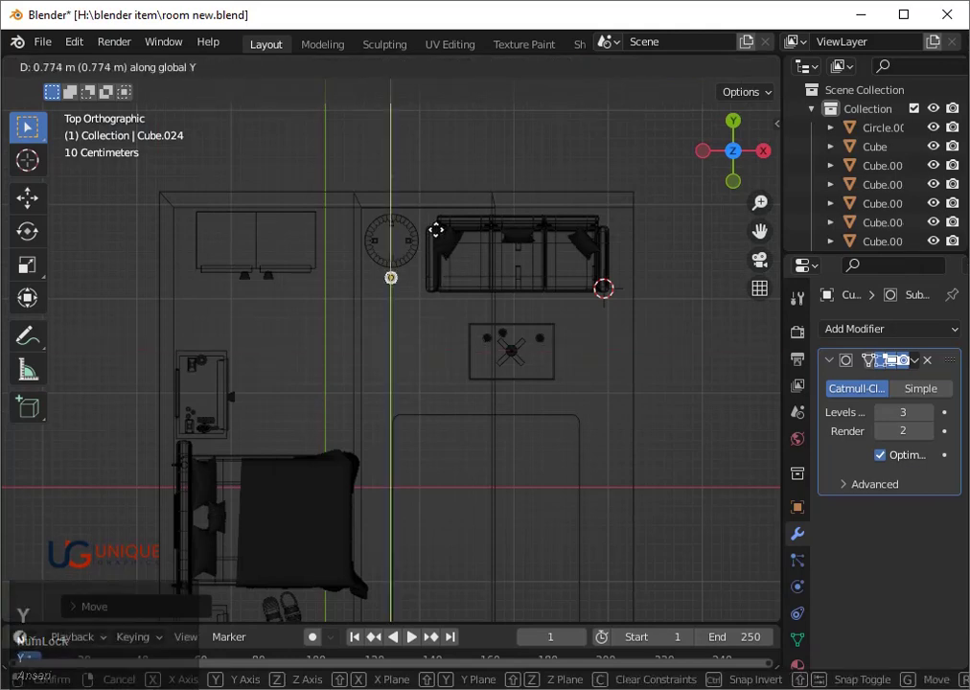
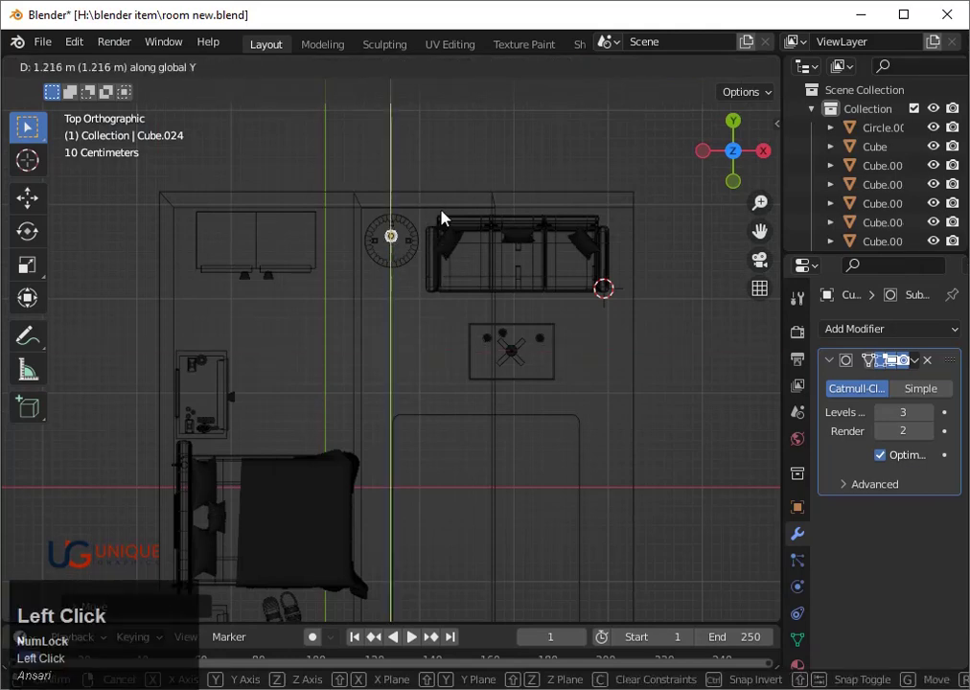
left_click(745, 189)
Step: Adjust the candlestick's size and height so it rests on the side table
left_click(454, 391)
scroll("up", 3)
key("`")
scroll("down", 3)
key("shift+z")
key("s")
left_click(508, 403)
key("s")
key("z")
left_click(490, 389)
Step: Inspect the room from around and save the room file
scroll("down", 3)
middle_click(616, 425)
scroll("down", 3)
left_click_drag(569, 449, 632, 424)
scroll("down", 3)
key("ctrl+Num_Lock")
scroll("down", 3)
key("ctrl+s")
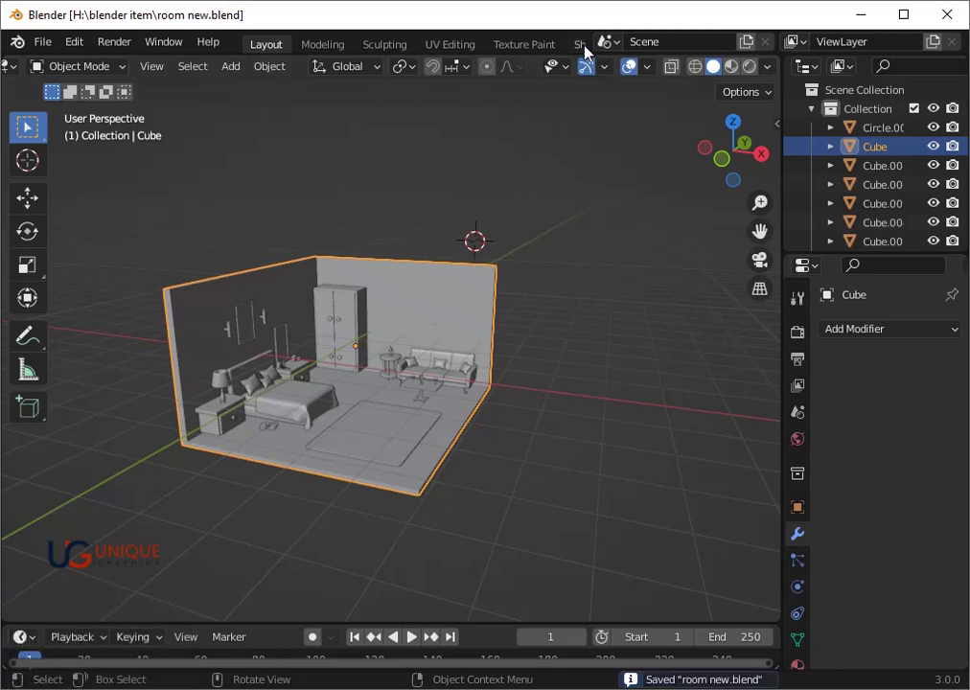
Step: Switch to the Shading workspace with the room in material preview
left_click(591, 52)
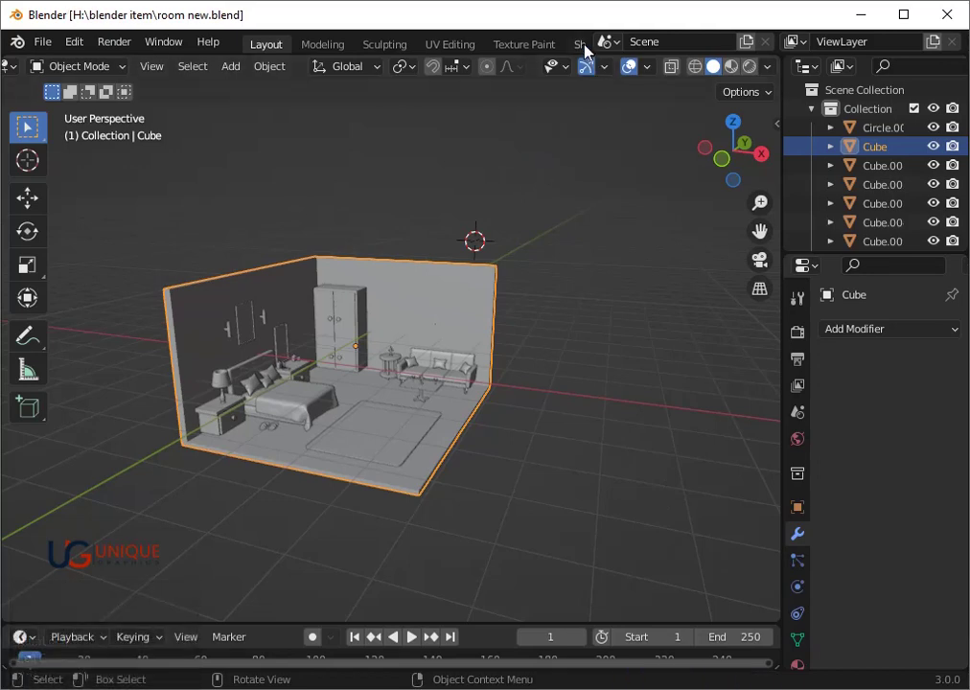
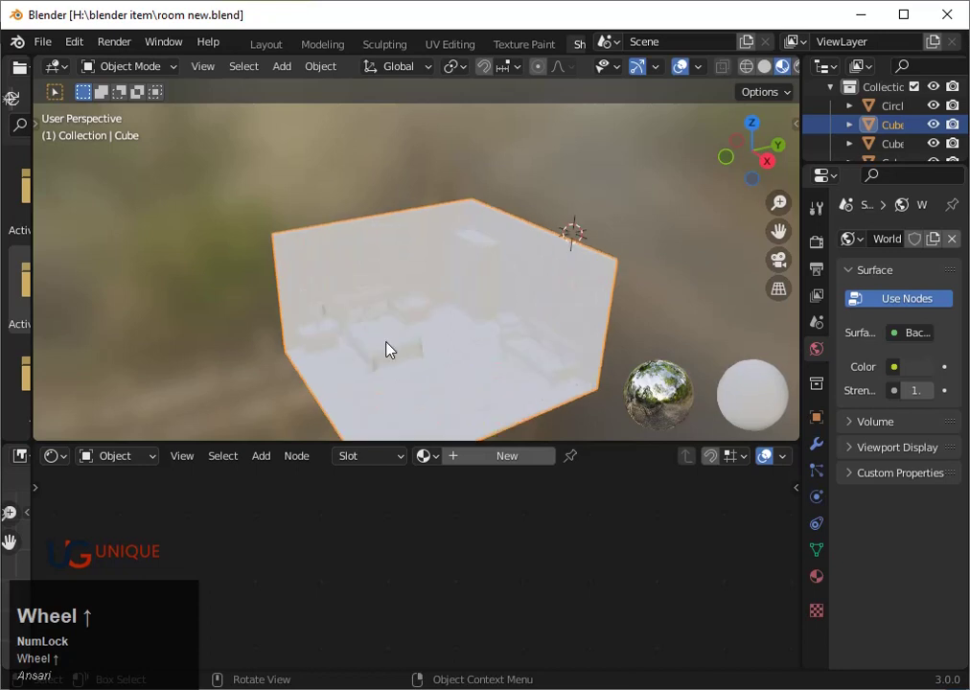
Step: Create a new material for the room and darken its base colour to a mid grey (V about 0.445)
left_click(508, 461)
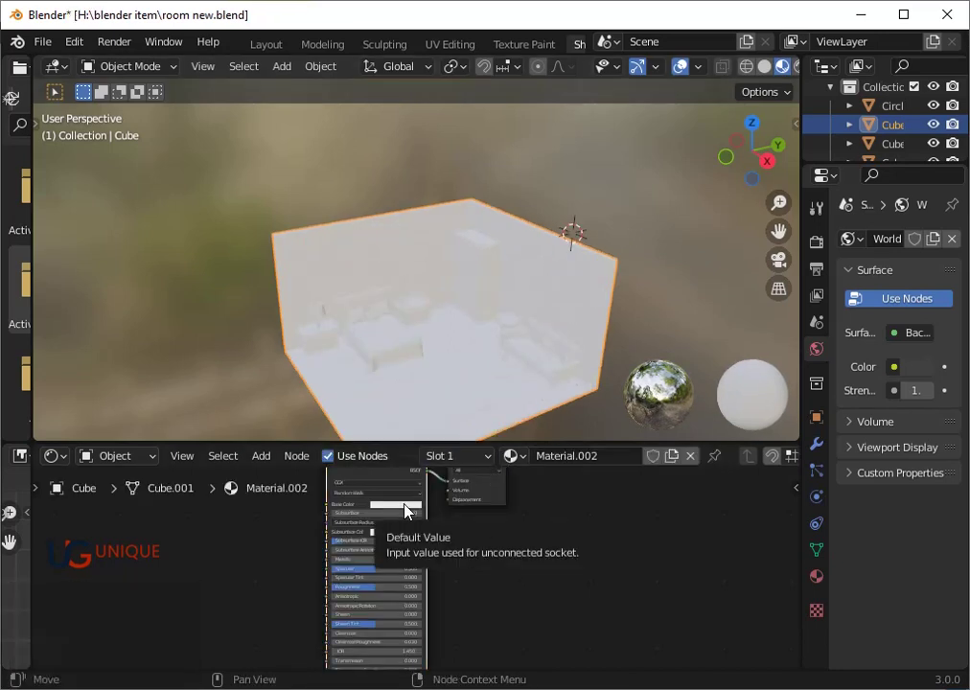
left_click(409, 516)
scroll("up", 3)
left_click_drag(487, 551, 441, 553)
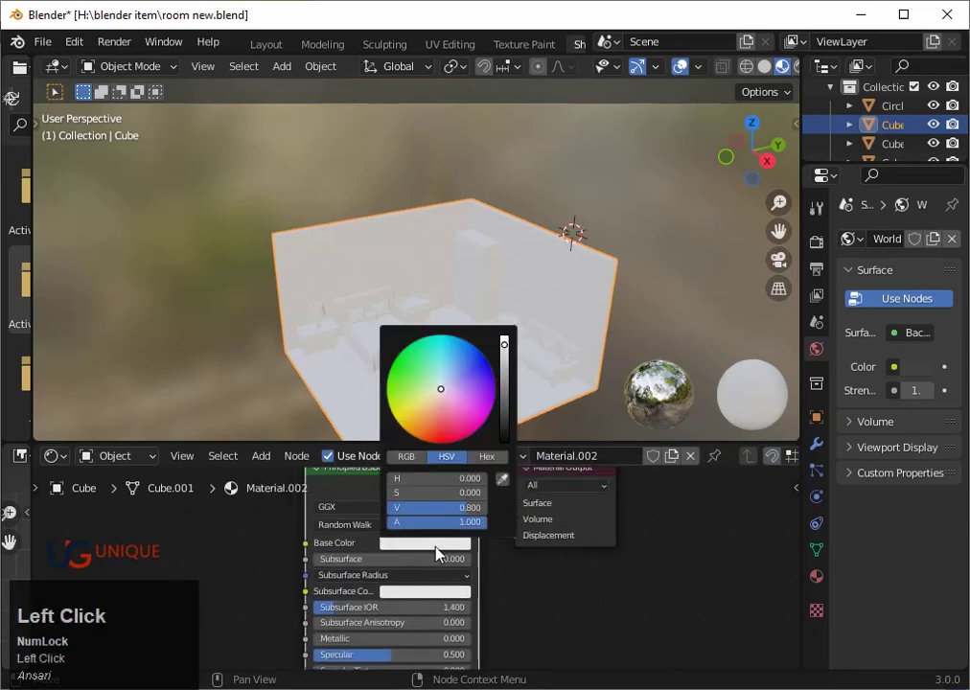
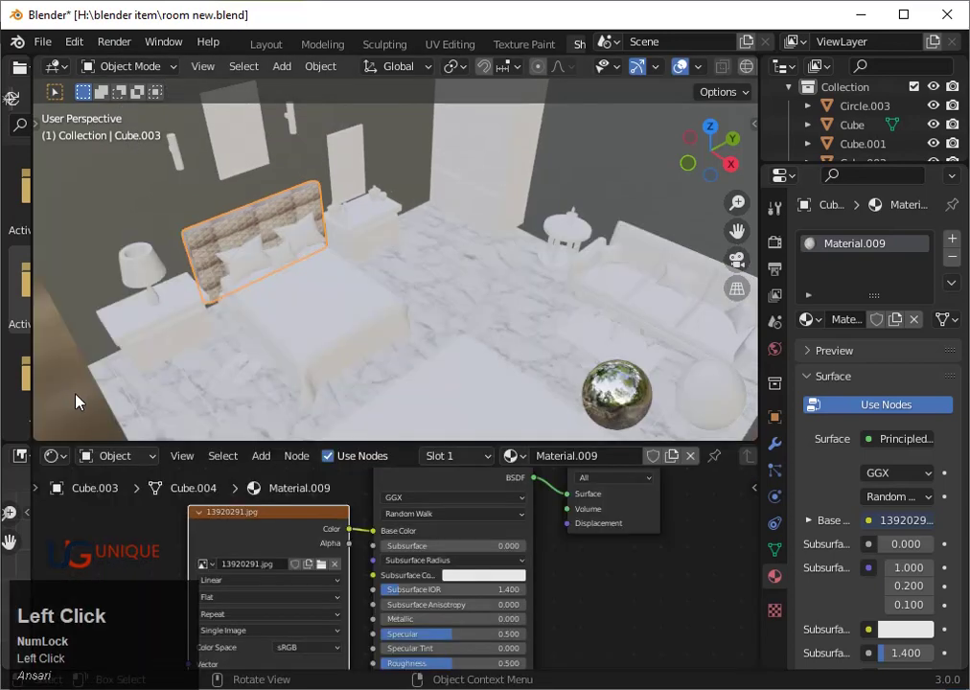
left_click(345, 571)
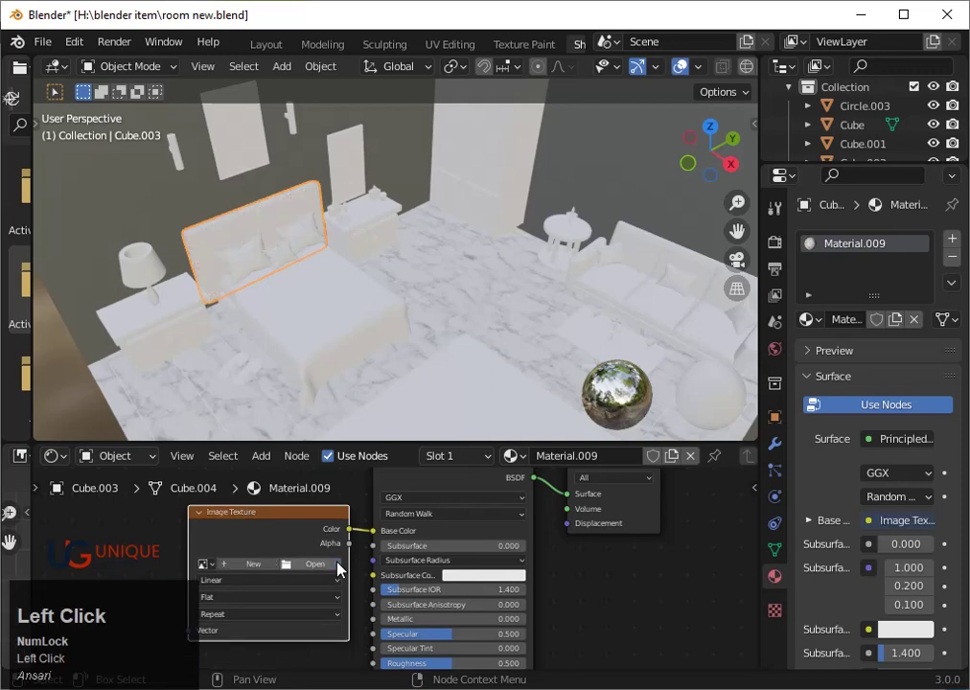
left_click(313, 359)
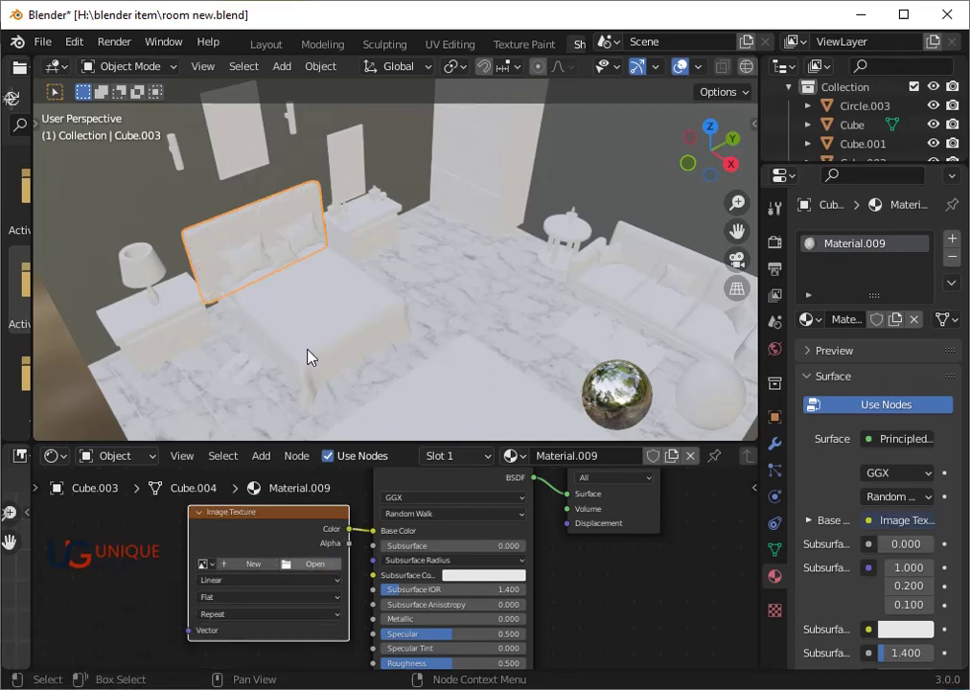
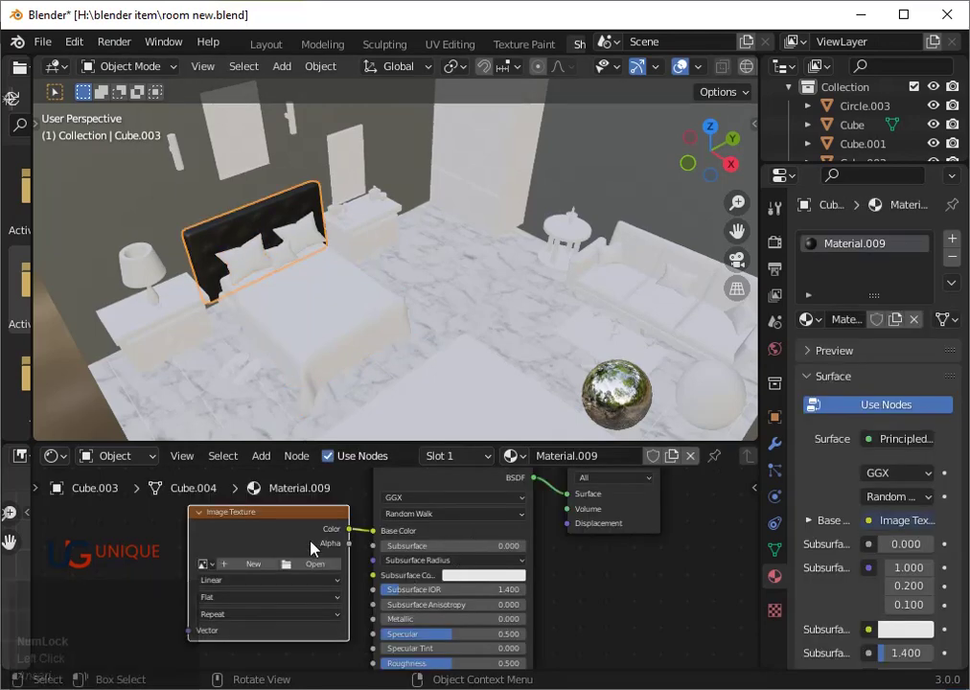
left_click_drag(383, 539, 562, 411)
left_click(496, 425)
left_click(481, 433)
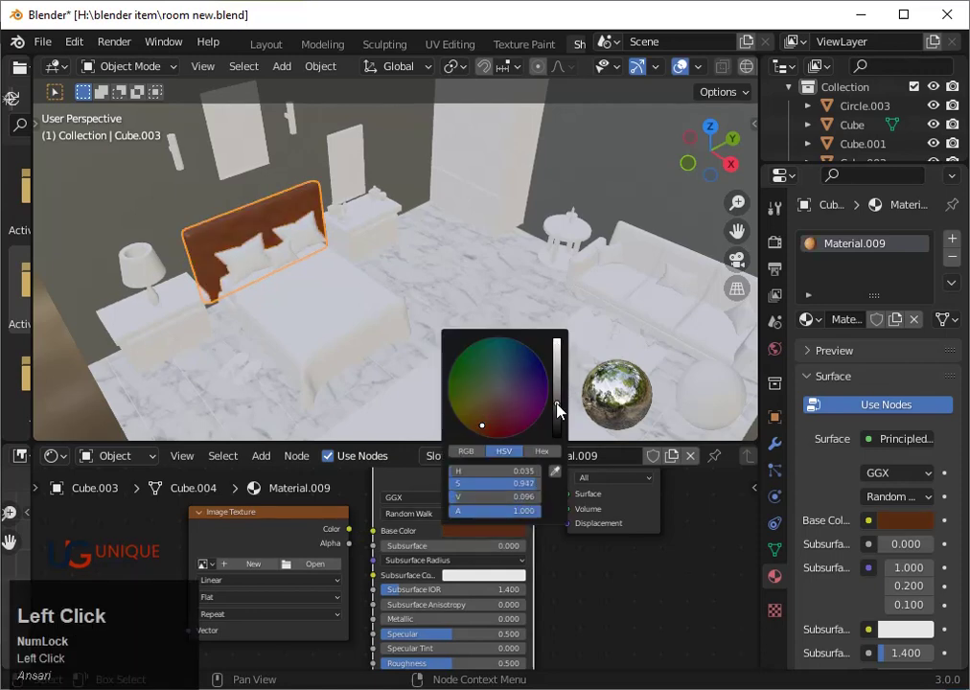
left_click(491, 431)
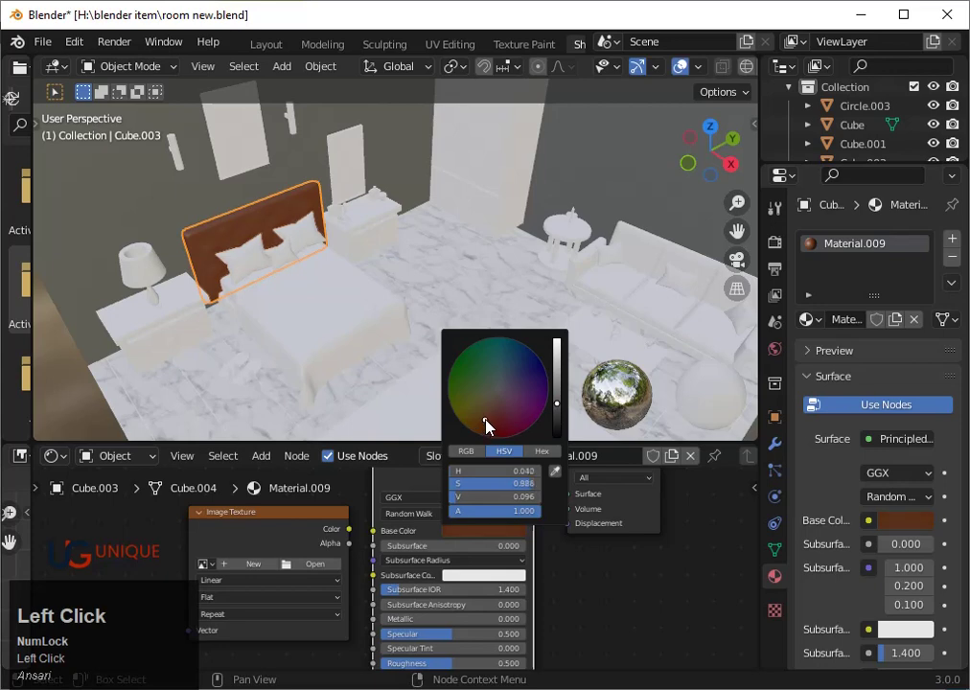
scroll("down", 3)
middle_click(459, 599)
scroll("up", 3)
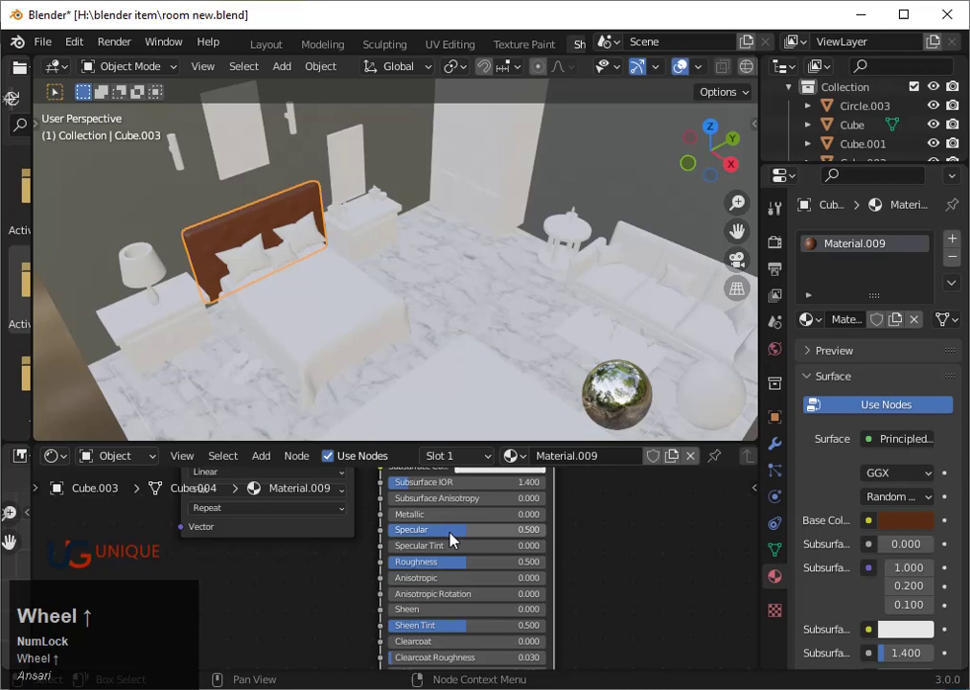
left_click_drag(422, 568, 621, 567)
scroll("down", 3)
left_click_drag(566, 583, 346, 500)
left_click(346, 500)
right_click(346, 500)
left_click(336, 462)
key("r")
type("ro")
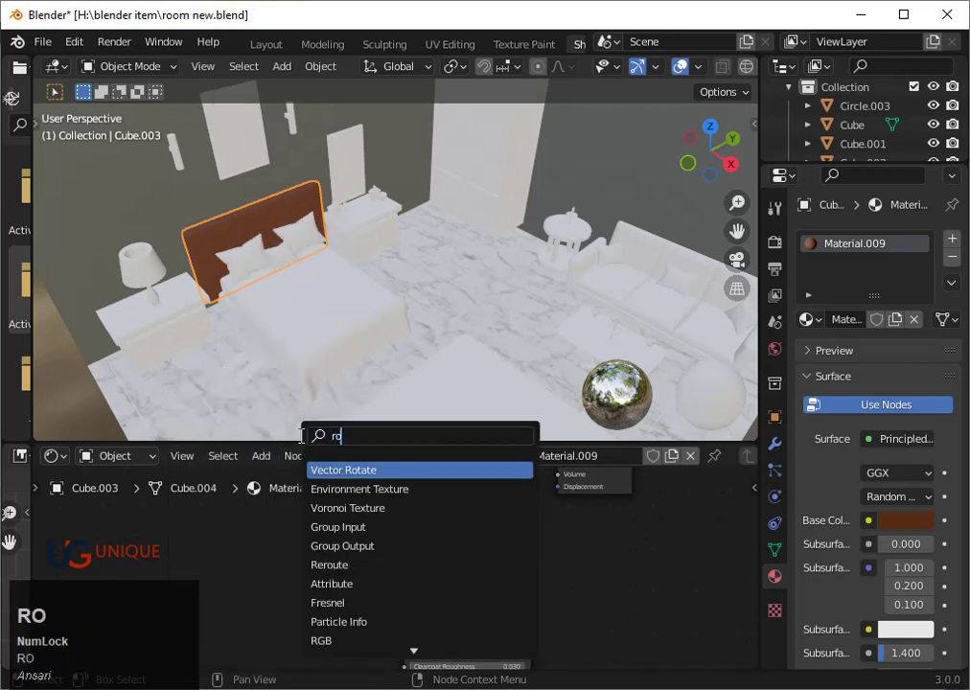
key("u")
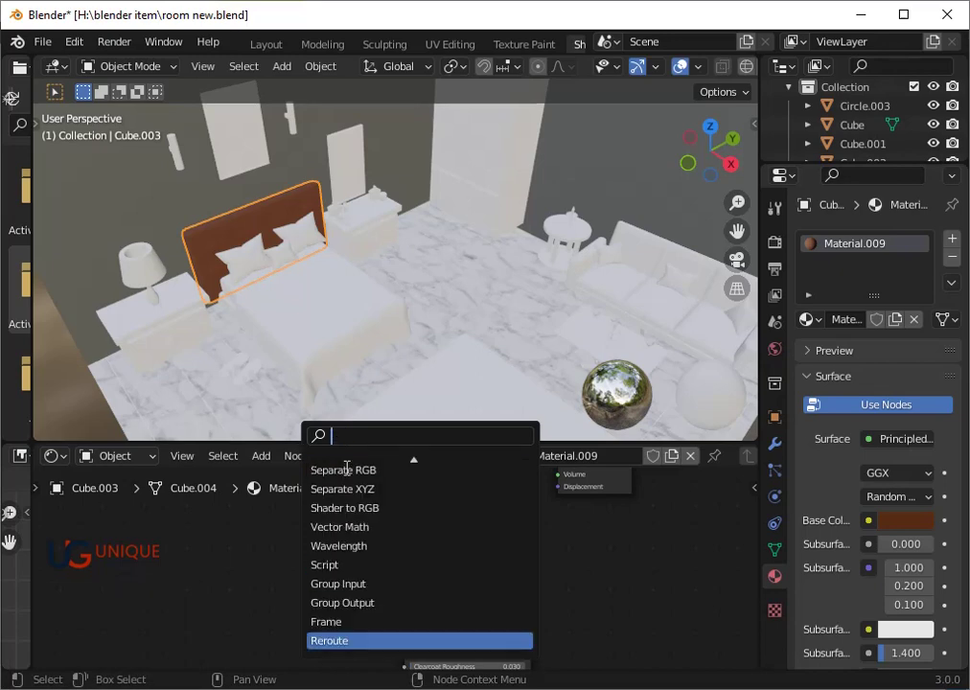
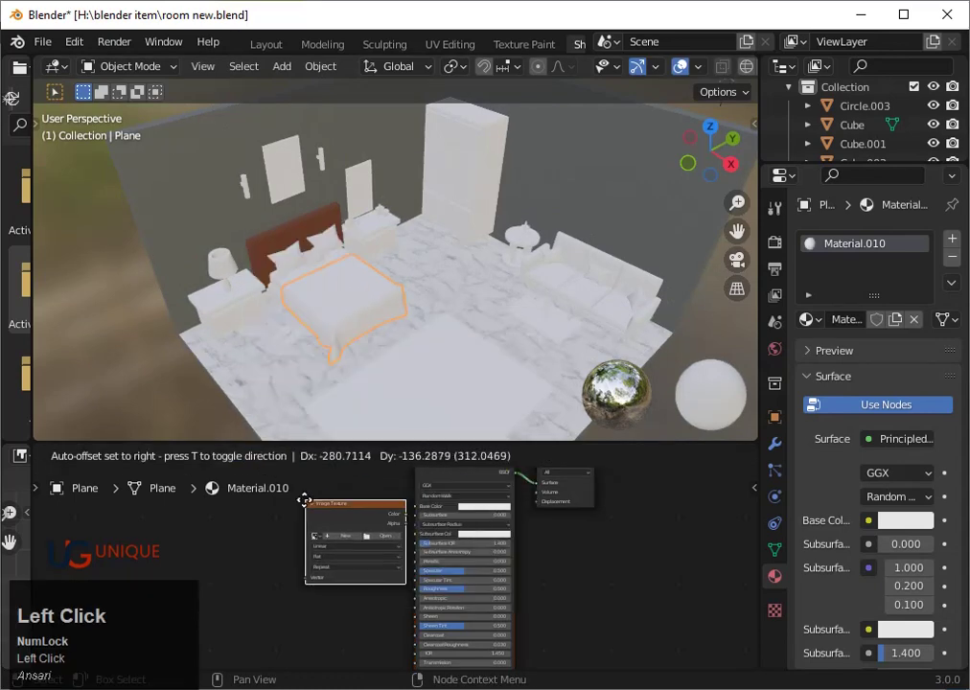
Step: Link an Image Texture node to Base Color and load the quilted image 13920291.jpg
scroll("up", 3)
left_click_drag(473, 587, 375, 503)
left_click_drag(374, 503, 412, 507)
left_click_drag(412, 507, 411, 505)
left_click_drag(411, 505, 370, 540)
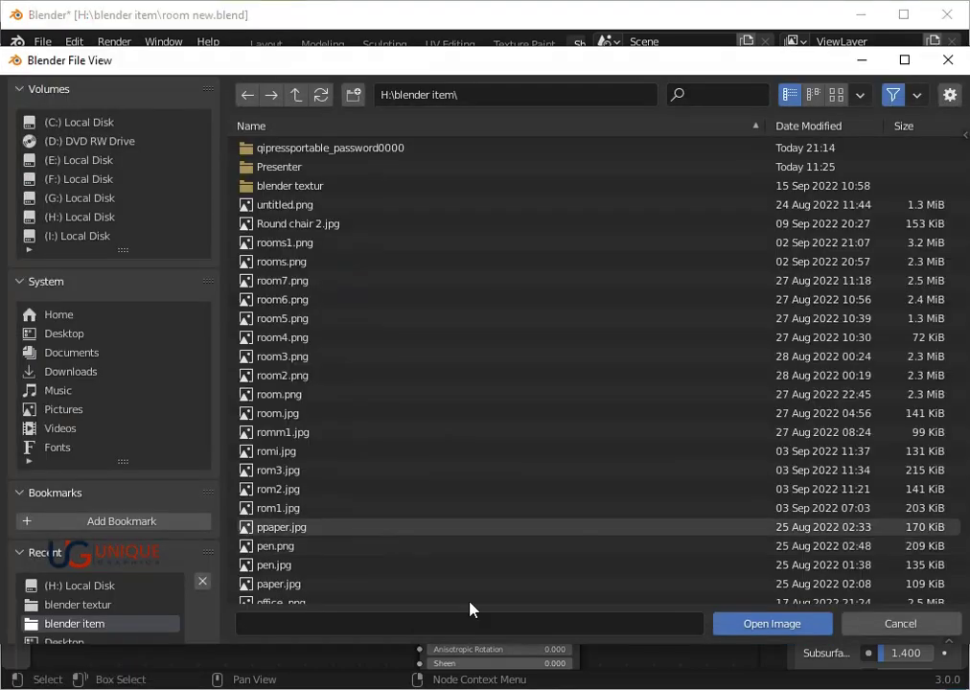
left_click(110, 224)
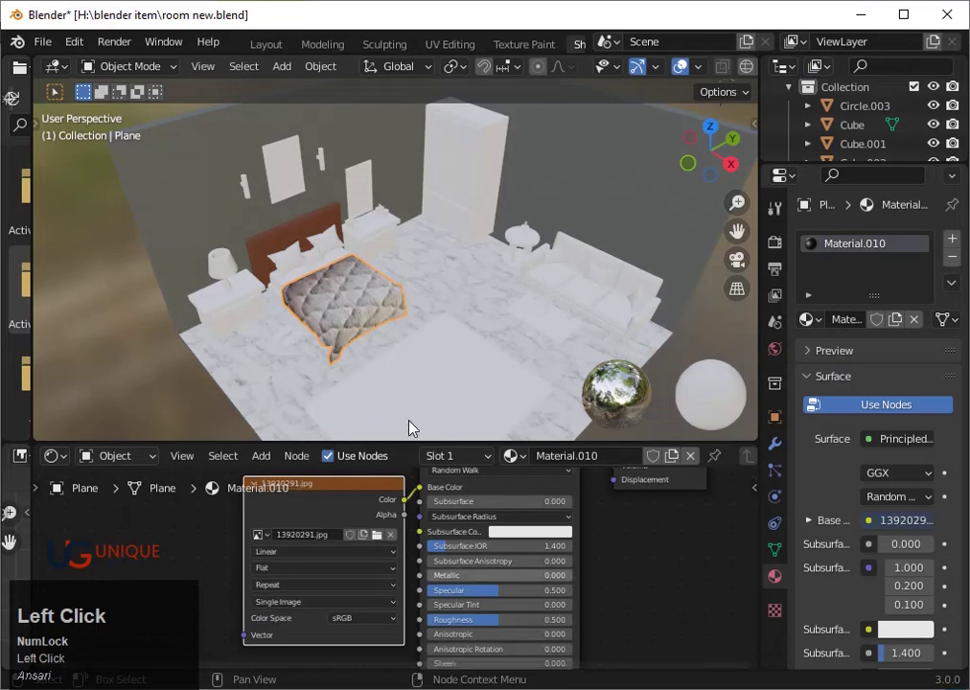
Step: Switch the lower area to the UV Editor and enter mesh editing on the bedspread
left_click(65, 465)
scroll("up", 3)
key("Tab")
Step: Select all bedspread faces, unwrap them and rescale the UV layout so the pattern repeats smaller
key("a")
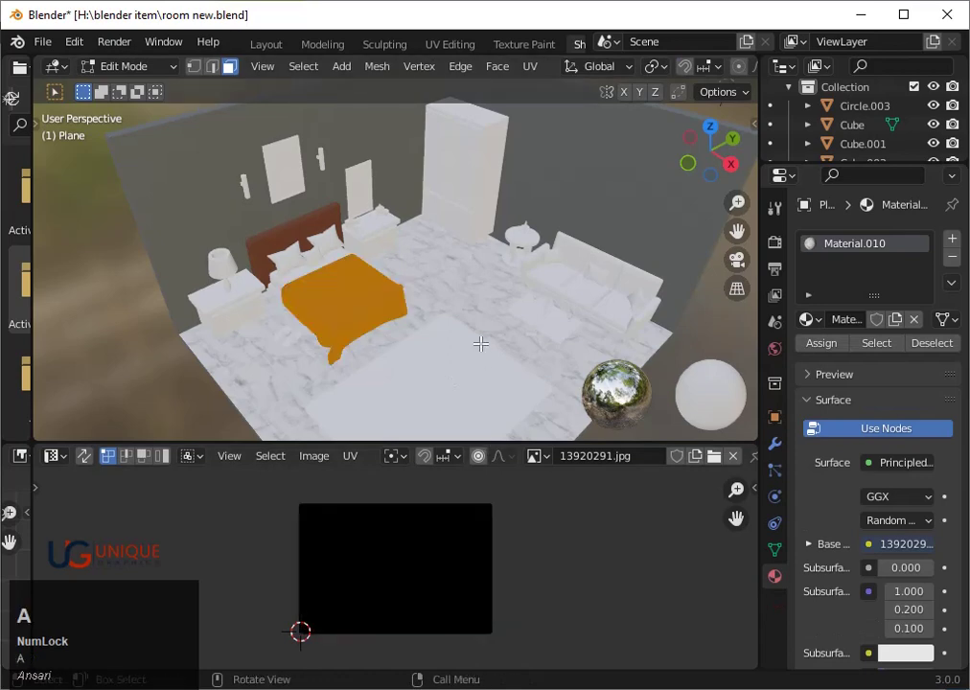
key("s")
key("Tab")
left_click(460, 595)
key("Tab")
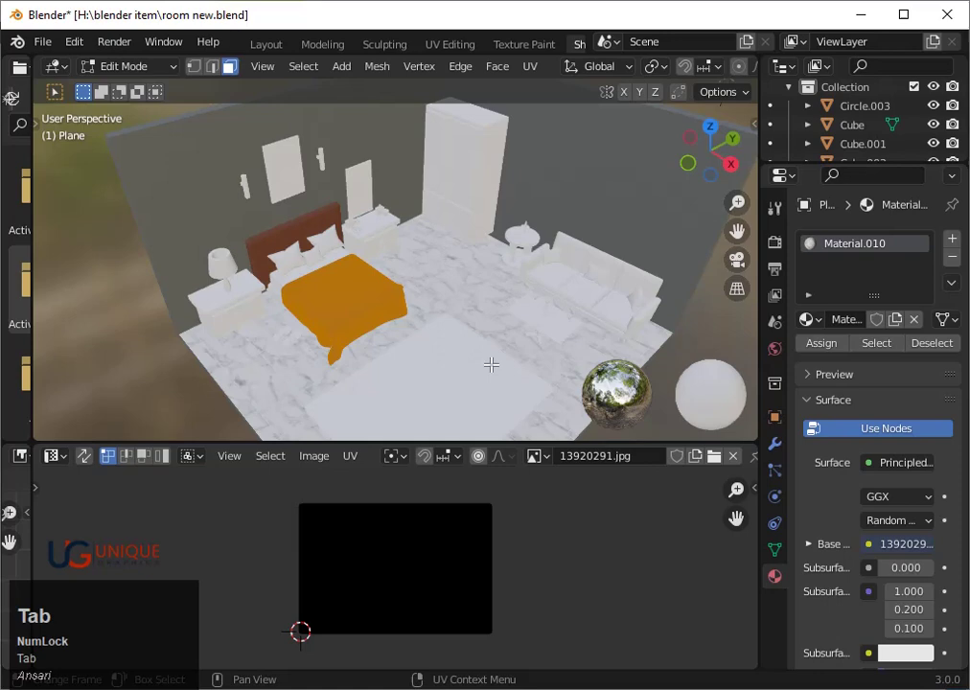
key("Tab")
key("Tab")
key("s")
left_click(540, 578)
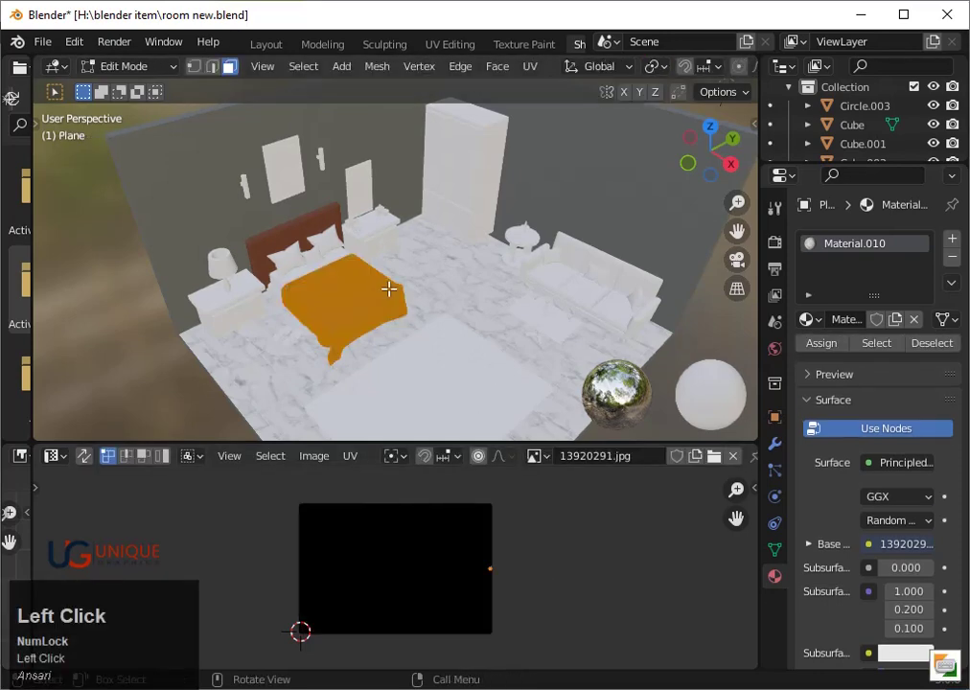
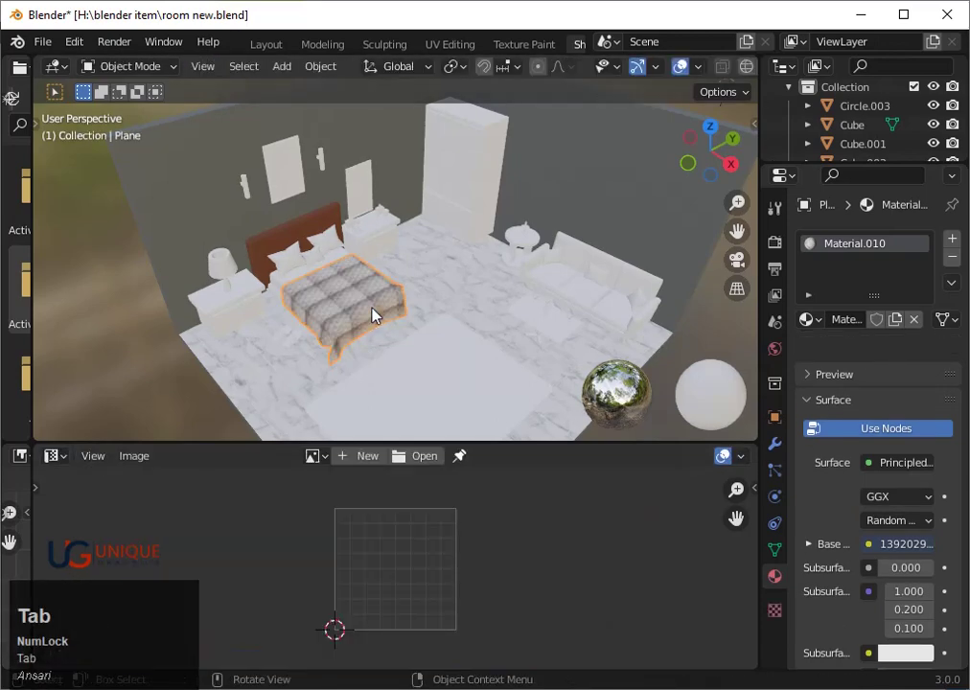
Step: Change the lower editor back to the Shader Editor to show the bedspread's material nodes
scroll("down", 3)
scroll("up", 3)
left_click(66, 465)
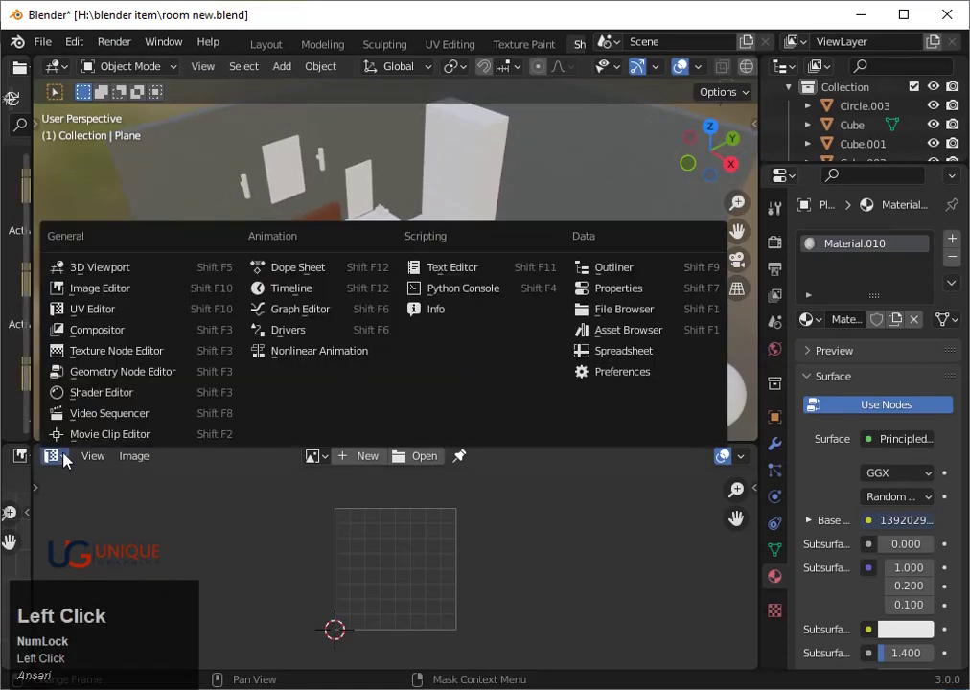
left_click(67, 464)
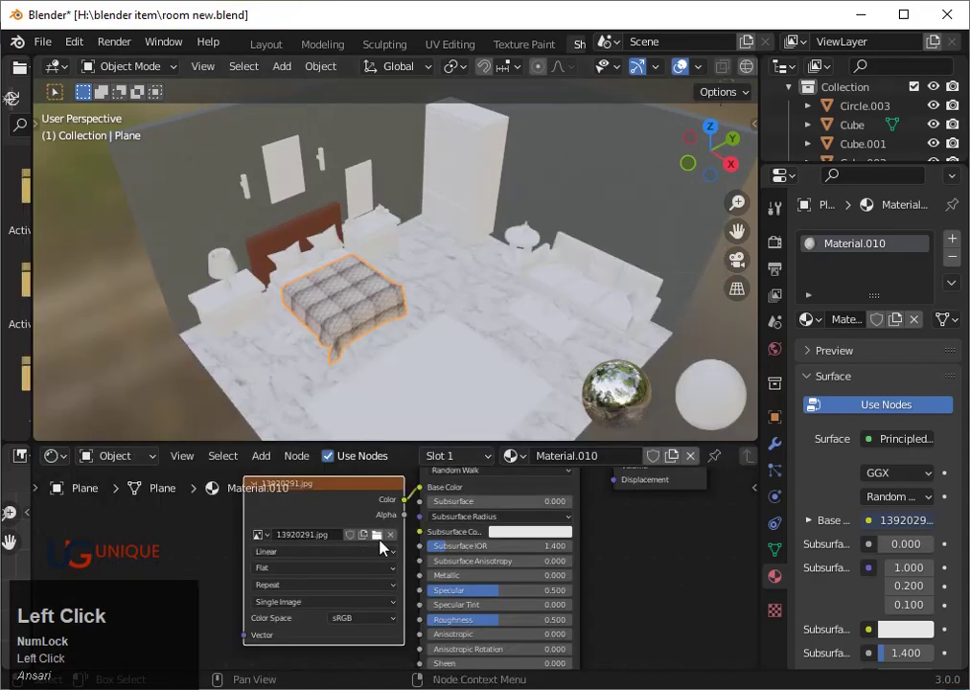
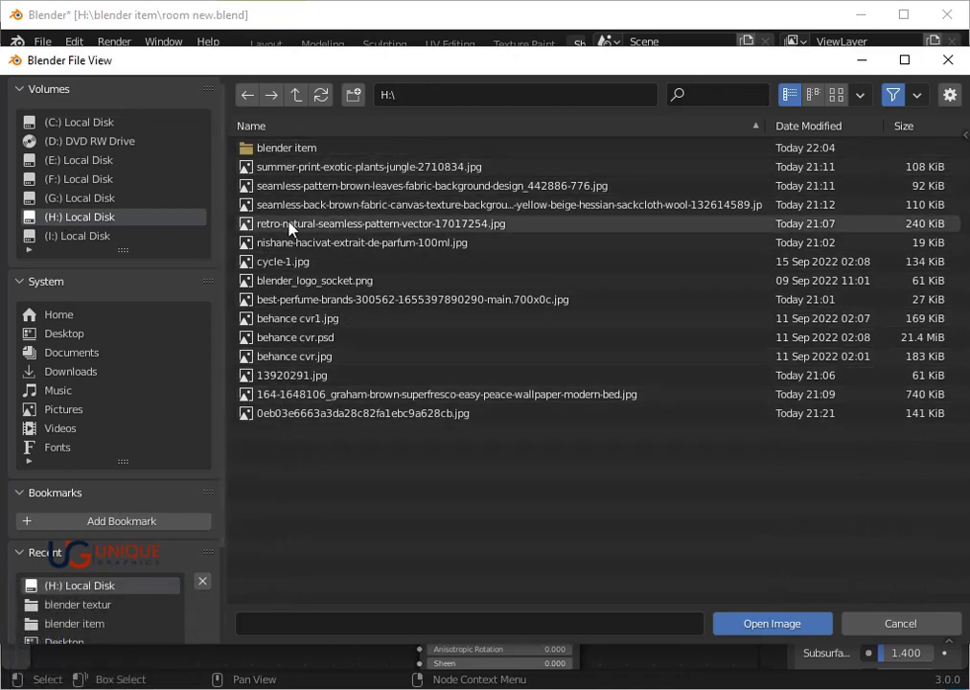
Step: Load the canvas fabric image onto the bedspread's Image Texture node
left_click(297, 207)
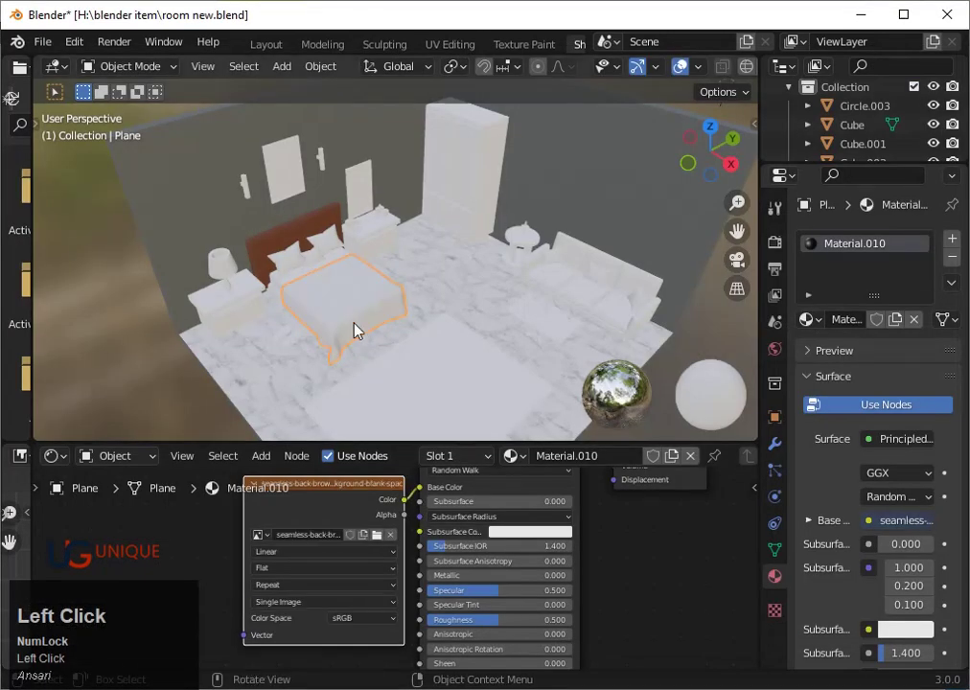
scroll("up", 3)
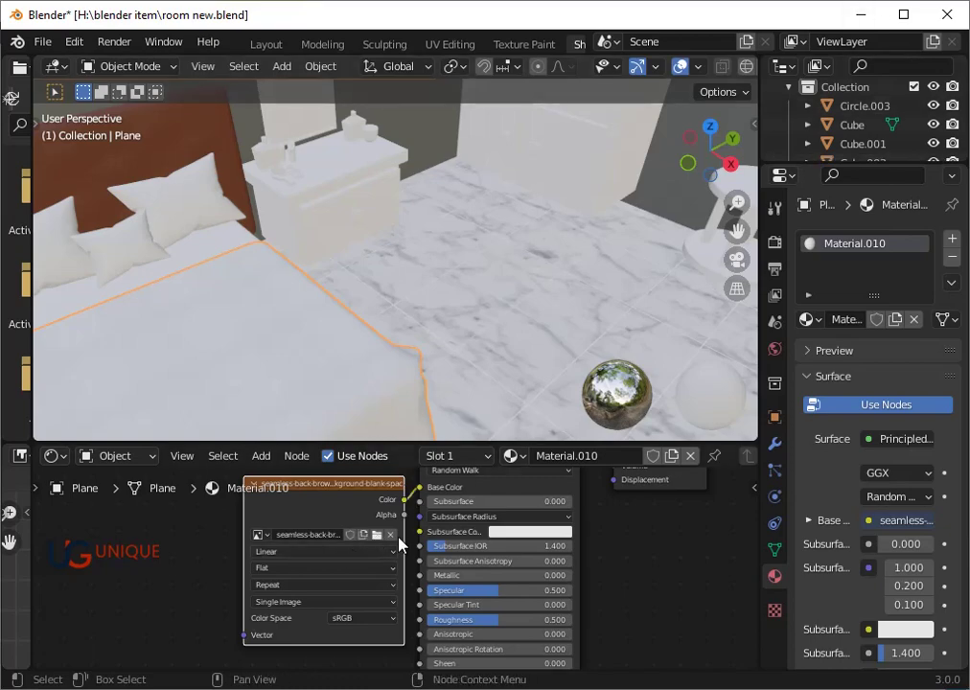
Step: Replace it with the seamless brown leaves pattern from drive H and view it in the Image Editor
left_click(396, 543)
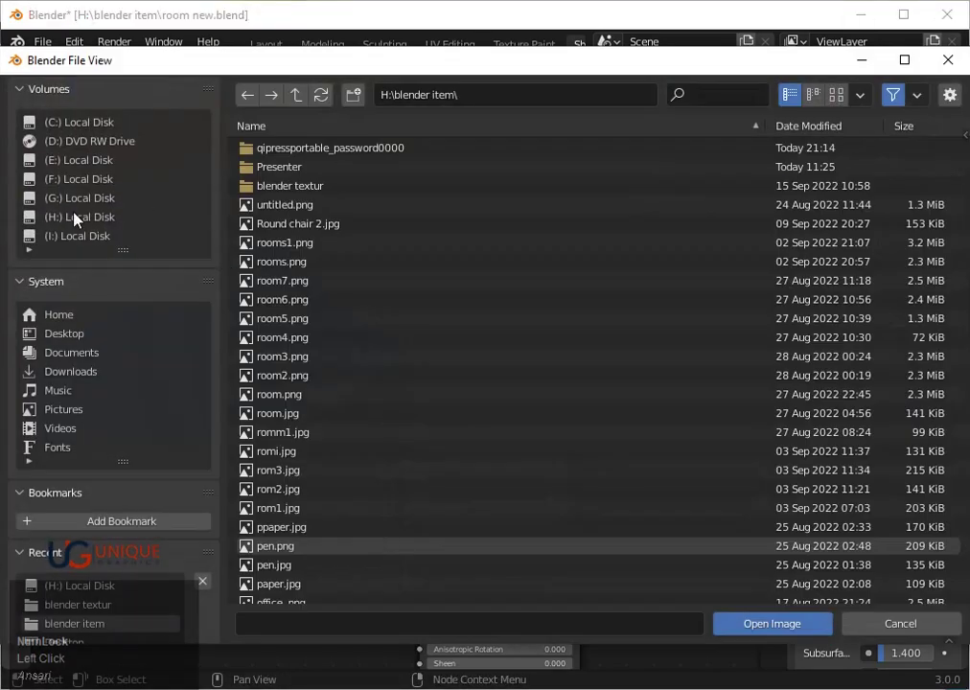
left_click(83, 216)
left_click(336, 191)
scroll("down", 3)
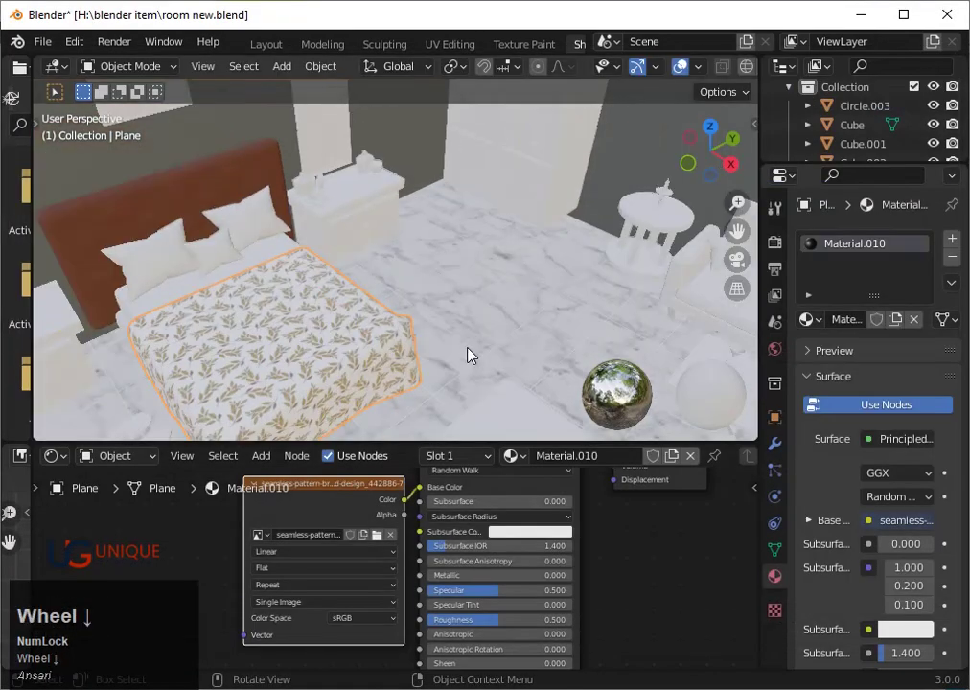
scroll("down", 3)
left_click(68, 466)
left_click(83, 309)
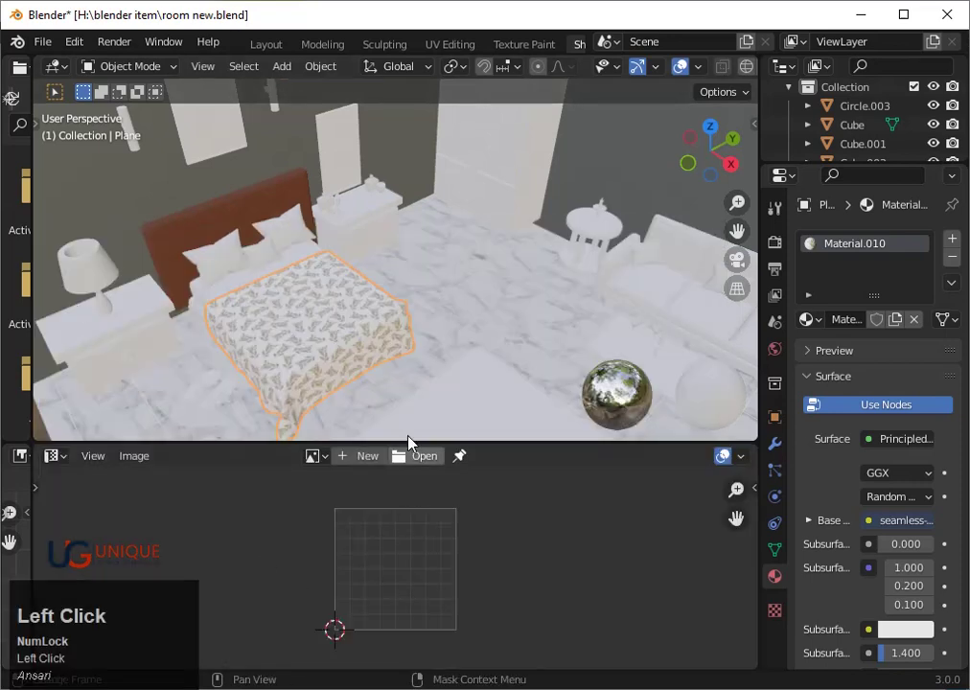
Step: Shrink the bedspread's UV layout in Edit Mode so the leaf pattern appears larger
key("Tab")
scroll("down", 3)
key("s")
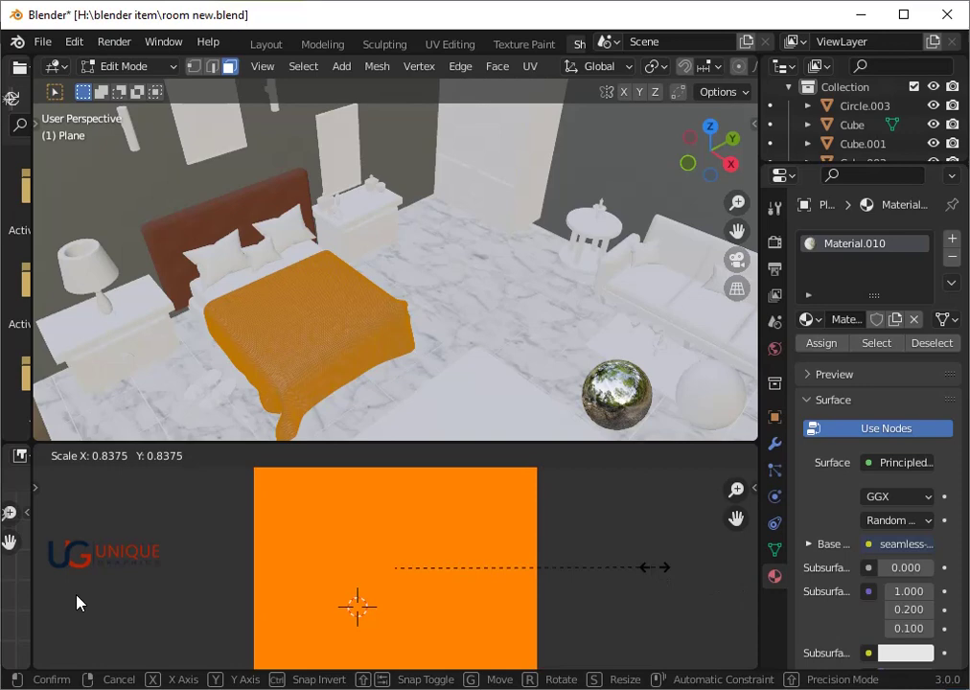
left_click(111, 606)
key("Tab")
scroll("down", 3)
key("Tab")
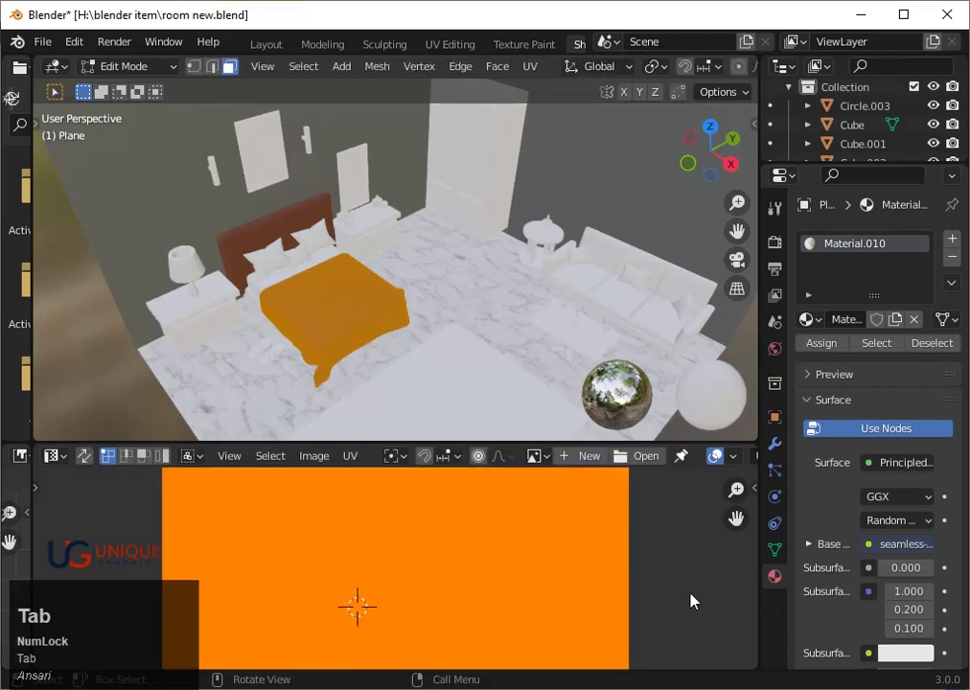
key("s")
key("s")
key("Tab")
scroll("up", 3)
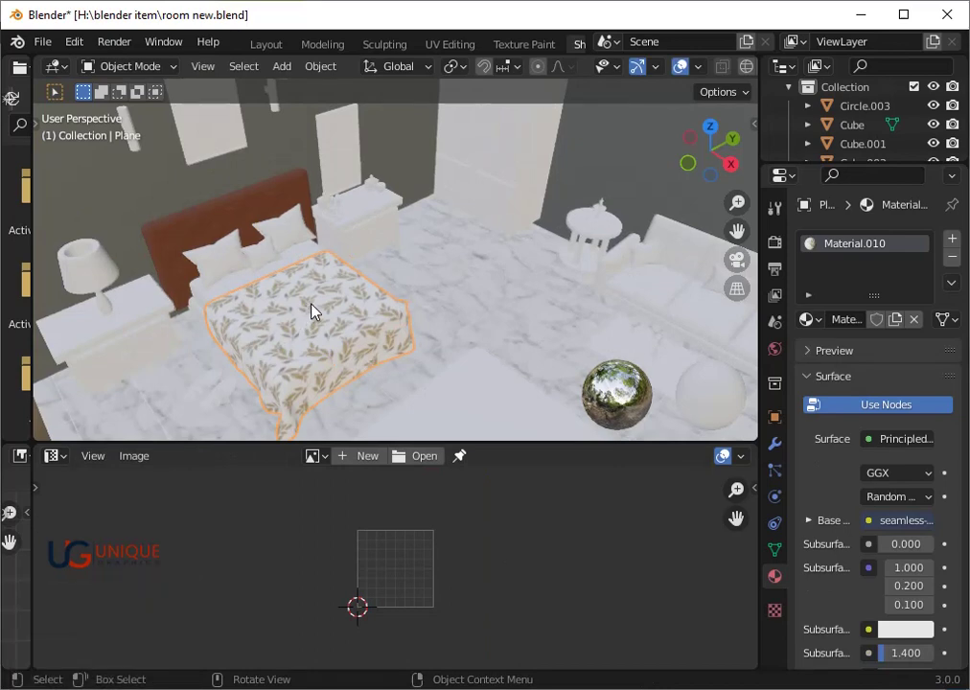
Step: Select the rug plane (Plane.008) on the floor and show its material in the Shader Editor
left_click(210, 308)
scroll("down", 3)
left_click_drag(376, 341, 397, 338)
scroll("up", 3)
left_click(485, 430)
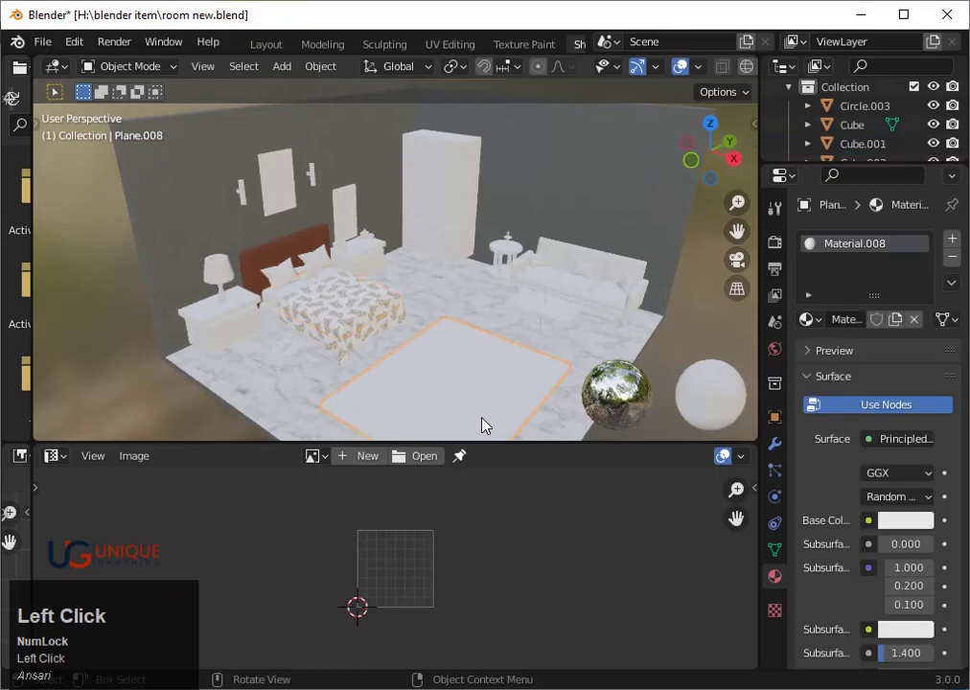
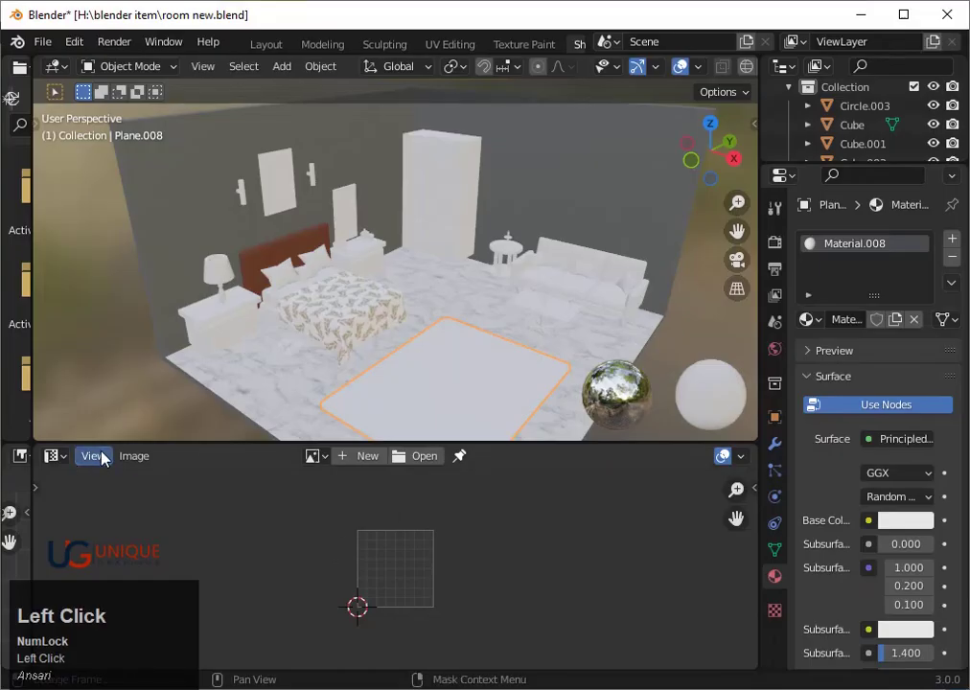
left_click(72, 465)
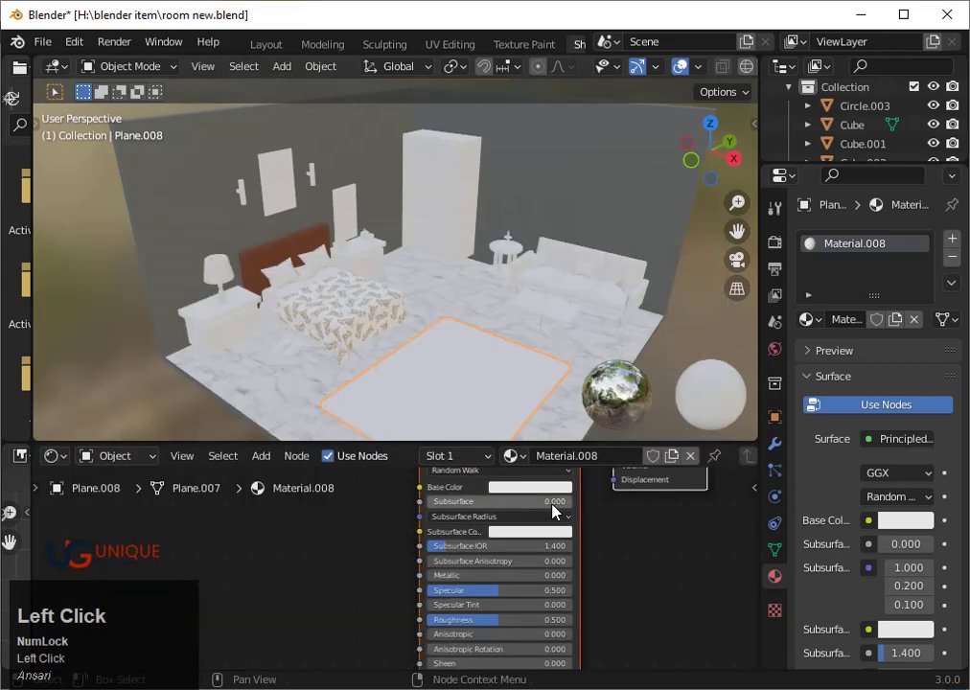
Step: Add an Image Texture node to the rug and load the grey woven fabric jpg from H:
scroll("down", 3)
left_click_drag(271, 467, 370, 549)
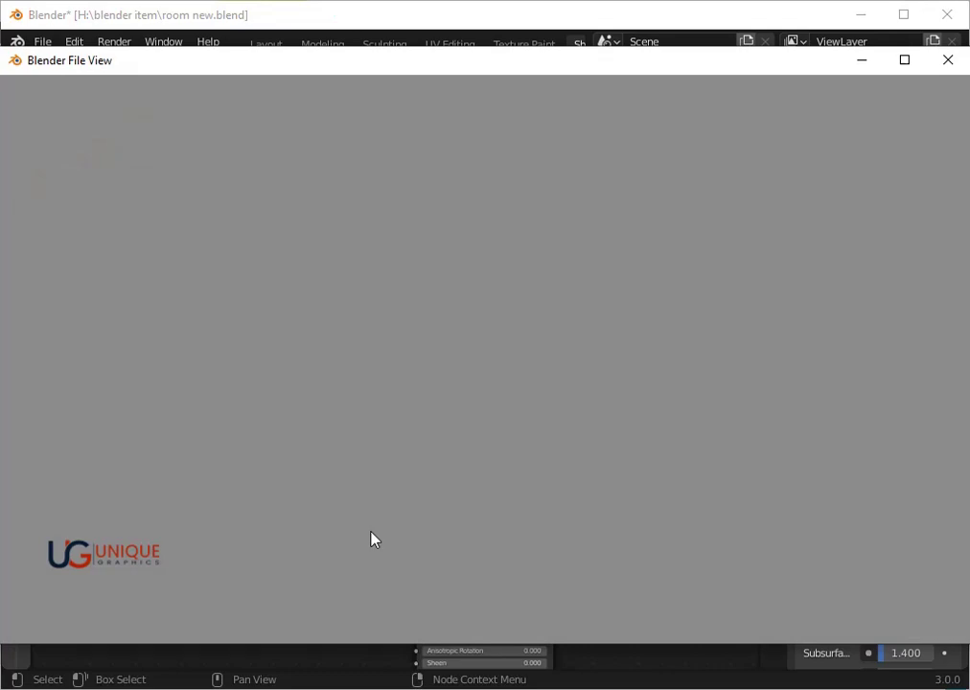
left_click(82, 228)
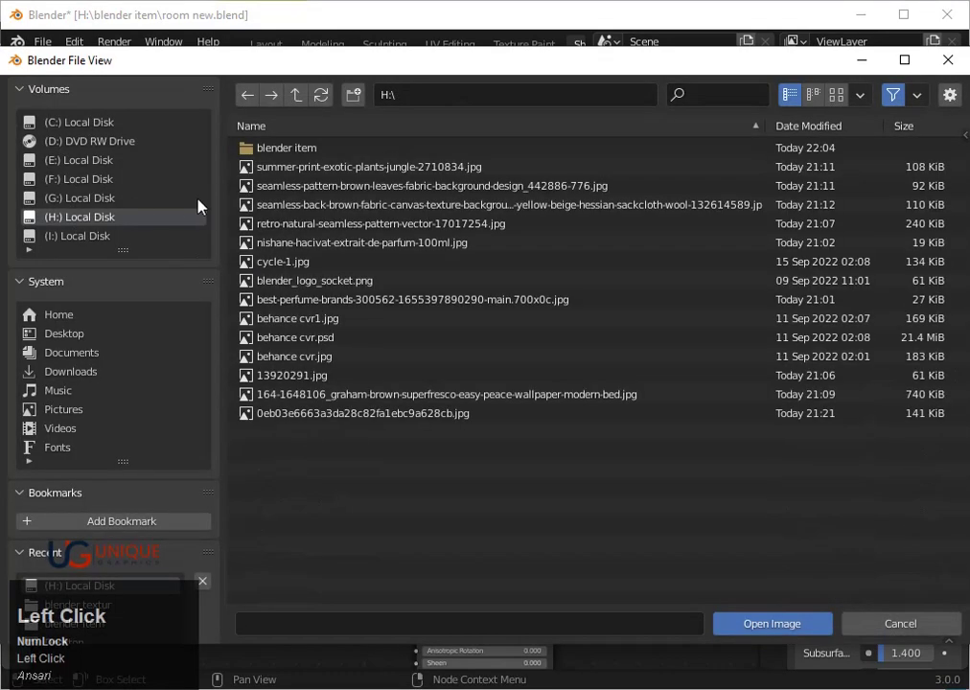
left_click(280, 421)
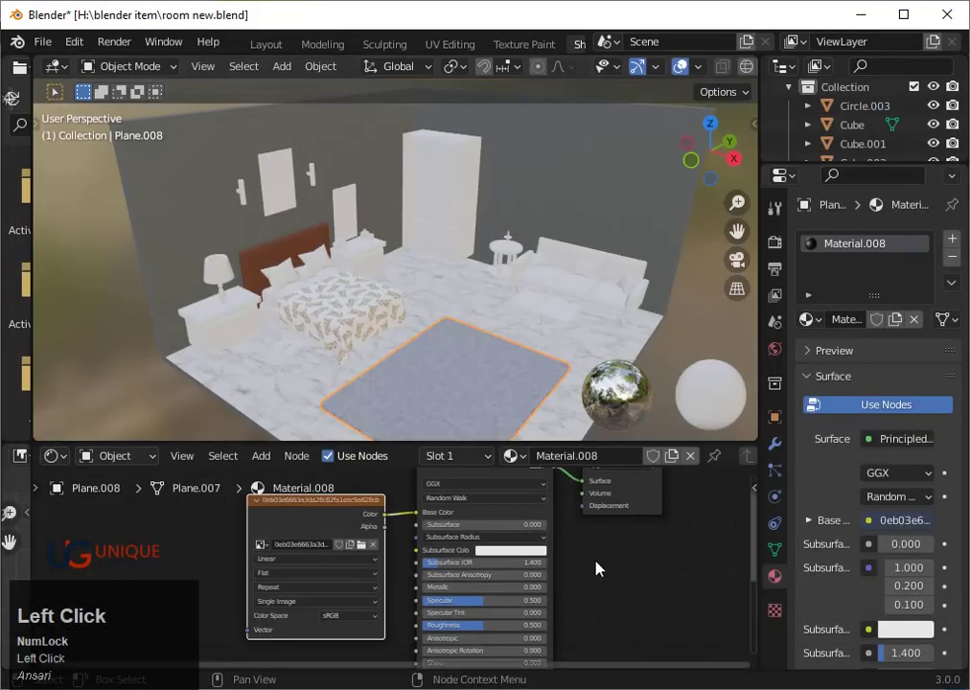
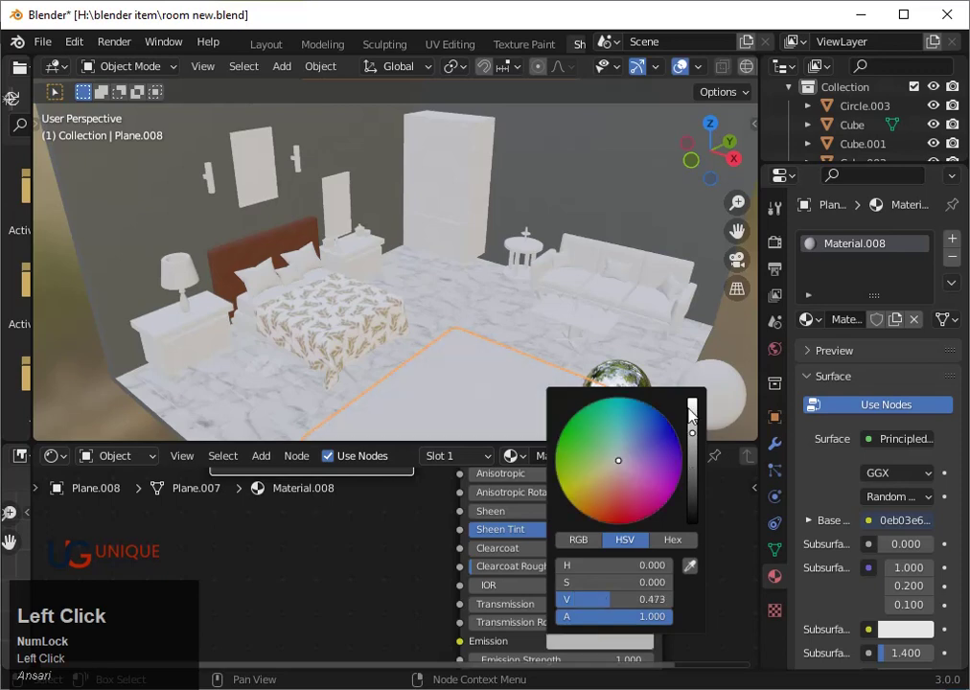
Step: Darken the rug's colour almost to black, trying a deep red hue along the way
left_click_drag(694, 471, 697, 485)
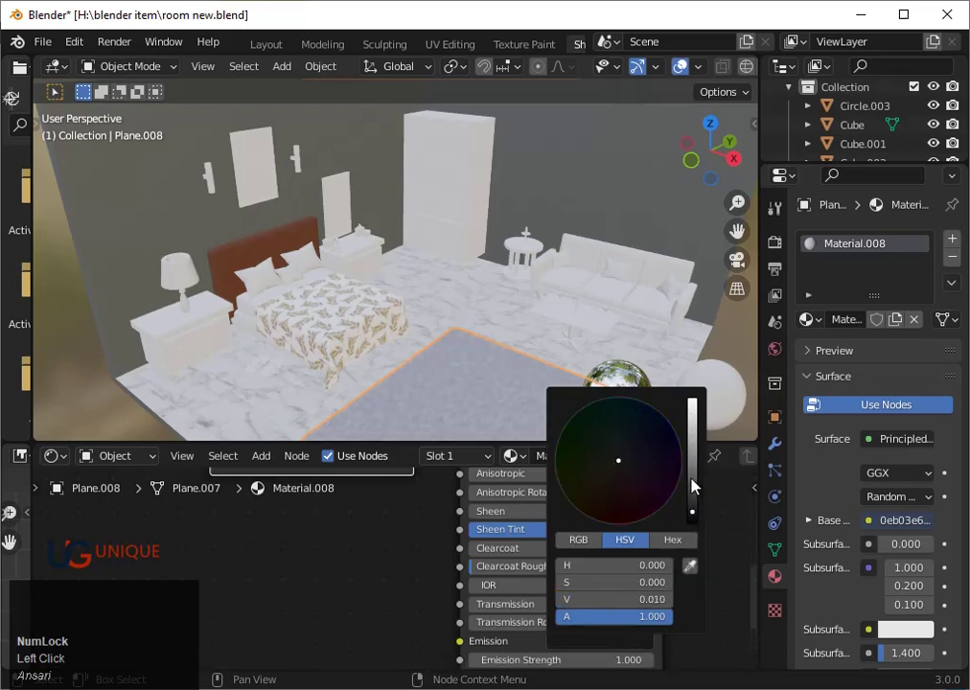
left_click(698, 485)
left_click(616, 513)
left_click(620, 519)
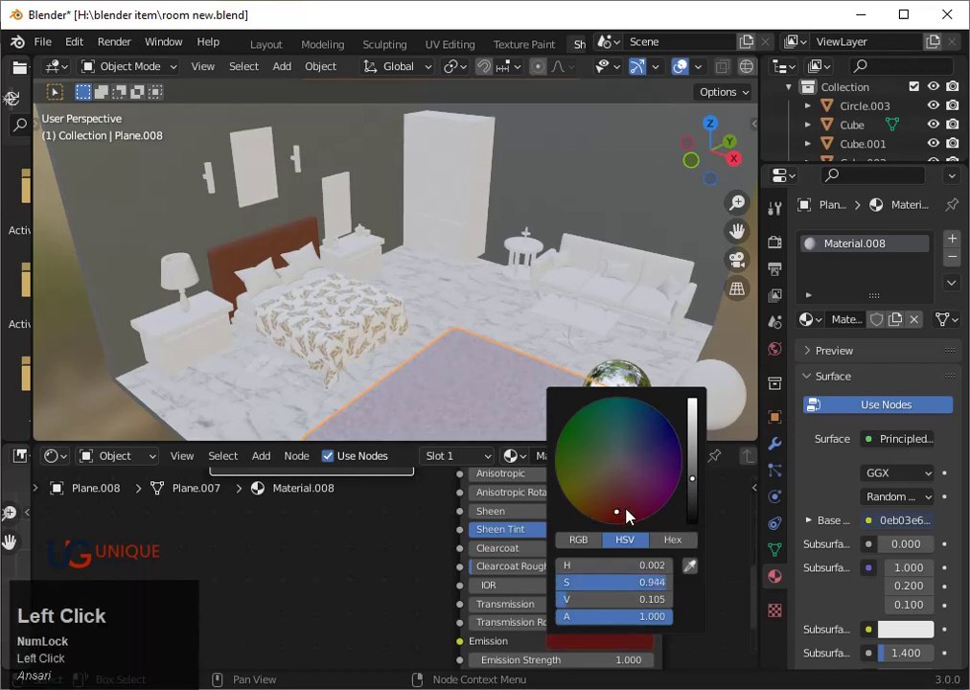
left_click(629, 453)
left_click(702, 514)
Step: Set Material.008's Base Color to a muted dark blue-grey and keep it
left_click(633, 440)
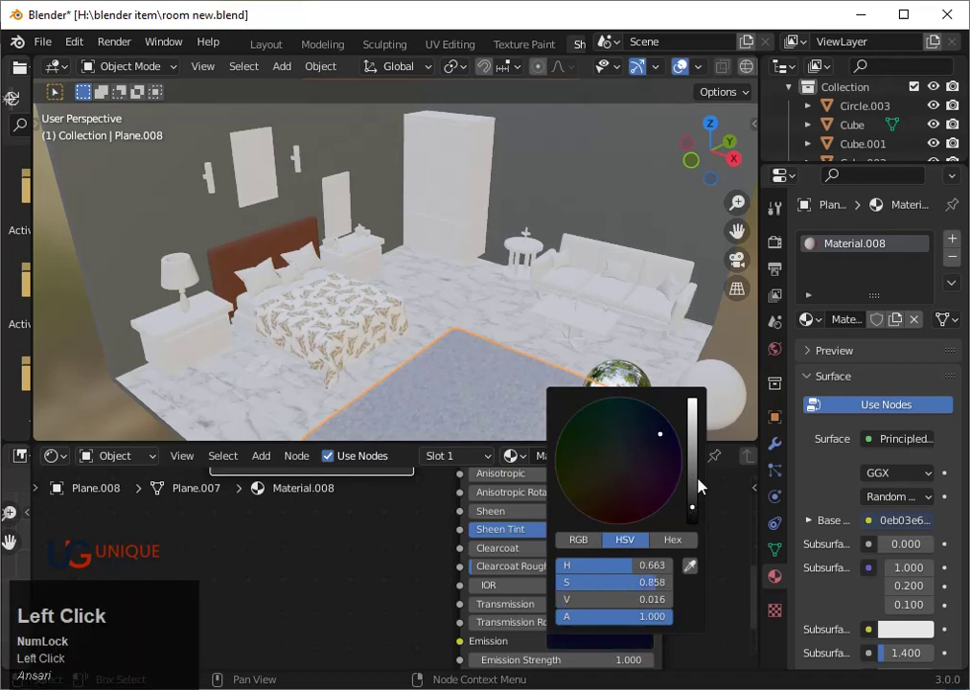
left_click(701, 483)
left_click(690, 438)
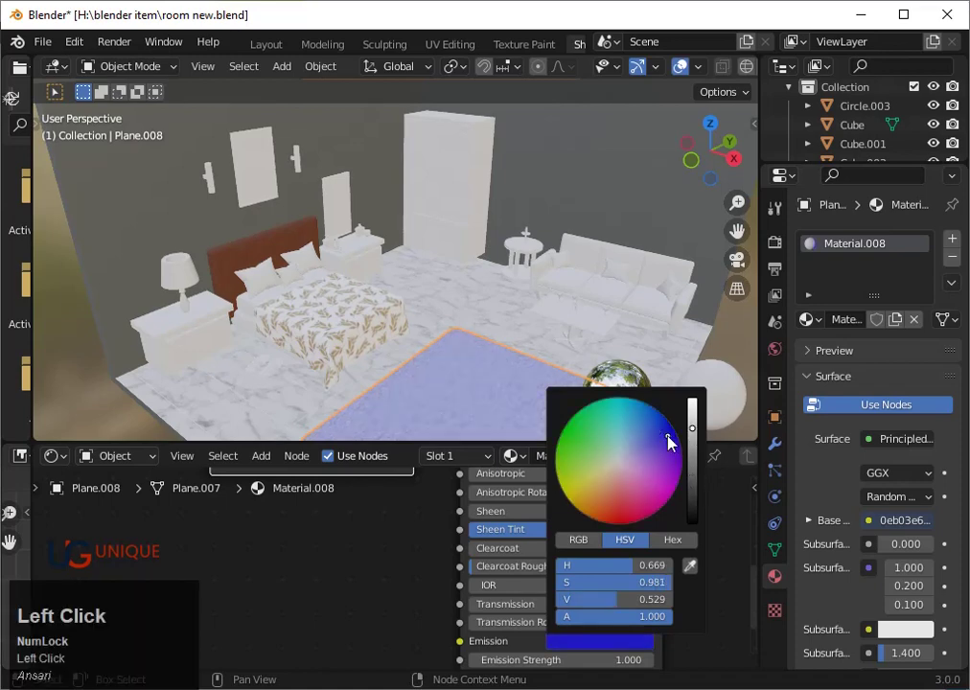
left_click(676, 434)
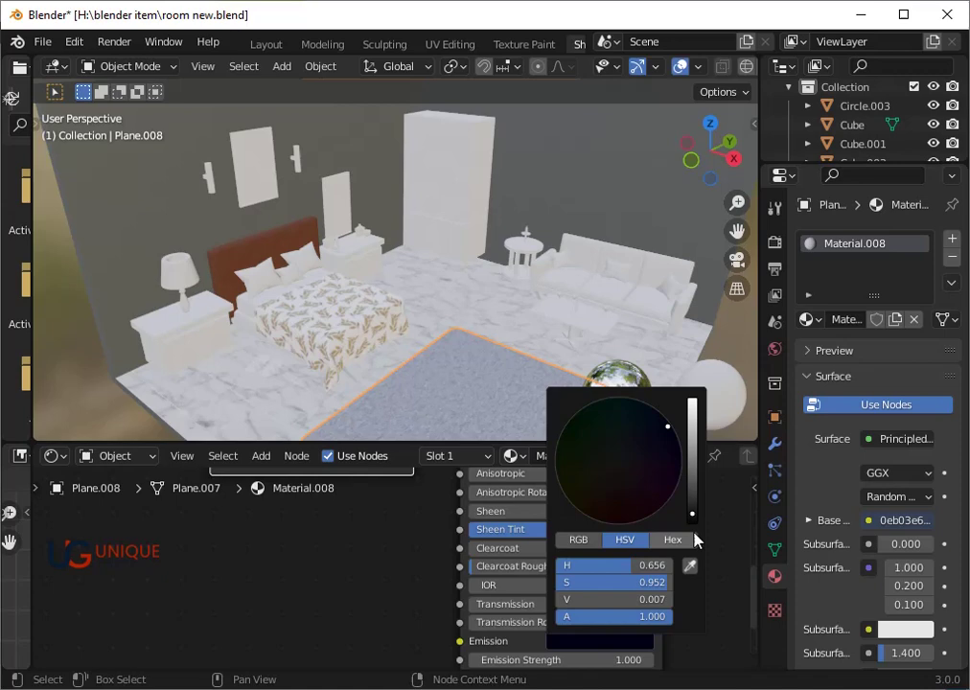
left_click_drag(697, 526, 489, 337)
scroll("down", 3)
left_click(540, 403)
scroll("up", 3)
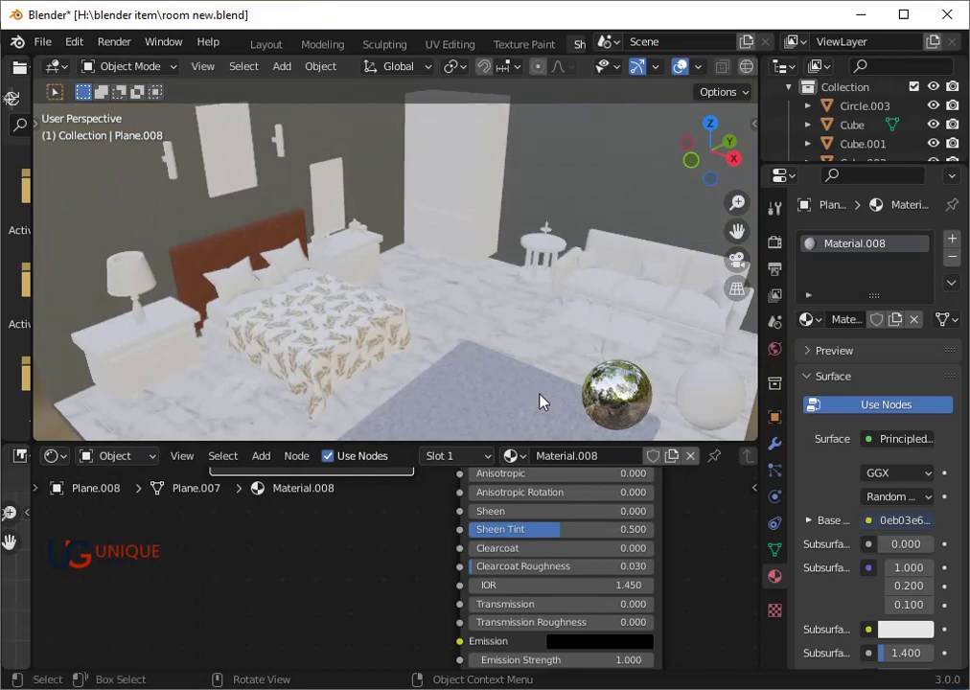
Step: Save, then select the bed's headboard (Cube.003) in the Shading workspace
key("ctrl+s")
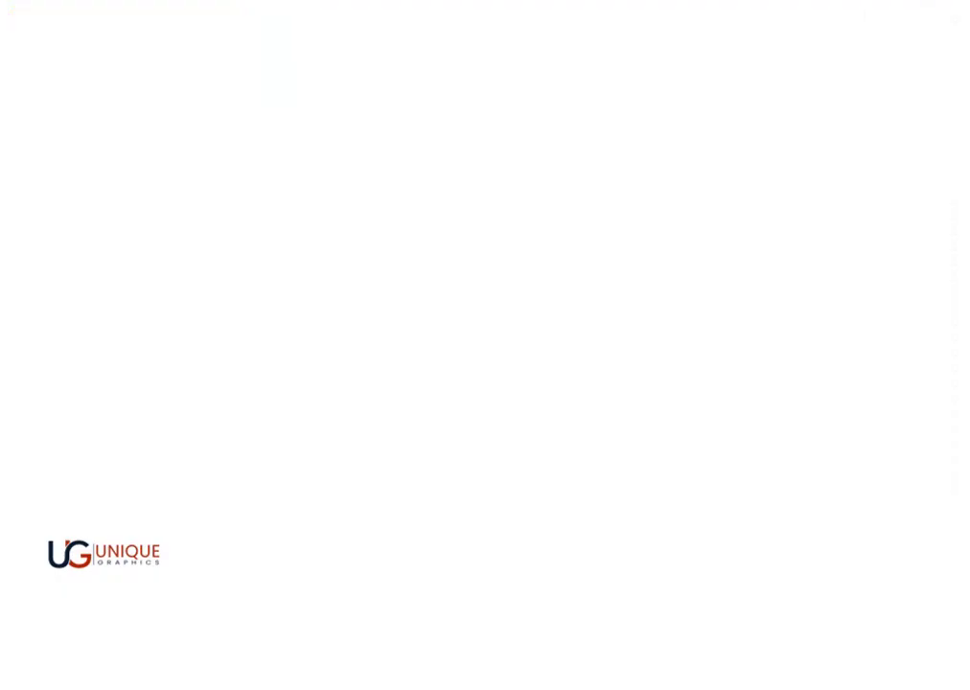
scroll("down", 3)
left_click_drag(353, 499, 358, 452)
scroll("up", 3)
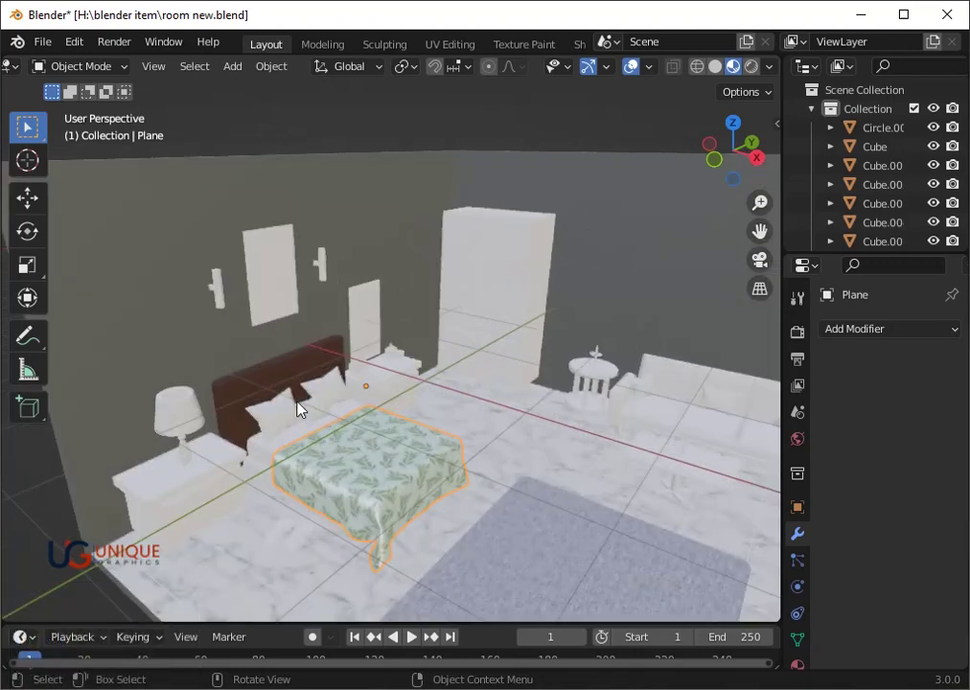
left_click(286, 428)
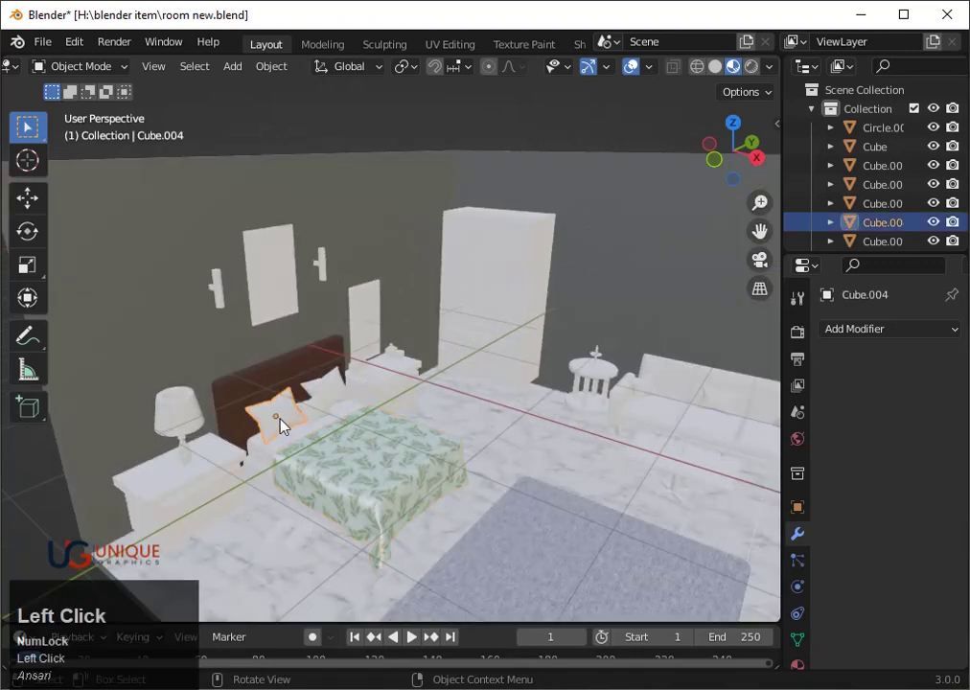
left_click(280, 380)
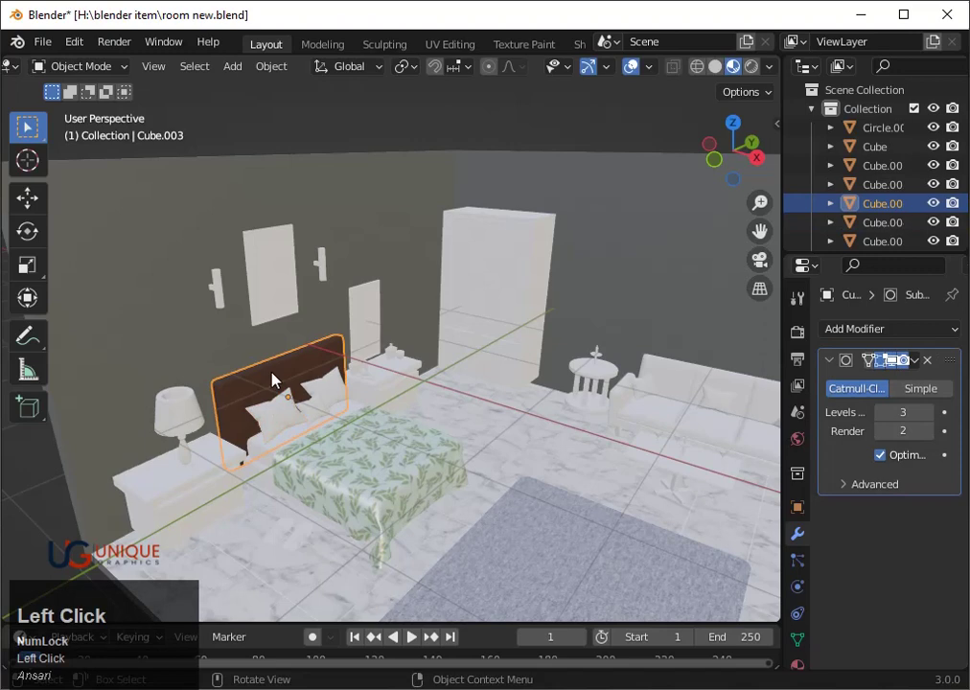
left_click(586, 54)
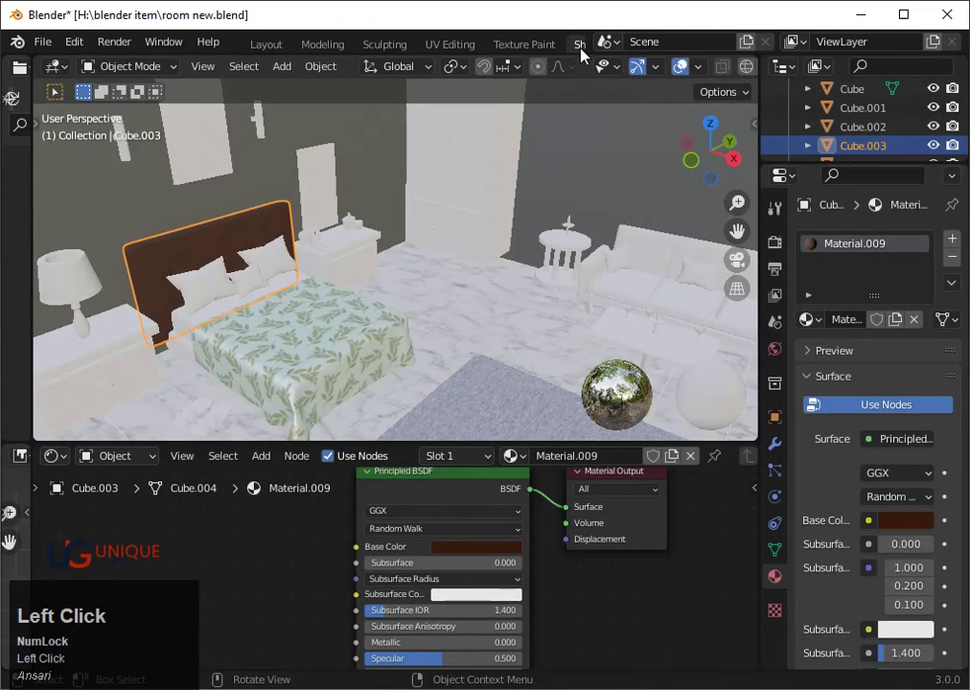
Step: Lower Material.009's Base Color value to about 0.035, near black, and save
left_click(460, 560)
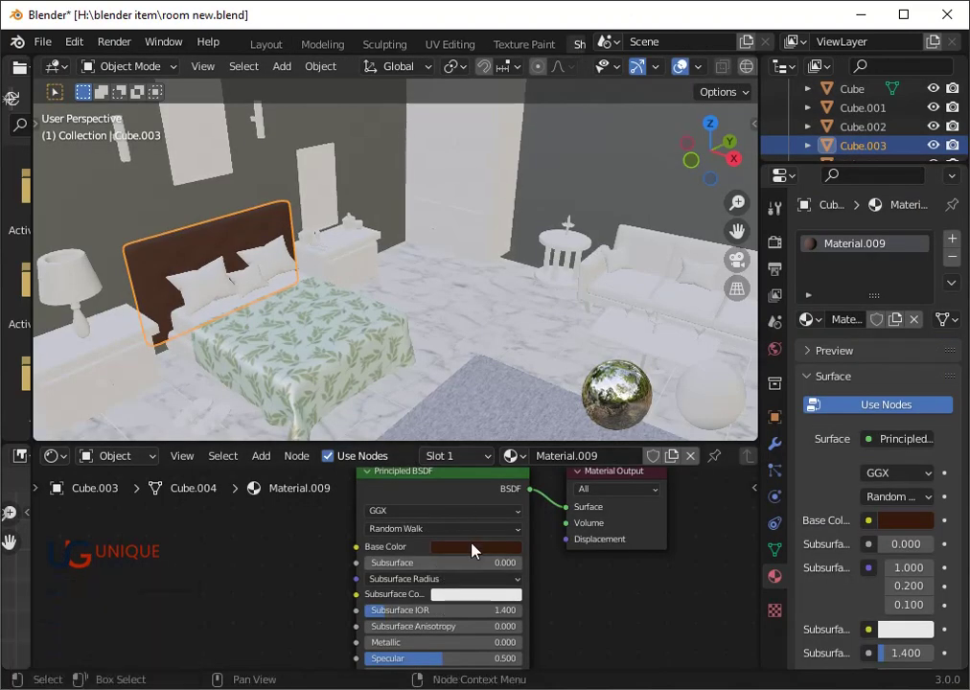
left_click(478, 551)
left_click(495, 406)
left_click(563, 395)
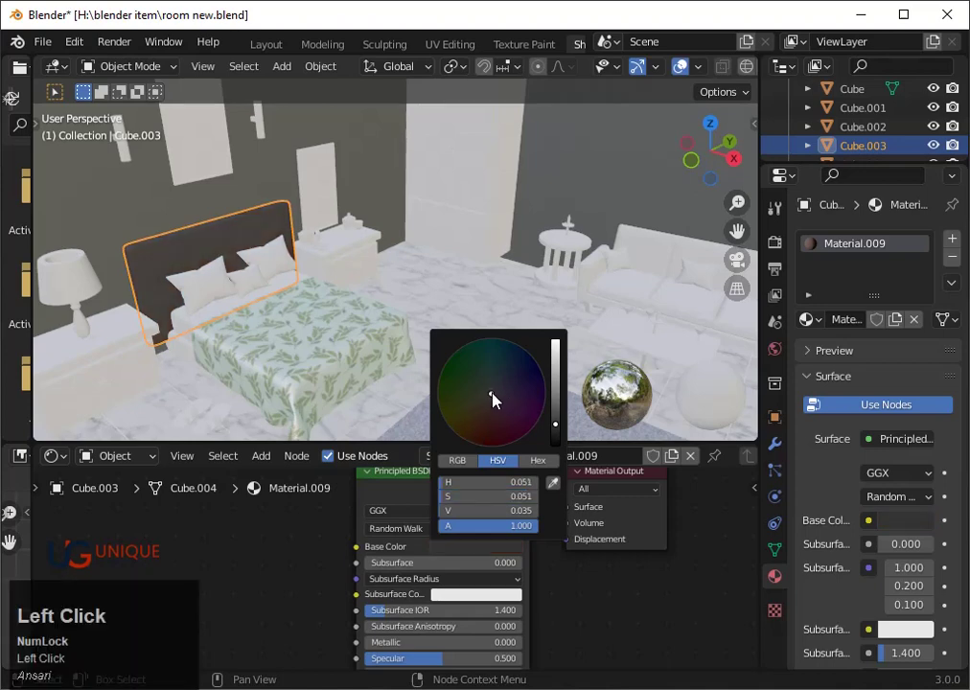
key("ctrl+s")
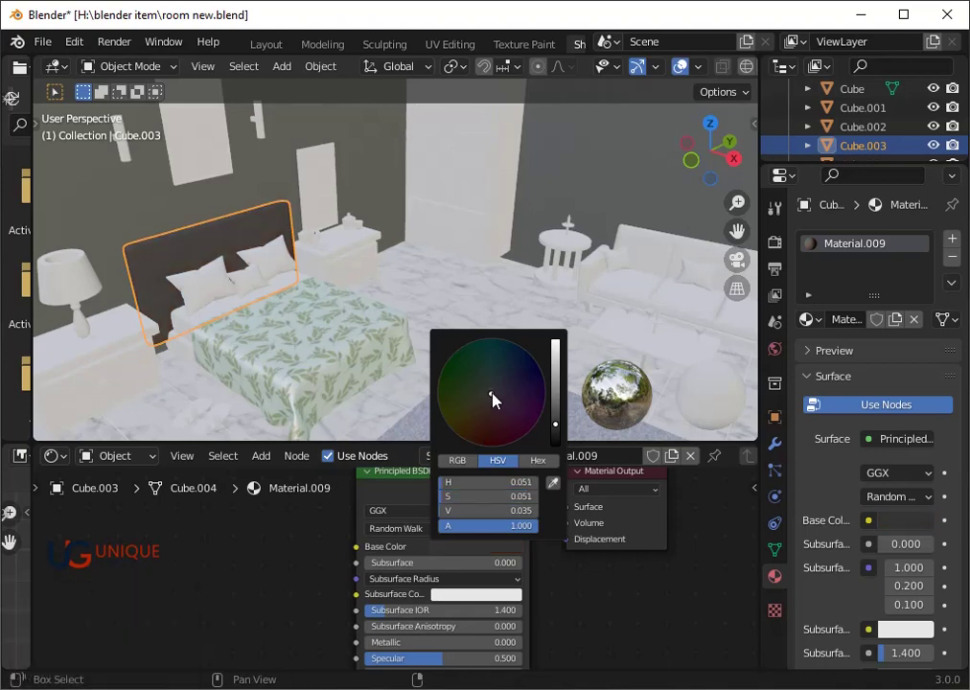
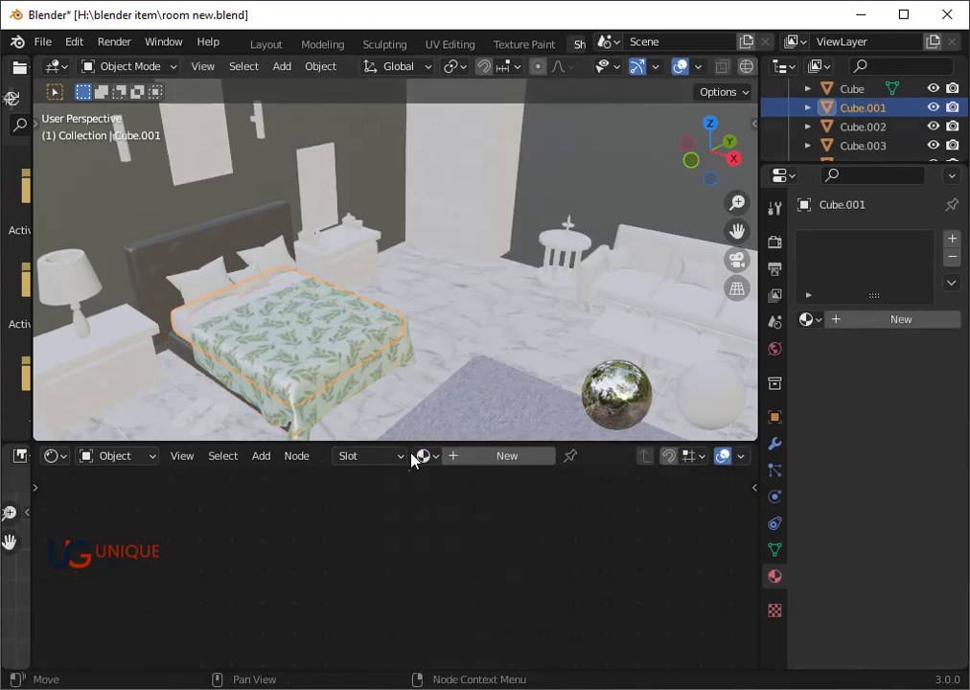
Step: Create Material.001 for the bed base (Cube.001), trying peach and light brown base colours
left_click(516, 467)
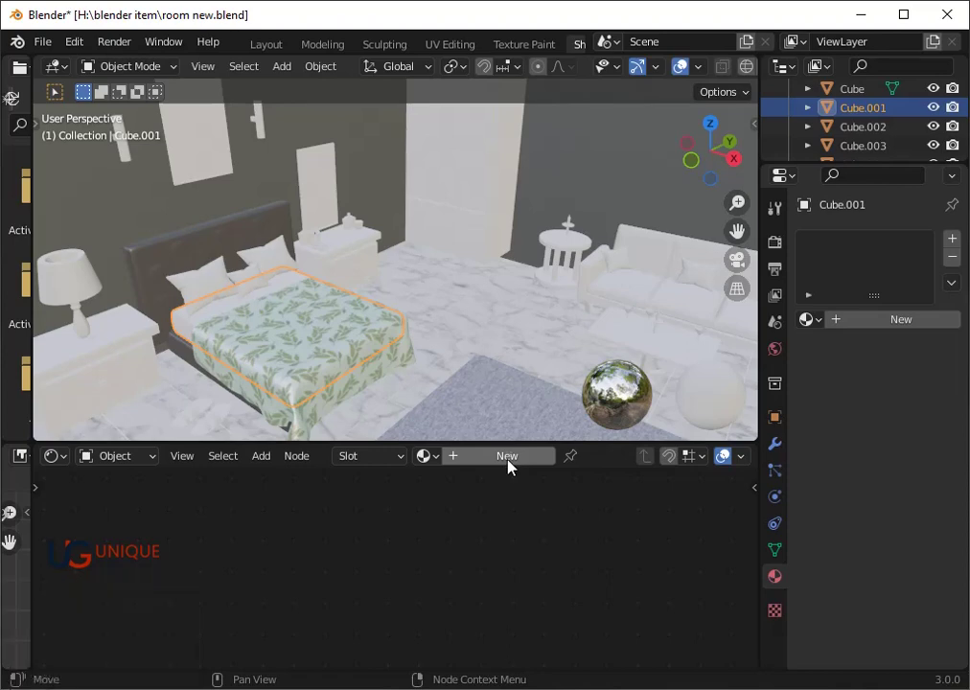
left_click(518, 460)
scroll("down", 3)
left_click_drag(462, 578, 461, 506)
left_click(461, 506)
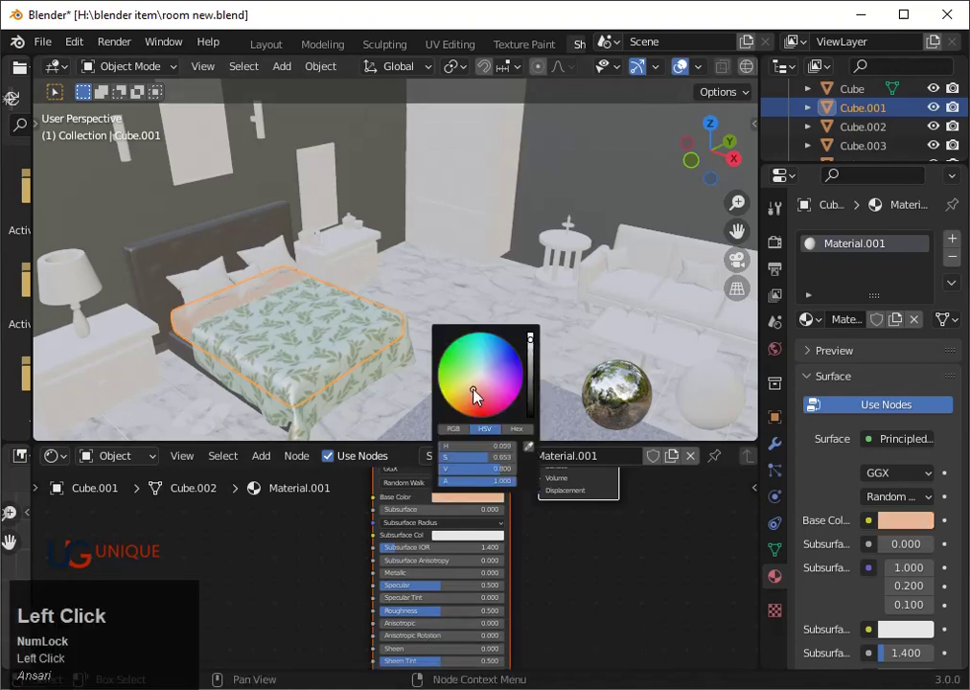
left_click(534, 369)
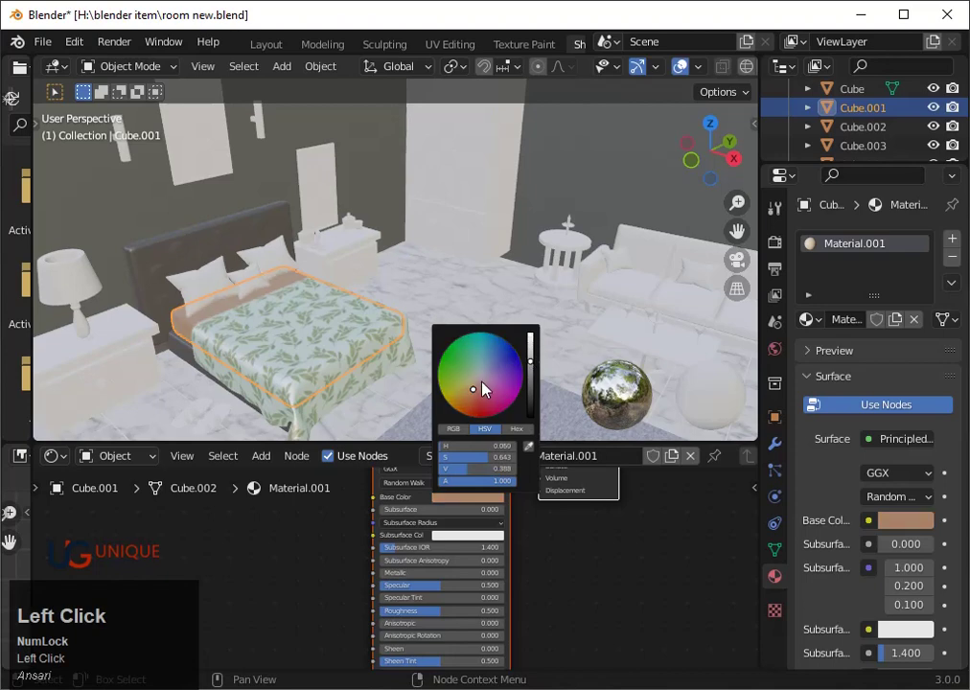
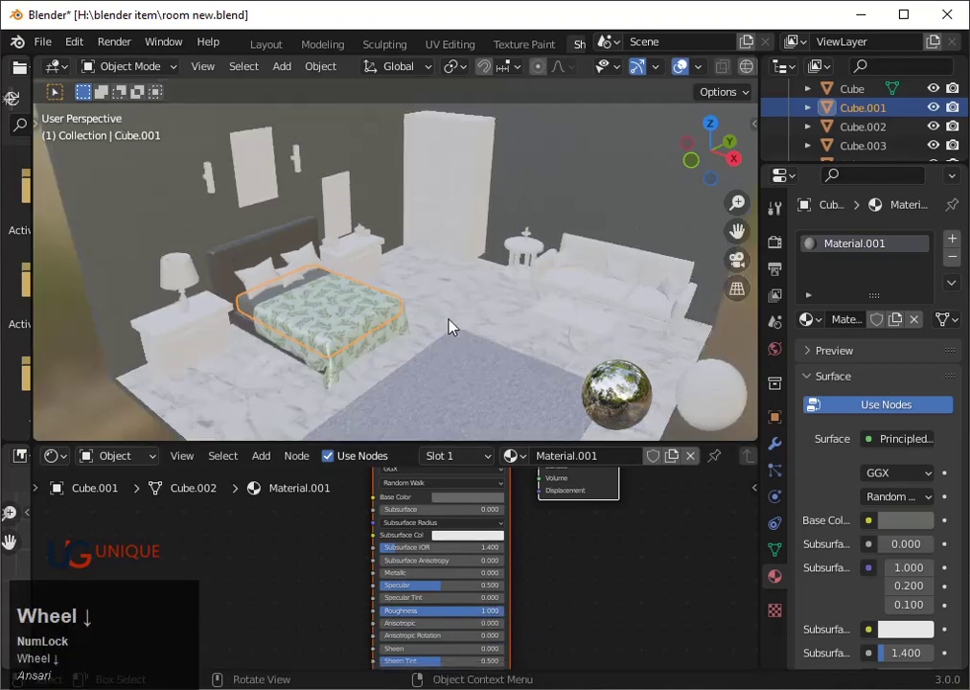
Step: Settle the bed base's Base Color on a dark grey (V≈0.1)
scroll("up", 3)
left_click_drag(461, 618, 473, 574)
scroll("up", 3)
middle_click(474, 569)
left_click(480, 621)
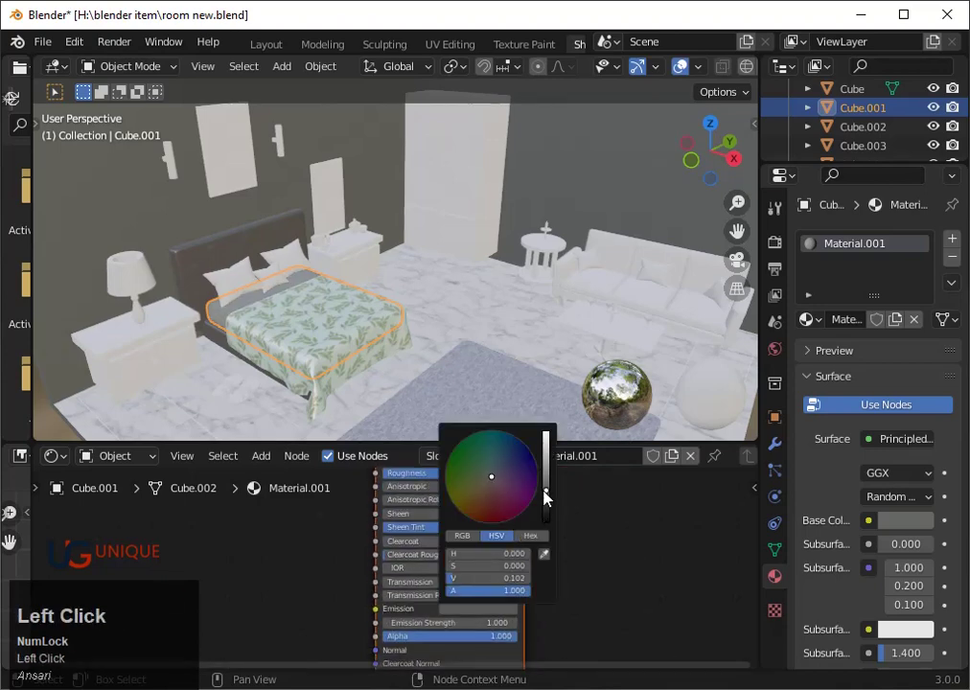
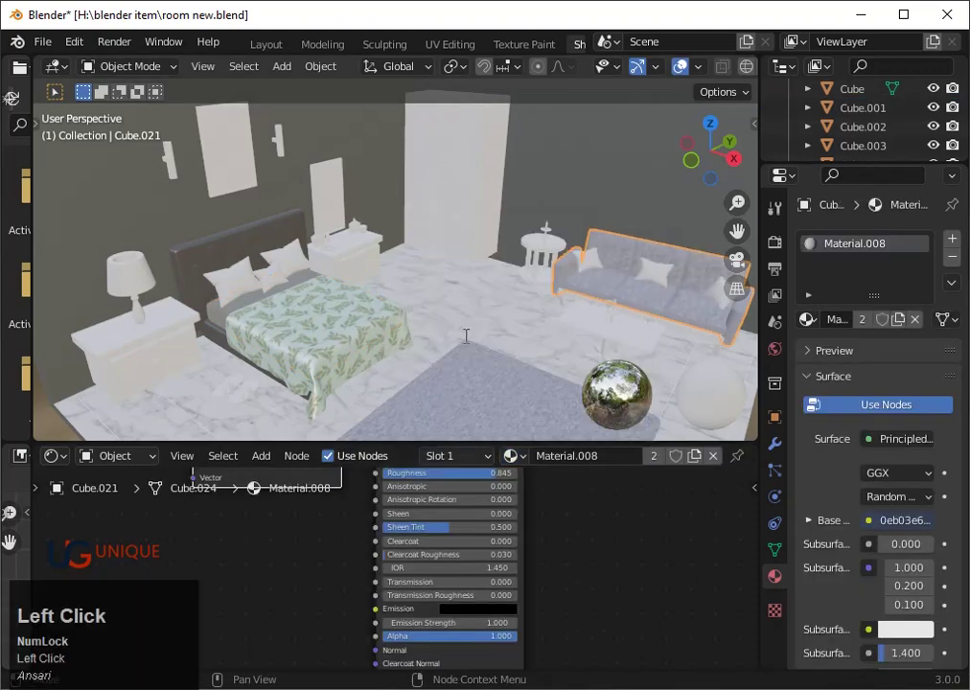
Step: Select the coffee table leg and top to inspect them, then return the view inside the bedroom
double_click(616, 317)
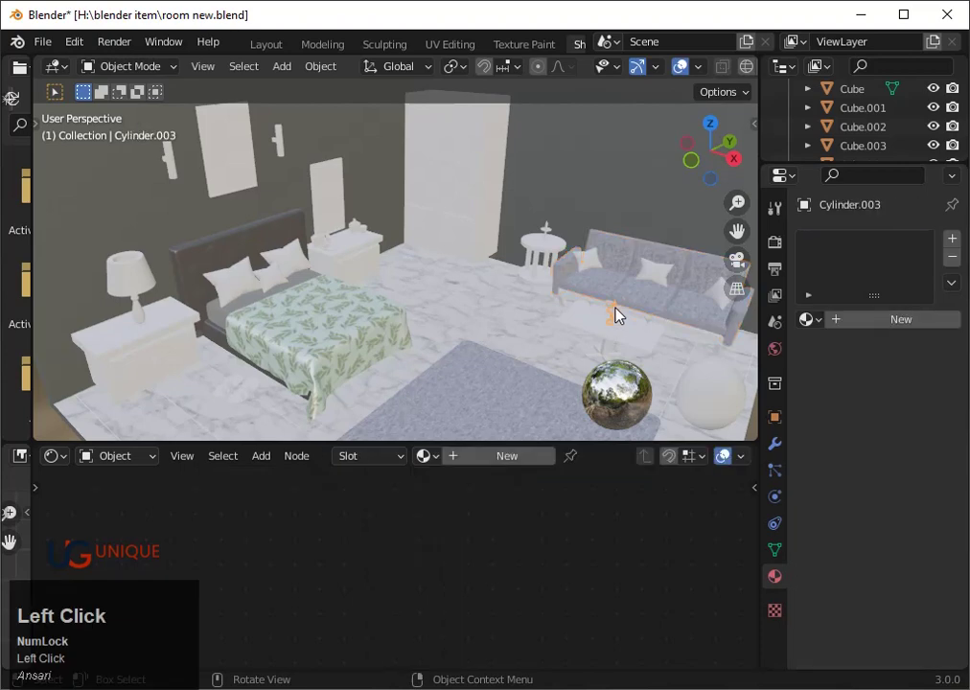
left_click(643, 318)
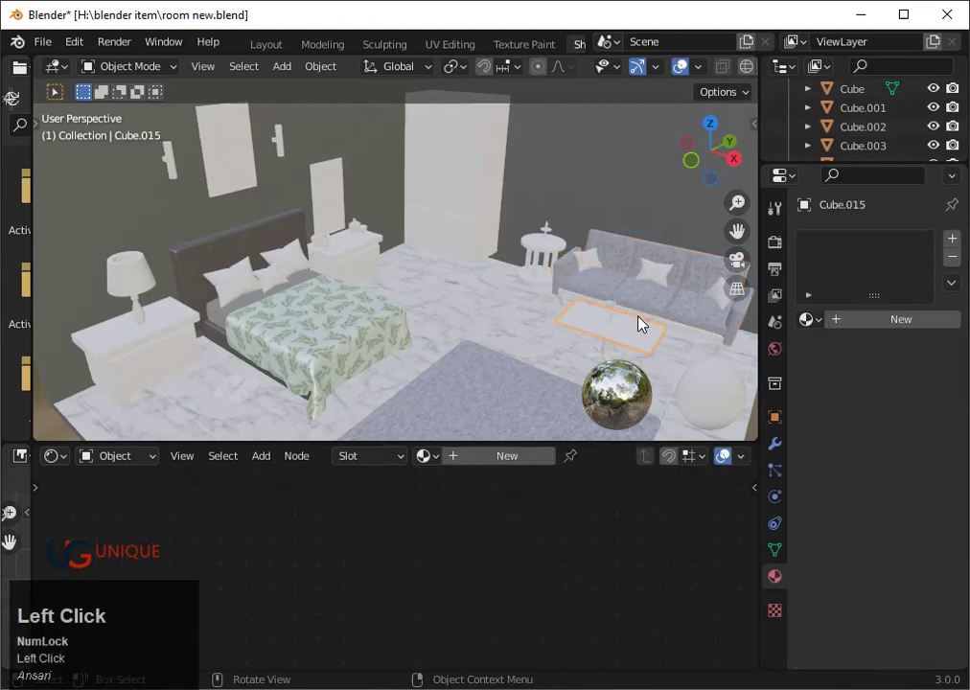
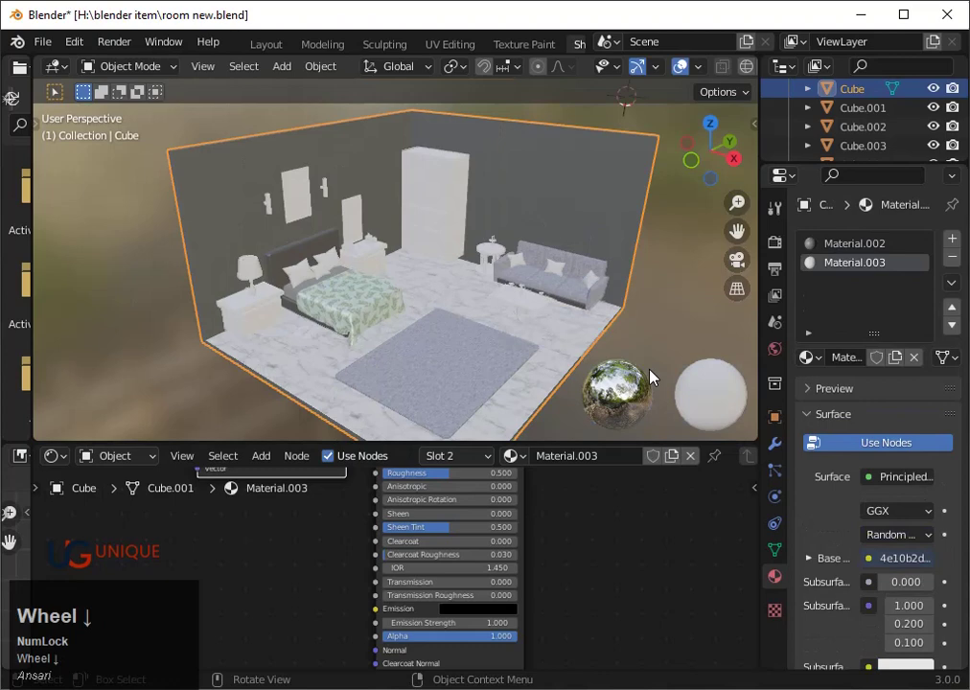
middle_click(650, 368)
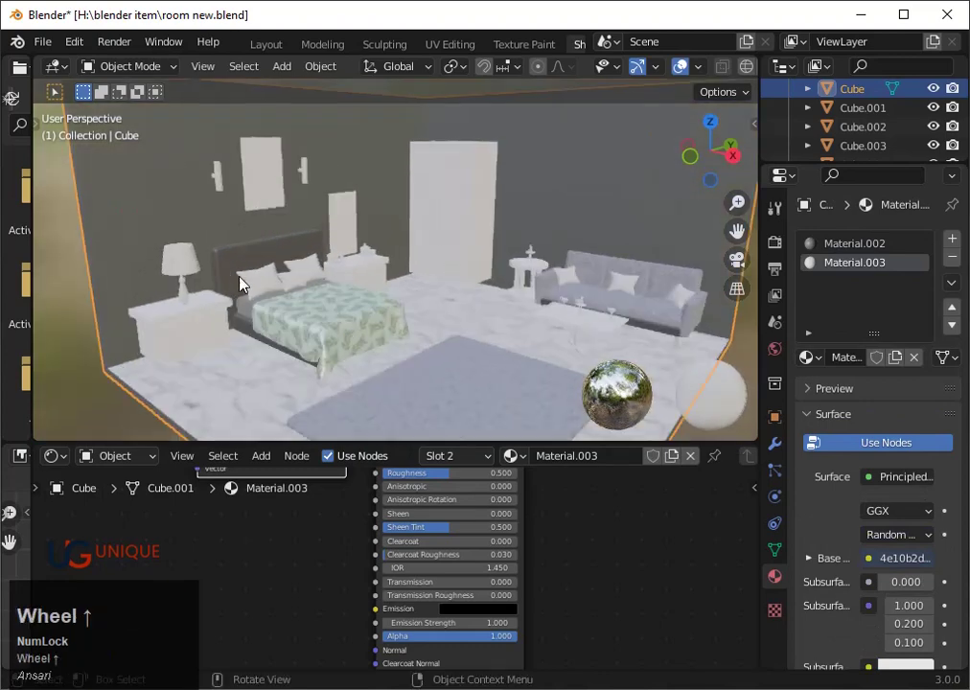
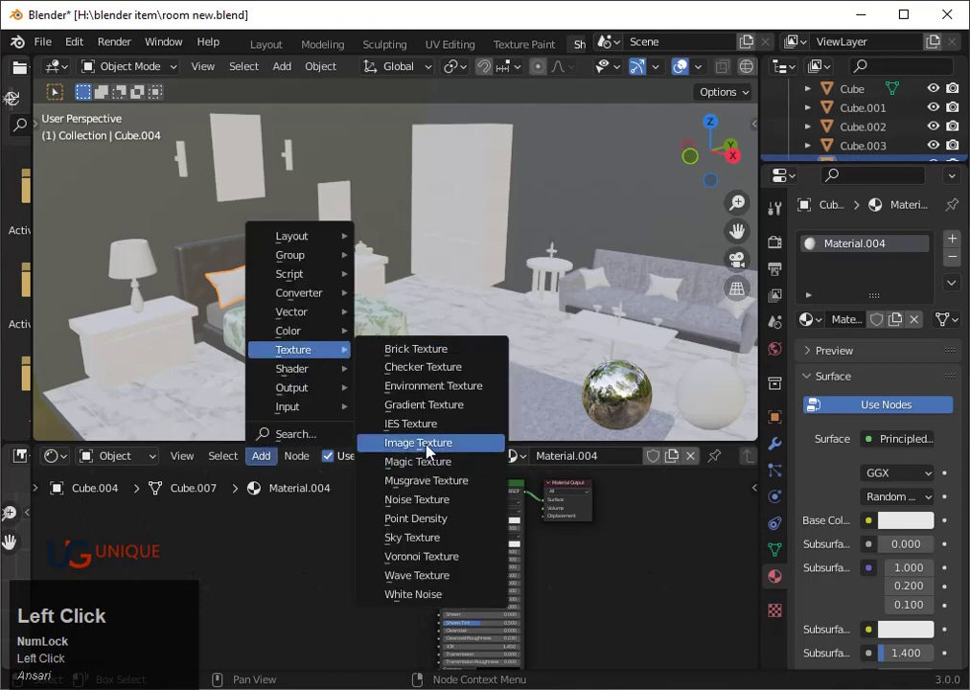
Step: Add an Image Texture node to the pillow's material and load the retro leaf-and-ant pattern image
scroll("up", 3)
left_click_drag(481, 643, 396, 517)
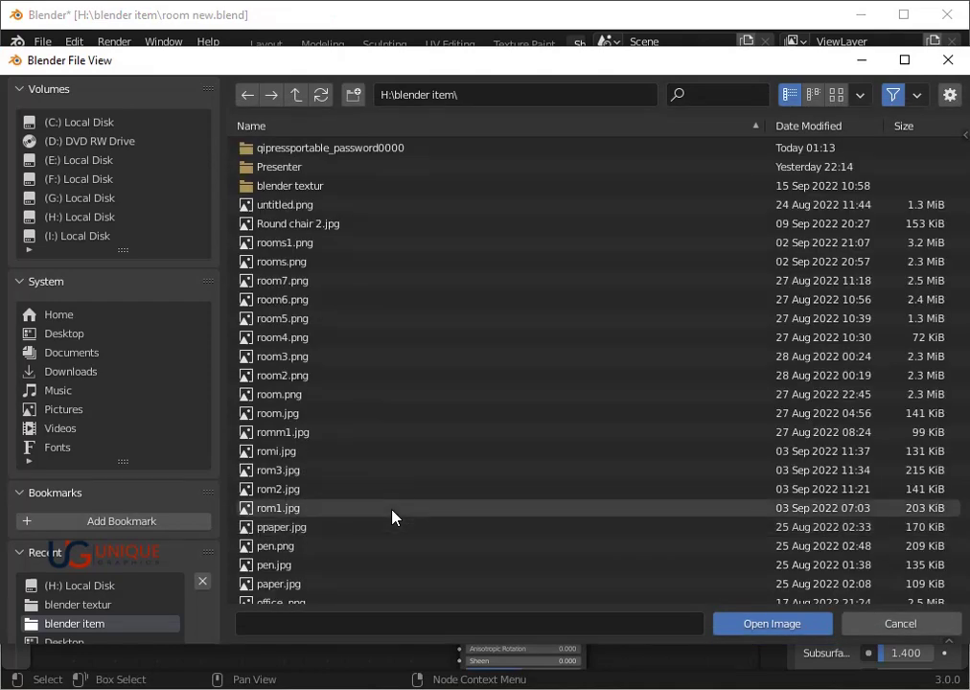
left_click(65, 224)
left_click(295, 225)
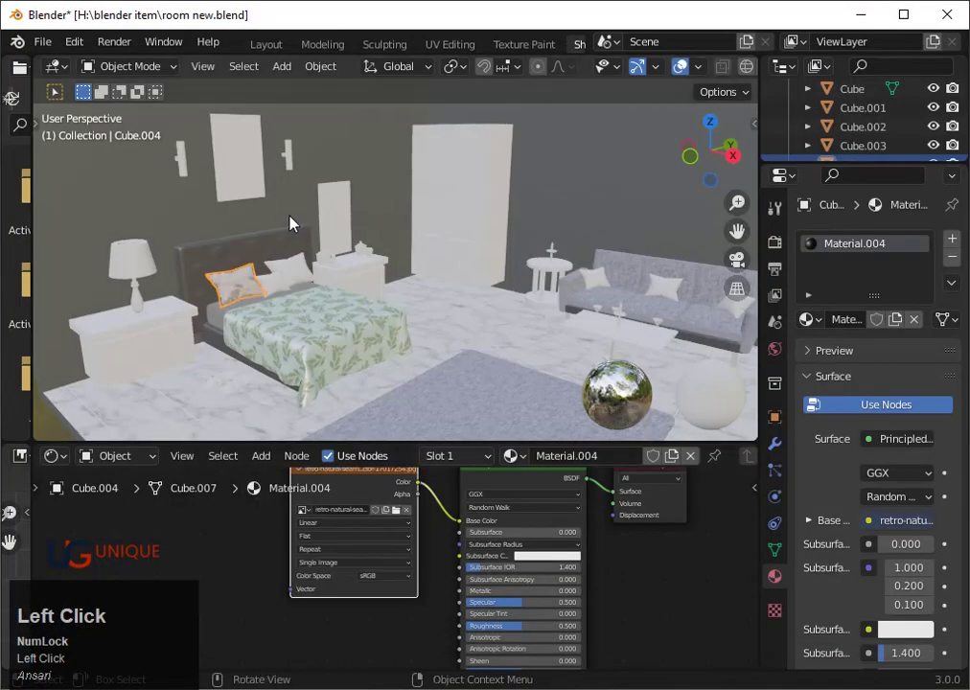
left_click(74, 466)
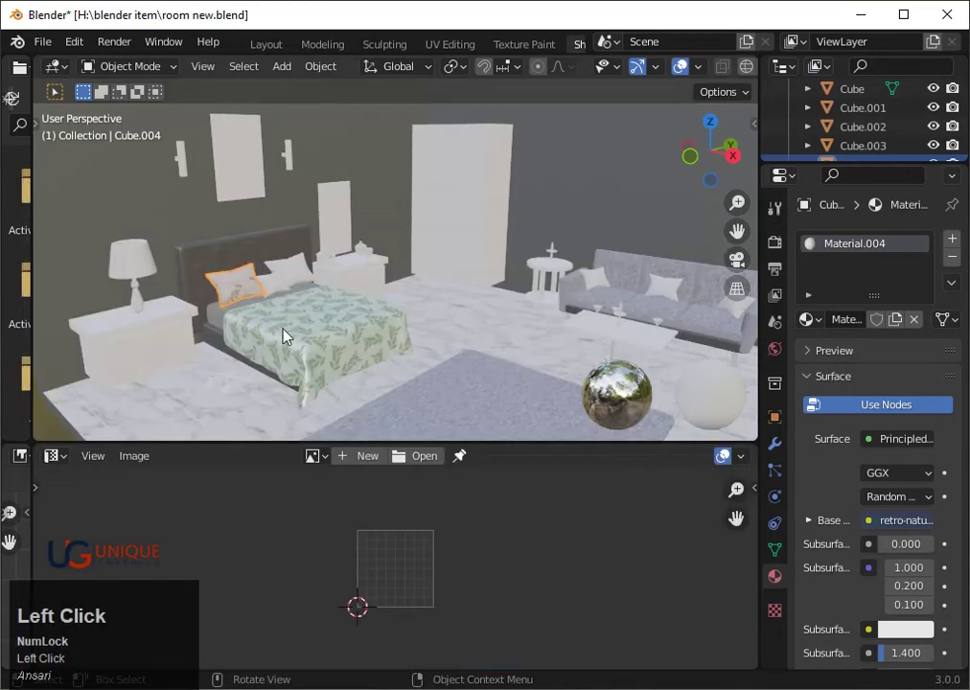
Step: Unwrap the pillow (Cube.004) in Edit Mode so the pattern maps onto it
key("`")
key("3")
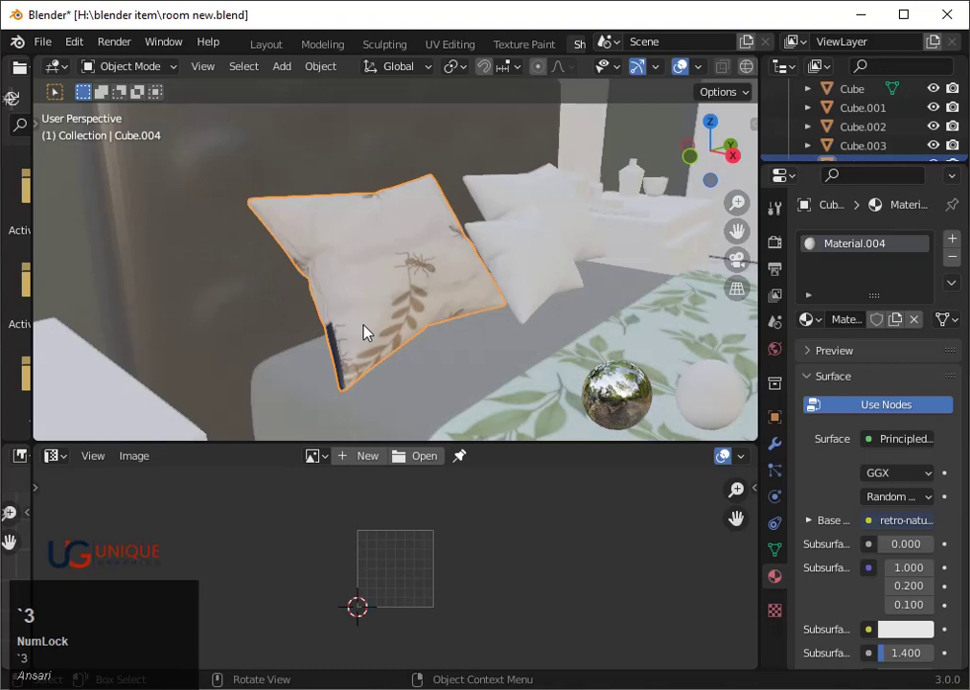
scroll("down", 3)
key("Tab")
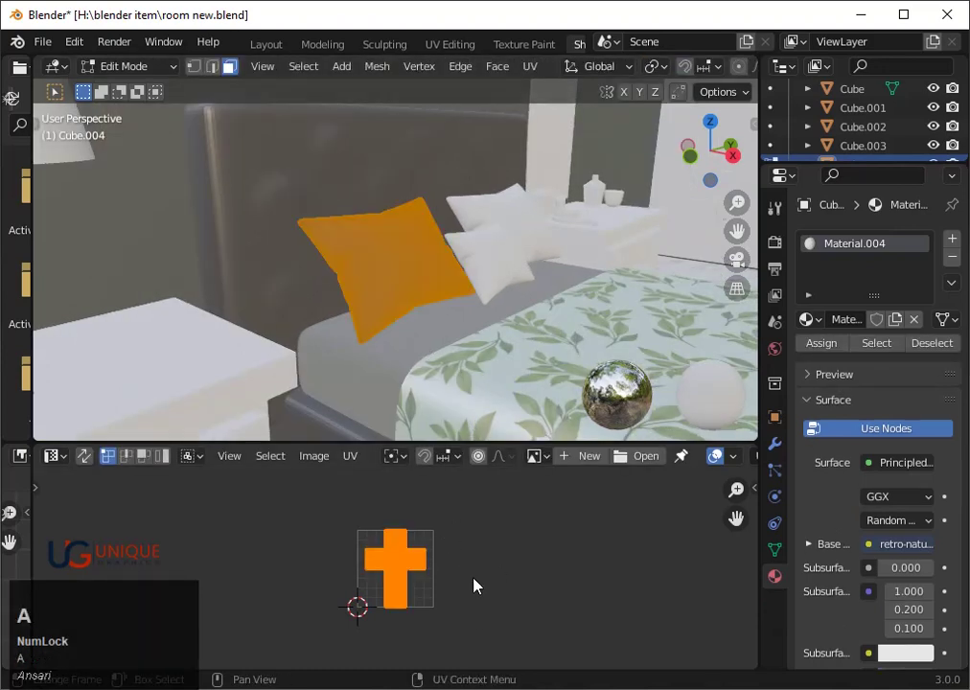
key("s")
left_click(537, 602)
key("Tab")
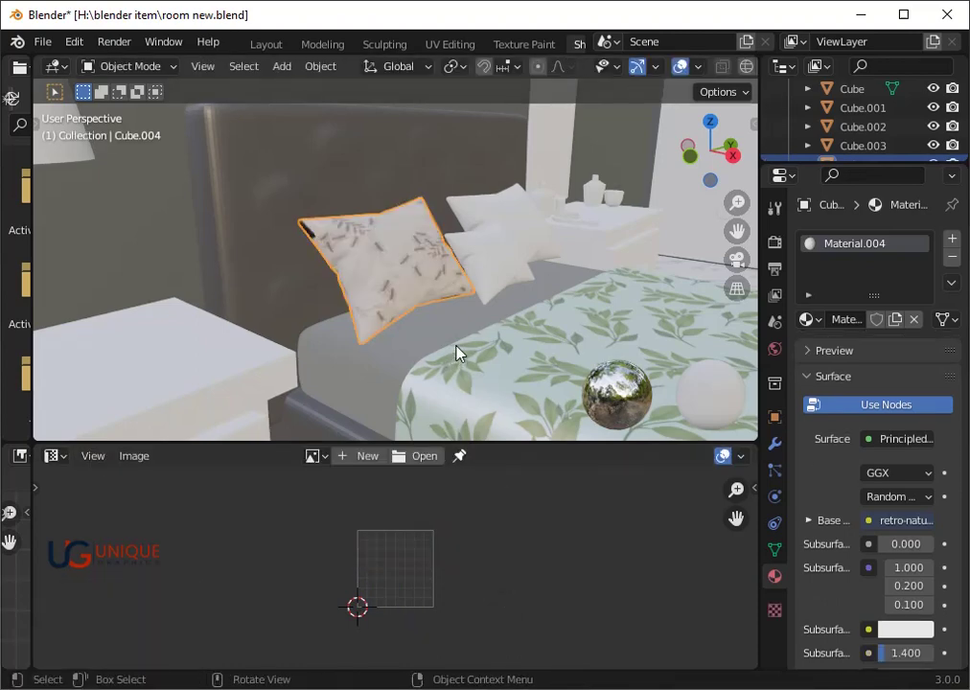
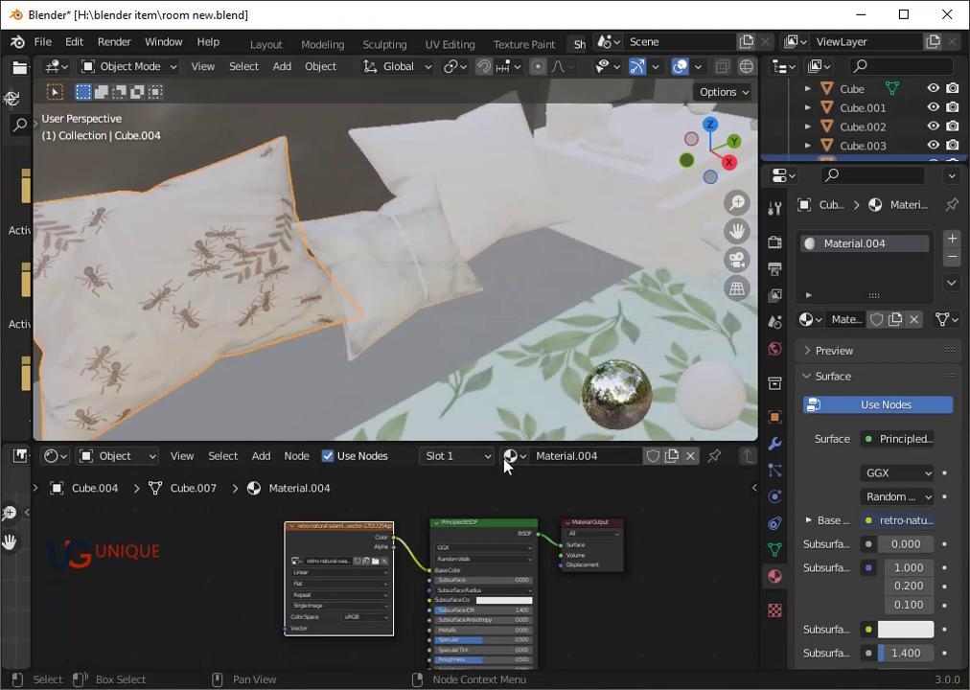
Step: Show the list of existing materials for the small sofa cushion
left_click(529, 465)
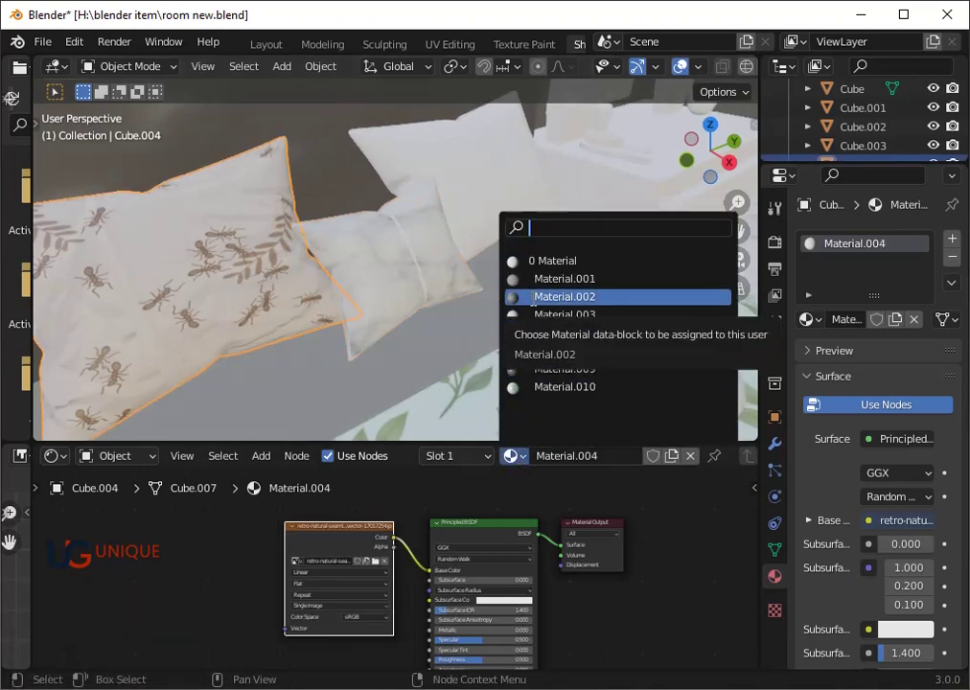
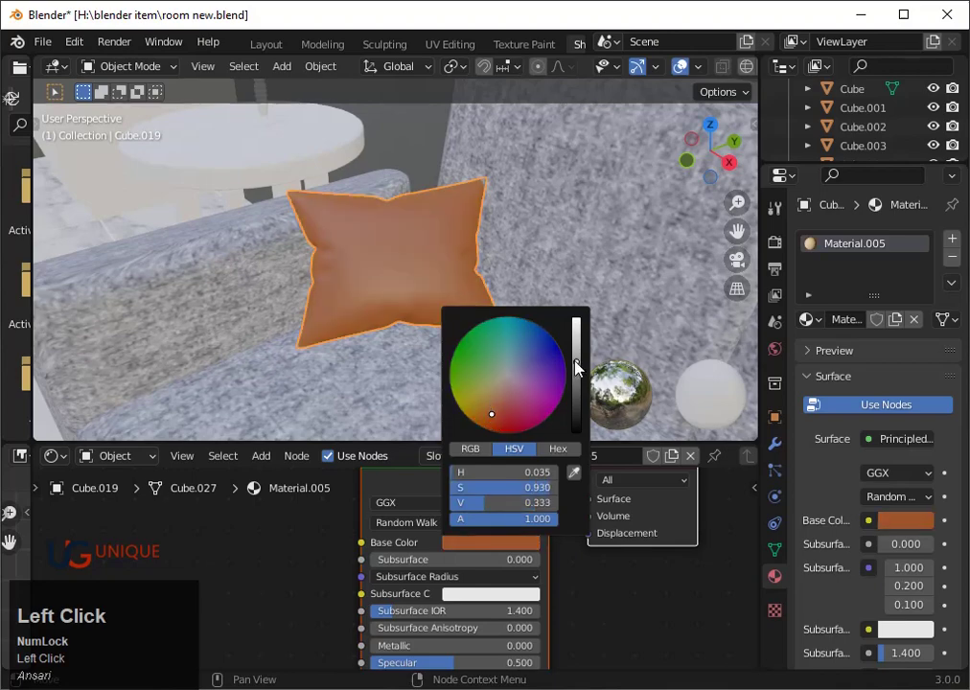
Step: Lower the Base Color value to a rust orange, then select the second sofa cushion
scroll("down", 3)
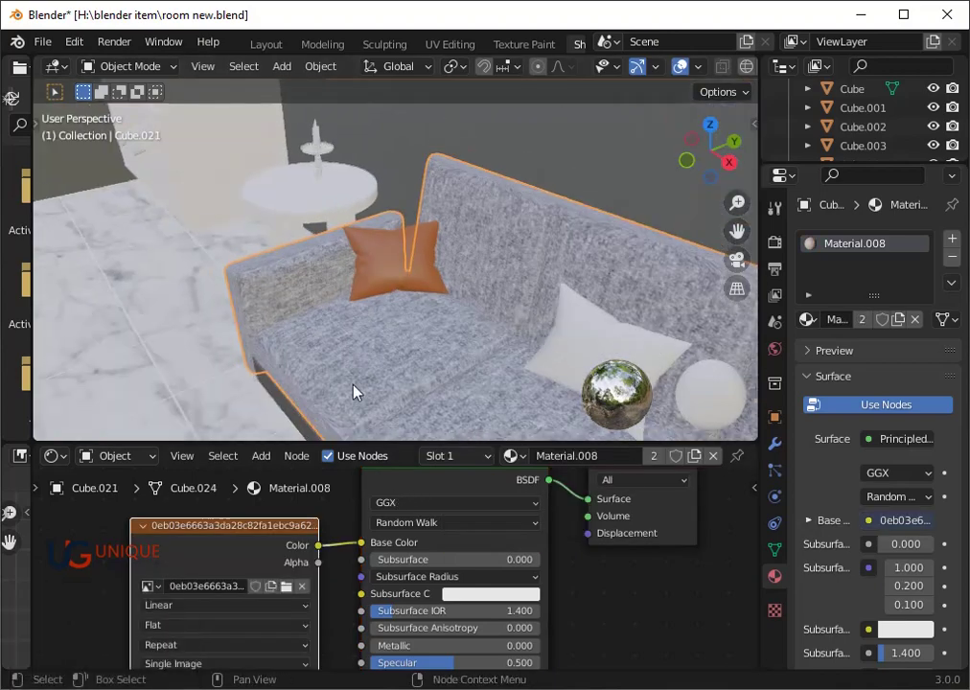
scroll("down", 3)
middle_click(465, 618)
left_click(386, 249)
scroll("up", 3)
left_click_drag(456, 595, 445, 617)
left_click_drag(445, 618, 646, 348)
Step: Assign the shared orange Material.005 to the second cushion from the material browser
scroll("down", 3)
left_click(577, 362)
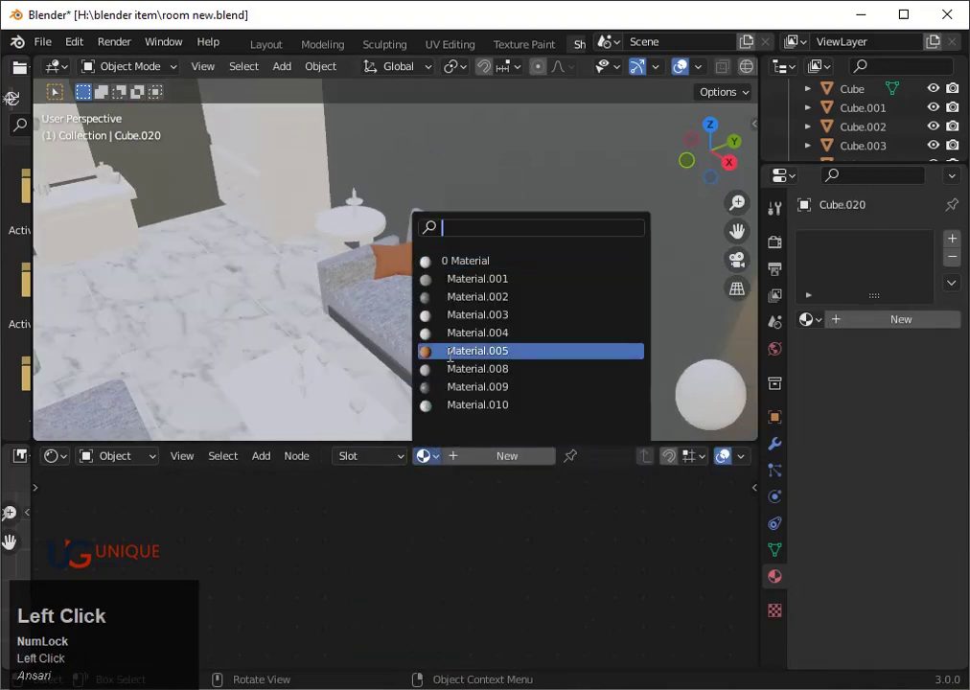
scroll("down", 3)
middle_click(465, 385)
scroll("down", 3)
left_click(477, 345)
left_click(520, 327)
left_click(511, 337)
scroll("up", 3)
left_click_drag(710, 187, 341, 322)
left_click(349, 319)
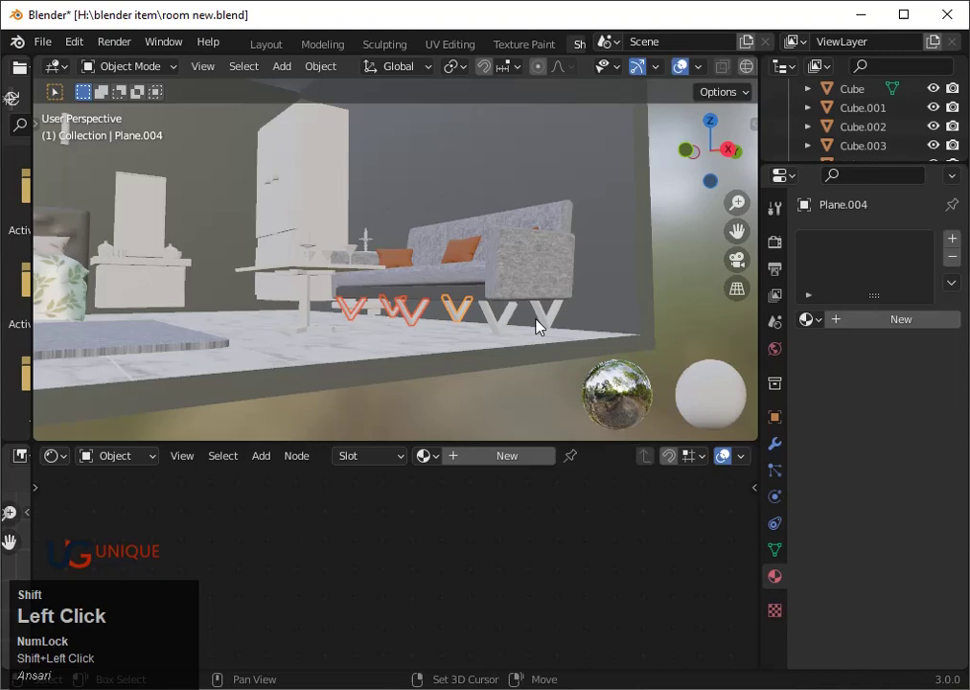
Step: Join the V-shaped sofa legs and give them a new material with Metallic about 0.84
key("ctrl+j")
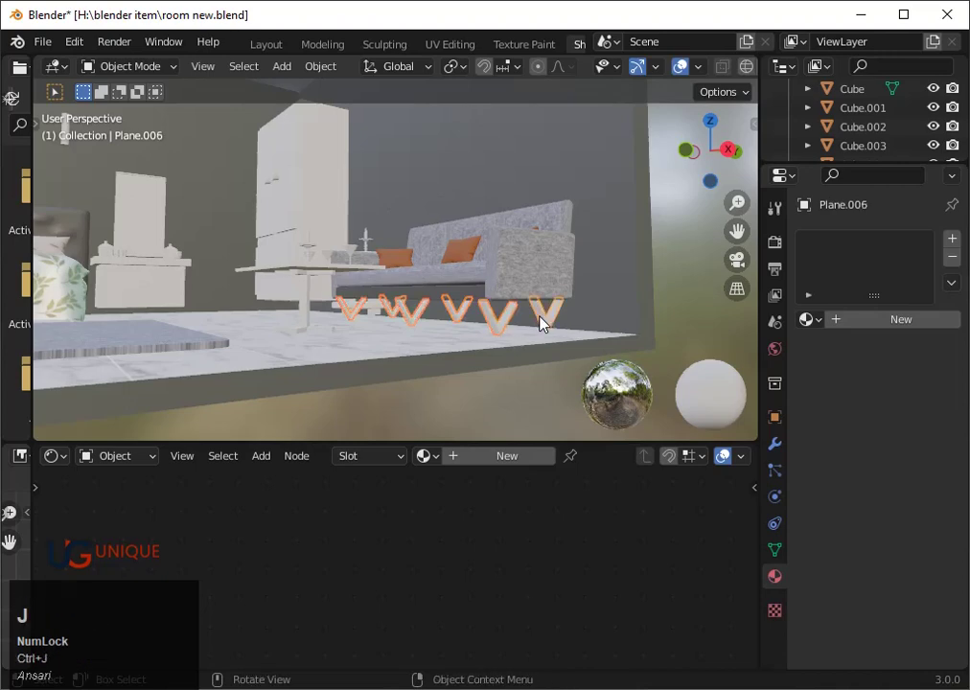
left_click(469, 461)
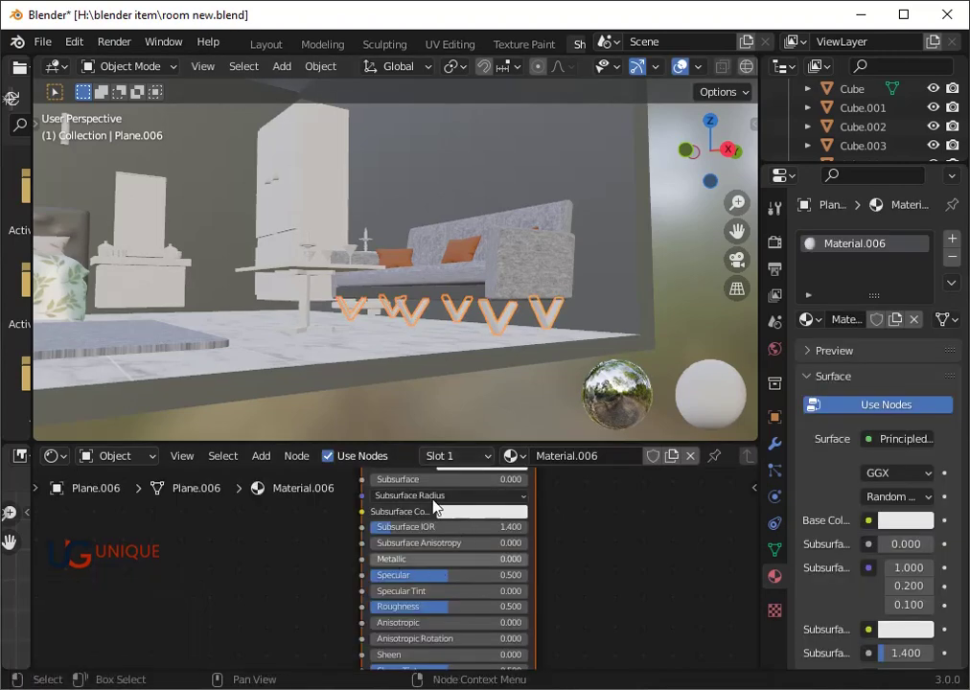
left_click_drag(386, 566, 508, 567)
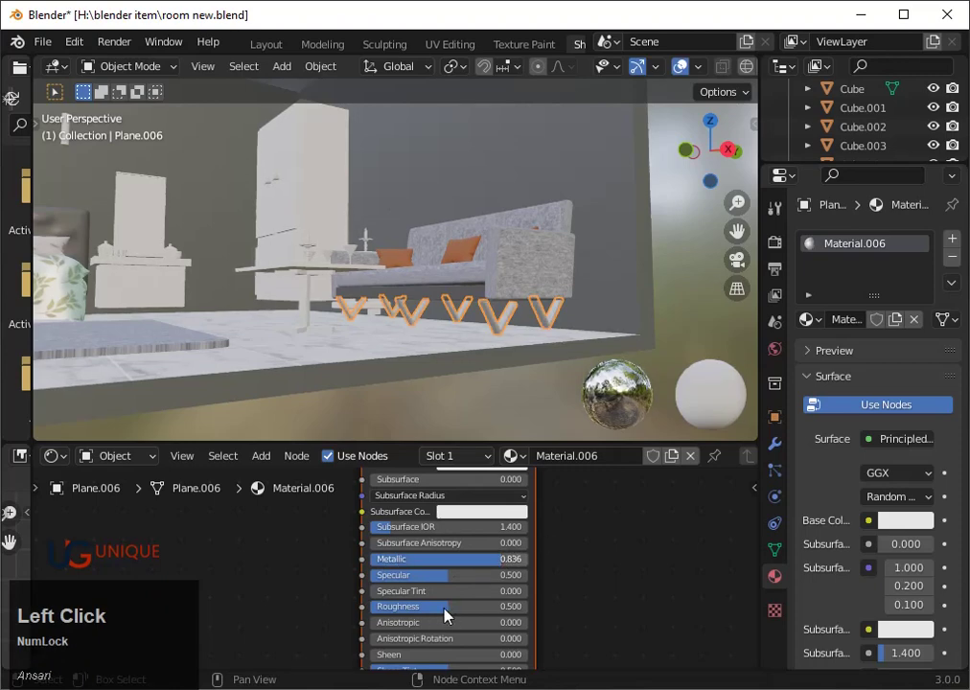
left_click_drag(453, 614, 552, 370)
scroll("down", 3)
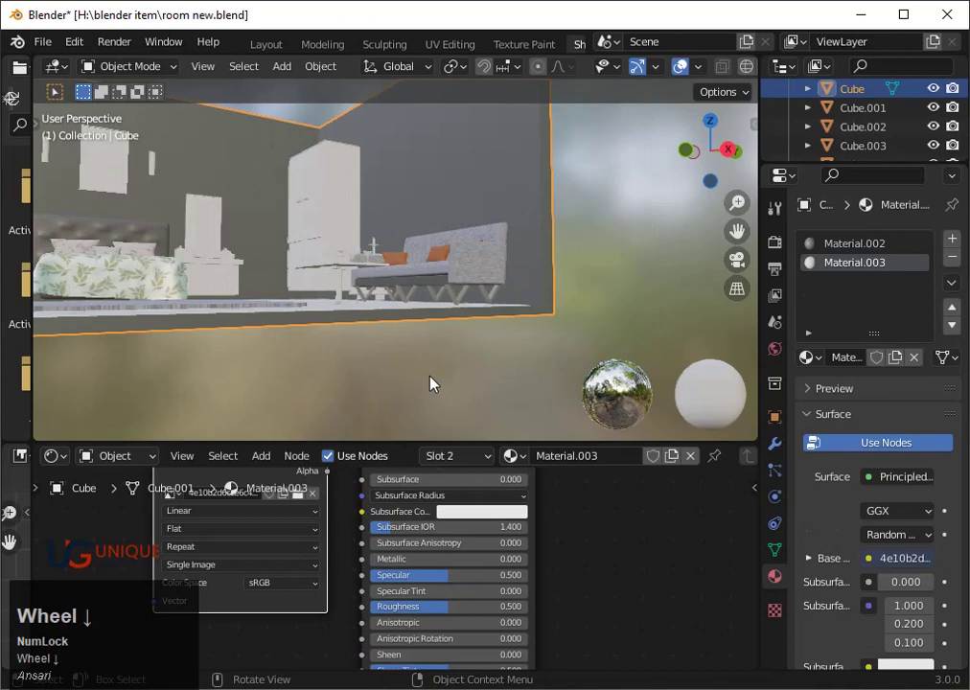
Step: Give the nightstand top a new material and add an Image Texture node to it
left_click_drag(338, 359, 93, 316)
left_click(93, 315)
left_click(504, 461)
scroll("down", 3)
left_click_drag(435, 566, 265, 467)
left_click(264, 467)
left_click(419, 443)
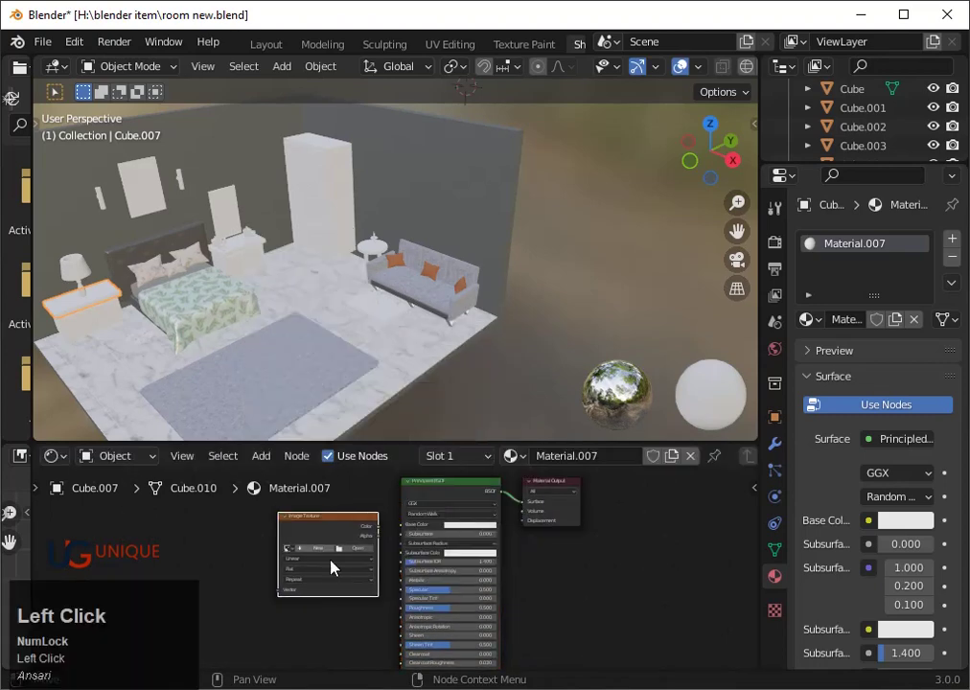
Step: Load a wood image into the texture, wire Color to Base Color, then swap in the darker wood image
scroll("up", 3)
left_click(354, 554)
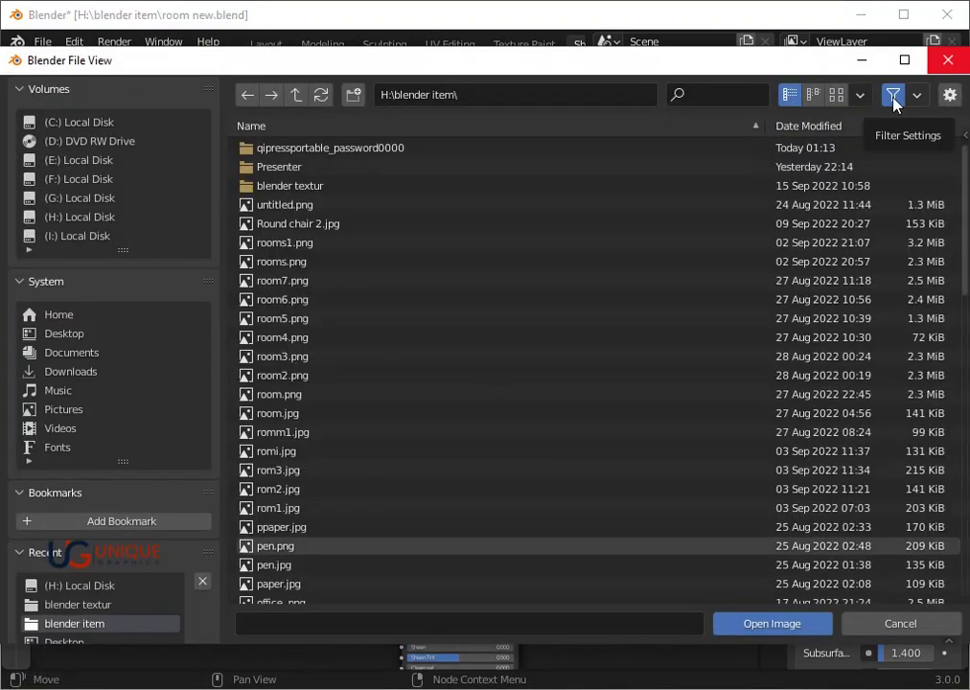
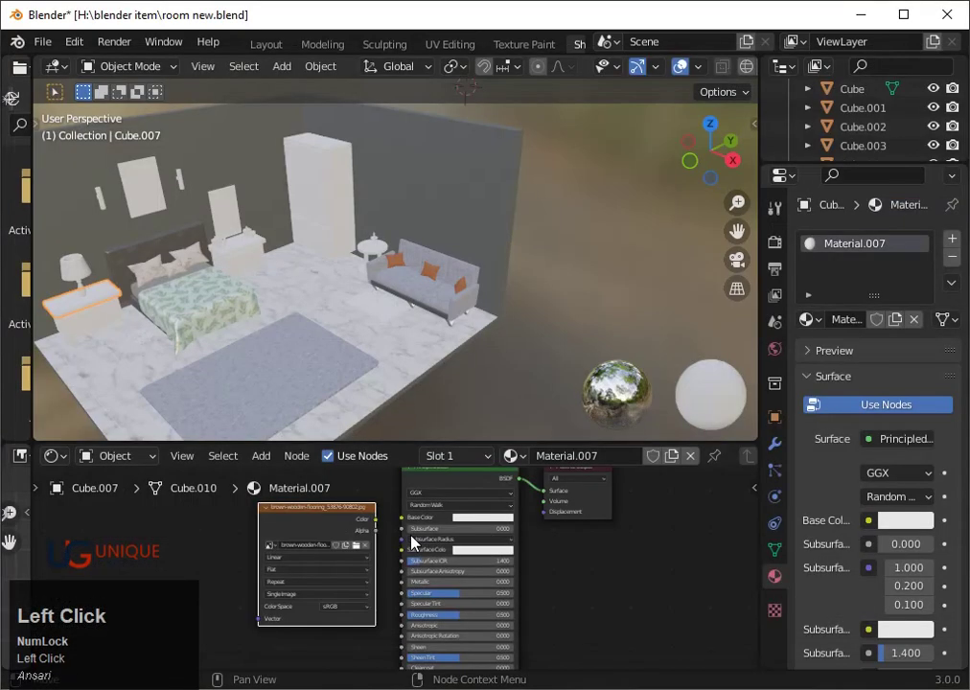
left_click_drag(403, 526, 208, 357)
key("`")
type("3")
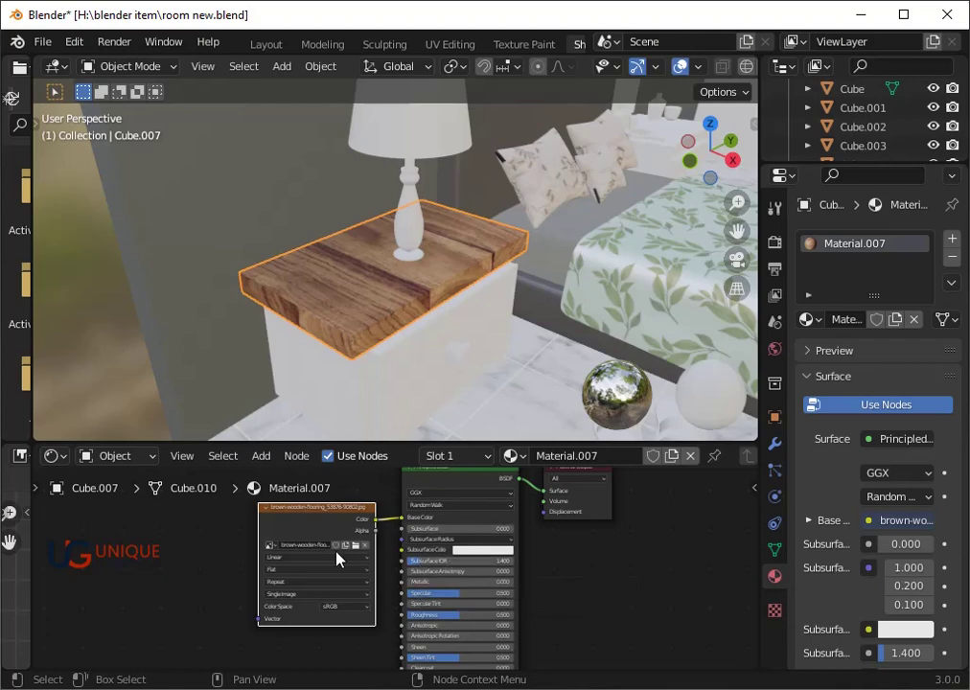
left_click(371, 554)
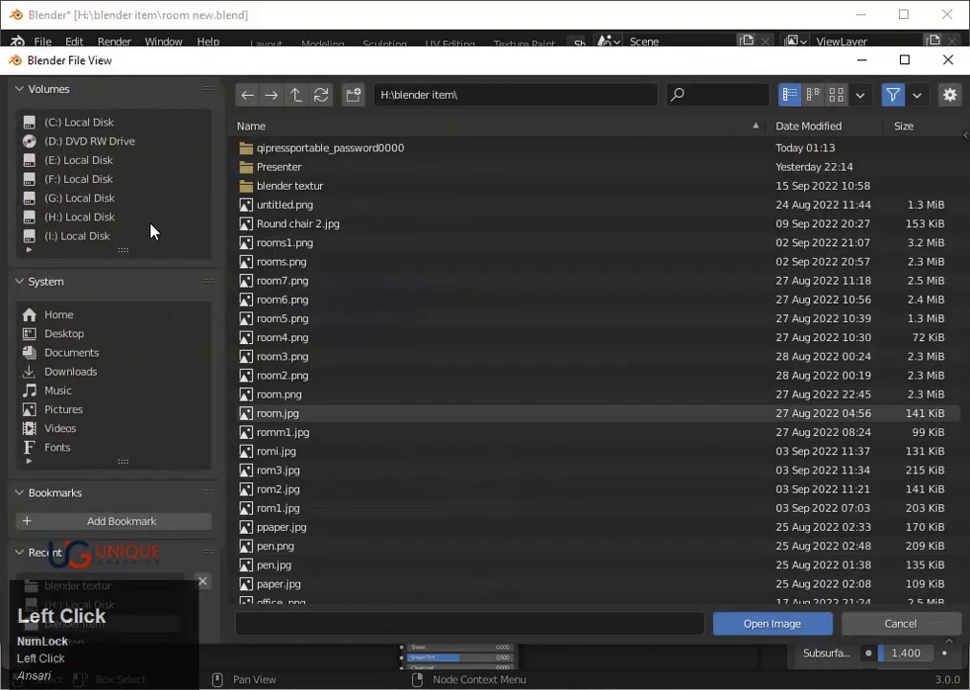
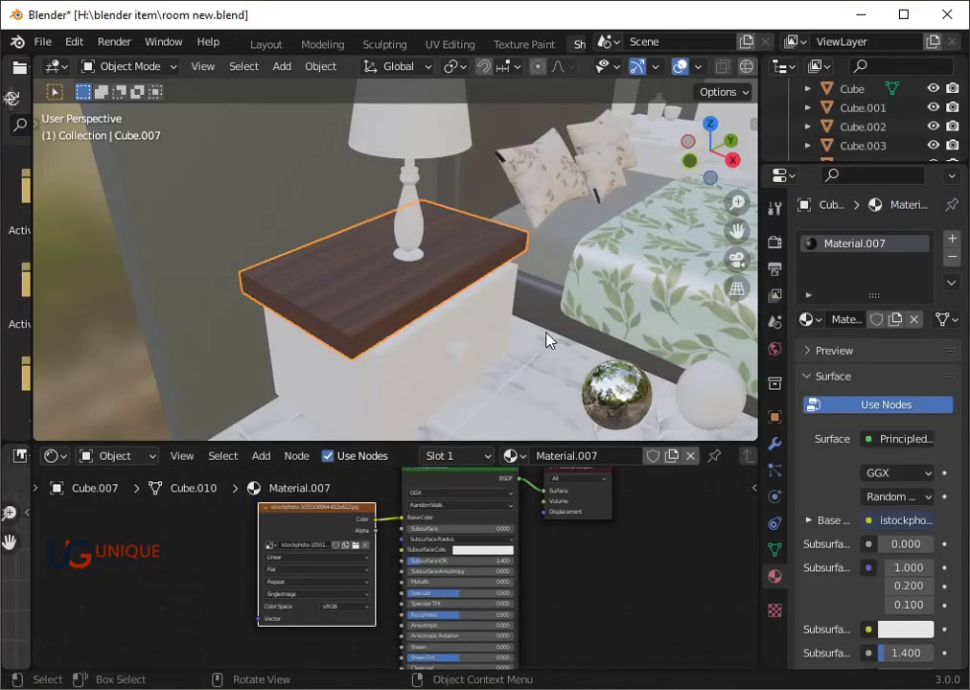
scroll("down", 3)
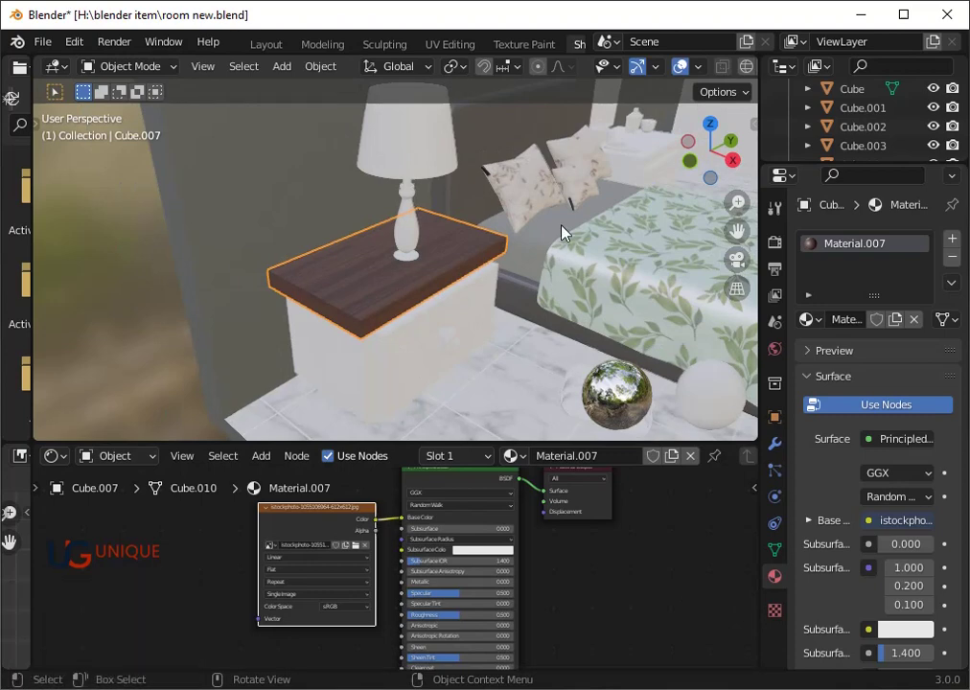
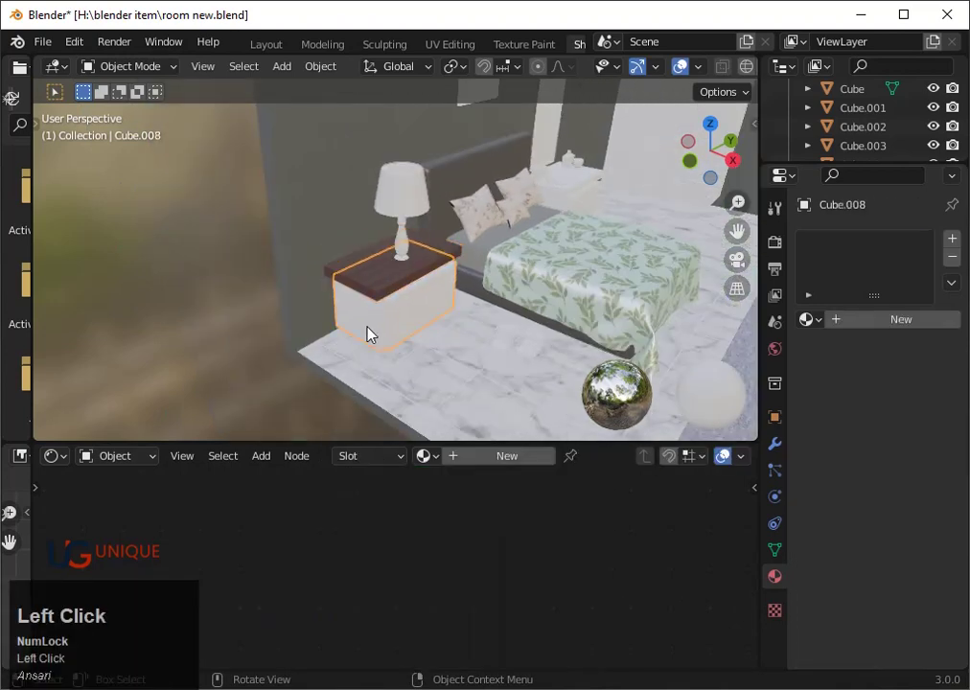
Step: Create a new material for the nightstand body and set its Base Color to near-black
left_click(474, 463)
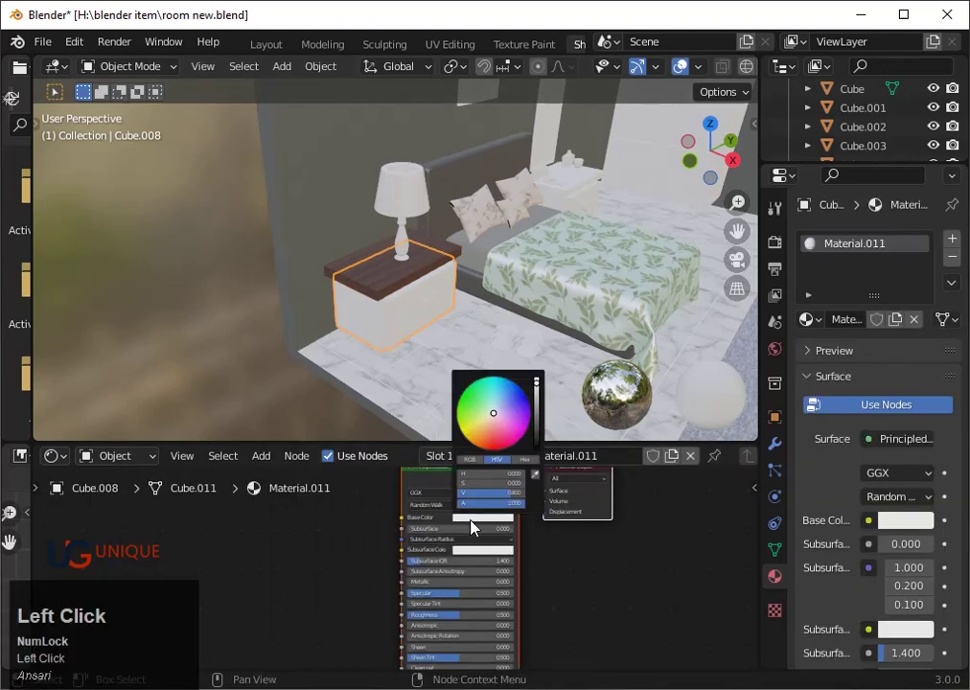
left_click(494, 453)
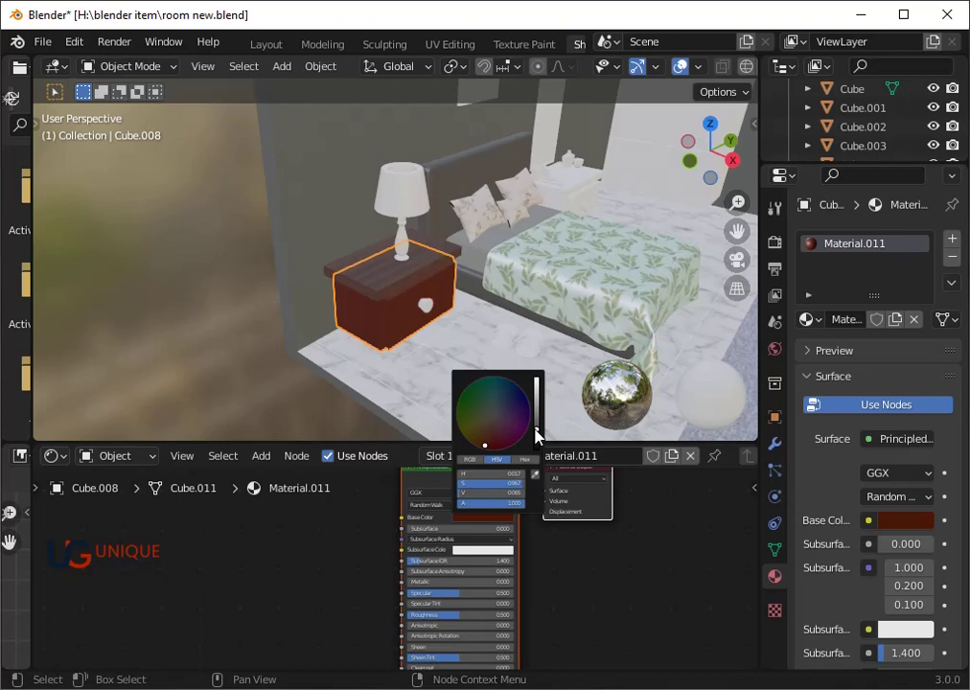
left_click(495, 449)
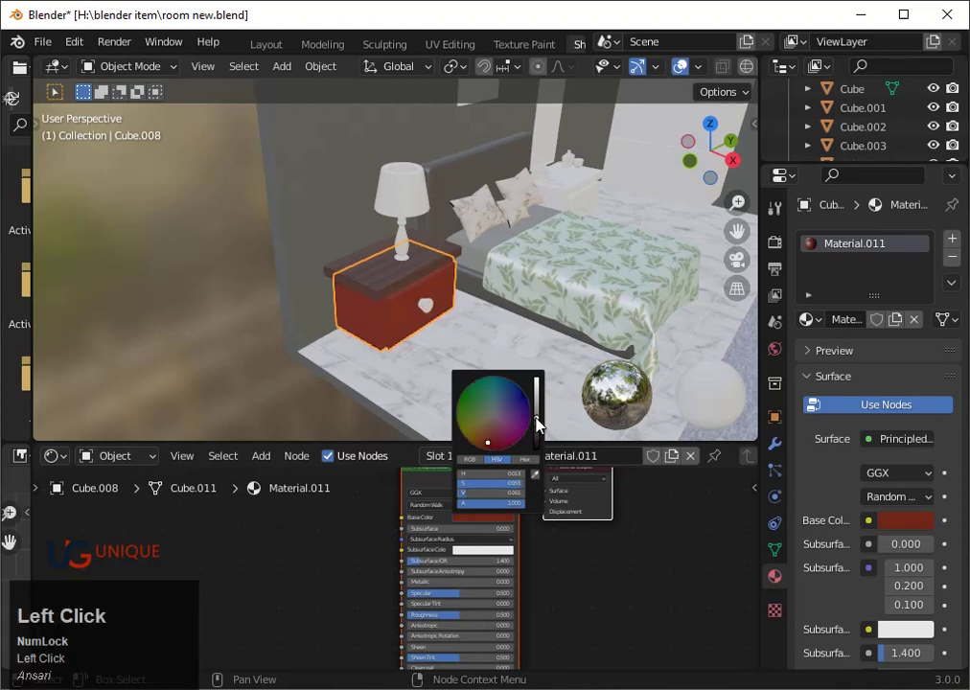
left_click(541, 450)
scroll("down", 3)
left_click_drag(487, 603, 489, 596)
scroll("up", 3)
middle_click(494, 601)
left_click(507, 563)
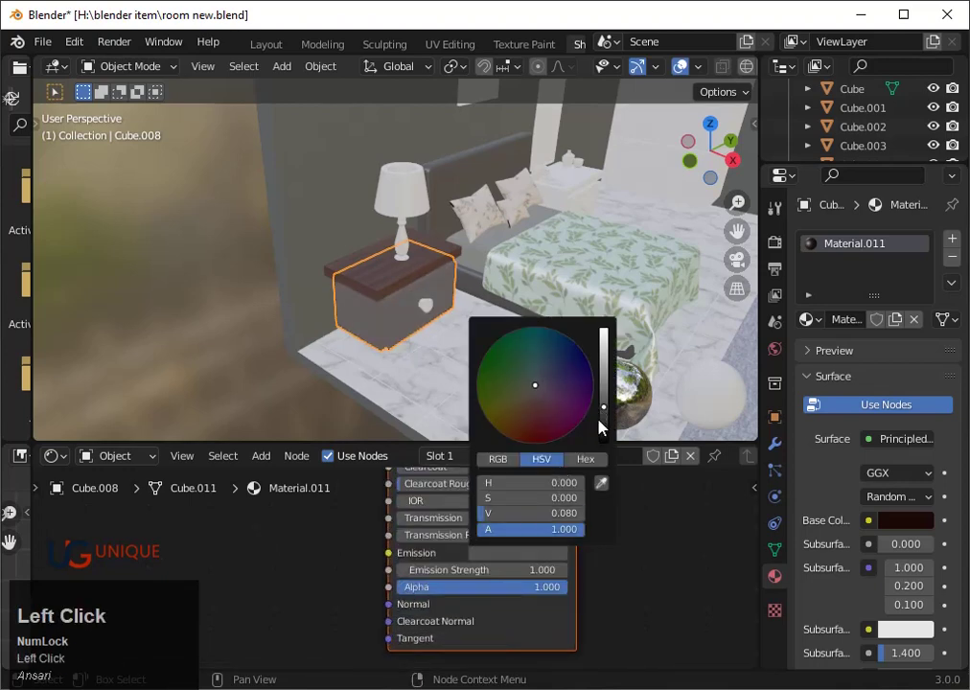
left_click(610, 422)
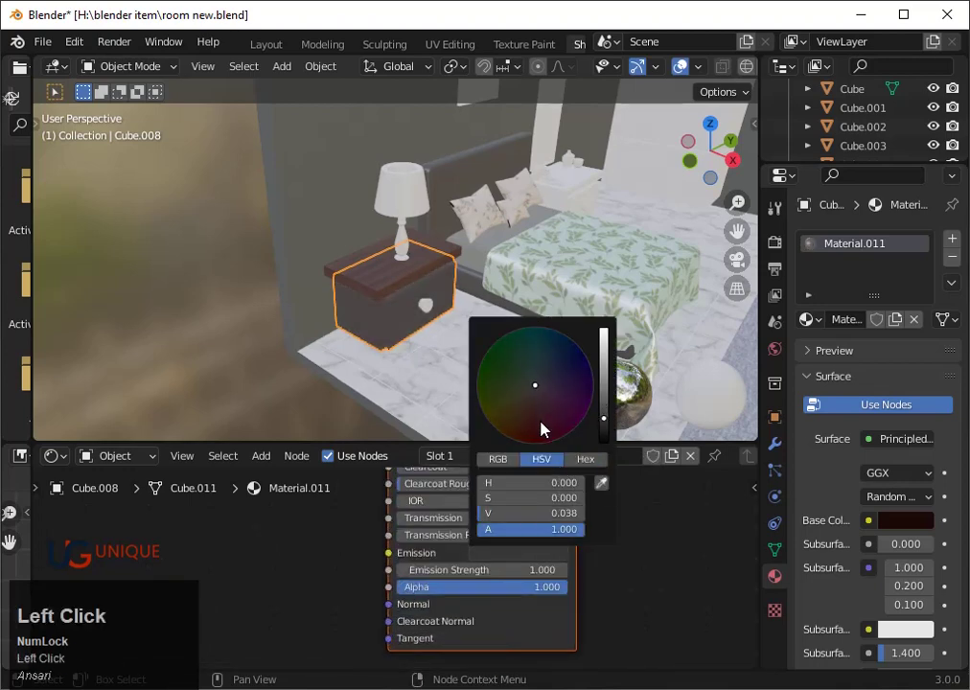
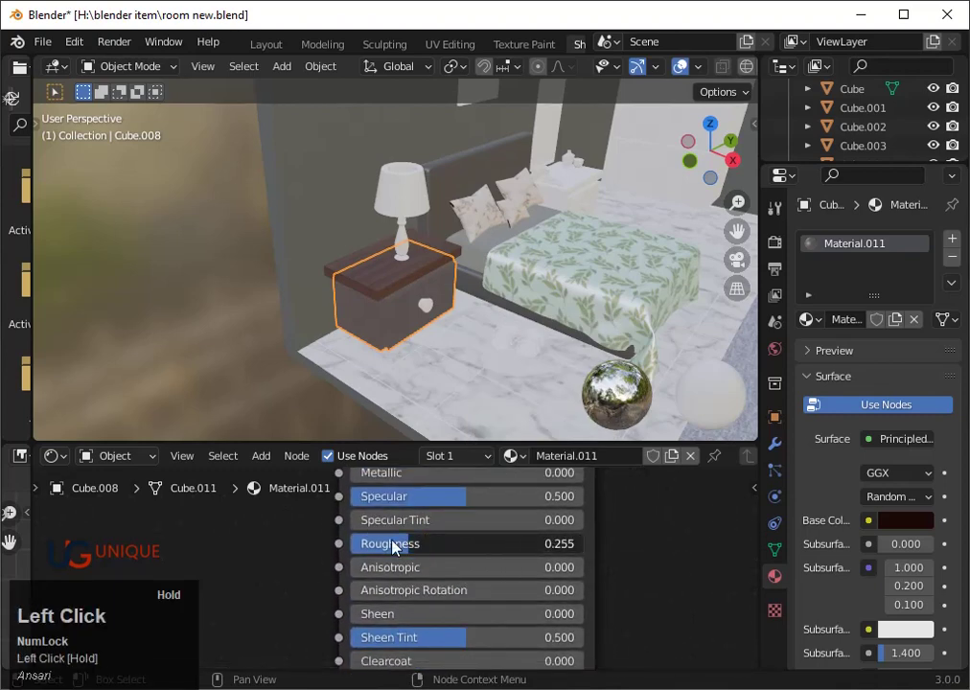
Step: Set the body material's Roughness to about 0.24 and Metallic to about 0.74
scroll("down", 3)
middle_click(461, 544)
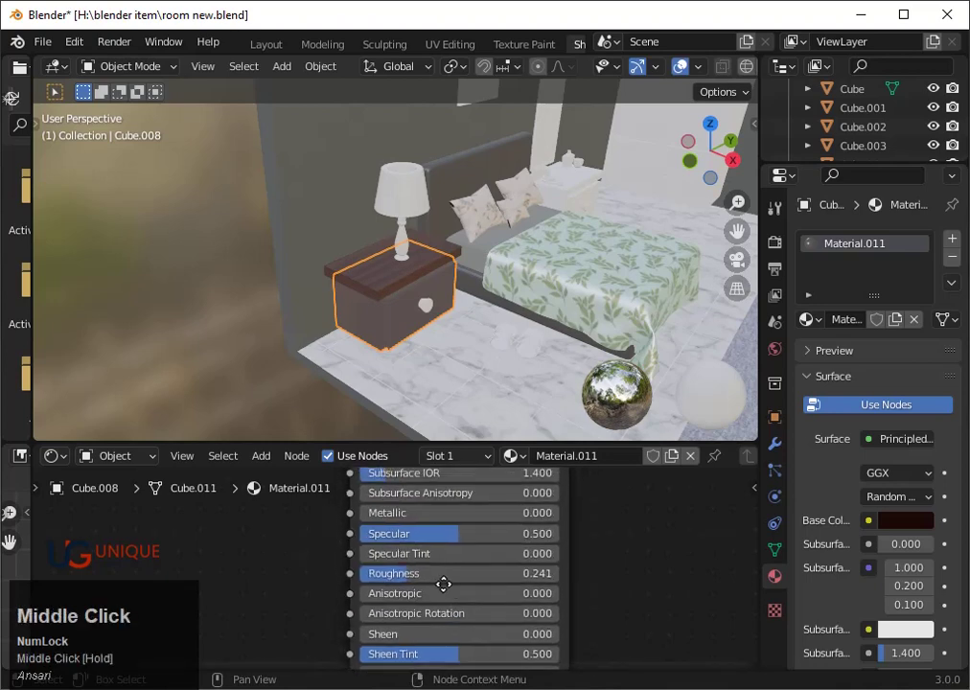
left_click_drag(369, 516, 450, 468)
Step: Give the lamp base a new material with an Image Texture node
left_click(442, 461)
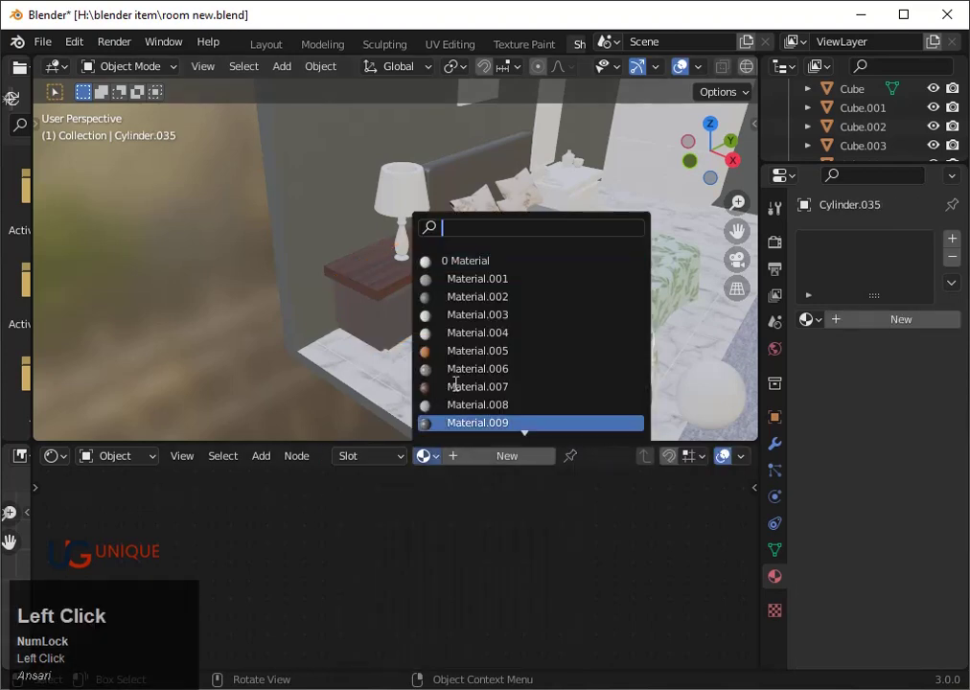
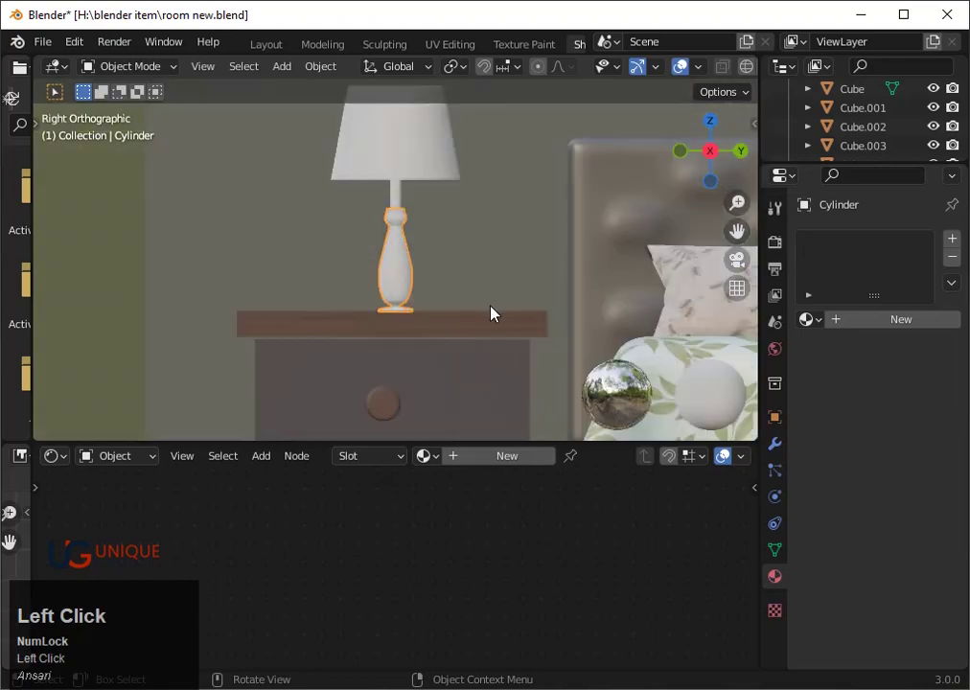
left_click(403, 209)
scroll("down", 3)
middle_click(447, 576)
left_click(274, 462)
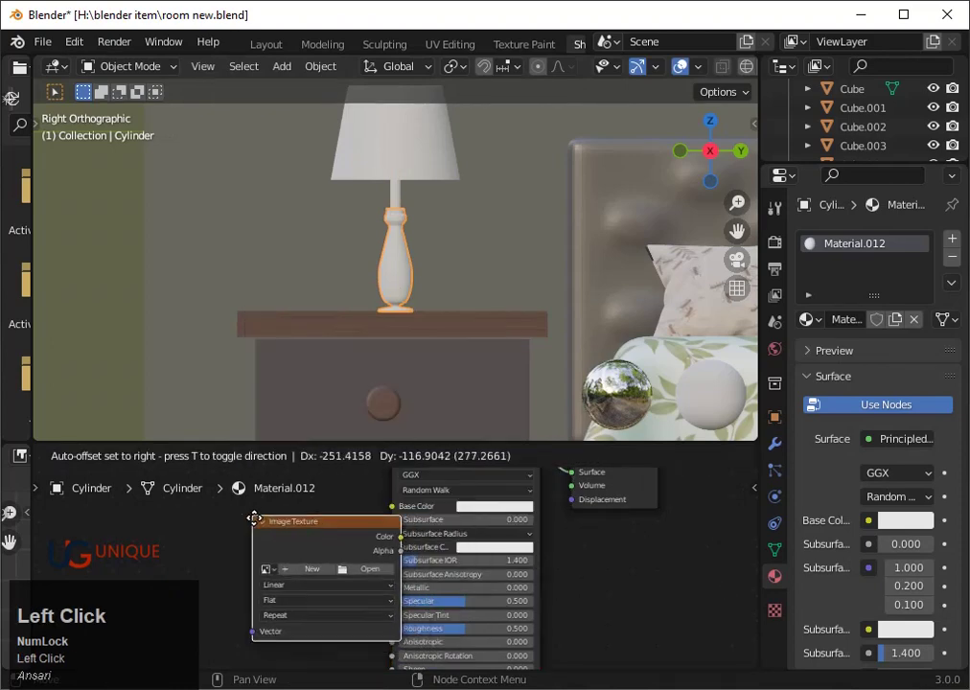
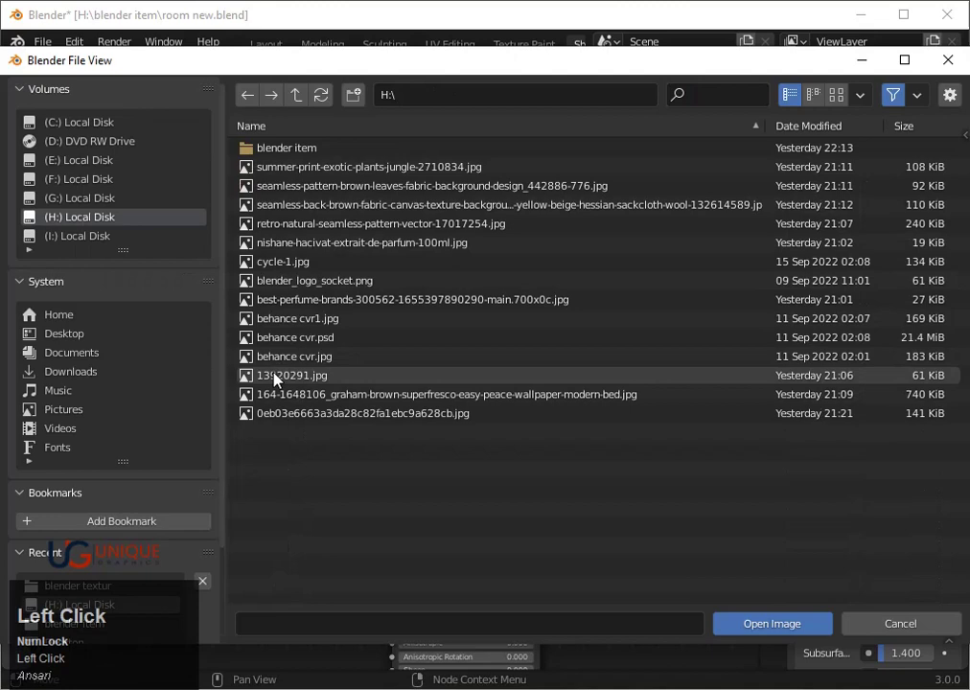
Step: Wire the marble texture into the base colour and unlink Material.013 from the lamp's rod
left_click_drag(369, 530, 472, 257)
scroll("up", 3)
left_click_drag(532, 298, 471, 581)
scroll("down", 3)
left_click_drag(417, 595, 506, 521)
left_click(532, 467)
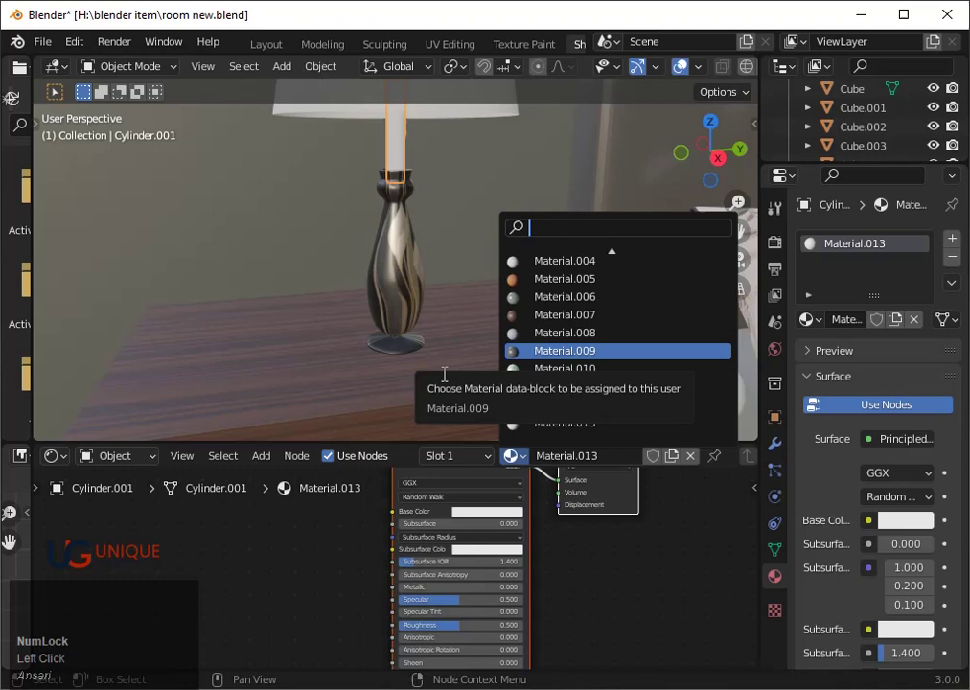
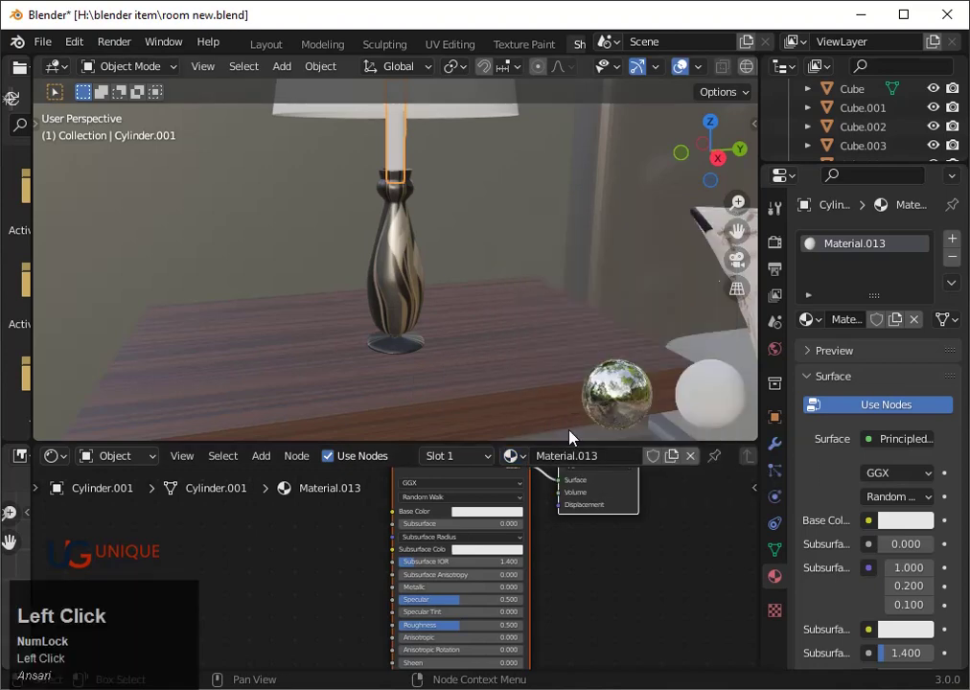
scroll("down", 3)
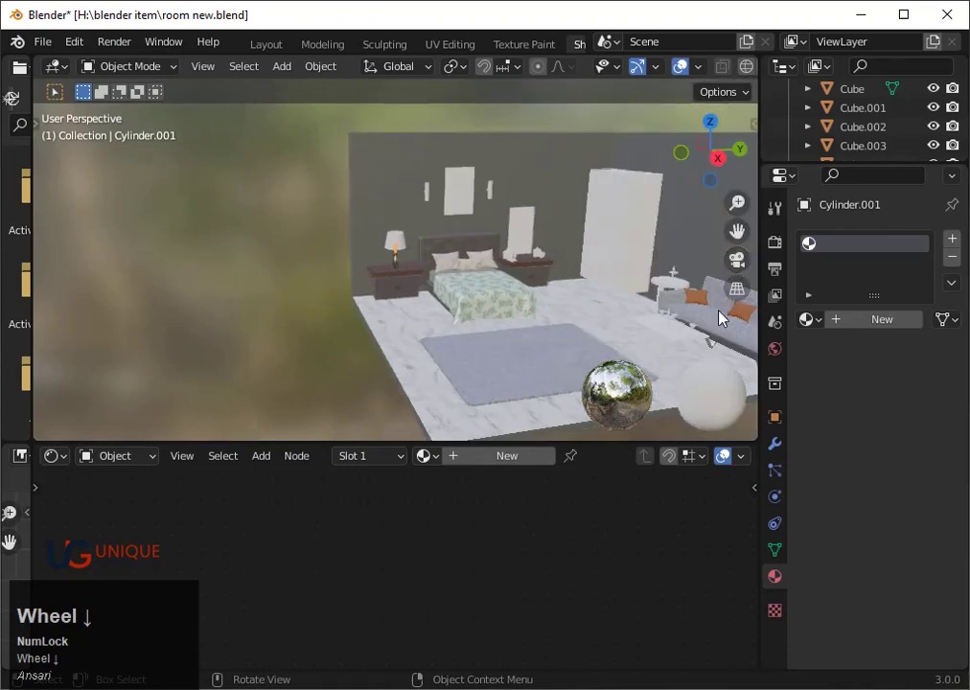
Step: Select the lamp's thin rod and browse the existing materials for it
left_click(714, 349)
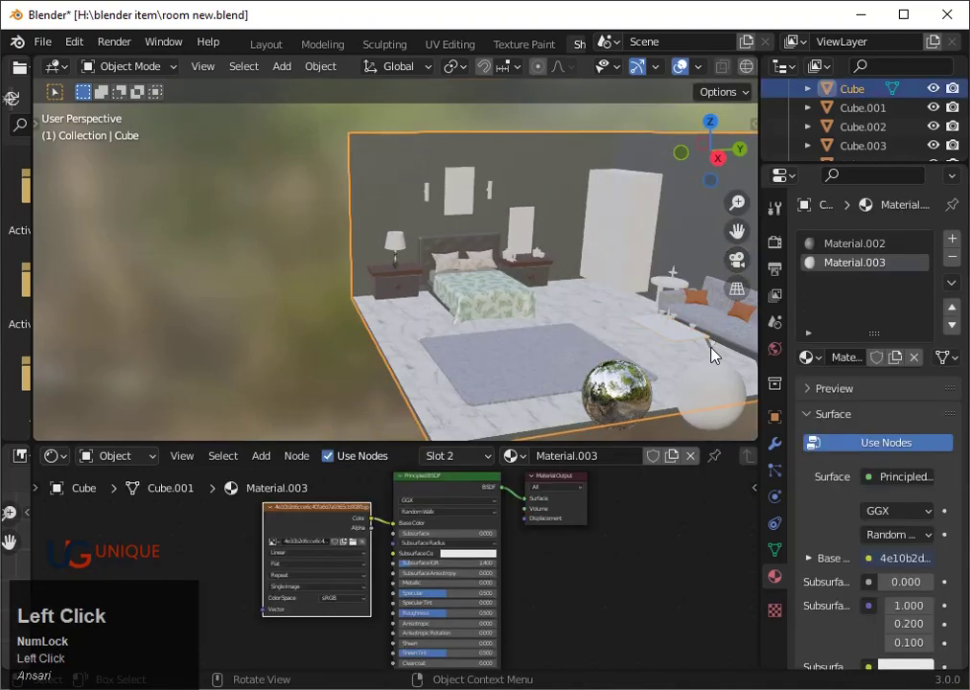
left_click(402, 262)
key("3")
scroll("down", 3)
middle_click(426, 343)
left_click(409, 344)
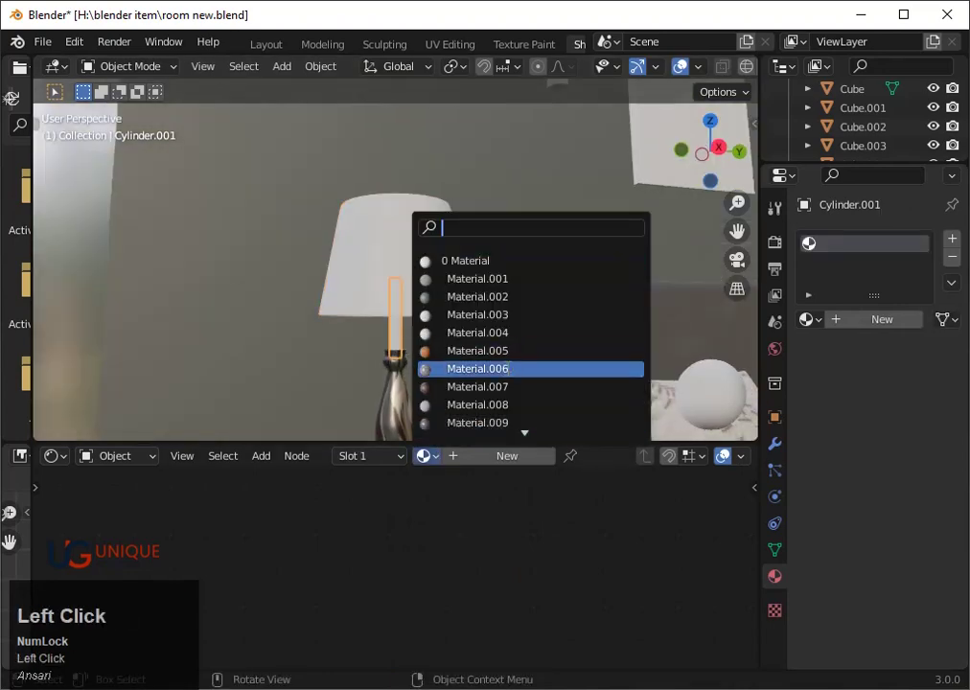
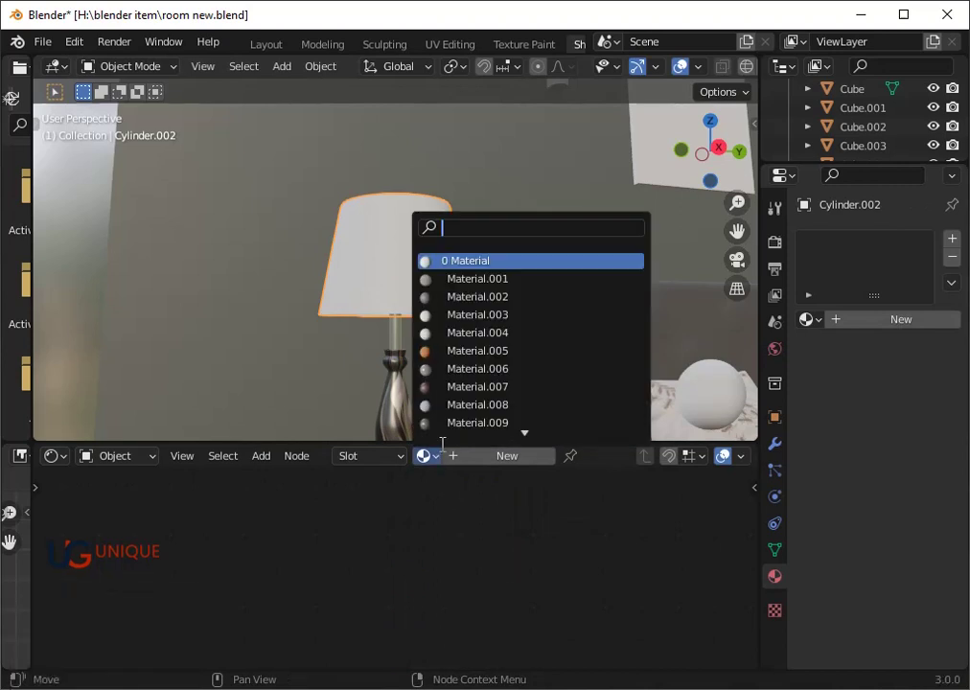
Step: Give the lampshade a new material tinted warm beige with roughness near 0.86
left_click(517, 460)
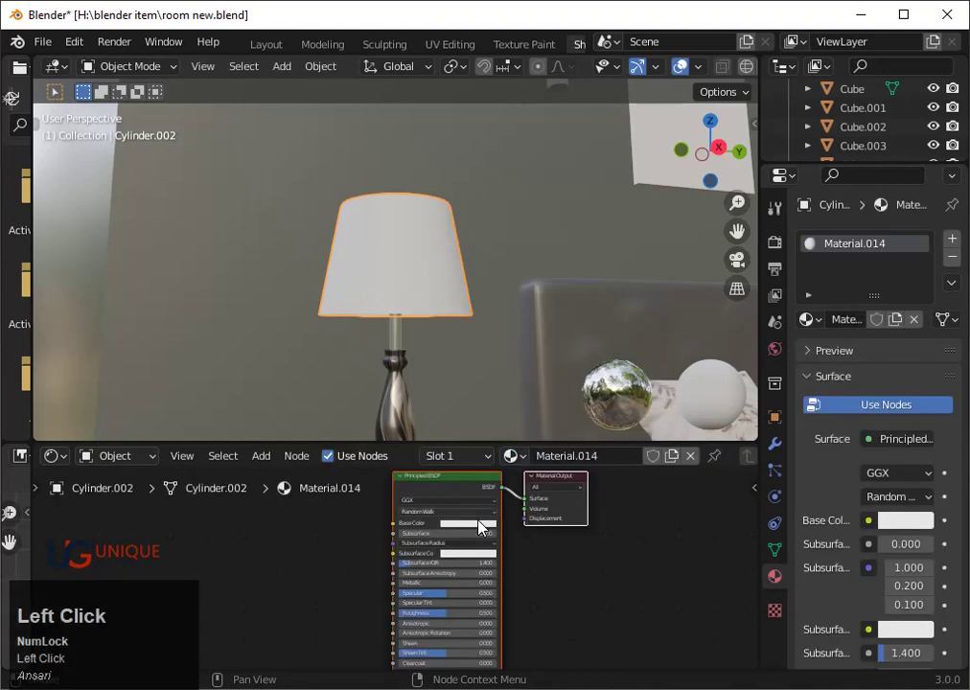
left_click_drag(526, 403, 491, 381)
scroll("down", 3)
left_click_drag(446, 369, 575, 289)
scroll("down", 3)
Step: Give the wall picture the wooden Material.007, then select its front face and add a second slot
left_click(479, 214)
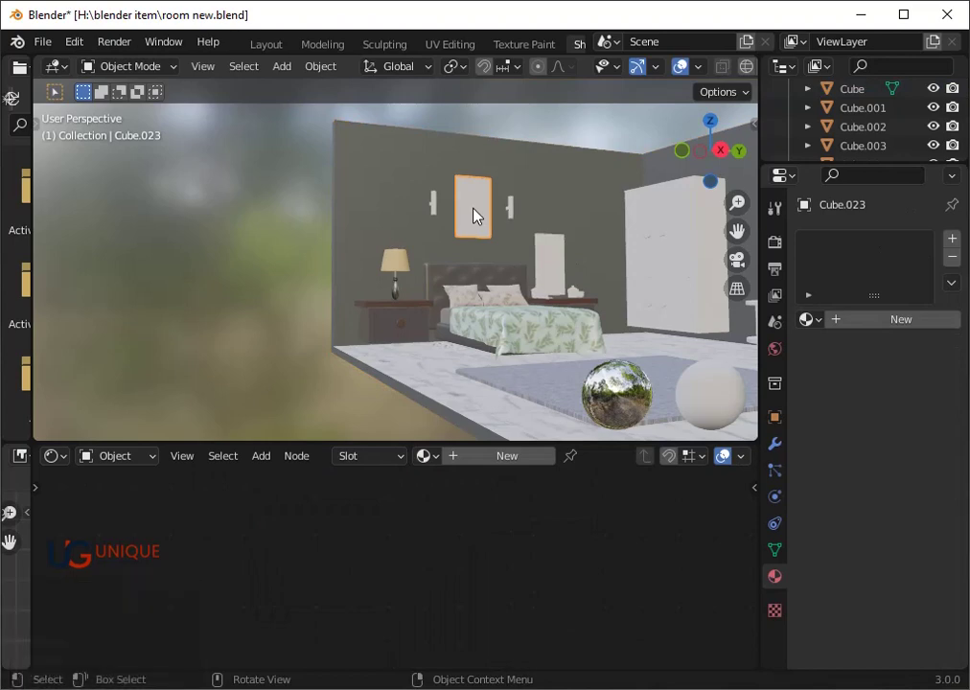
left_click_drag(471, 465, 529, 467)
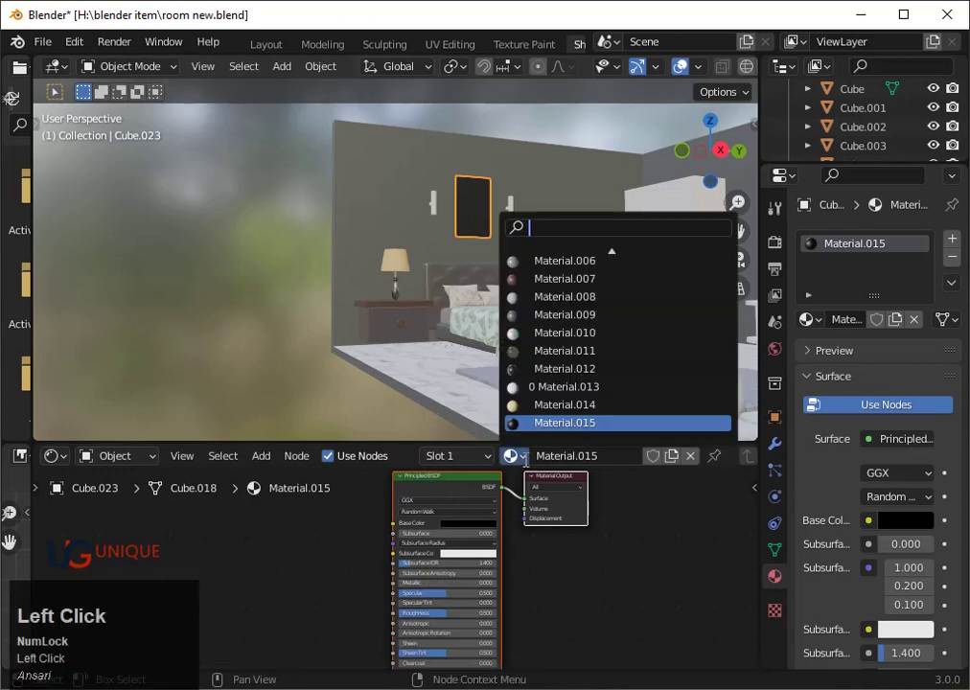
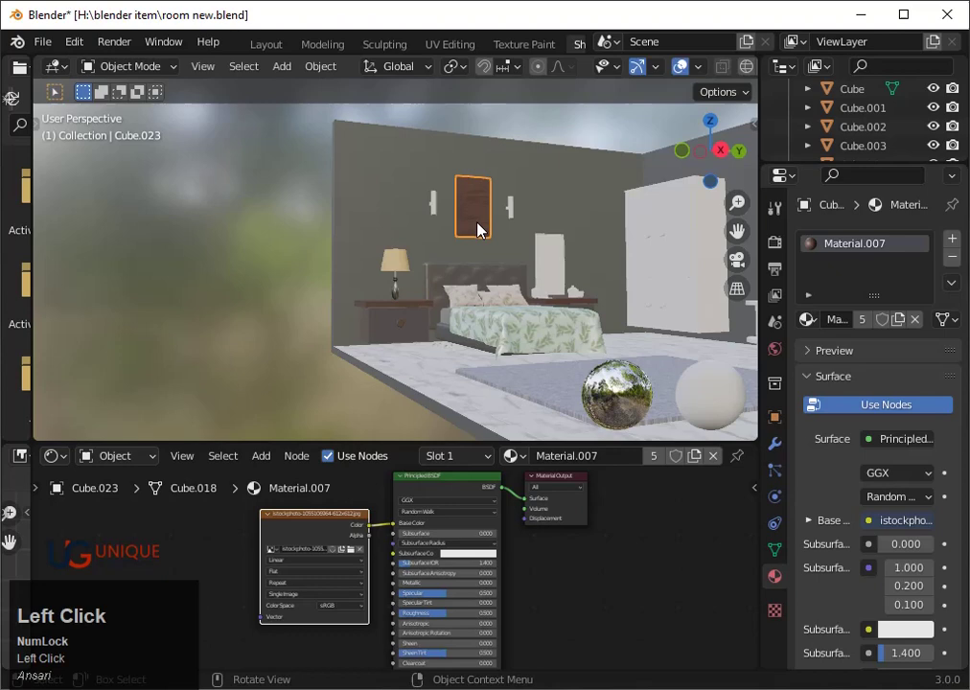
key("Tab")
left_click(729, 159)
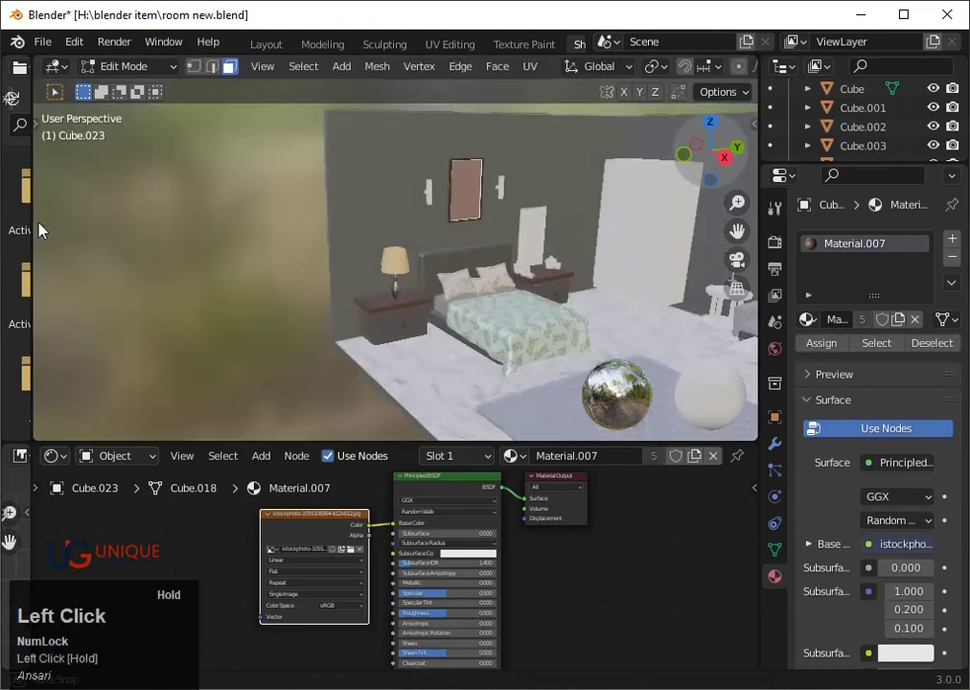
scroll("down", 3)
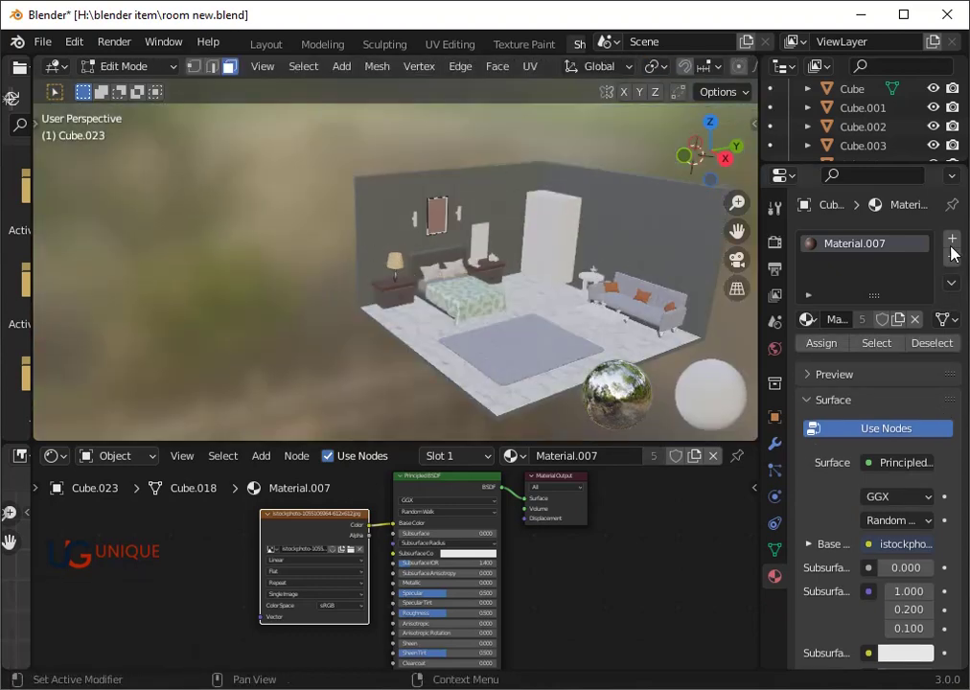
left_click(957, 246)
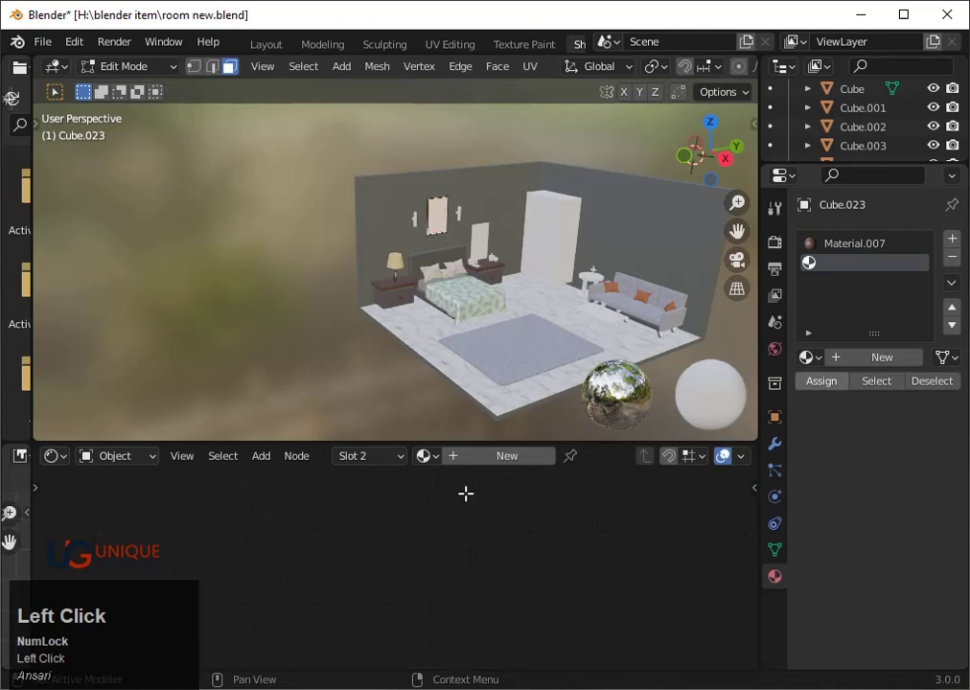
Step: Create a new front-face material with an Image Texture holding the corporate wallpaper image
left_click(487, 466)
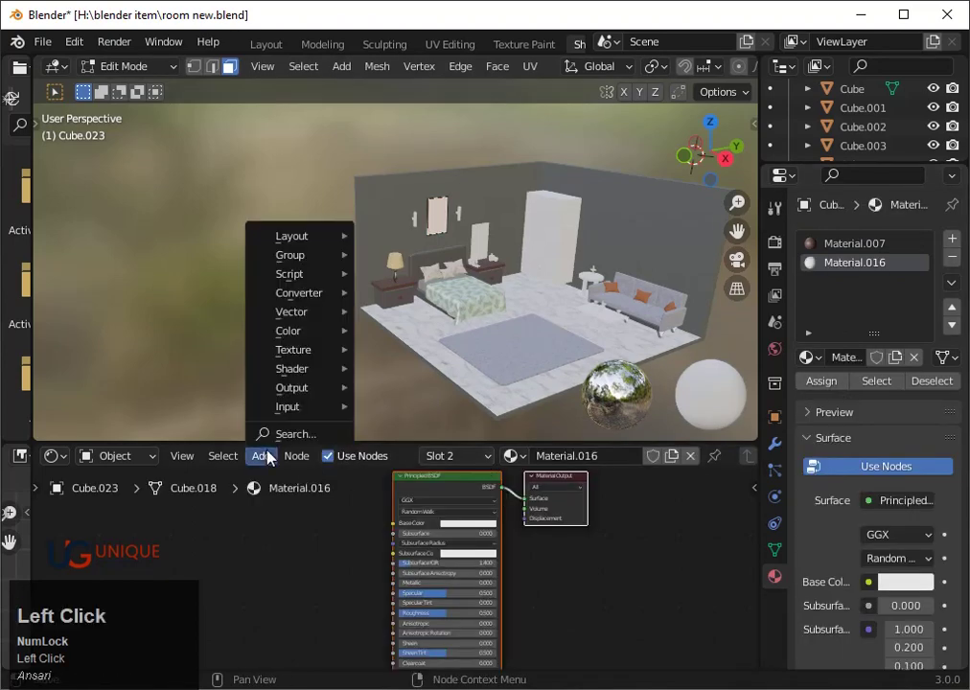
left_click(408, 450)
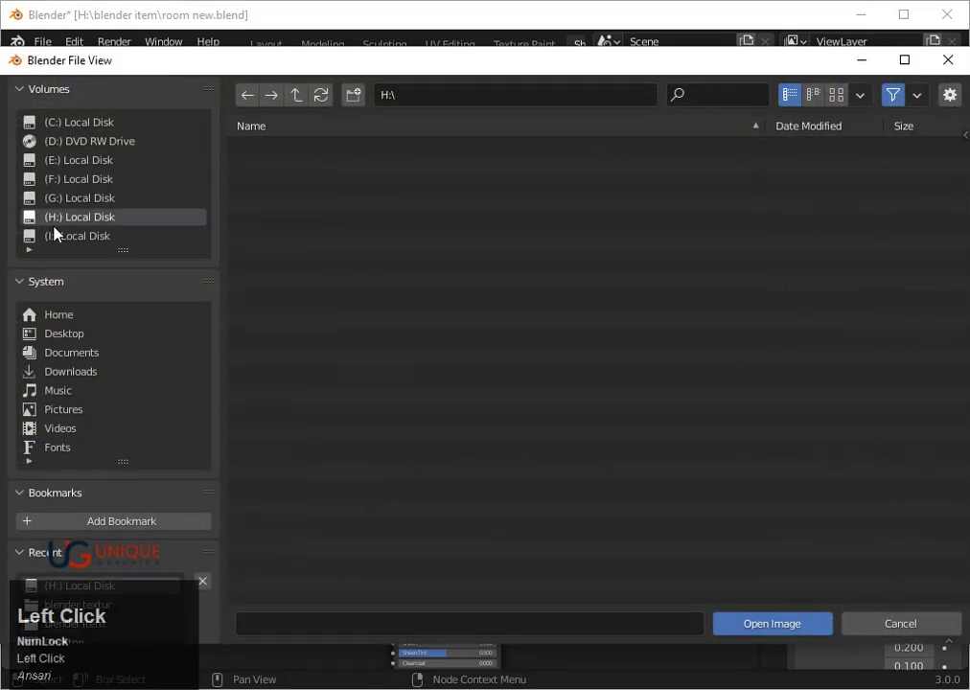
key("d")
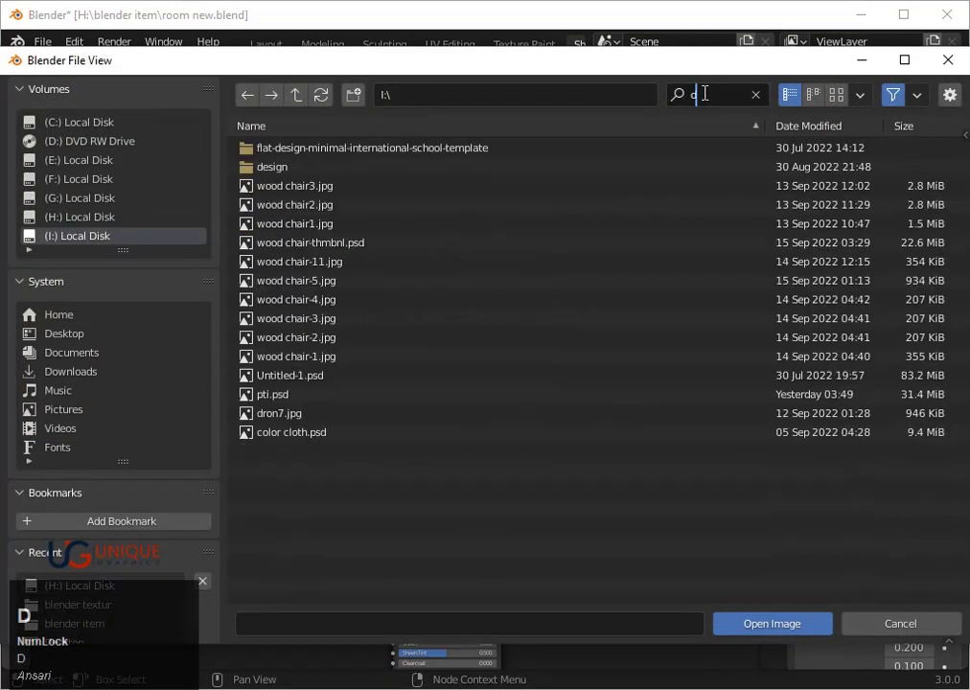
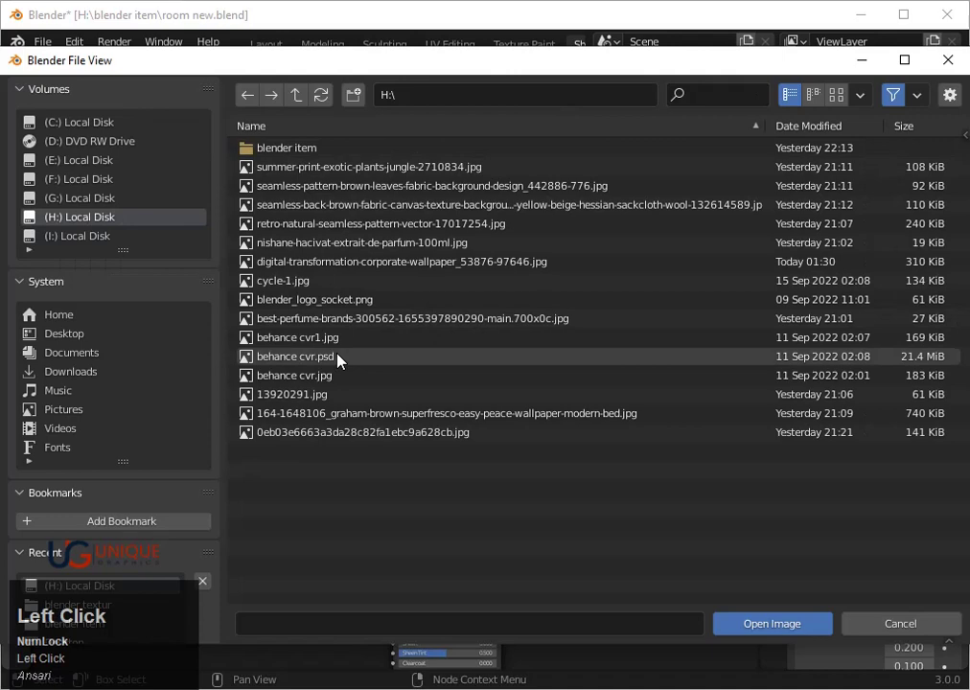
left_click(282, 263)
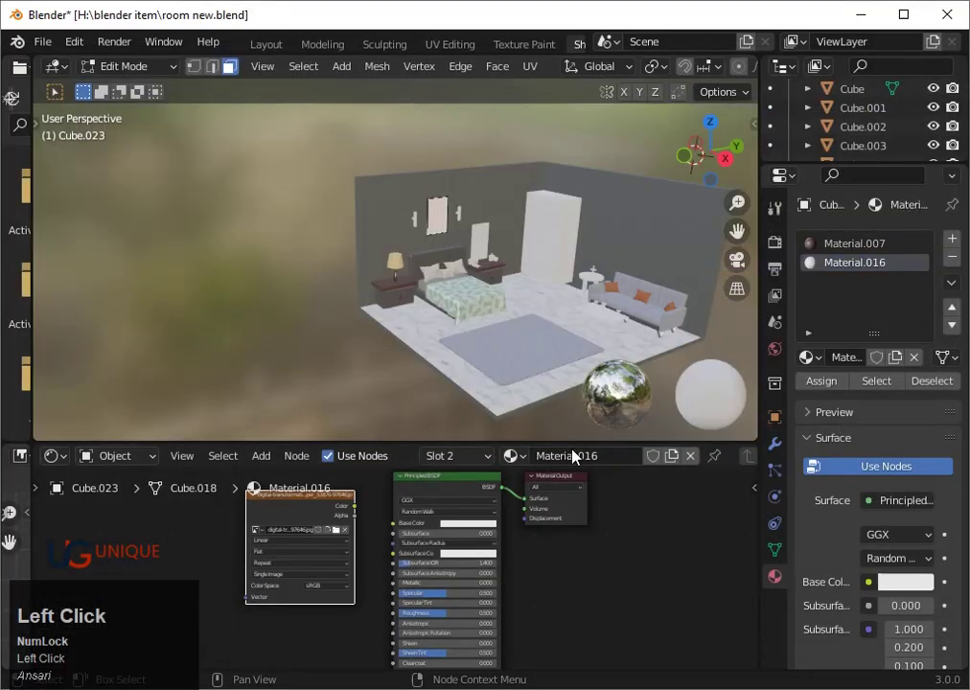
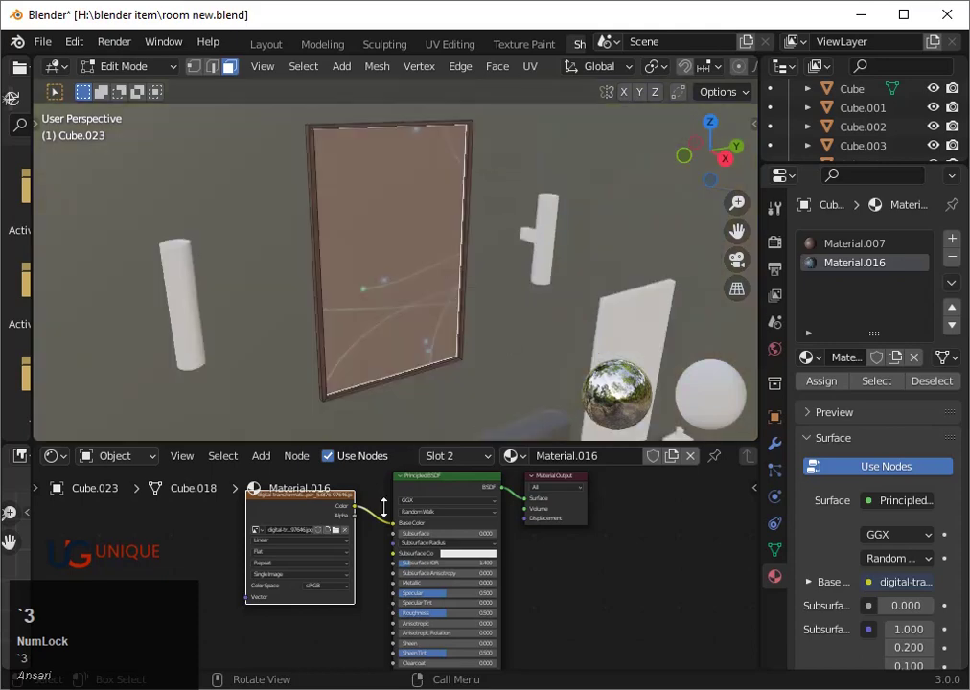
Step: Scale and move the picture's UV face in the UV Editor so the wallpaper fills it
left_click(71, 463)
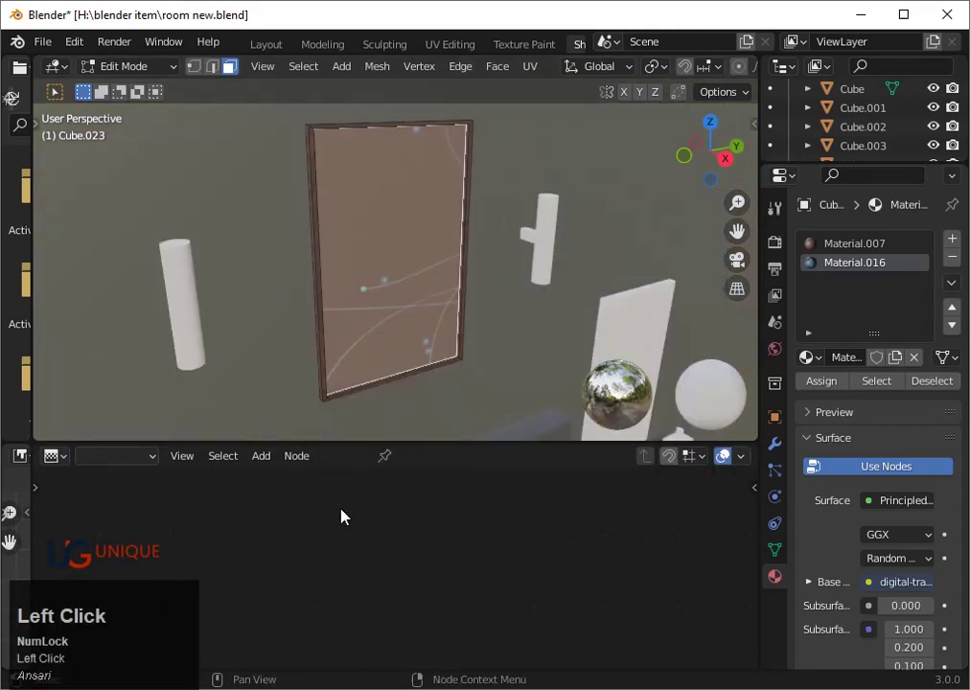
scroll("down", 3)
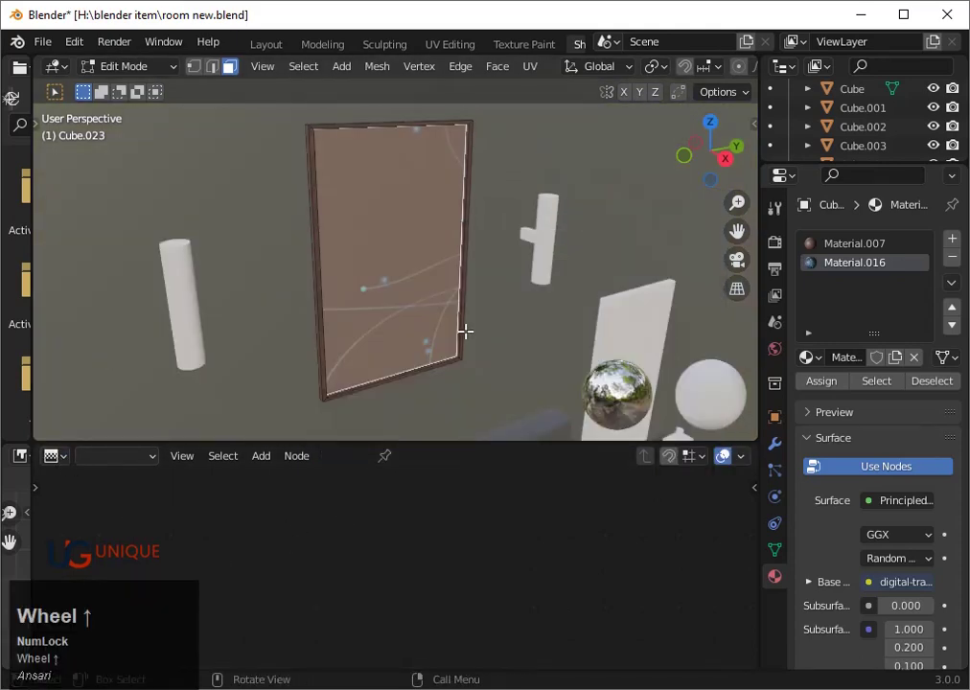
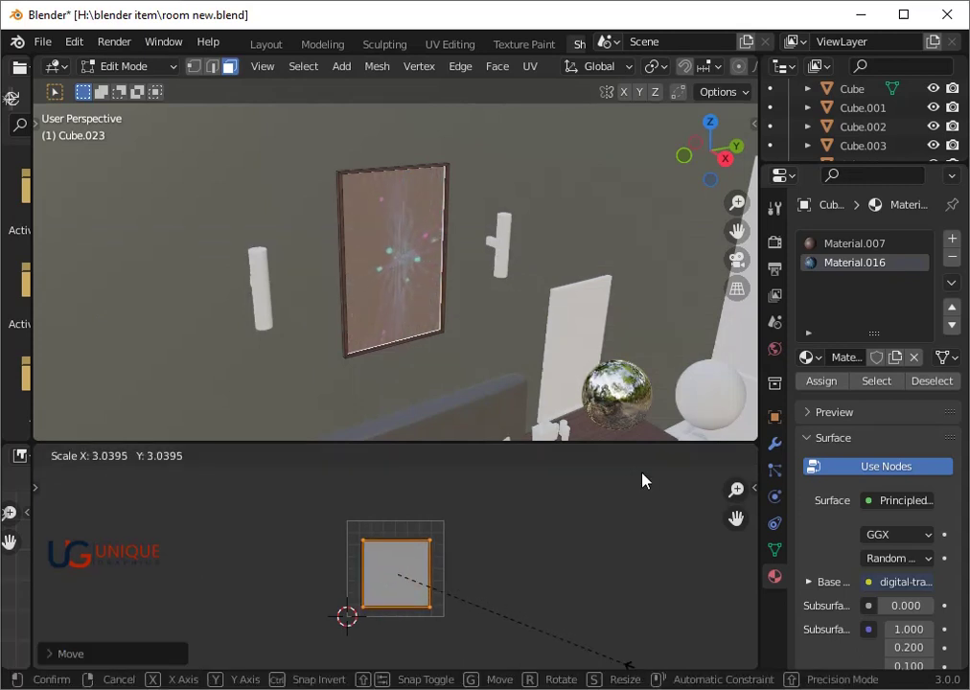
left_click(693, 508)
key("g")
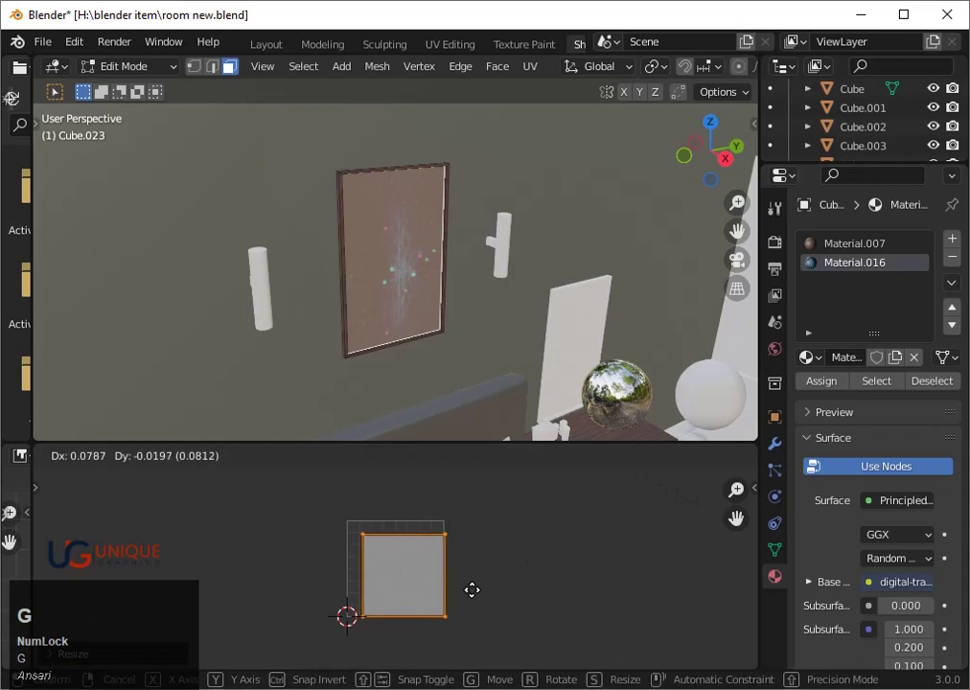
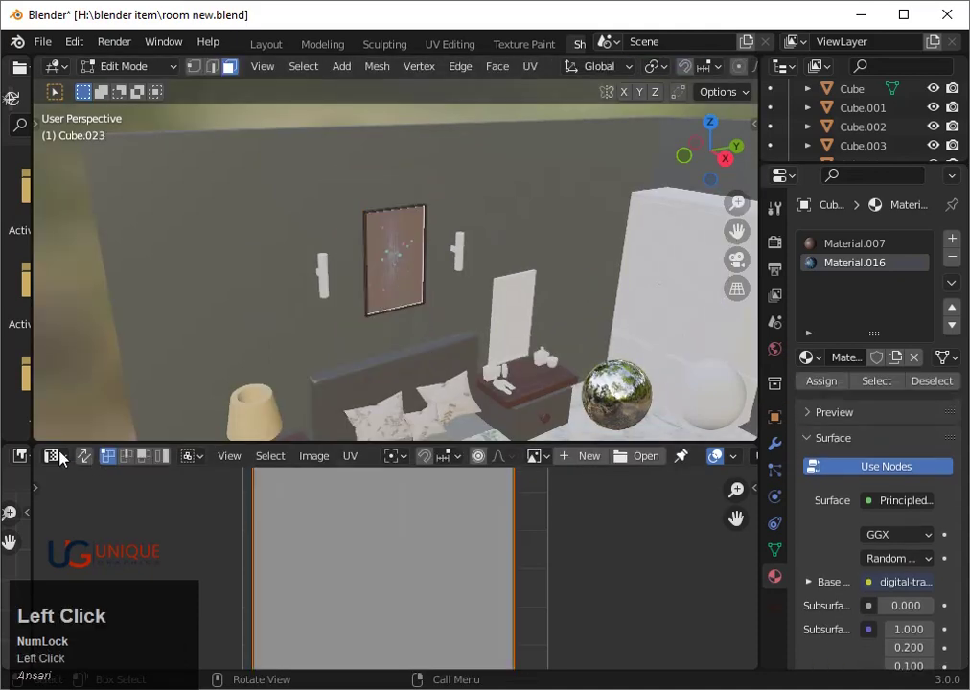
Step: Raise Metallic and lower Roughness on the picture surface, then return to Object Mode
scroll("up", 3)
middle_click(501, 614)
scroll("up", 3)
left_click_drag(508, 602, 498, 449)
key("Tab")
scroll("down", 3)
Step: Assign the dark wood Material.007 to the wardrobe and save the file with Ctrl+S
left_click(608, 301)
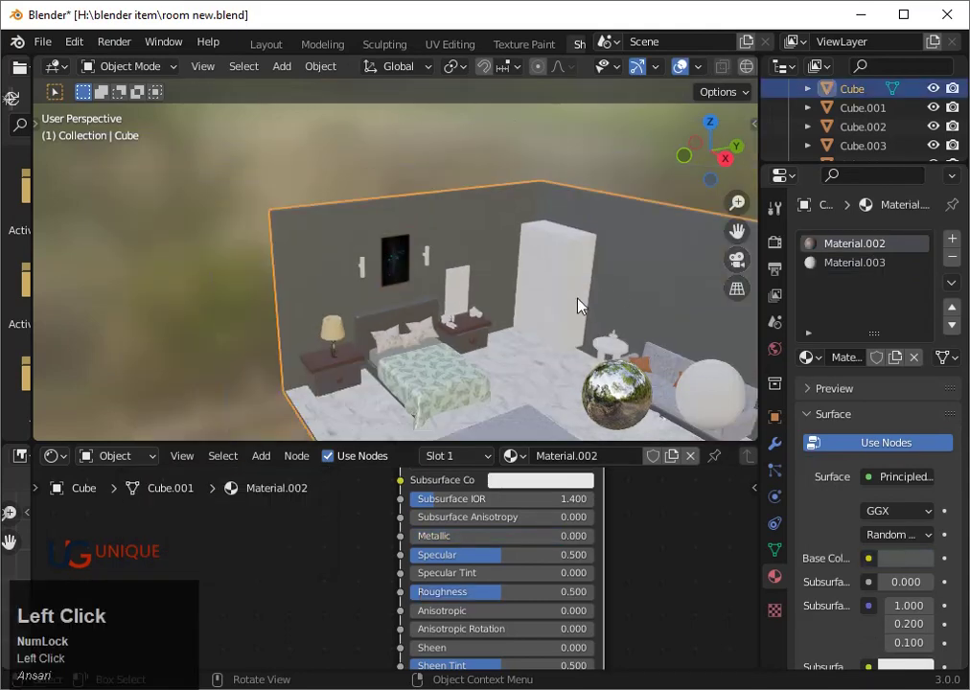
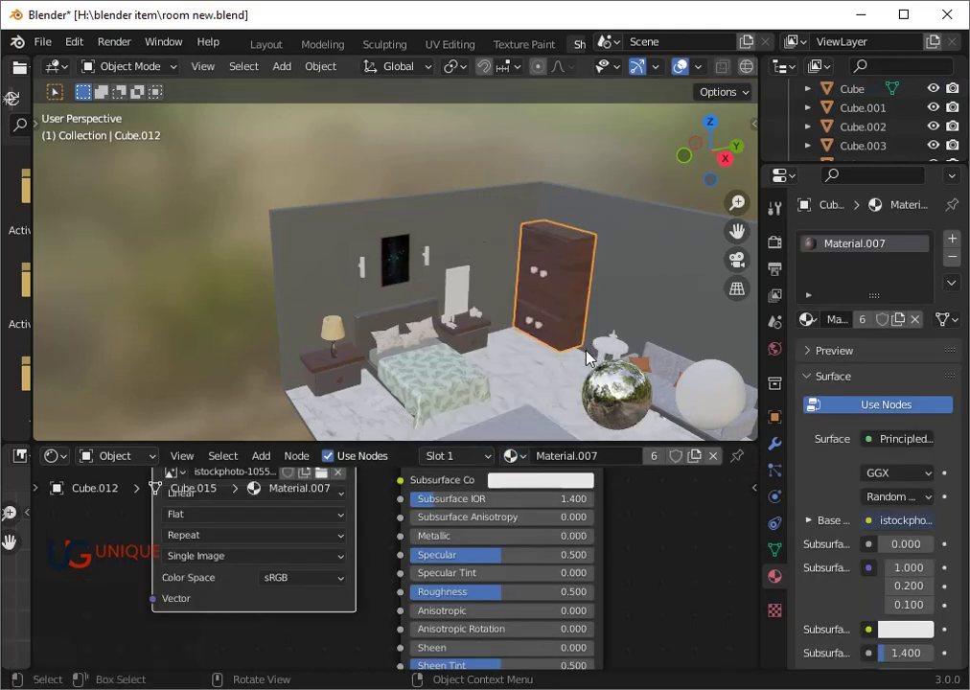
left_click(69, 465)
left_click(119, 318)
scroll("down", 3)
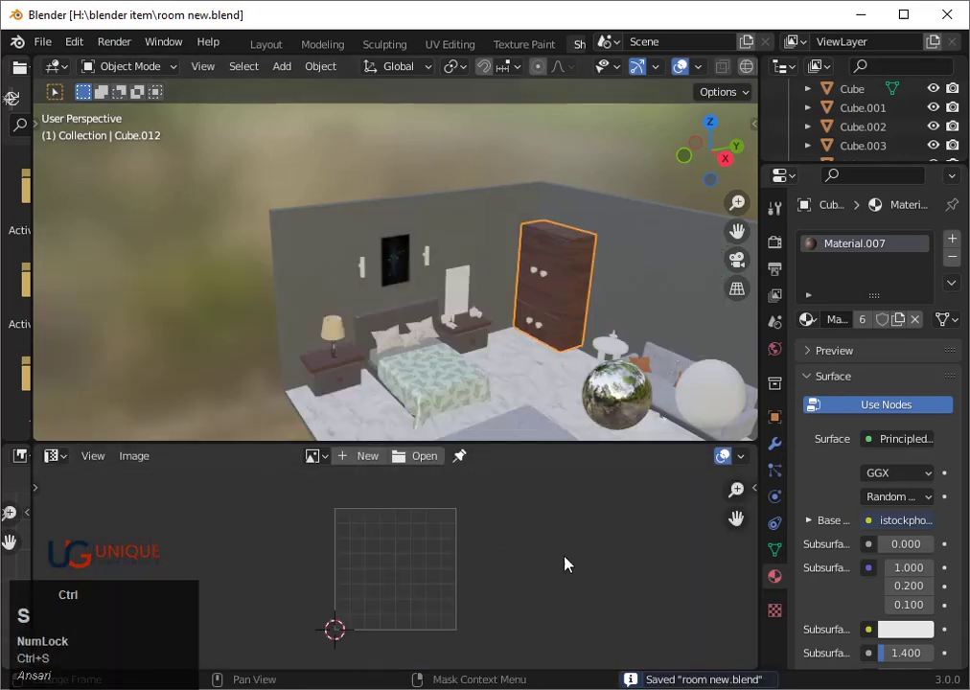